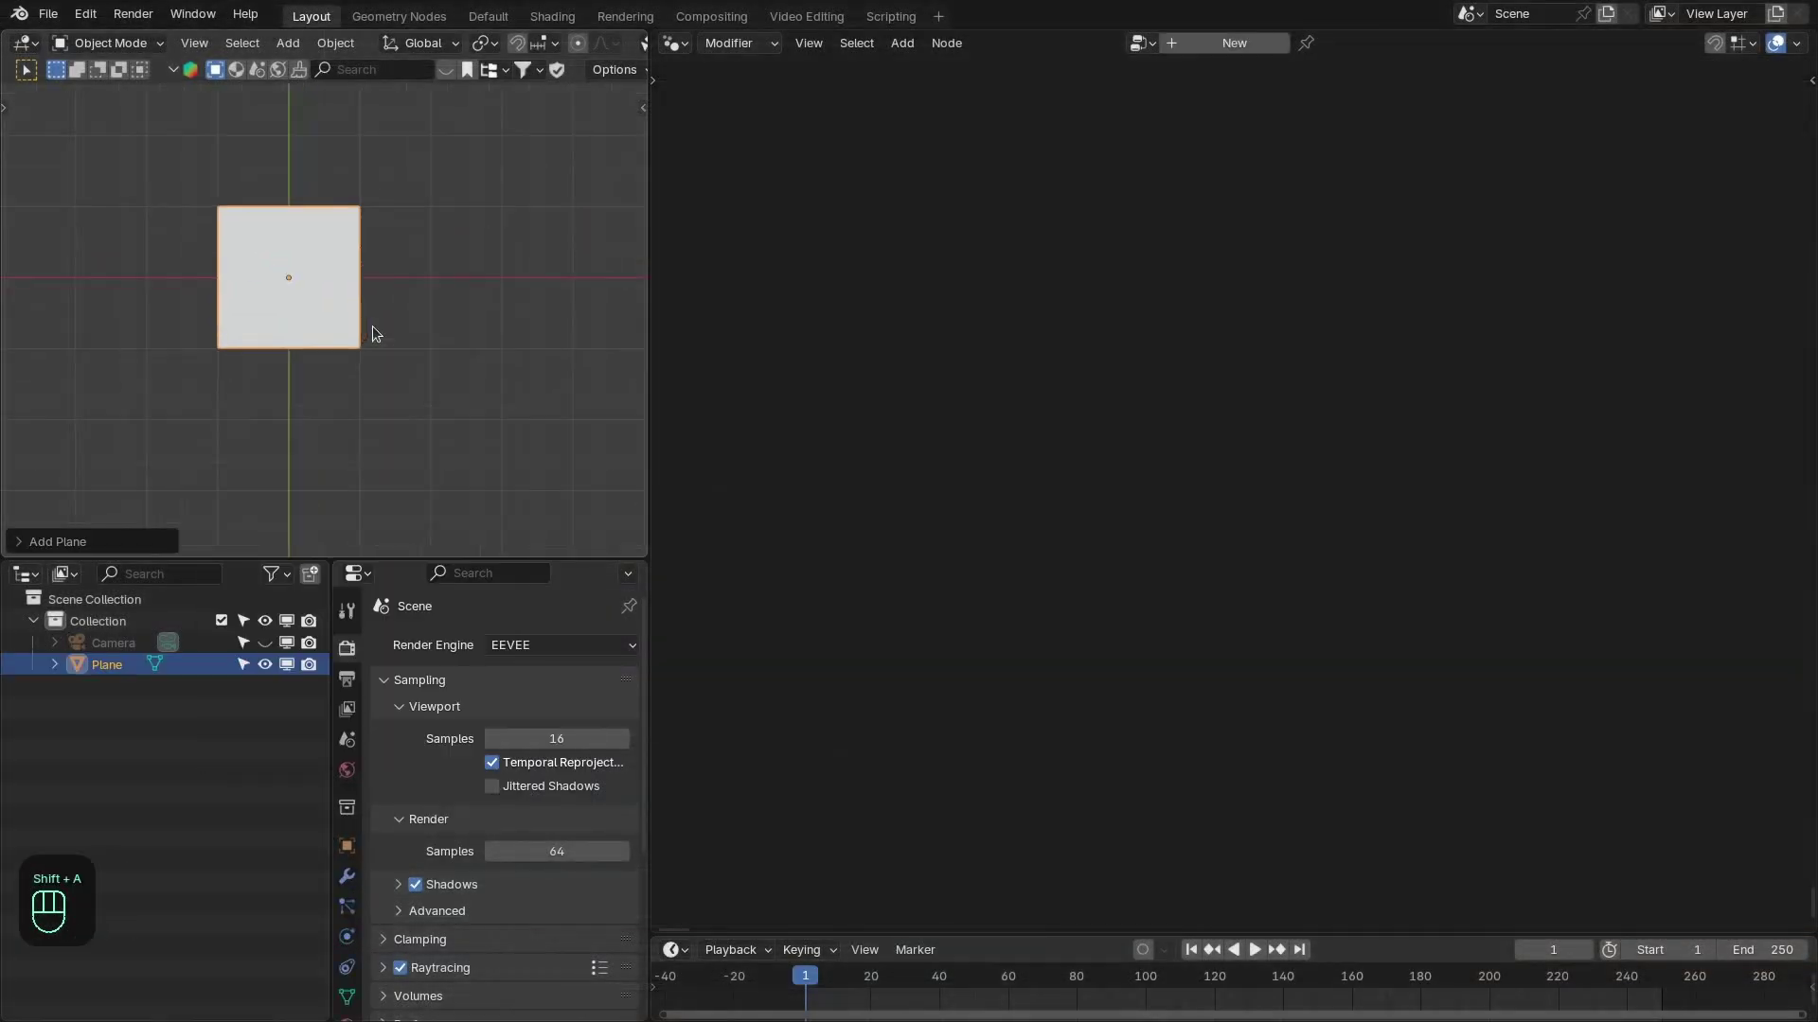
Rename the new plane object to Curve_Growth.
key("F2")
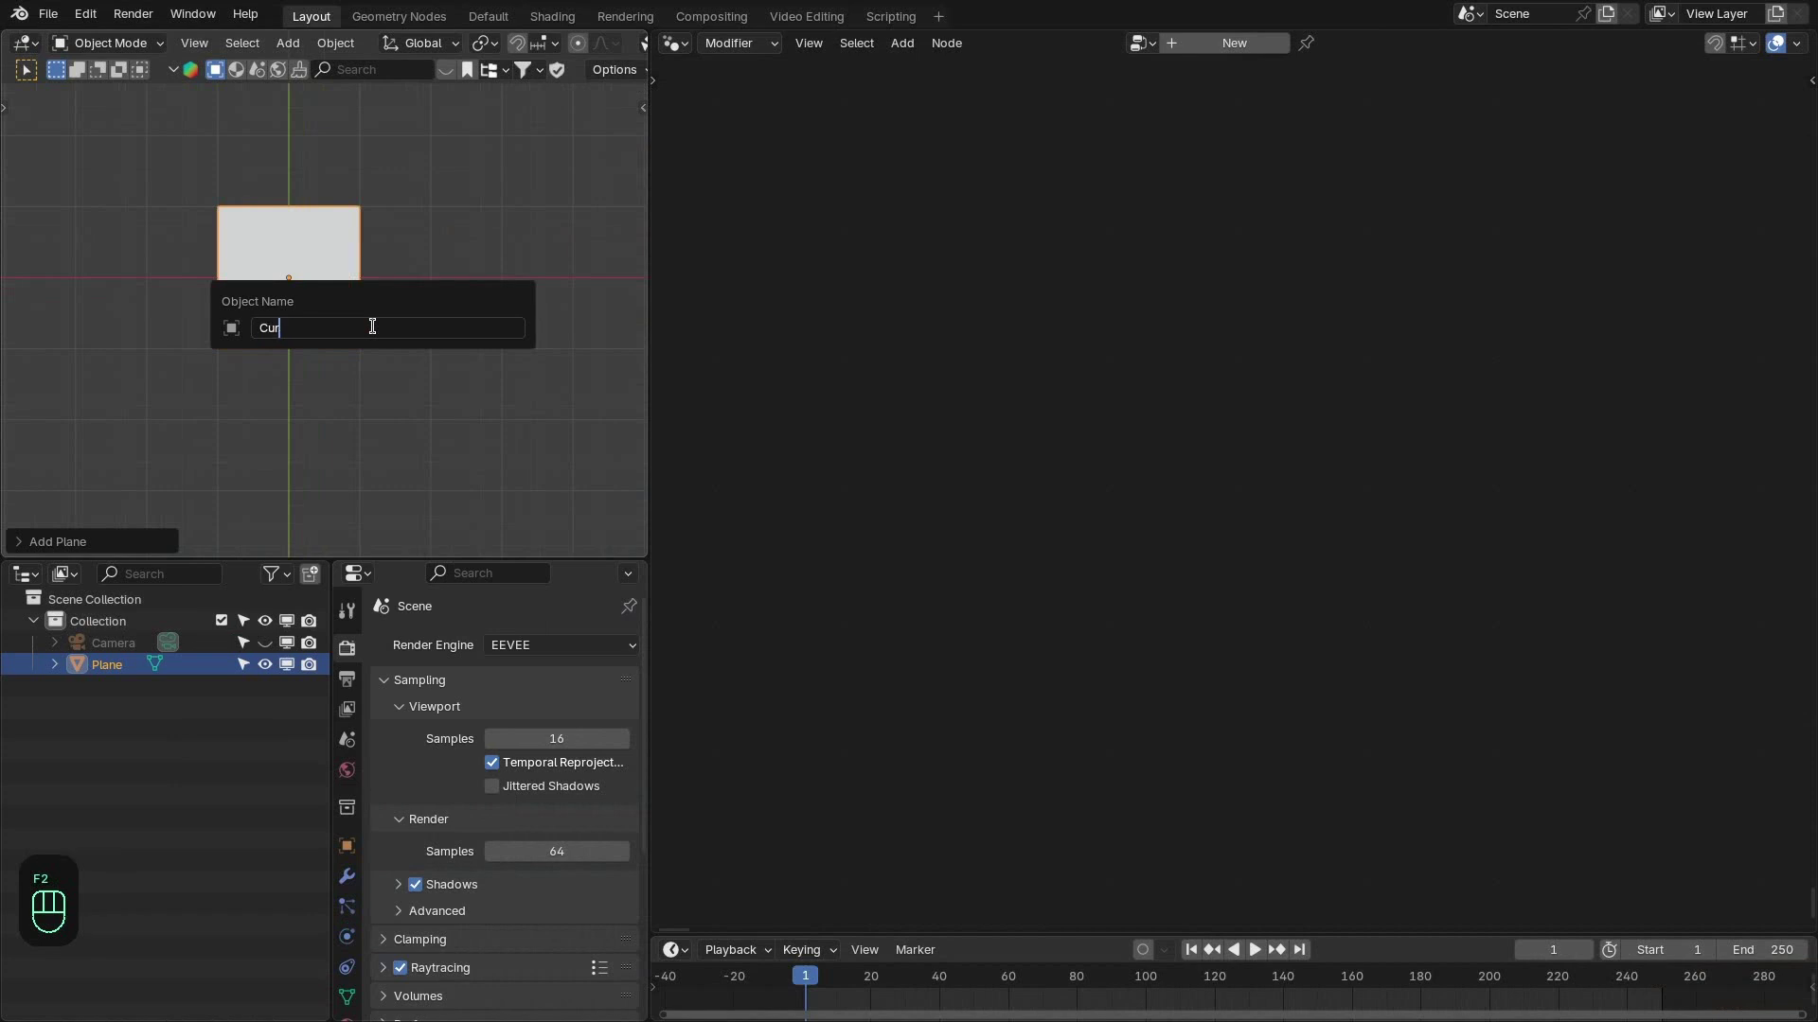
key("BackSpace")
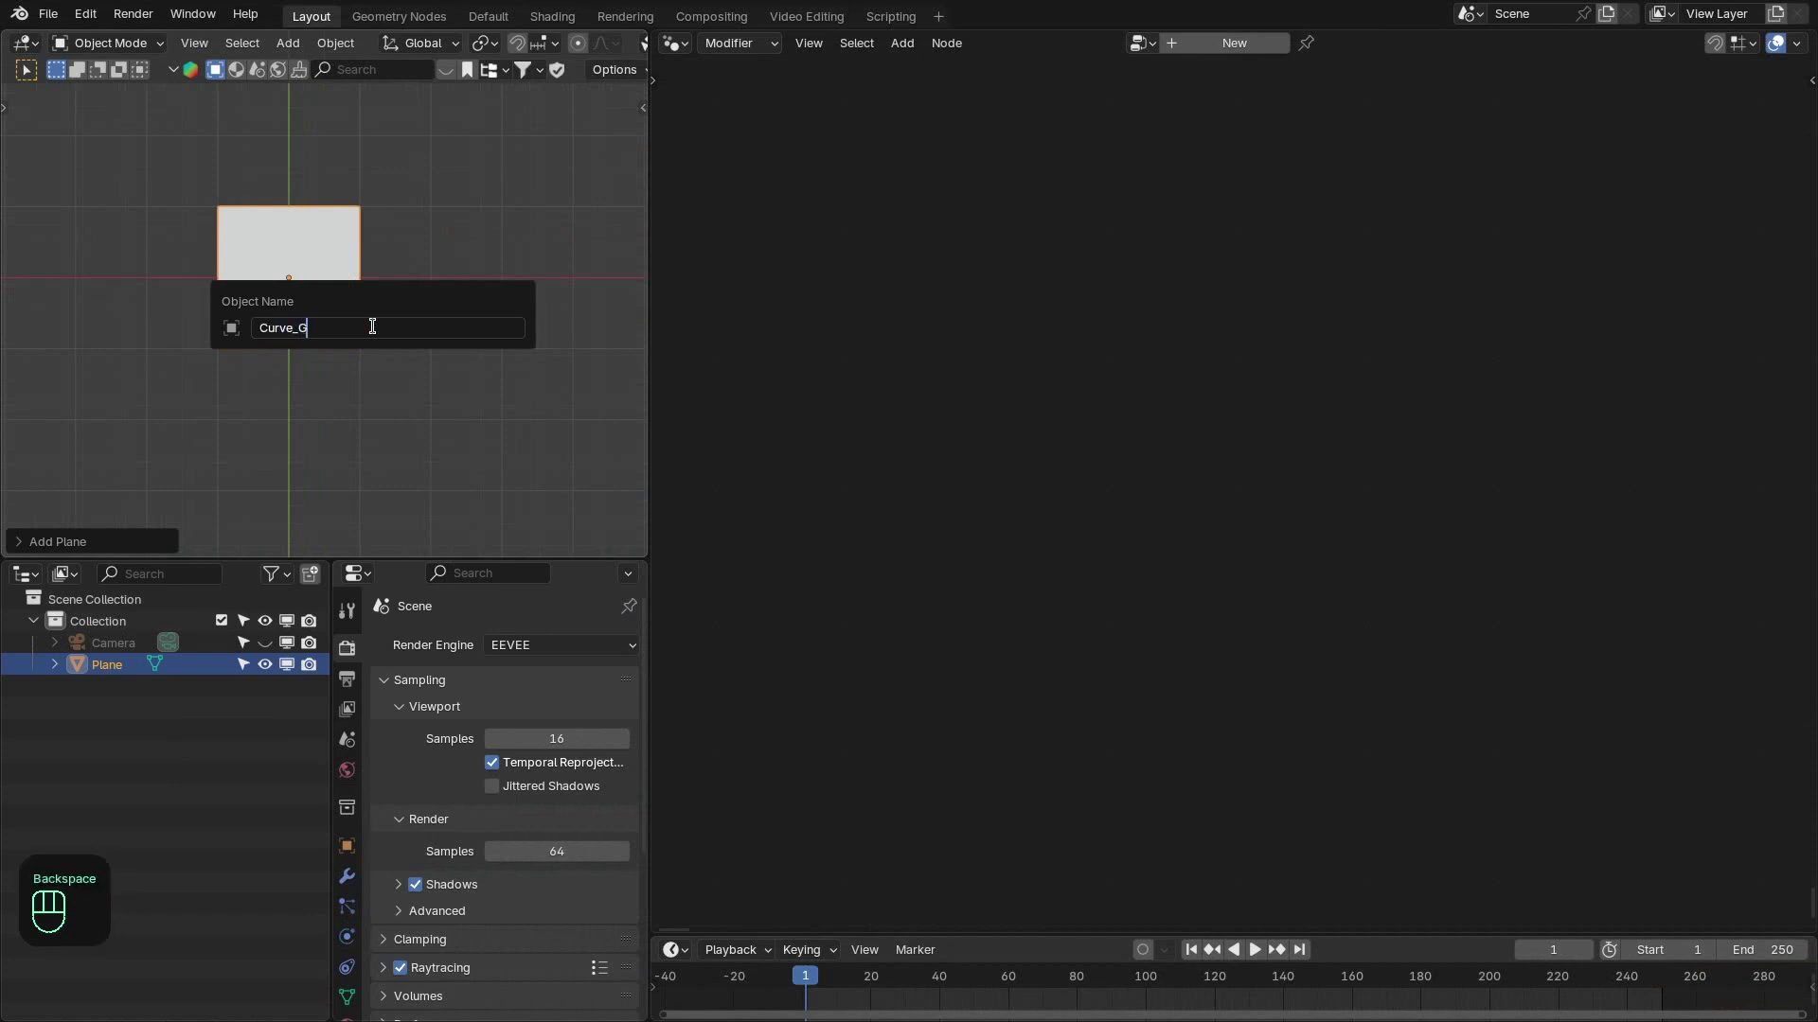
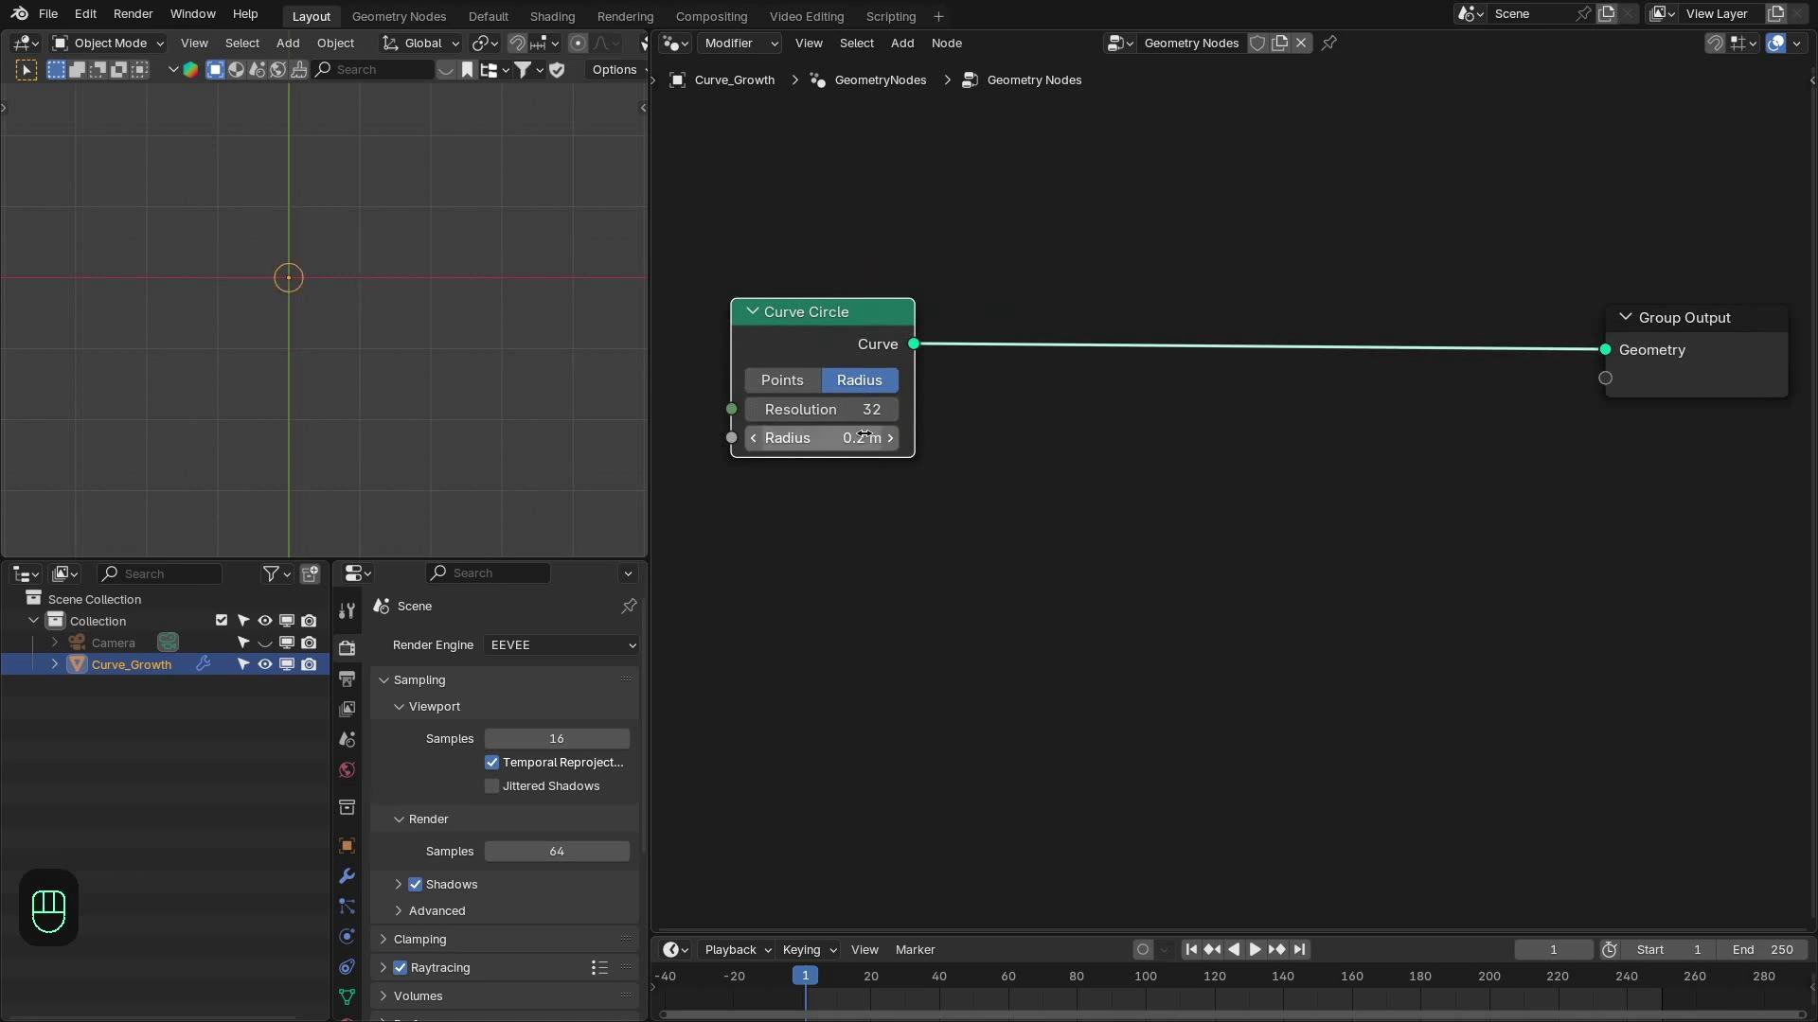
Feed the 0.2 m radius circle through a KS_Curve_Growth node set to 3D and preview its growth.
key("x")
key("shift+a")
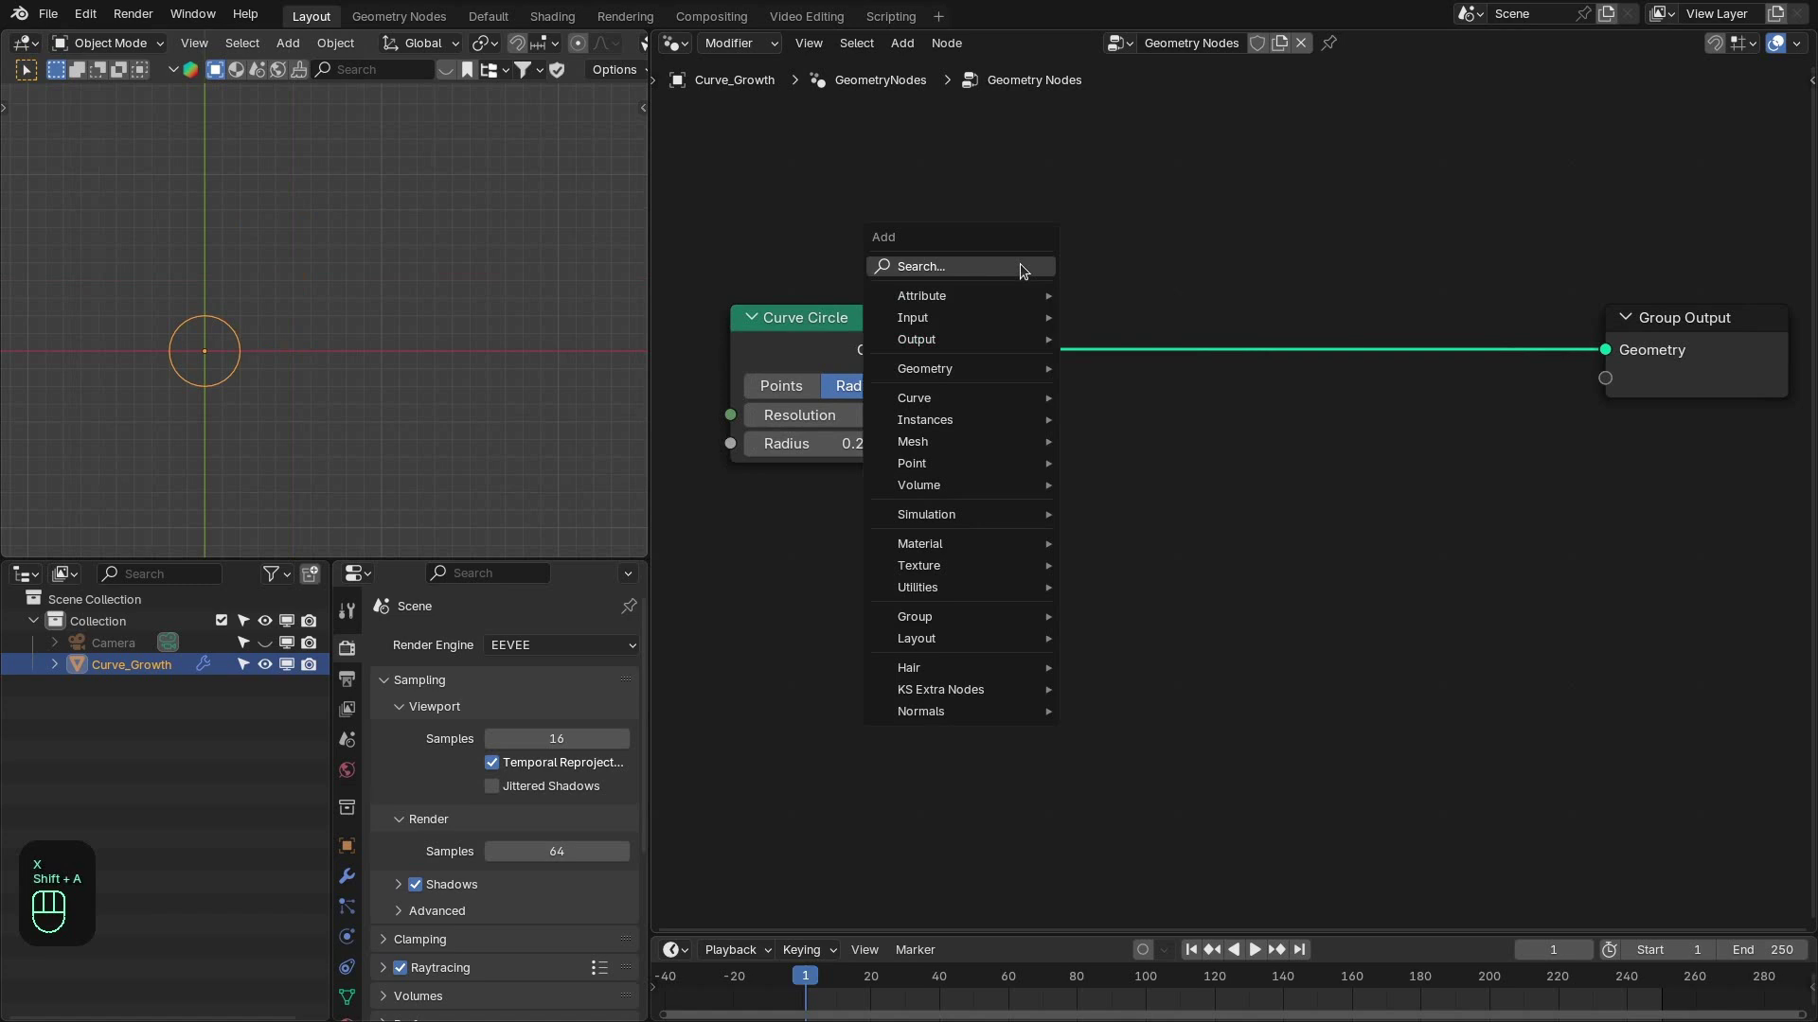
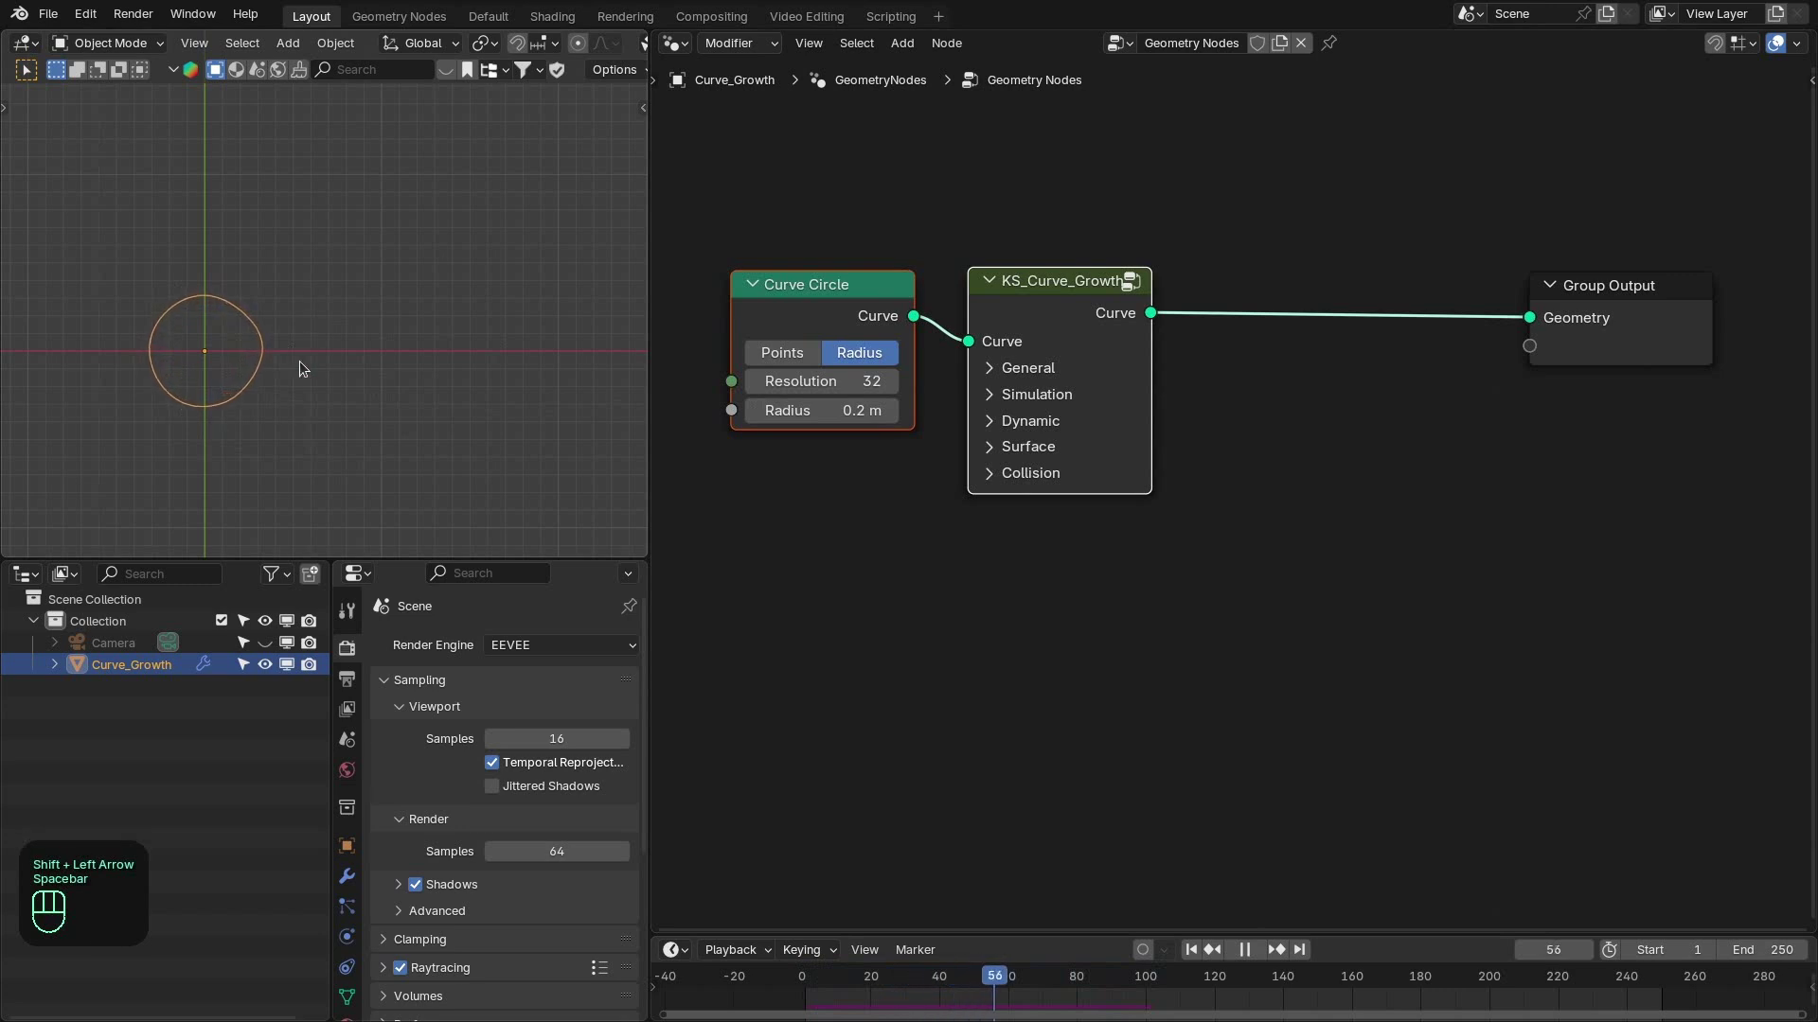
key("space")
key("shift+Left")
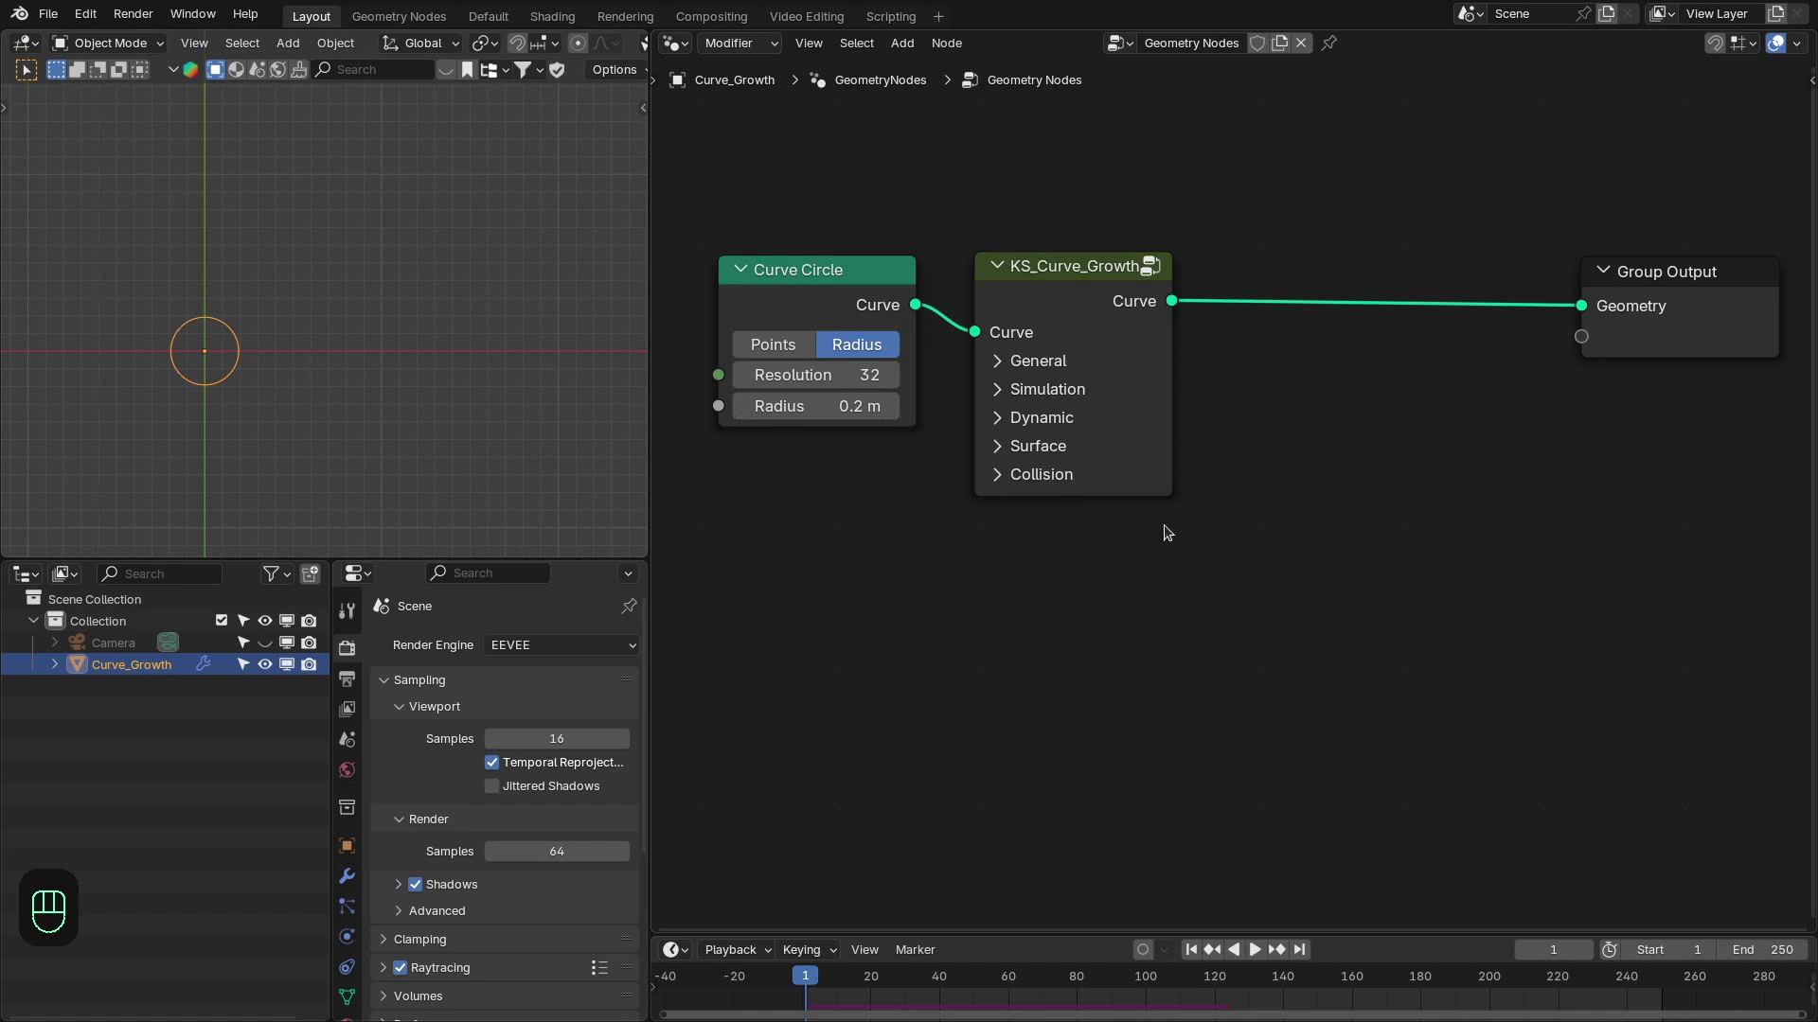
left_click_drag(1248, 496, 1226, 475)
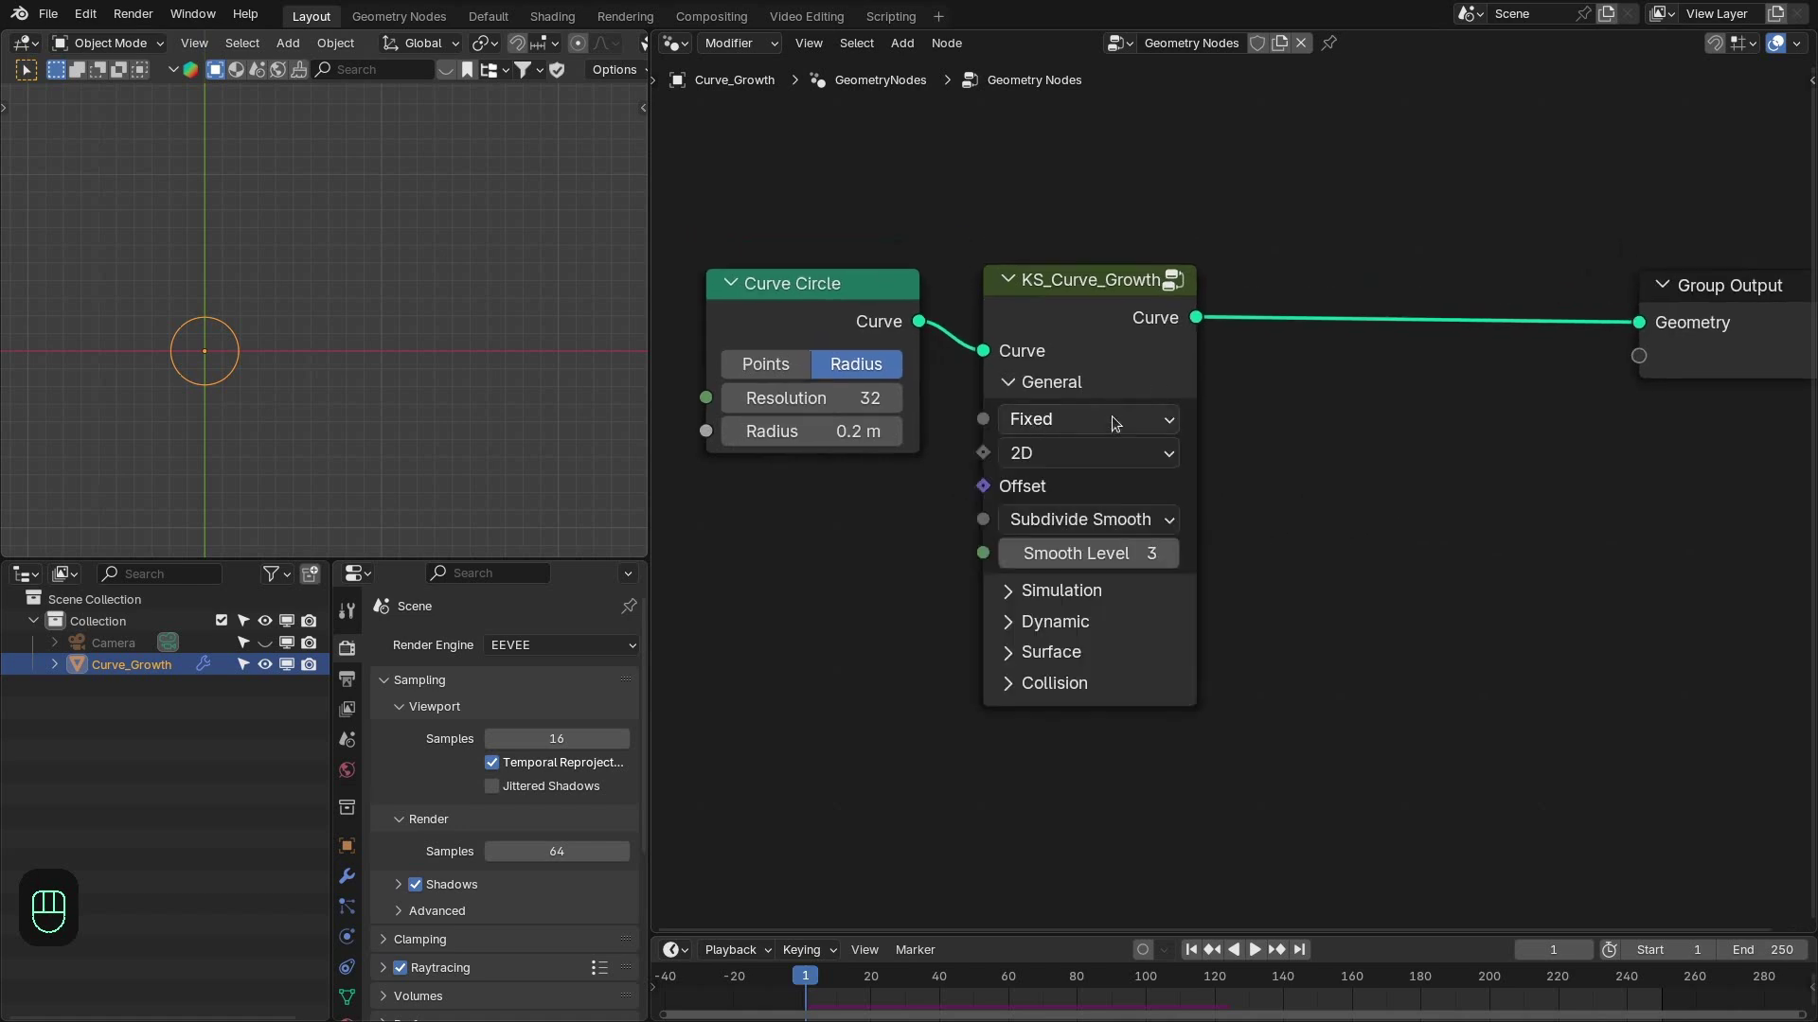
left_click_drag(1067, 450, 1046, 564)
middle_click(1293, 505)
left_click_drag(942, 515, 976, 488)
Drive the growth Offset with a KS_Noise_Falloff node at 0.010 amplitude.
key("Down")
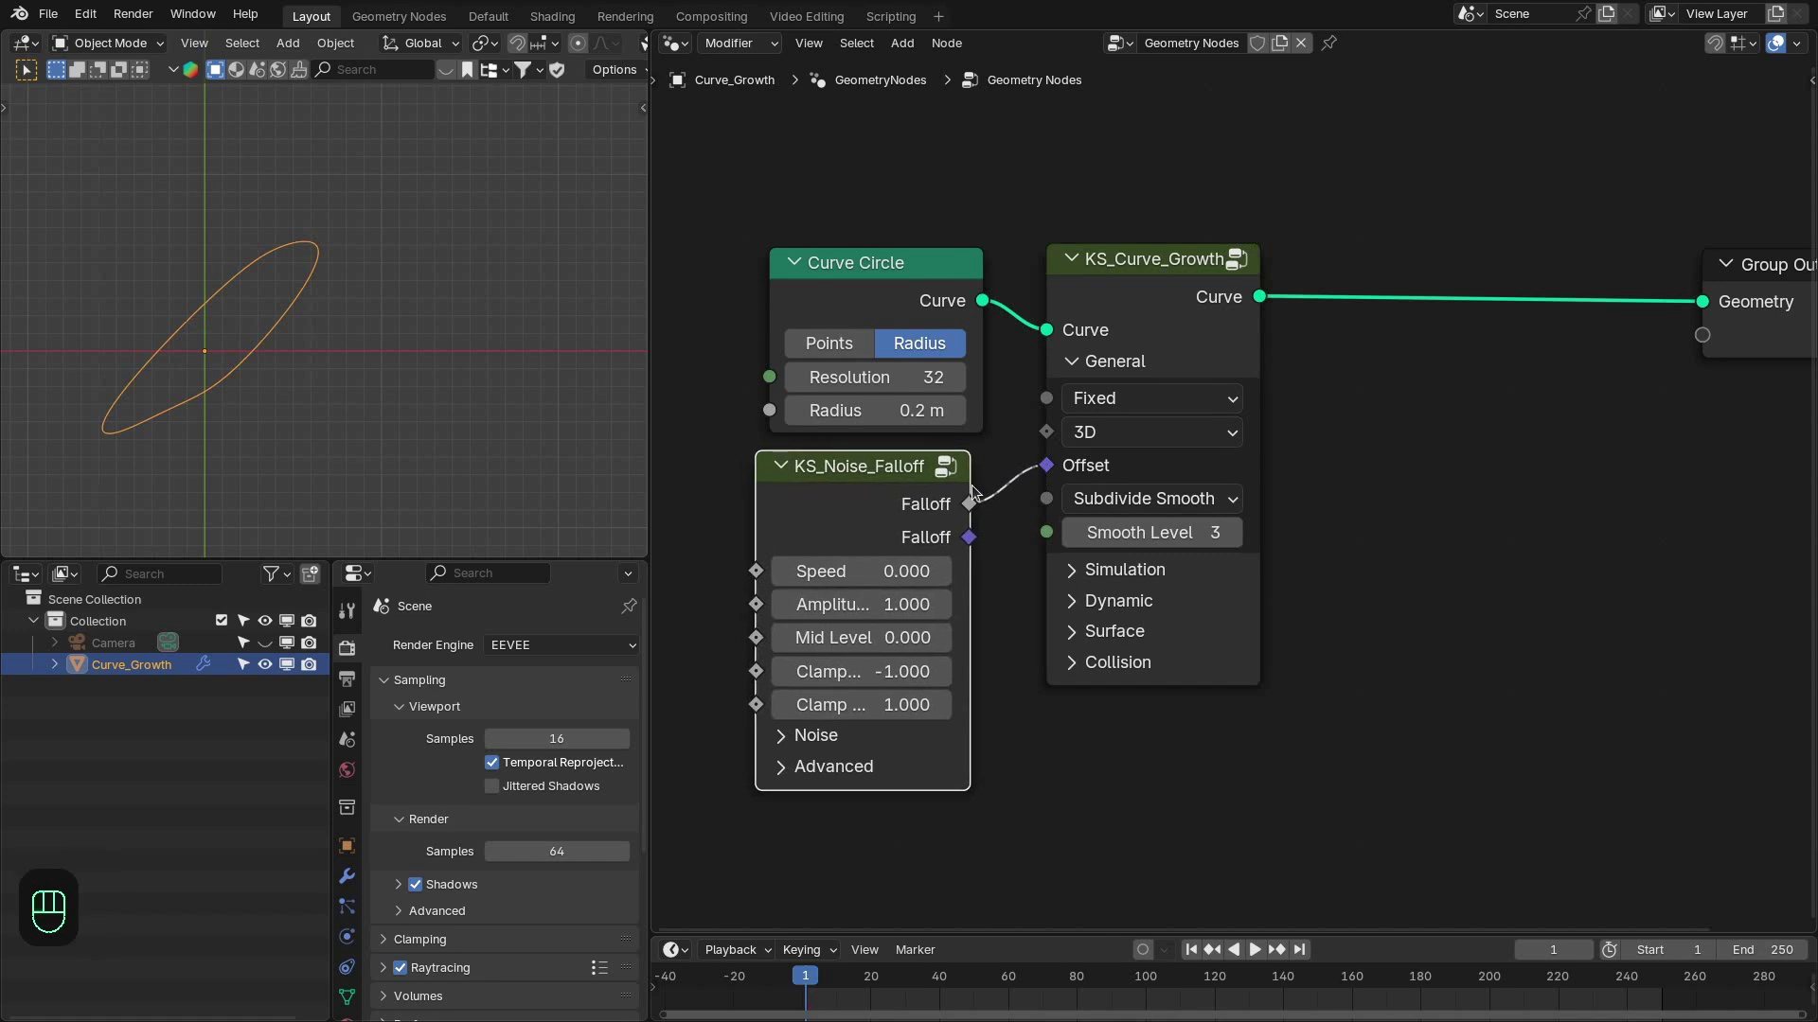
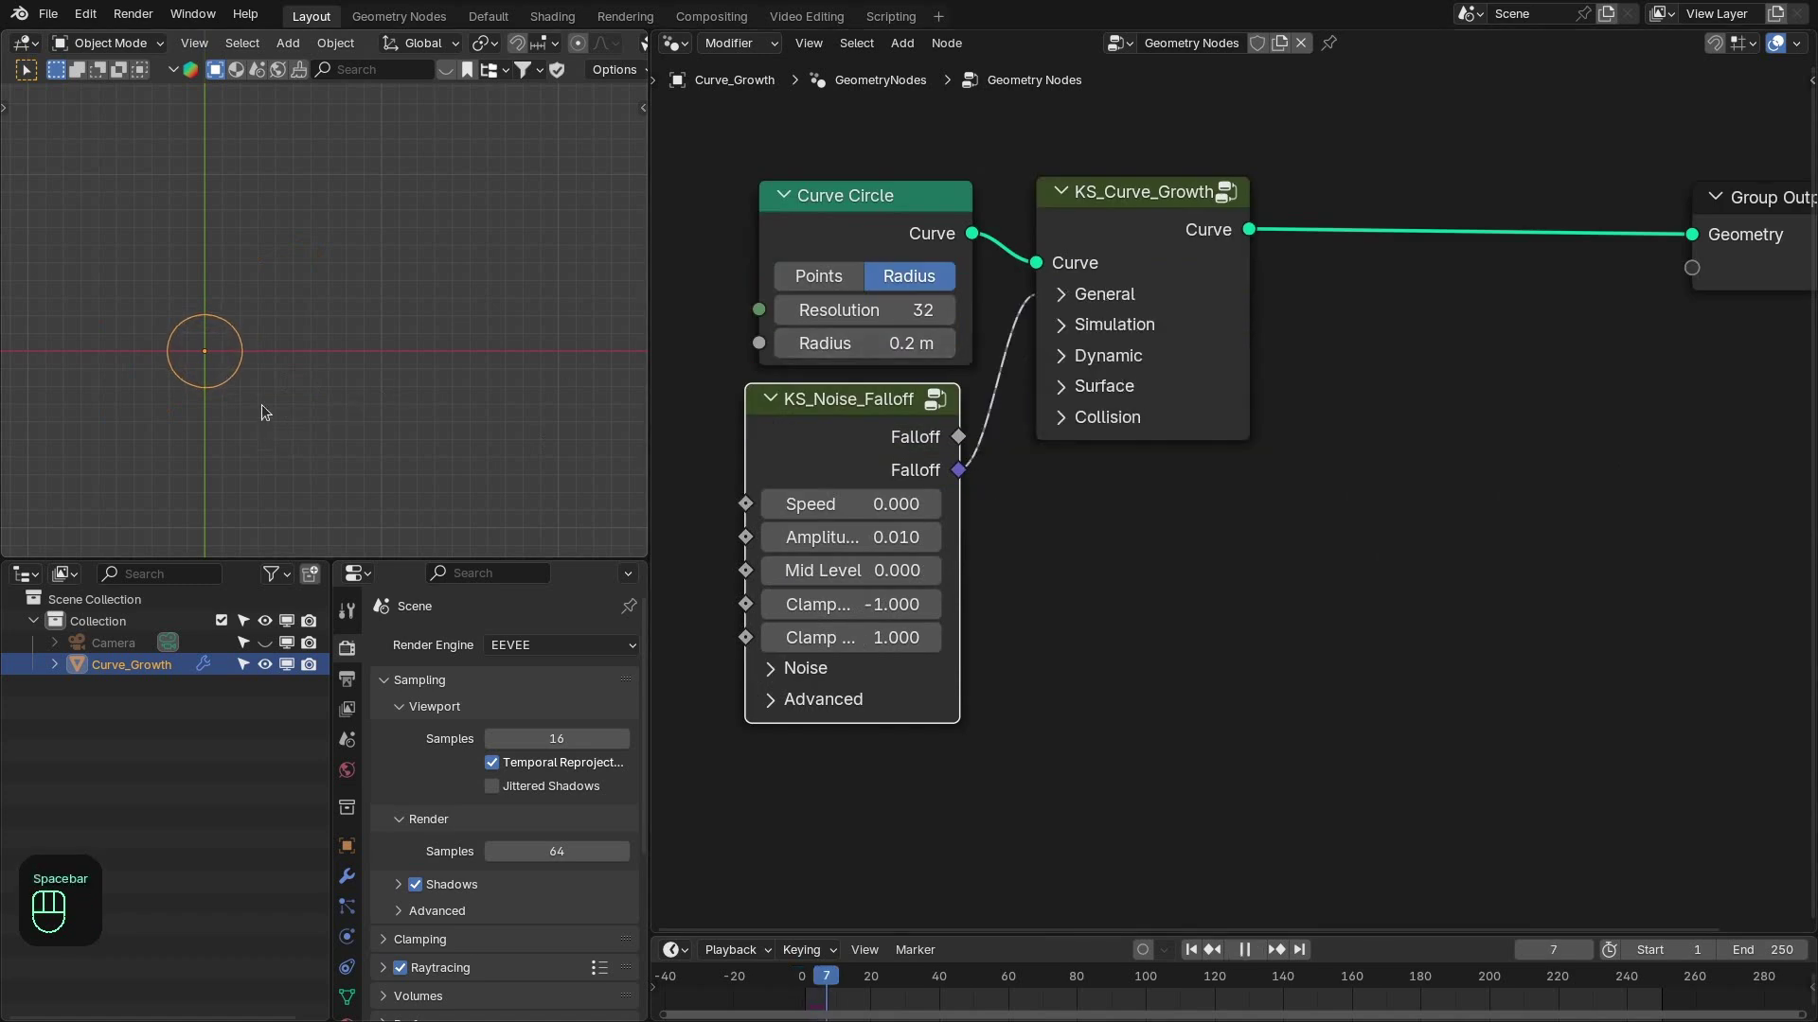
key("KP_1")
left_click(317, 287)
left_click_drag(402, 272, 273, 363)
Play the growth from top view so the circle becomes a tangled wavy loop.
key("space")
key("KP_7")
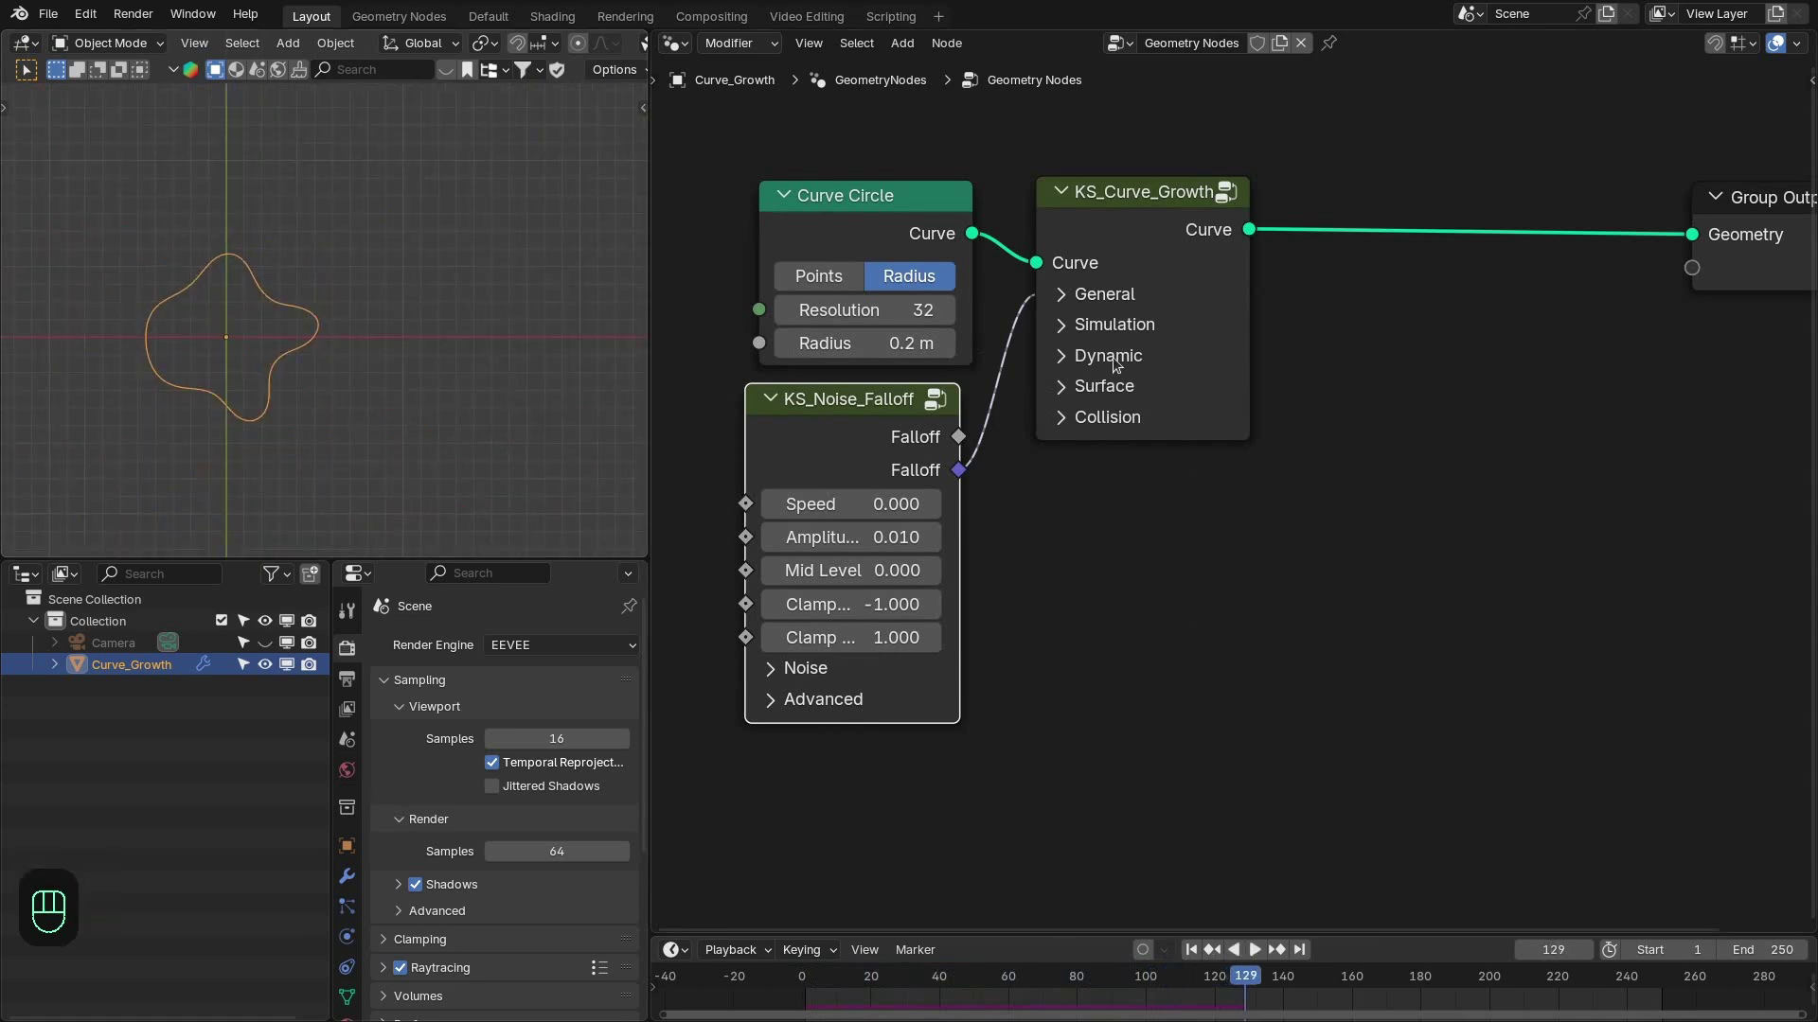
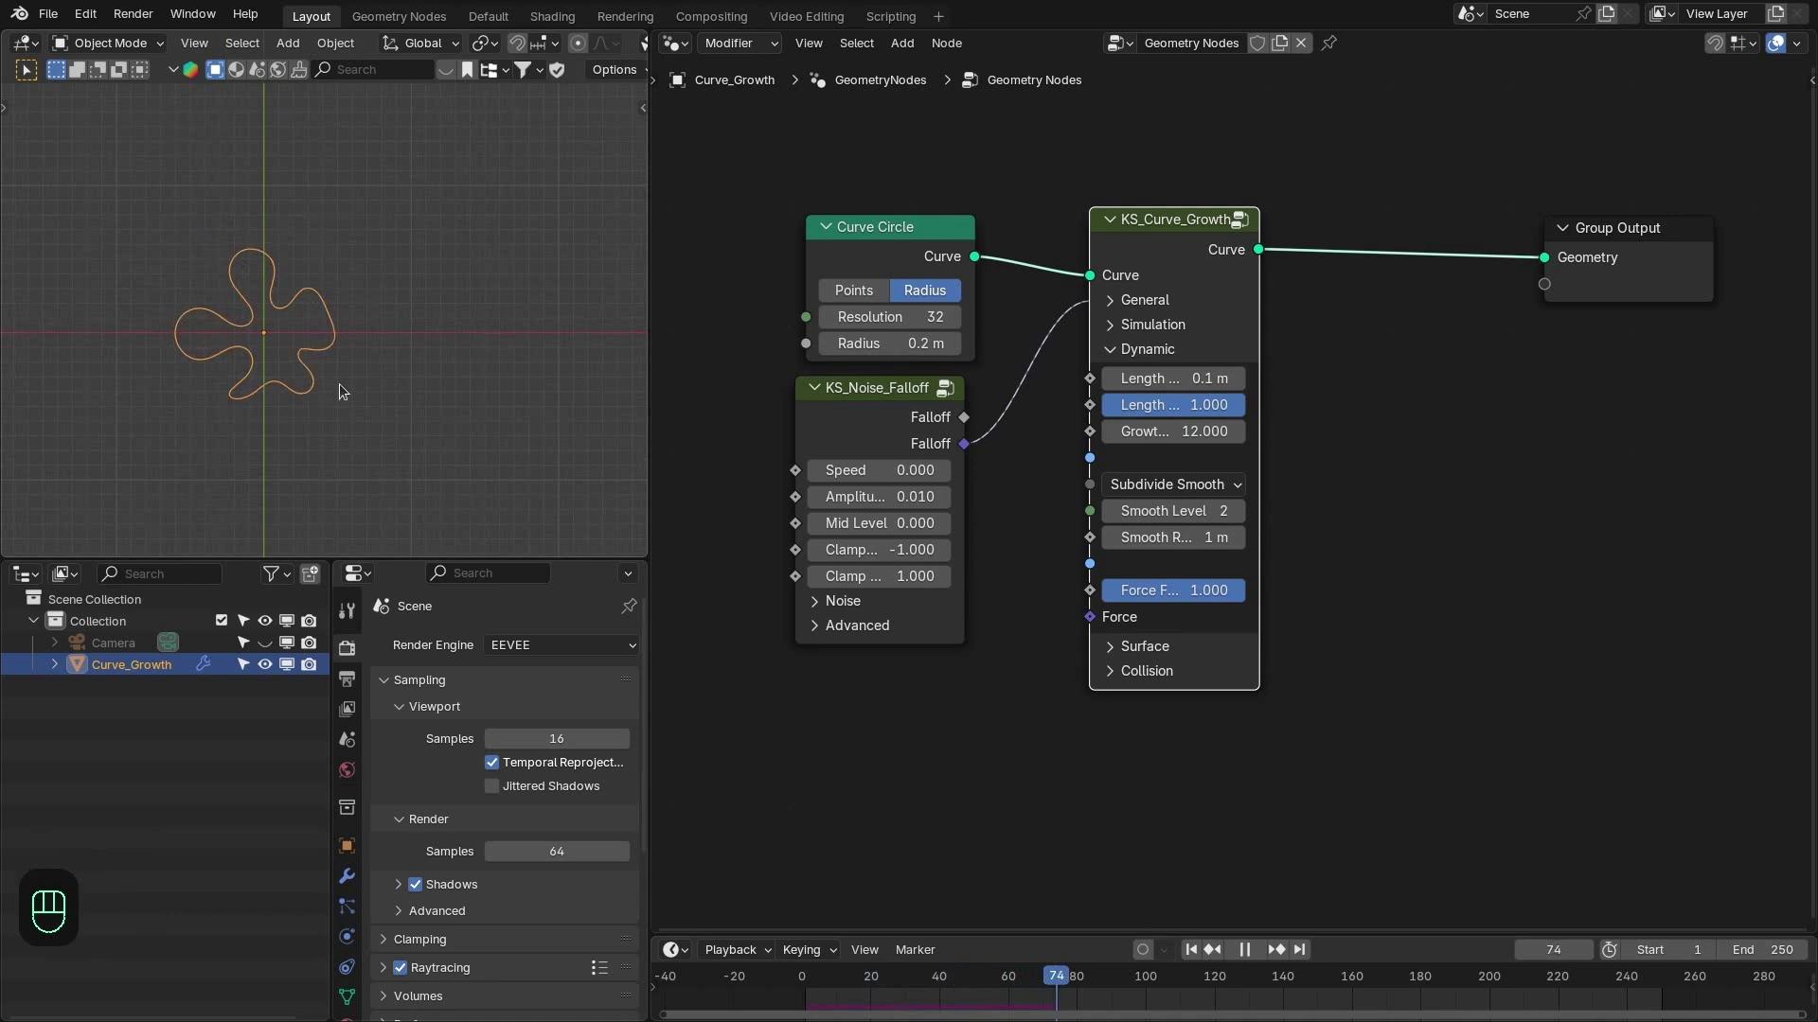
key("space")
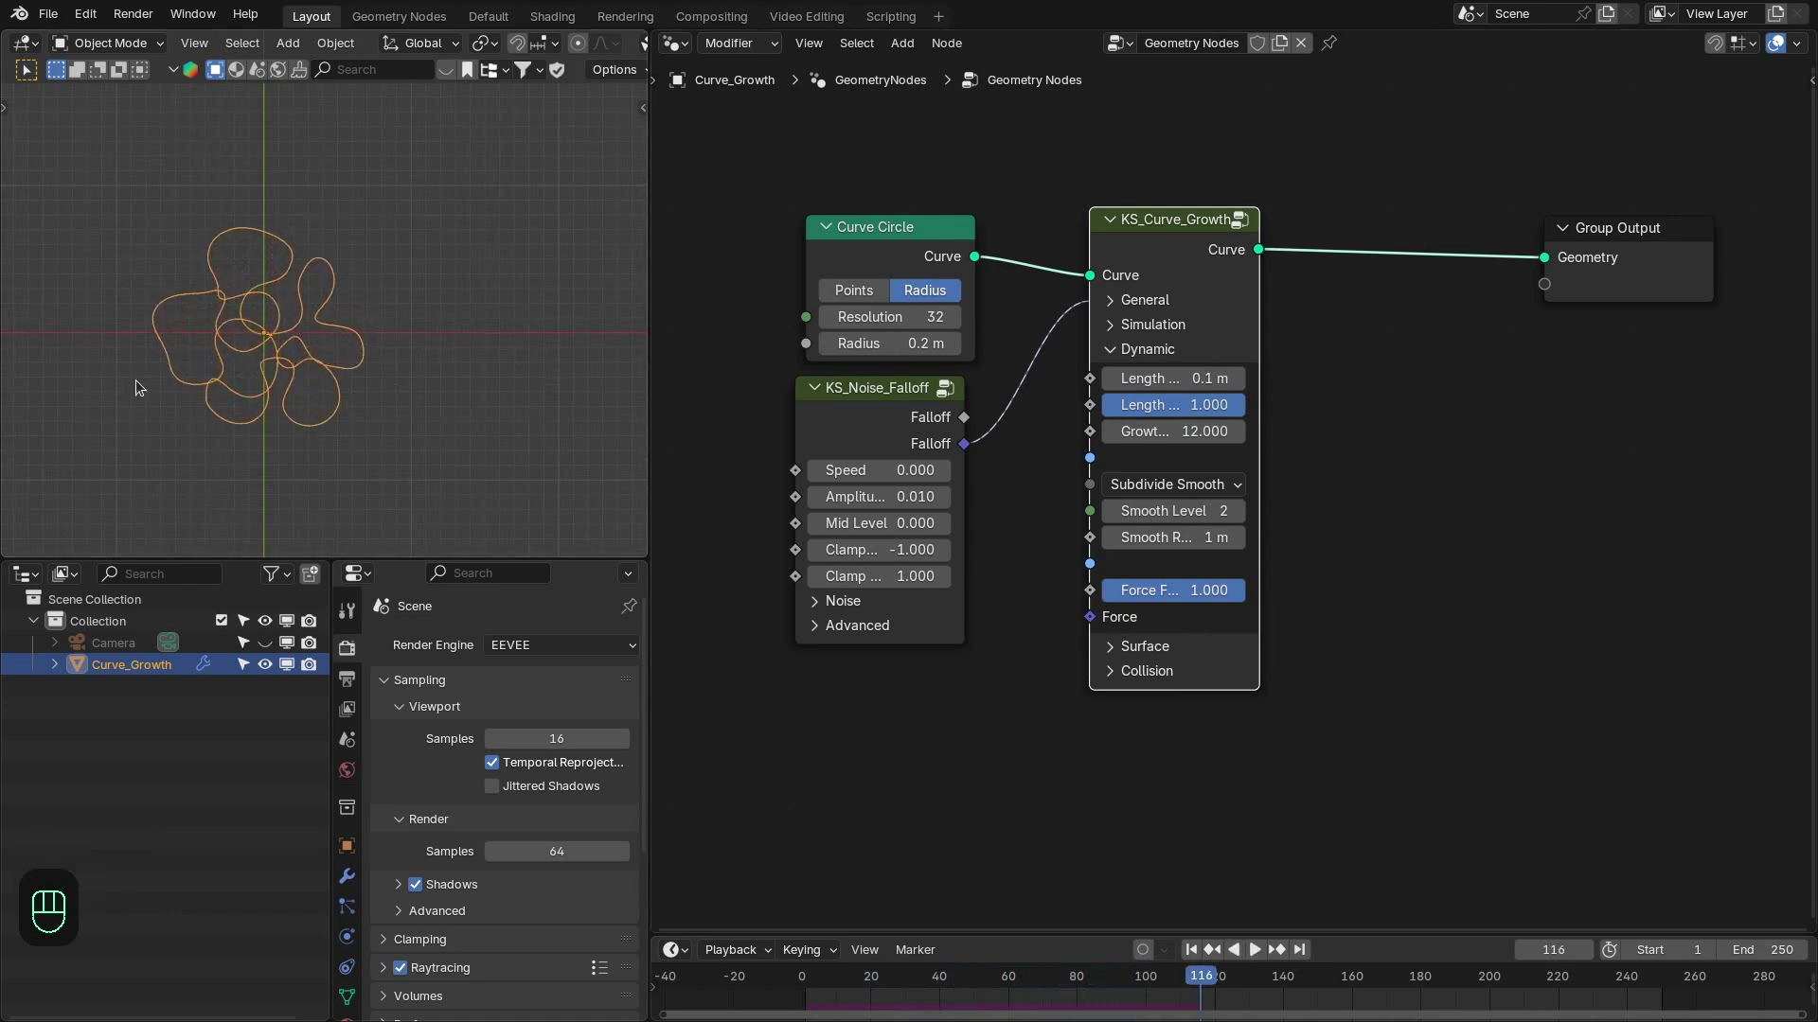
middle_click(366, 339)
Add a Bézier curve and move it to the right of the growth.
key("shift+a")
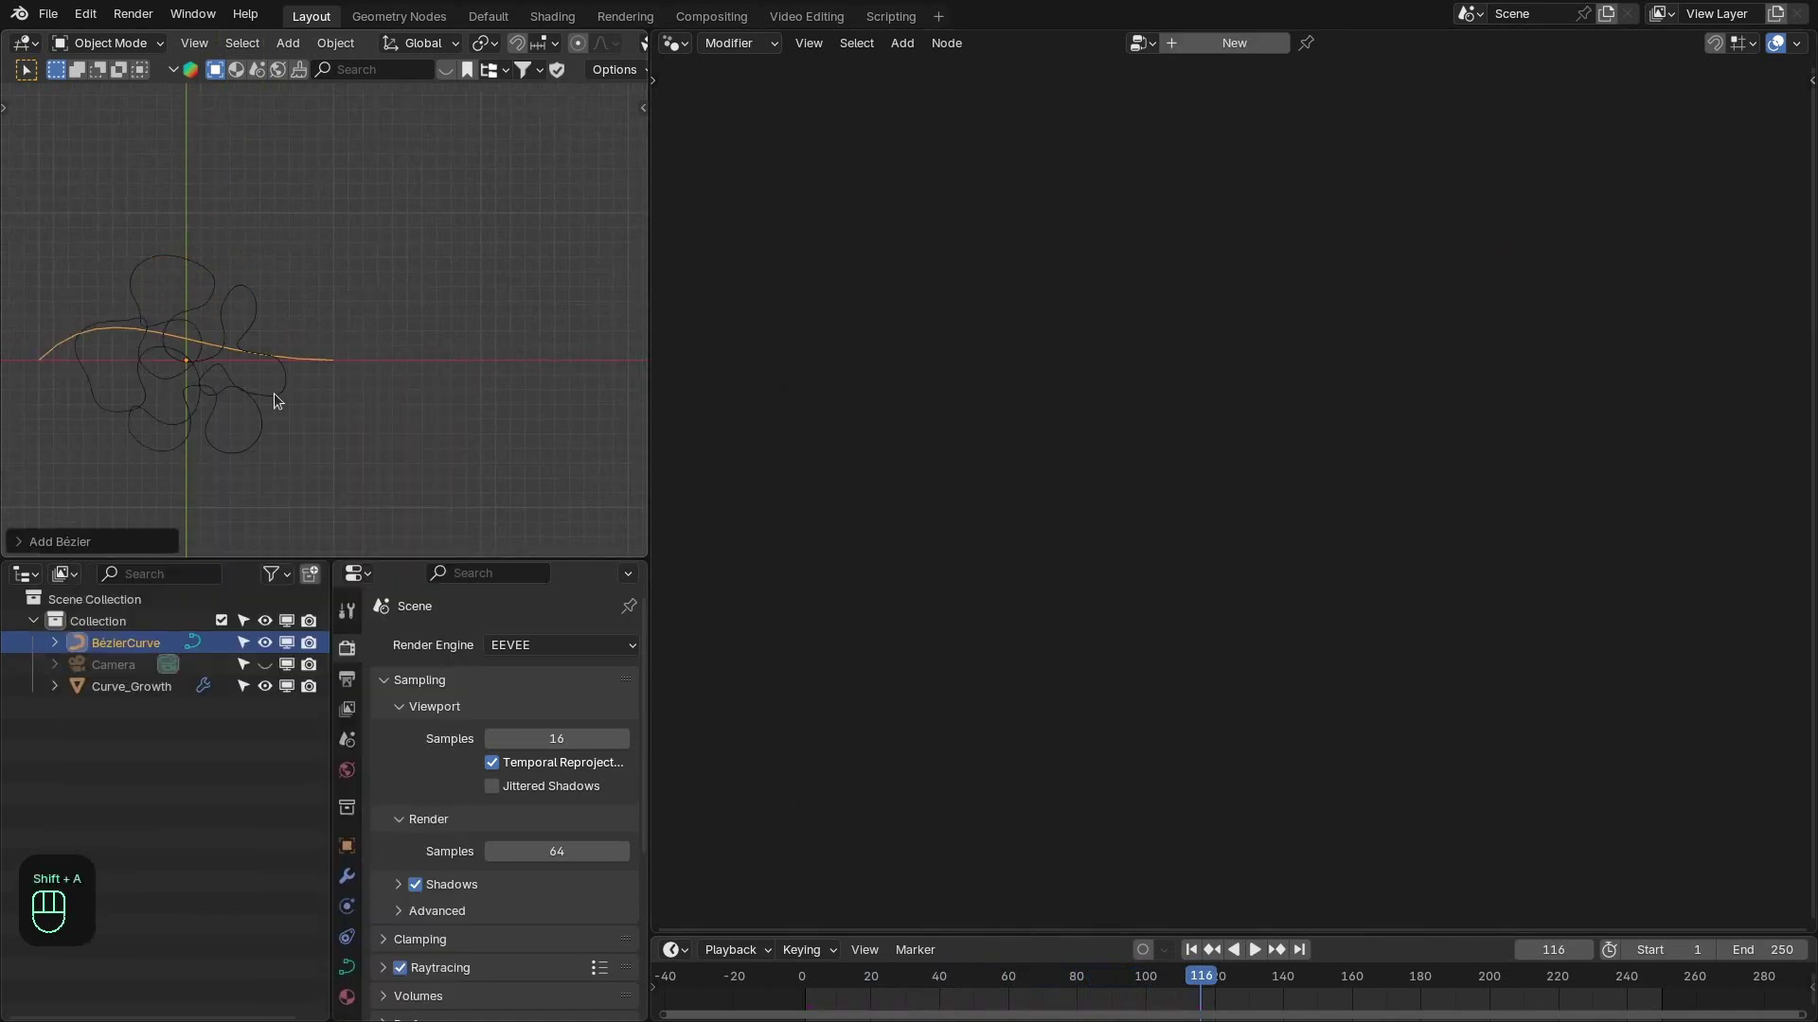
key("g")
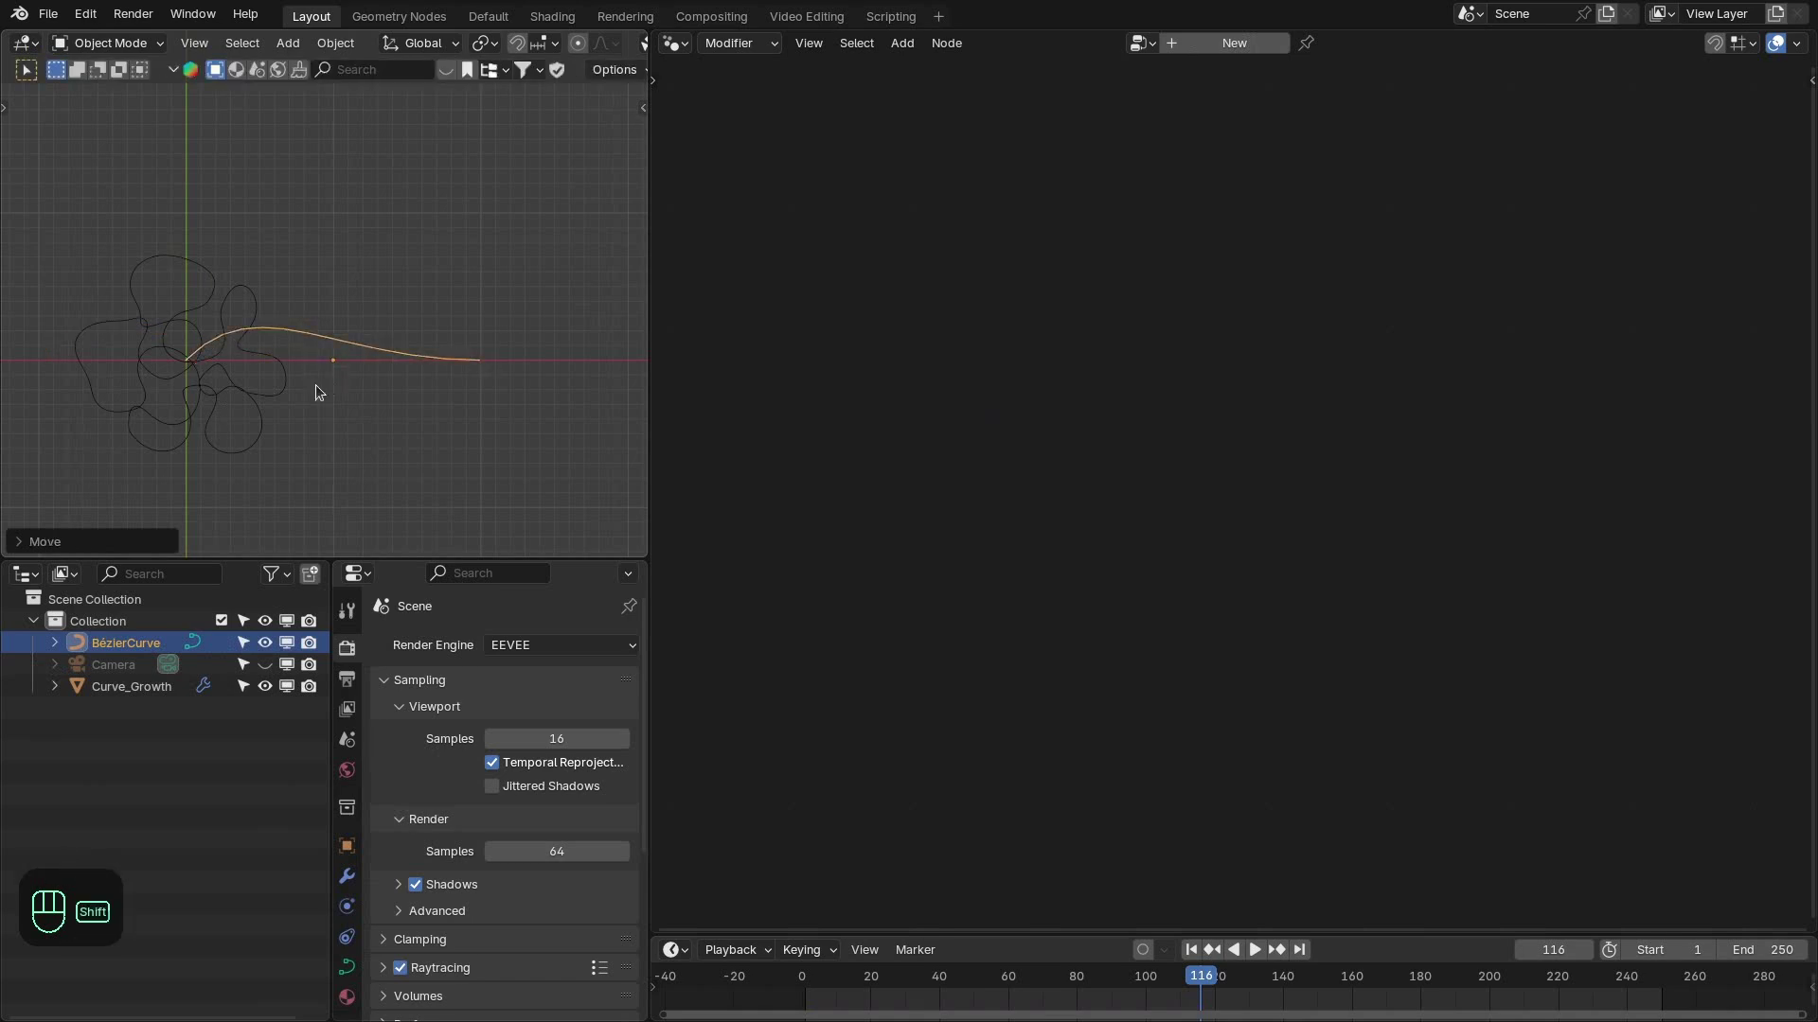
key("shift+Left")
Add a KS_Curve_Force node wired into the growth node's Force input.
right_click(211, 381)
key("alt+a")
left_click_drag(989, 673, 1029, 641)
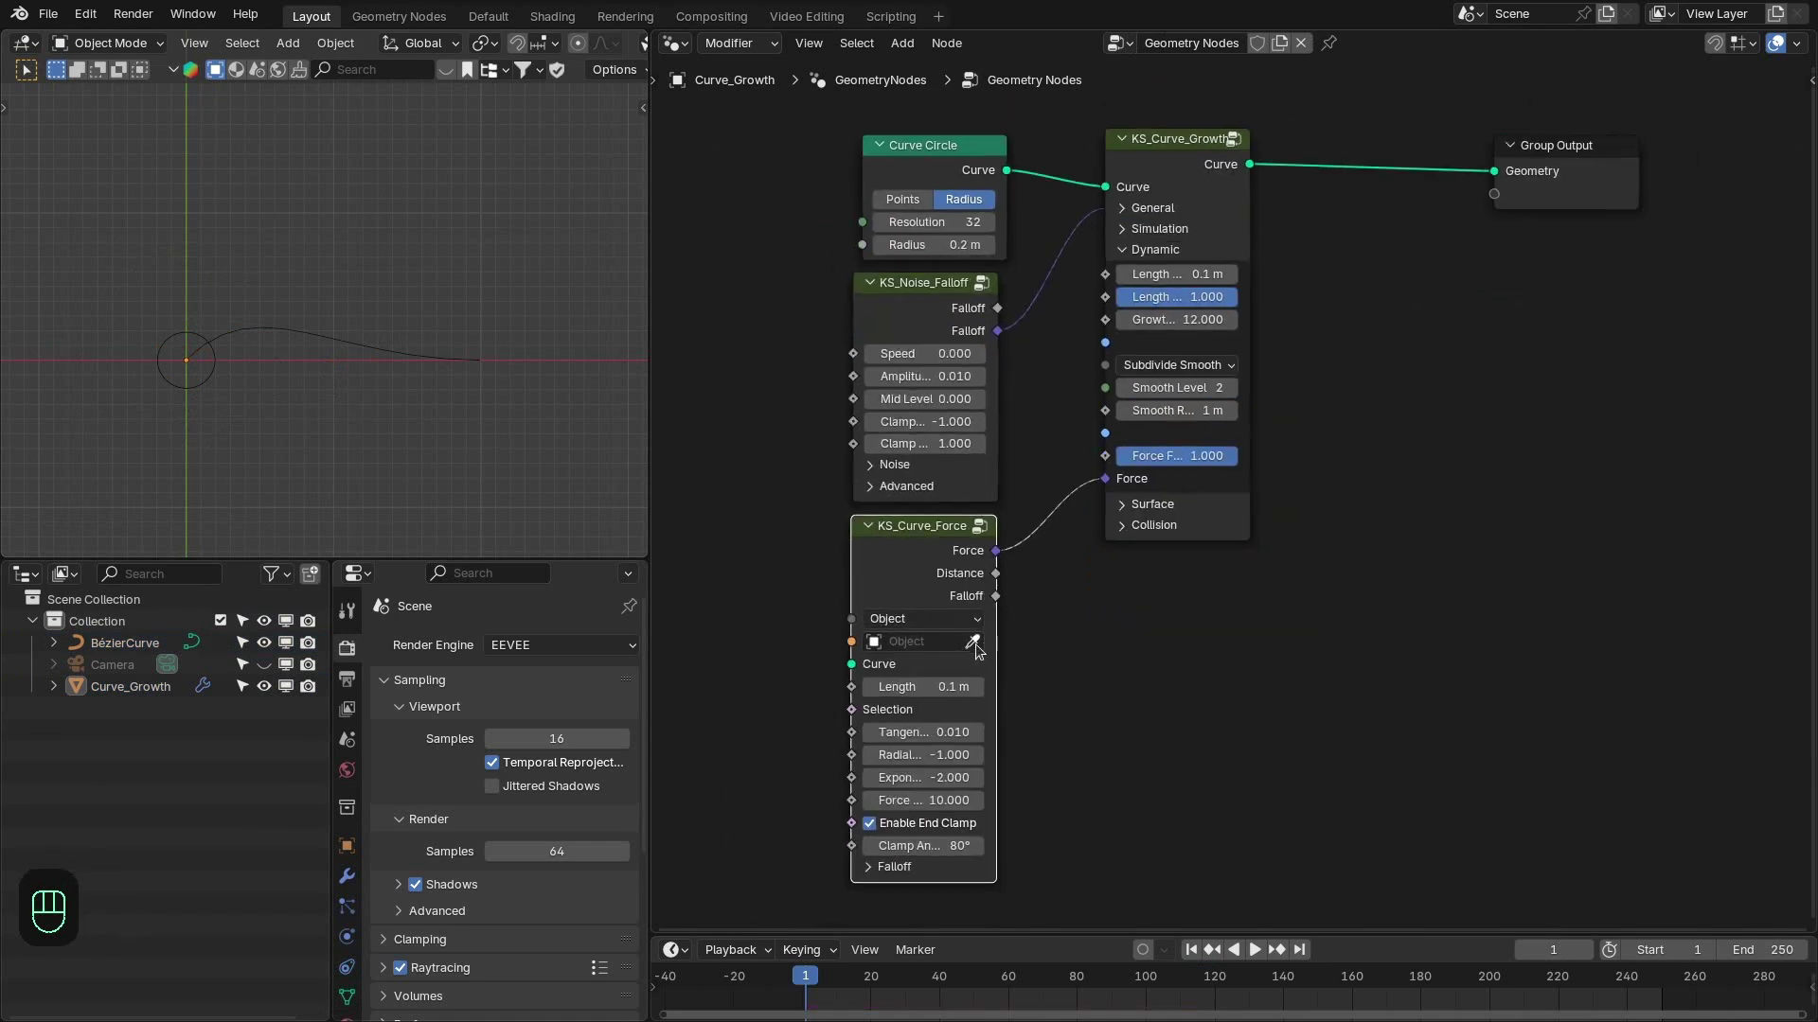
Target the curve force at BézierCurve with radial force -0.100 so the growth clings to the path.
left_click(976, 646)
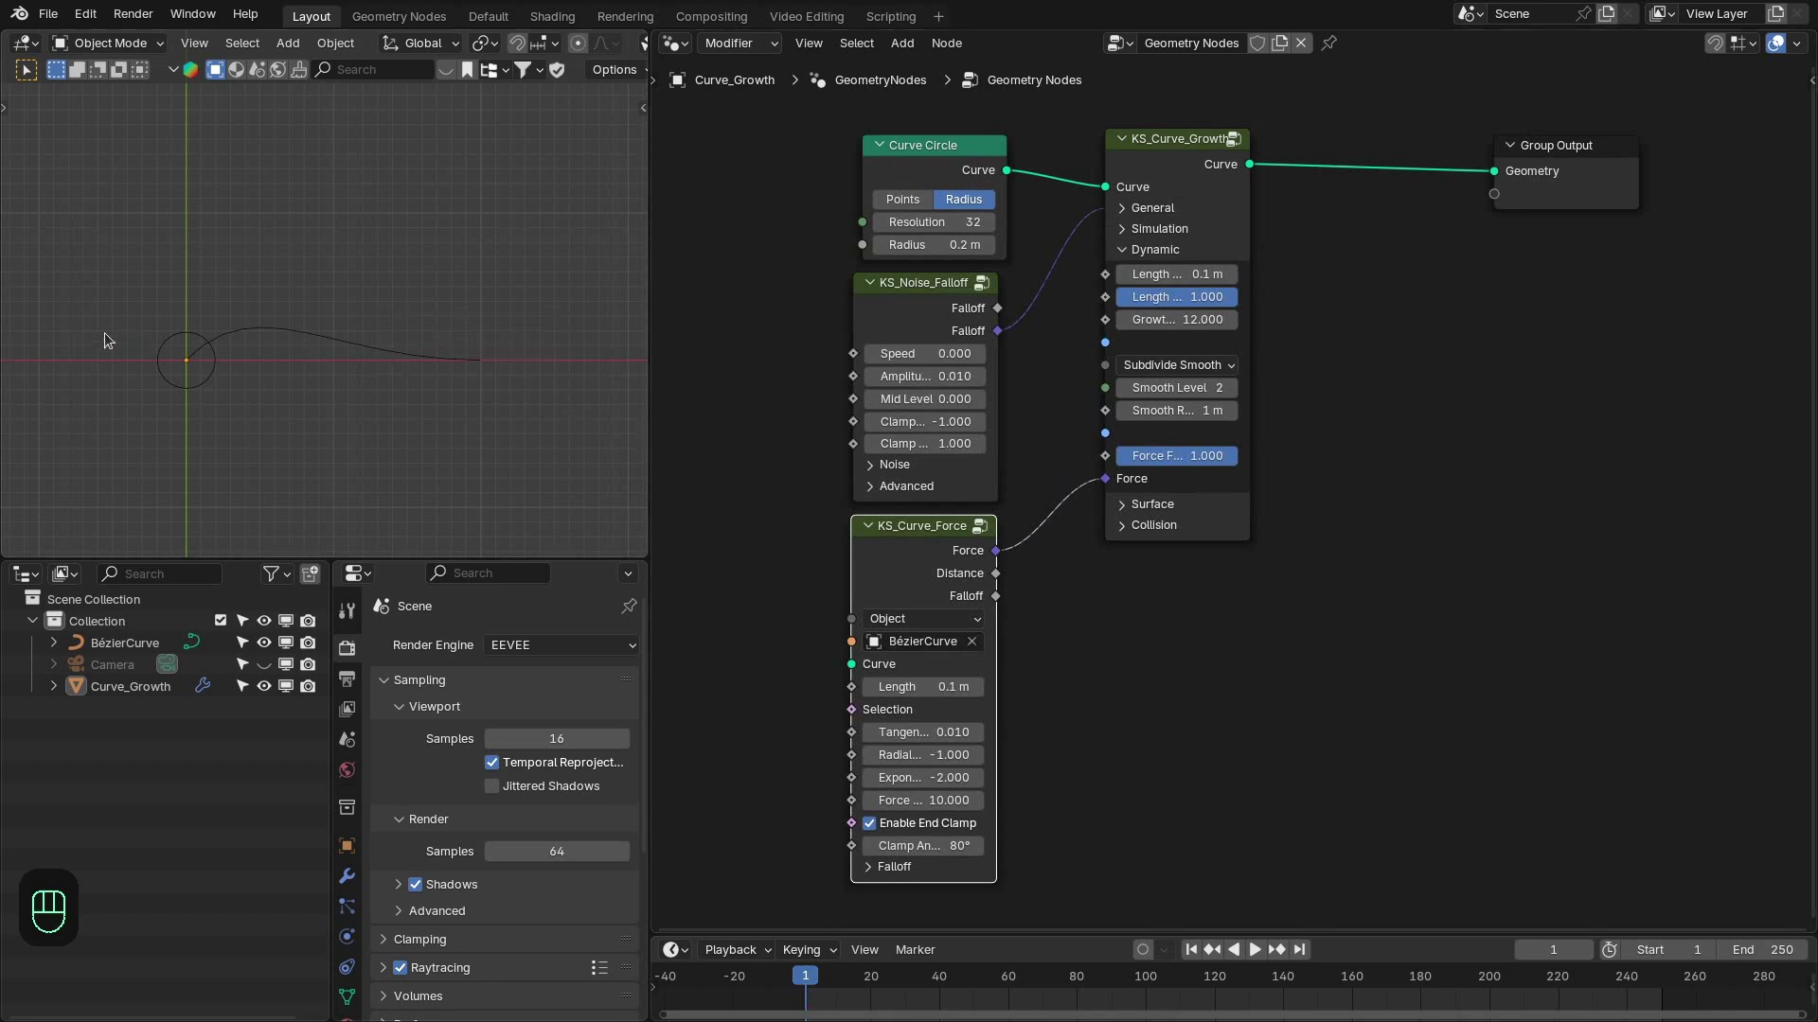
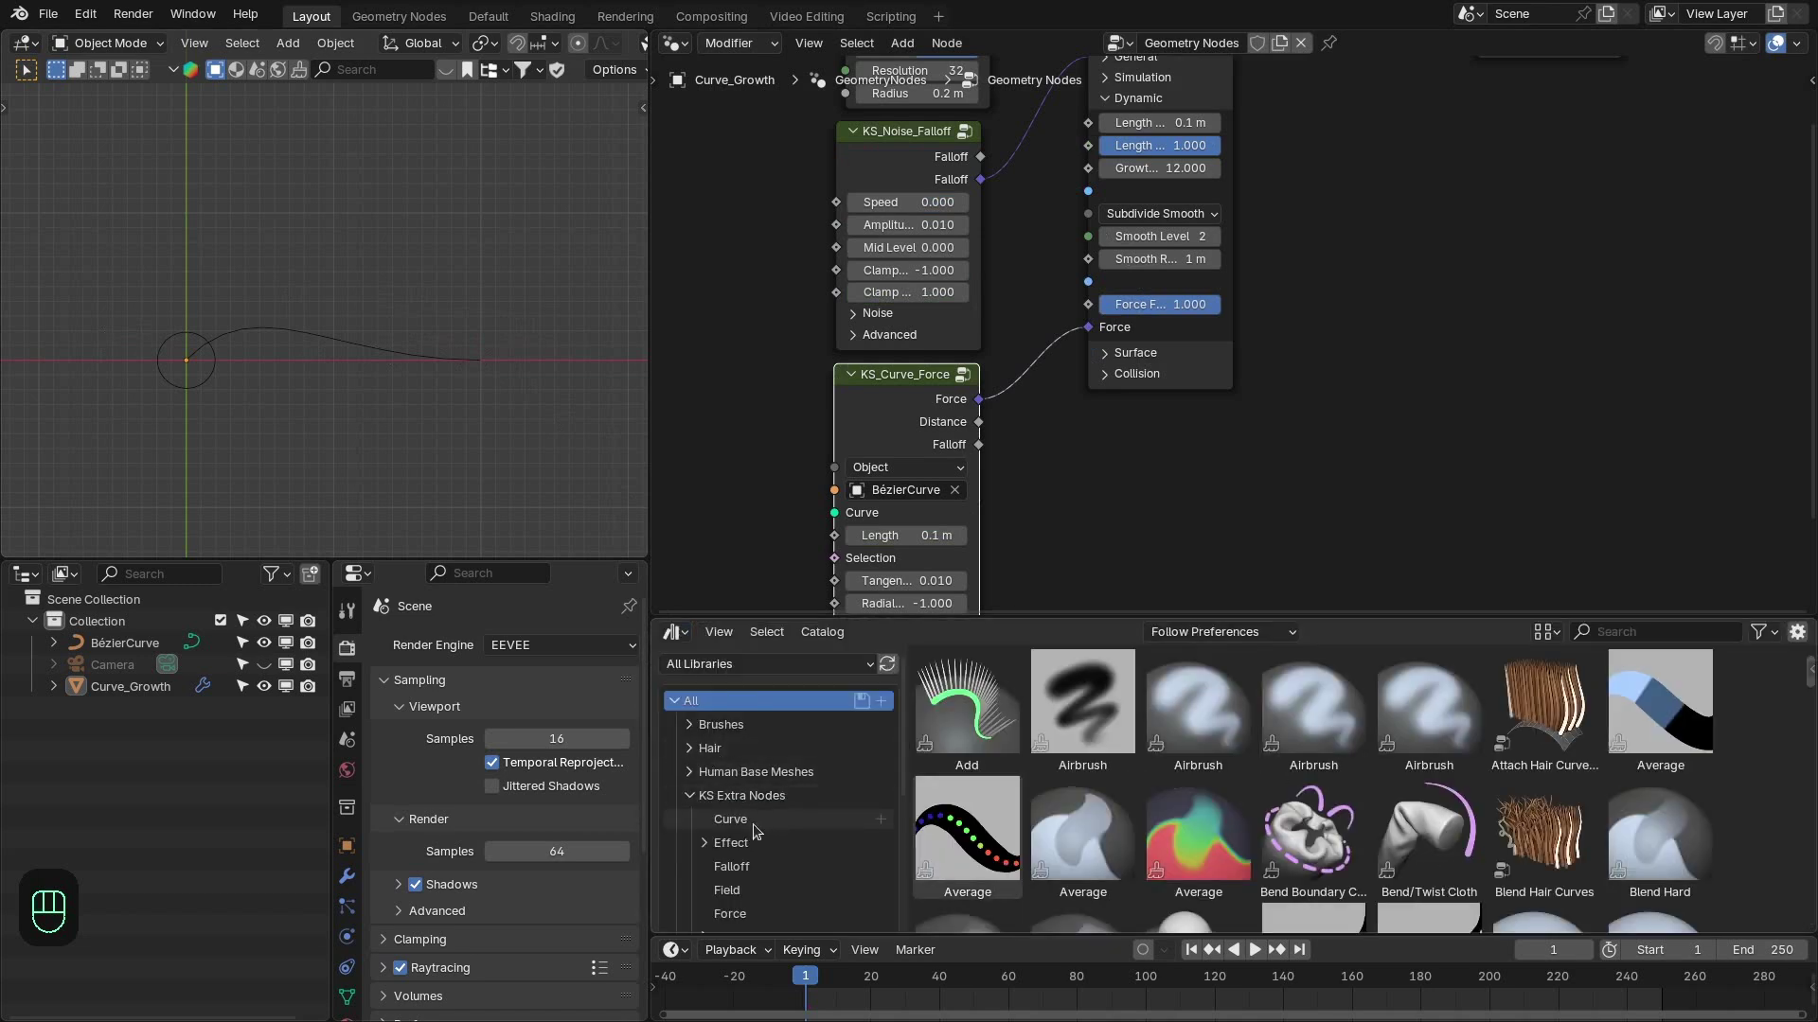
left_click(738, 911)
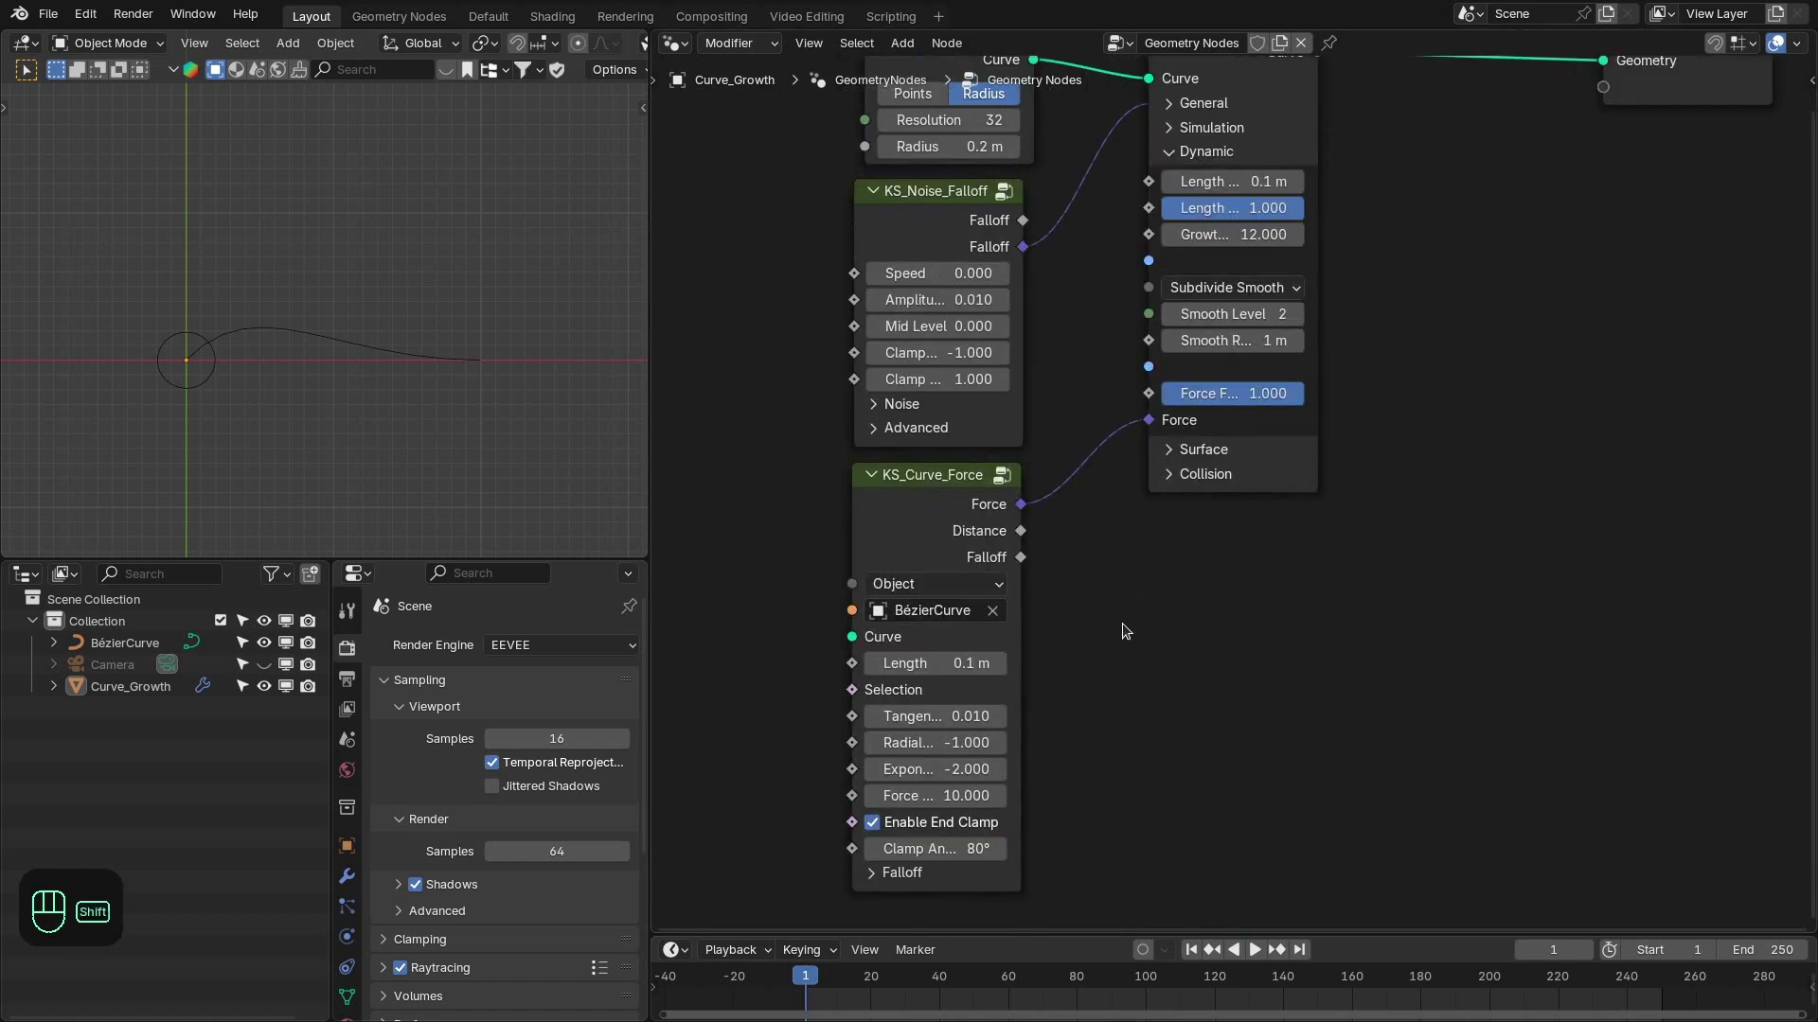
key("shift+Right")
key("shift+Left")
key("space")
key("space")
left_click(265, 322)
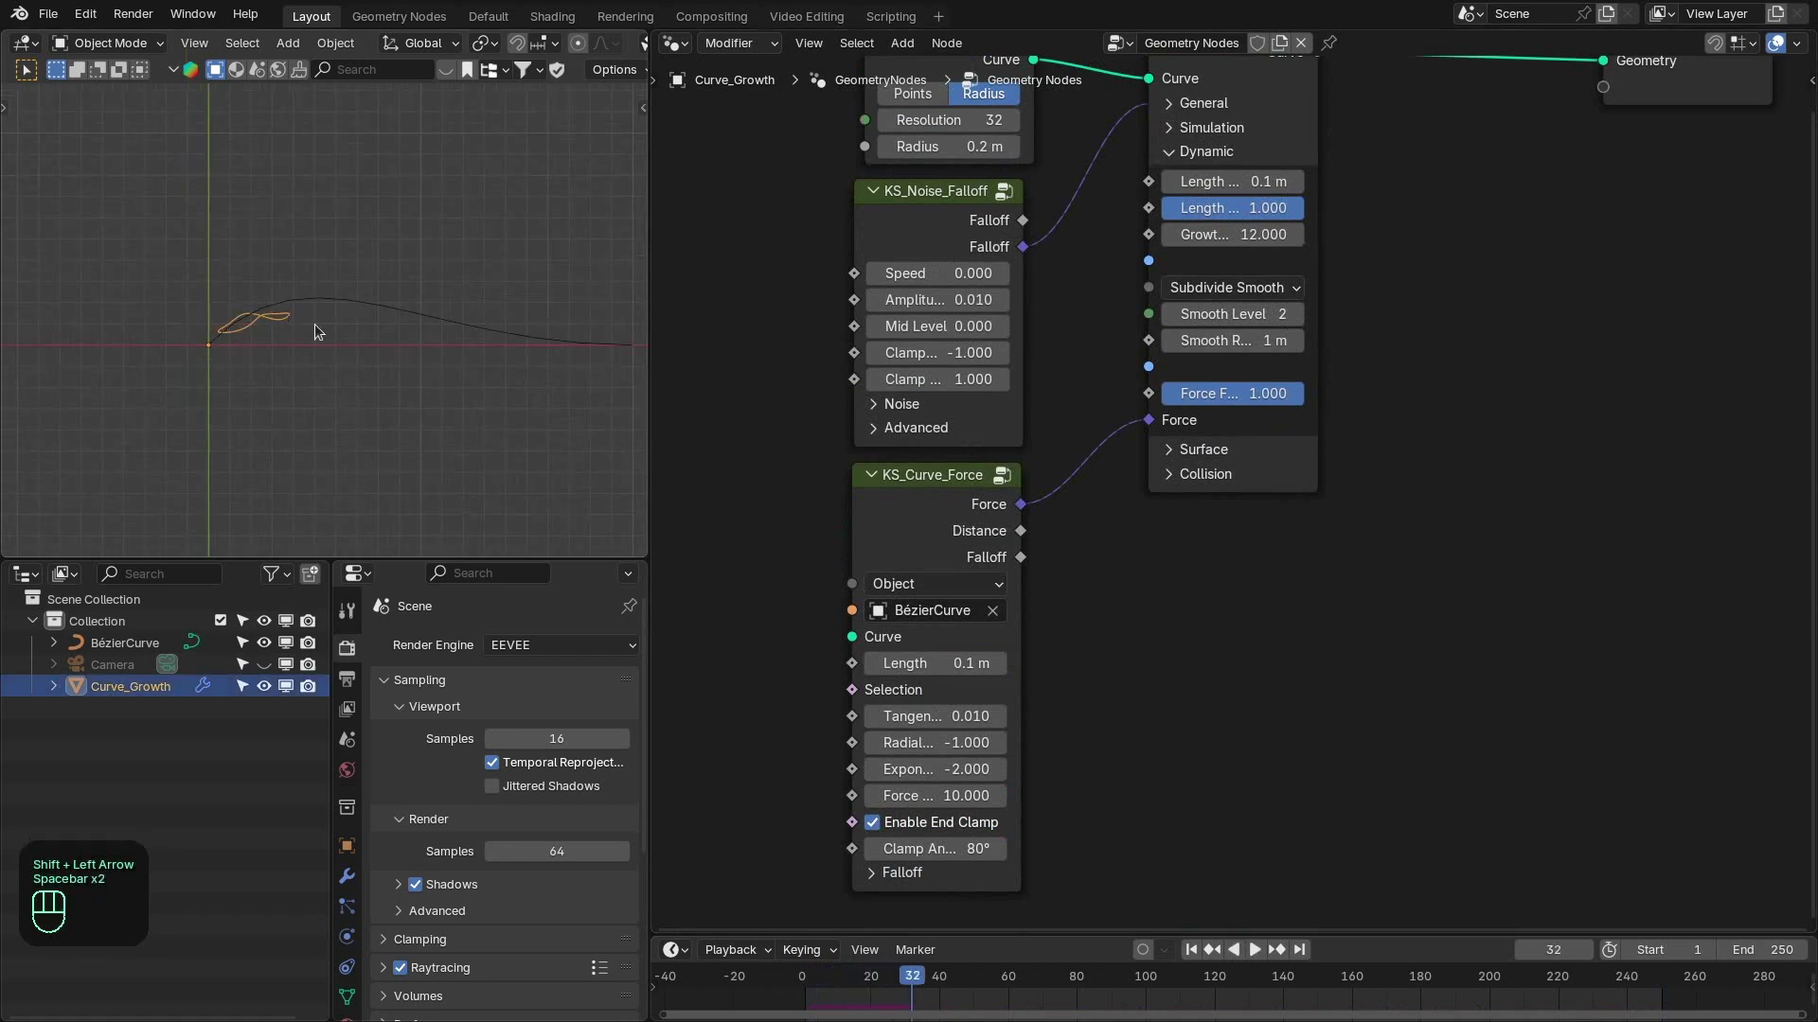
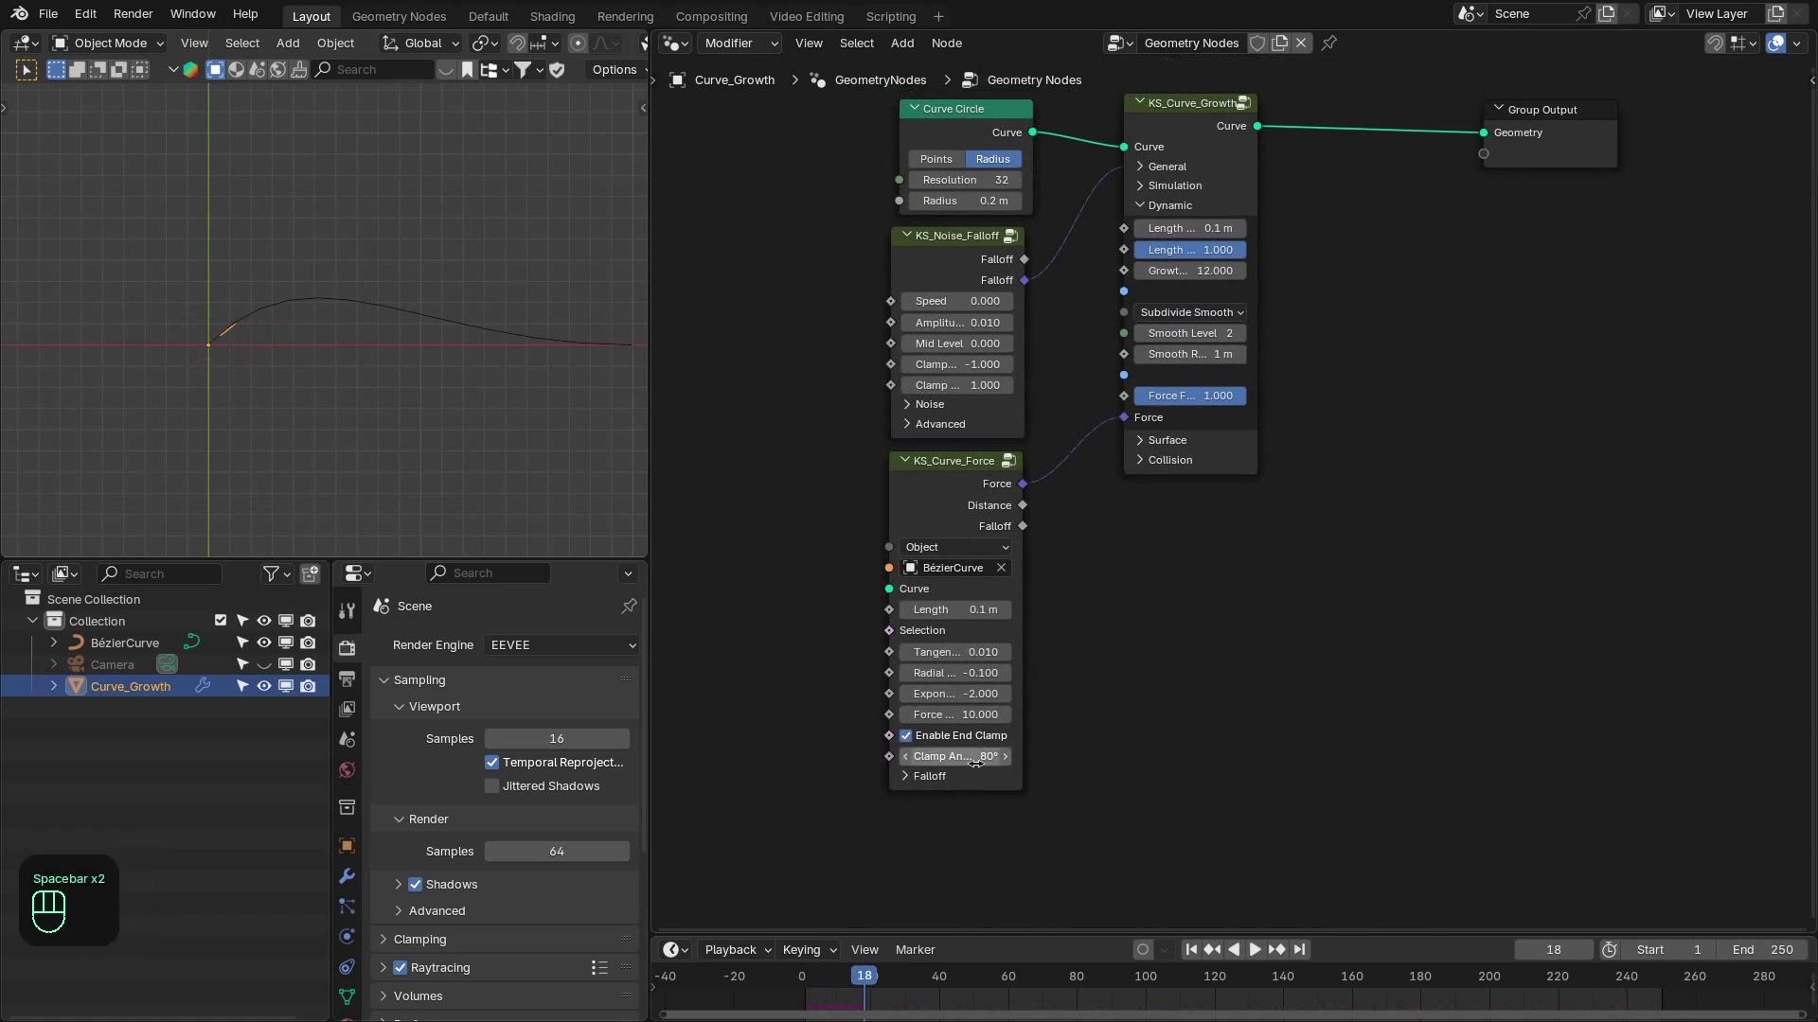
left_click(966, 782)
Enable an inverted radial falloff of 0.15 m size and 0.2 m distance, previewed then cleared from a viewer.
left_click(1131, 667)
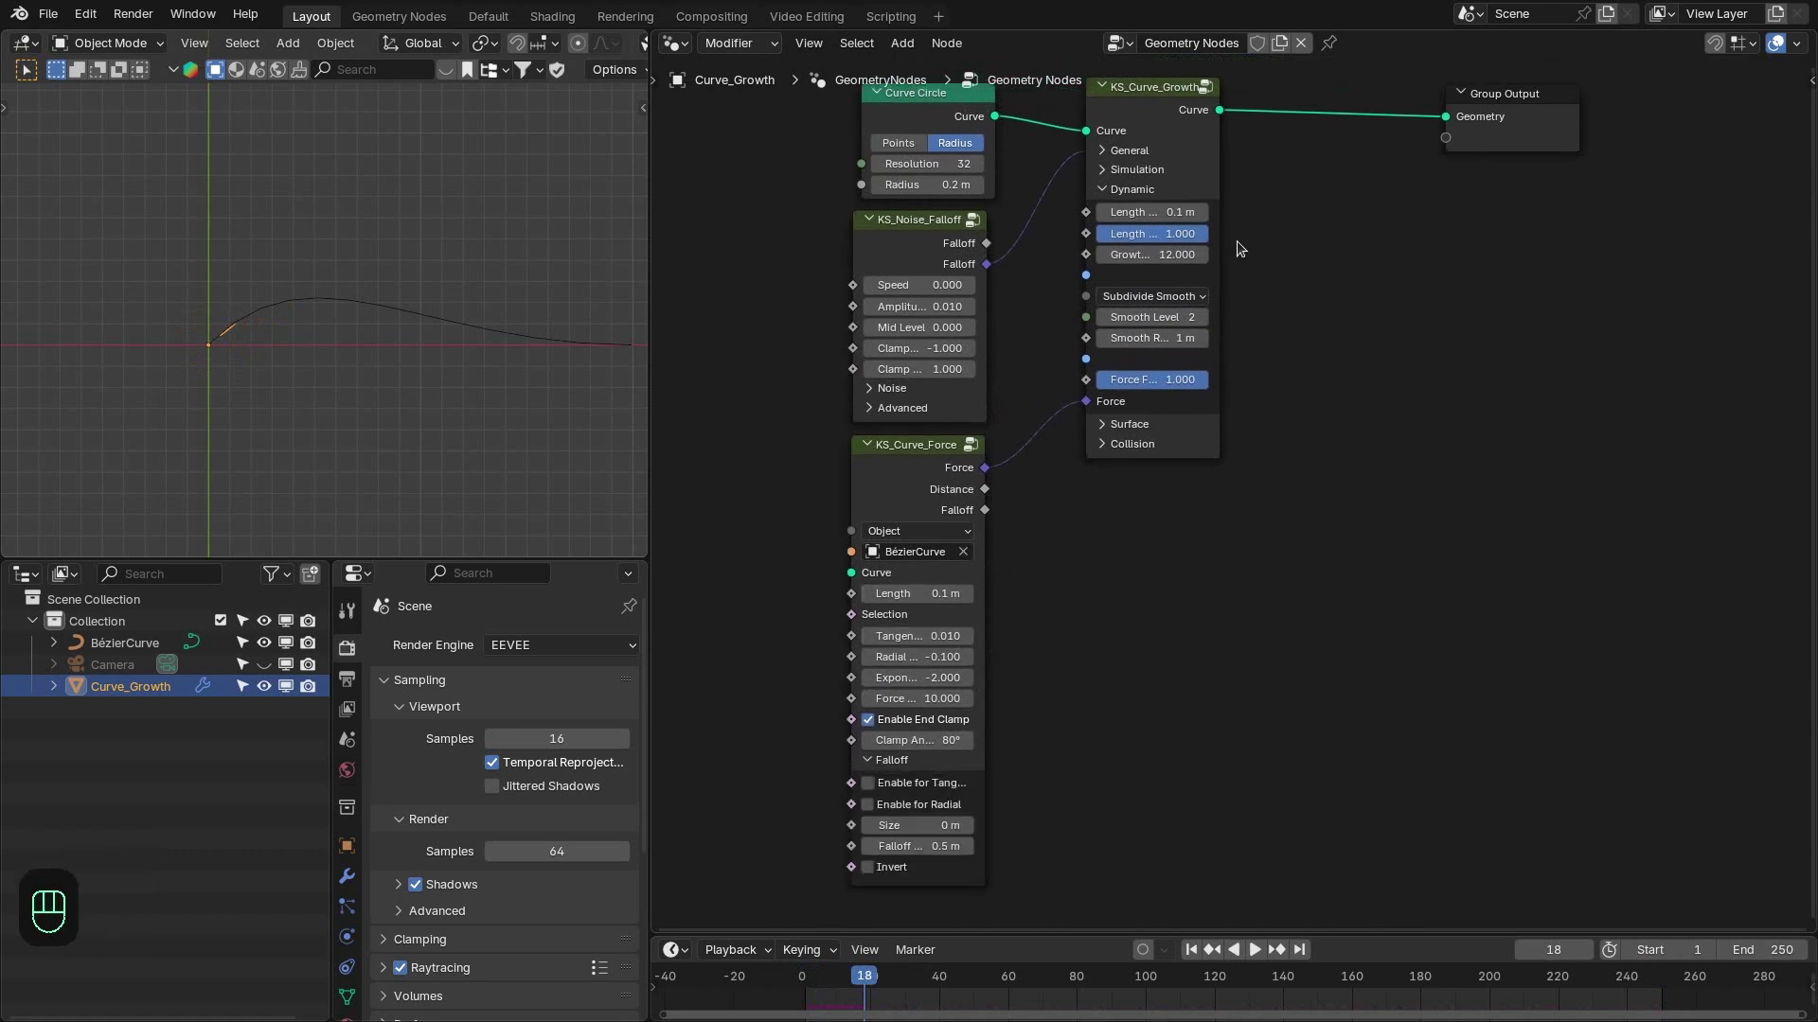
left_click(1219, 120)
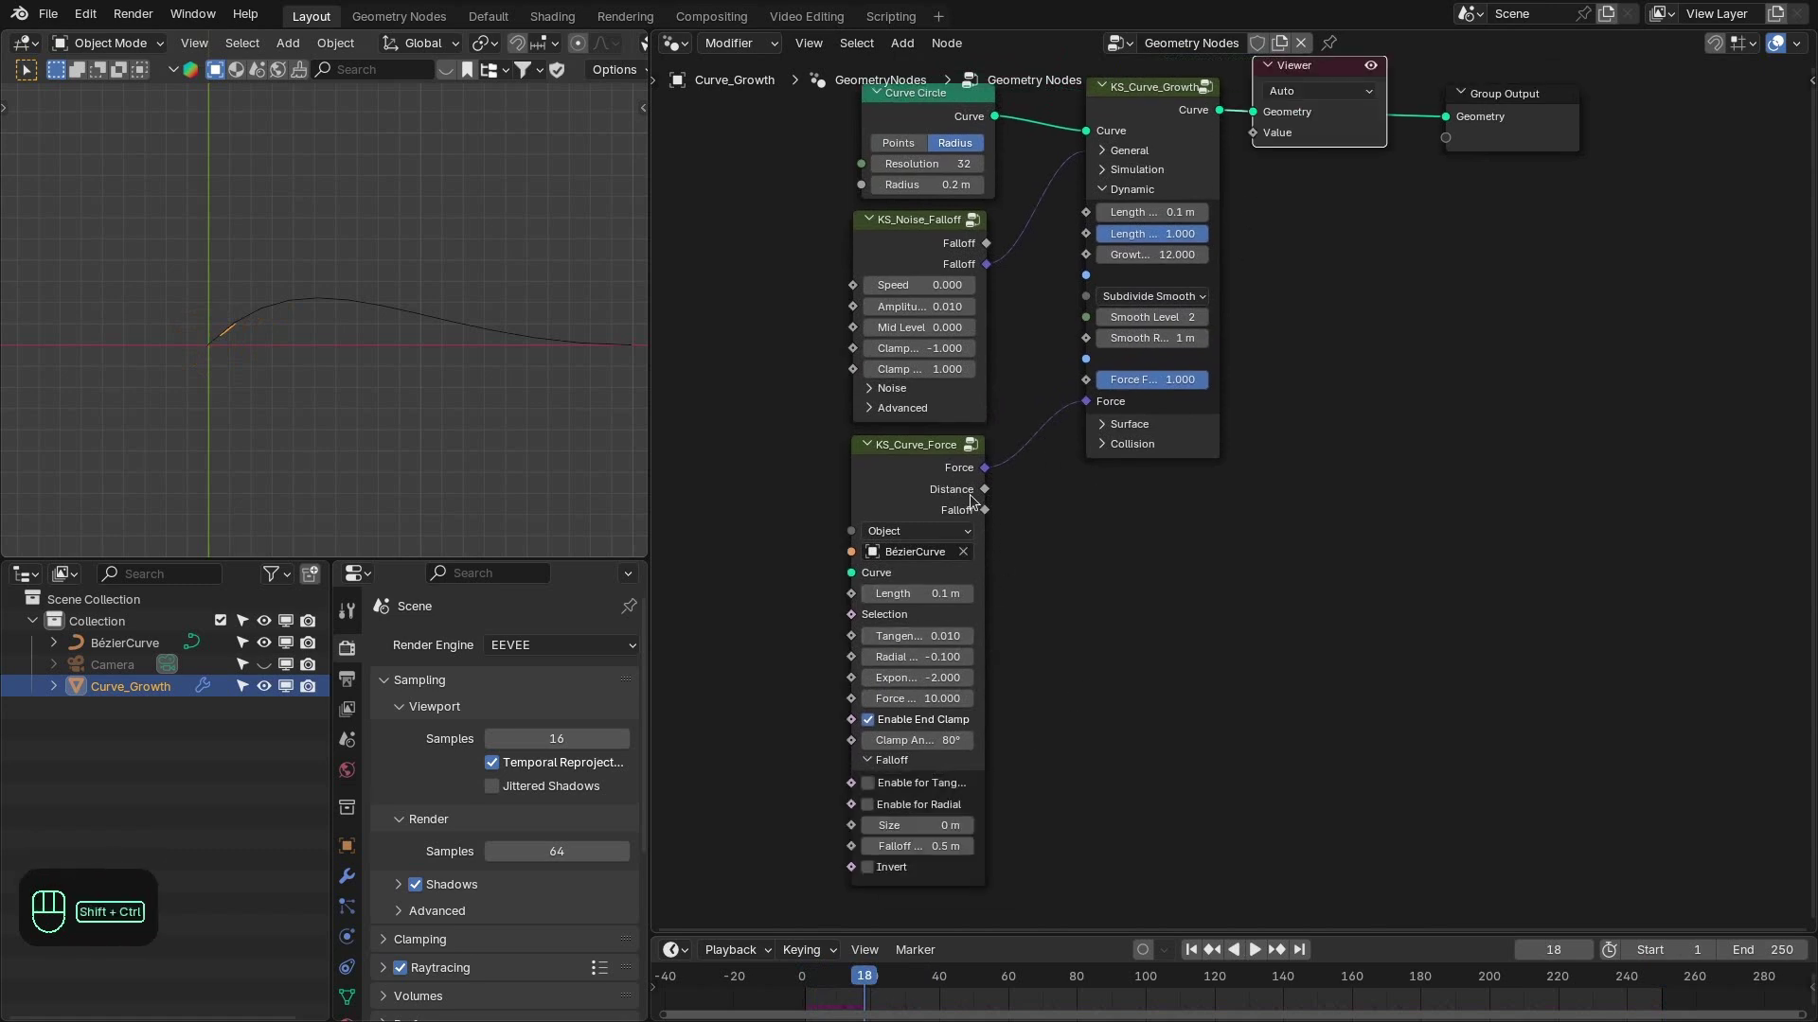
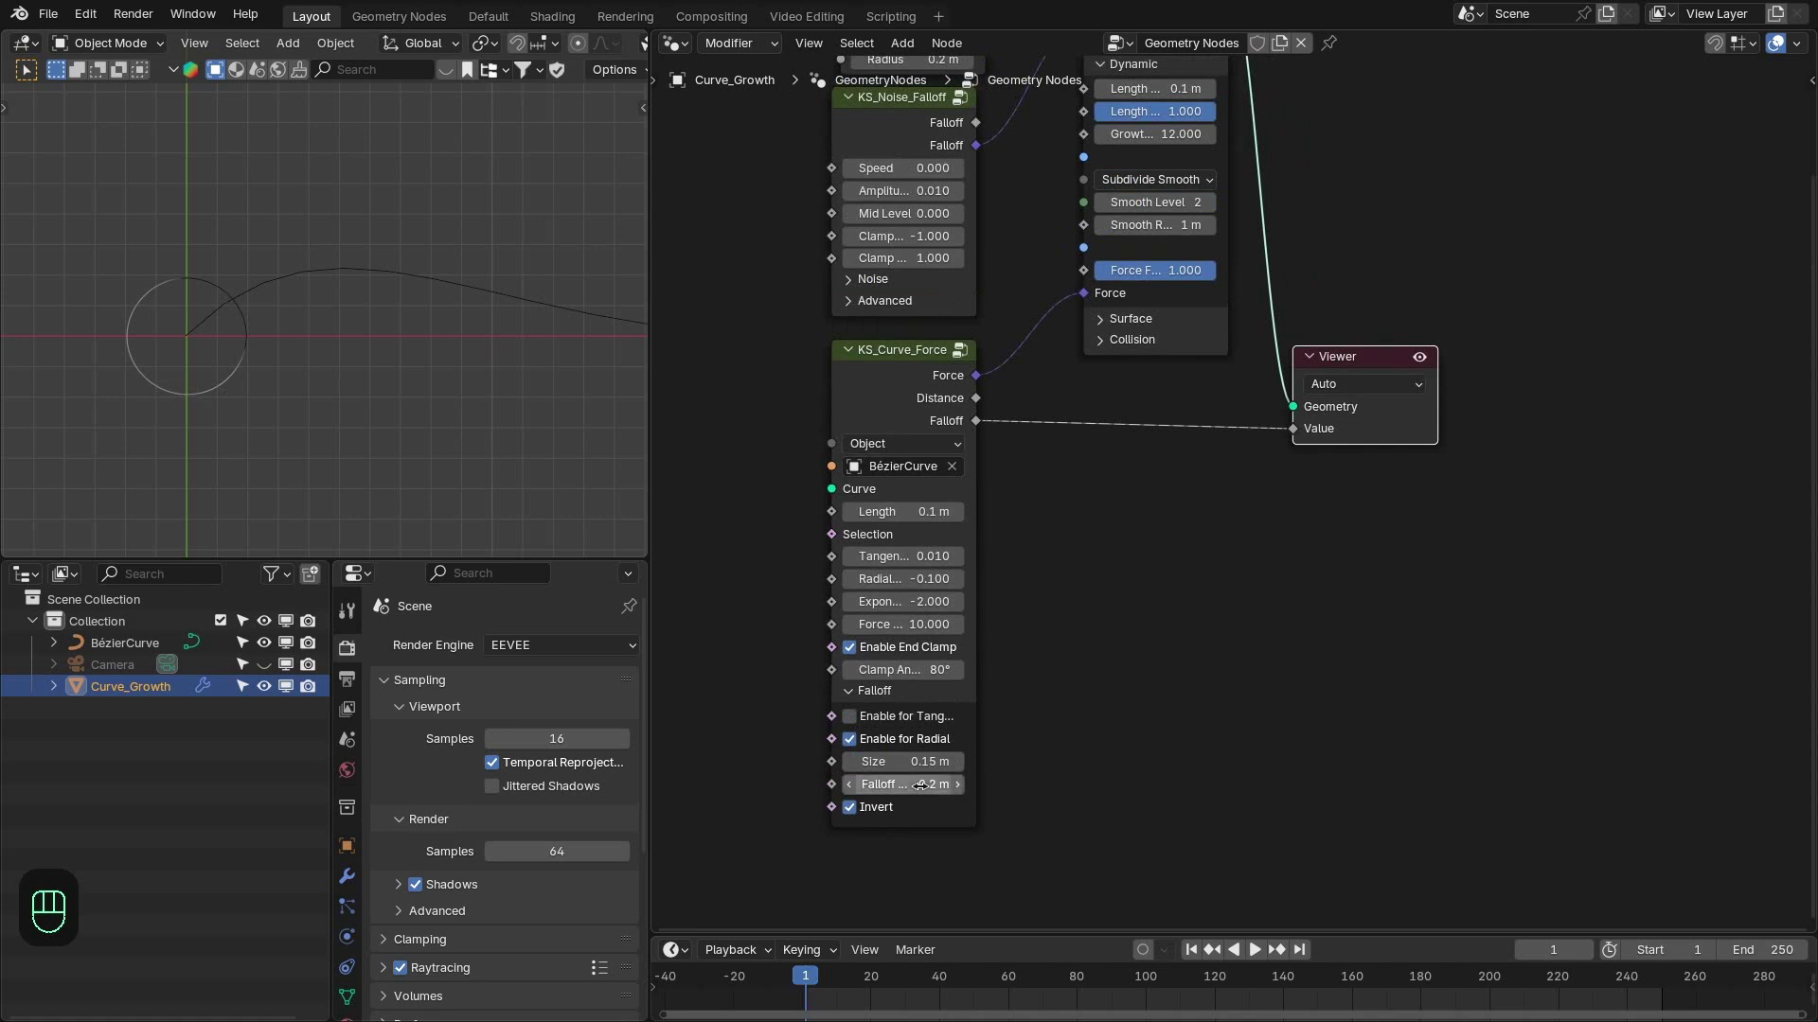
left_click(1230, 614)
middle_click(1242, 536)
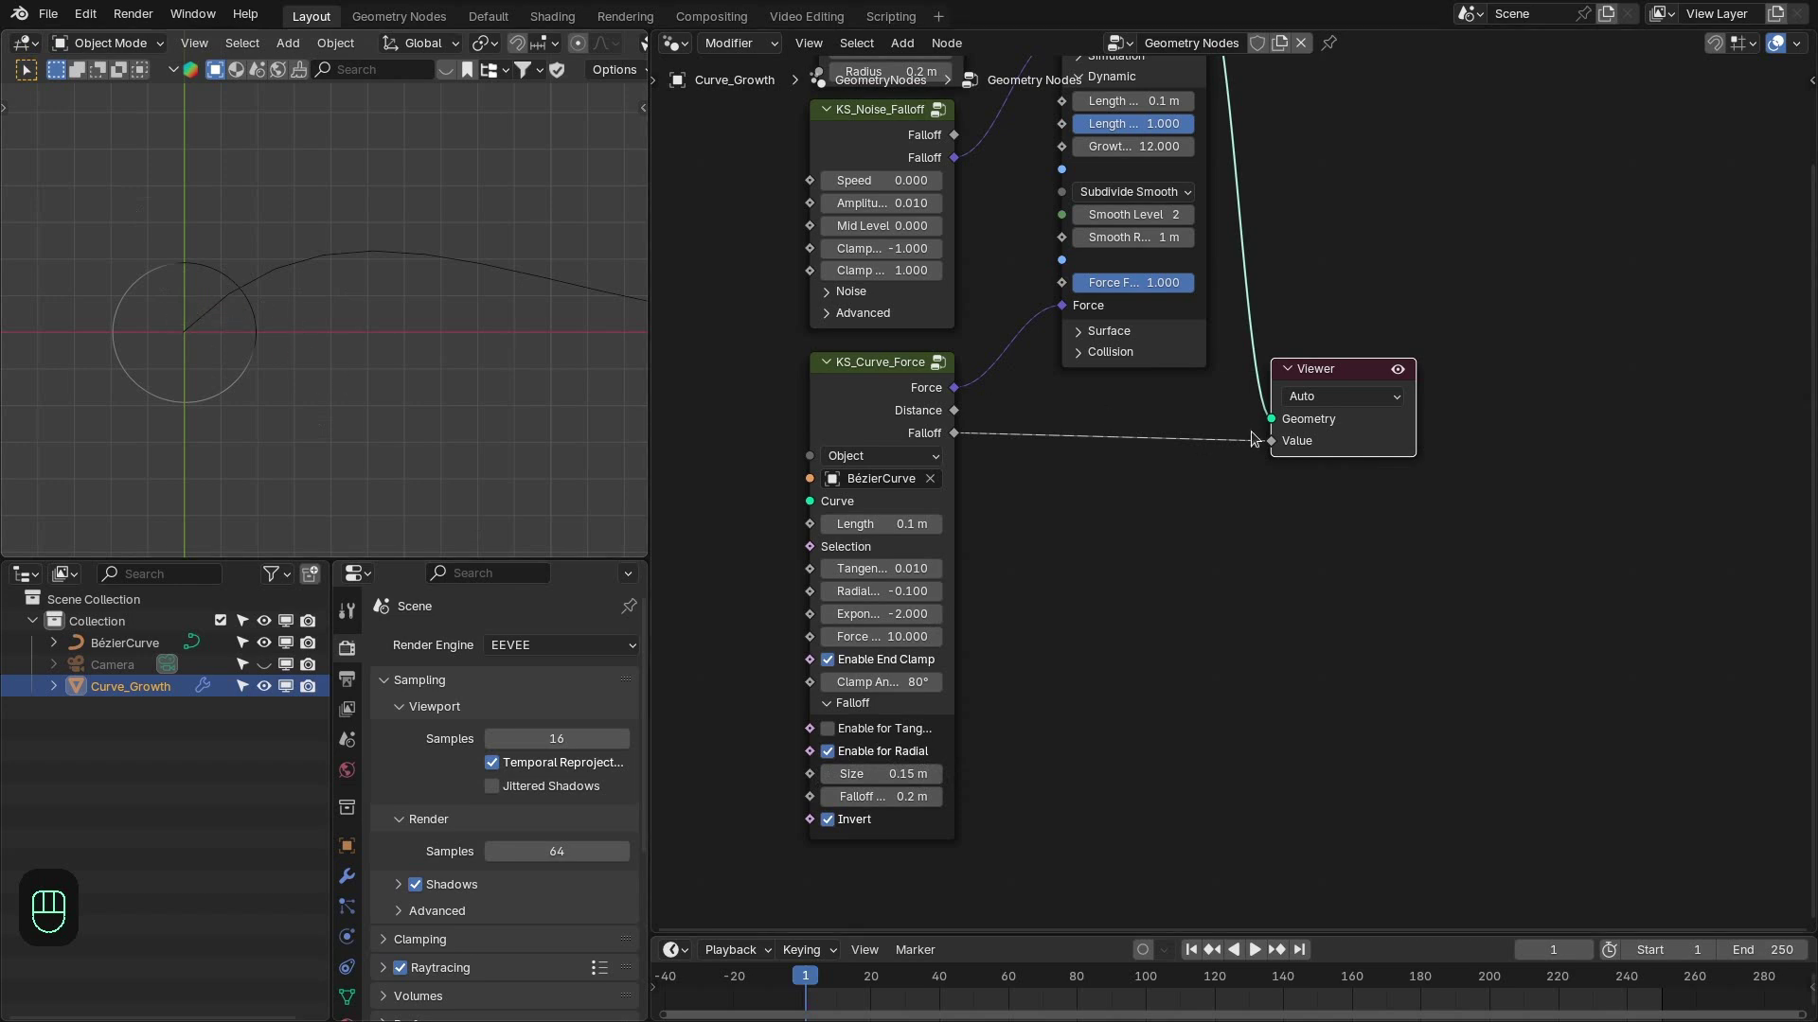
key("x")
left_click_drag(1194, 443, 1197, 541)
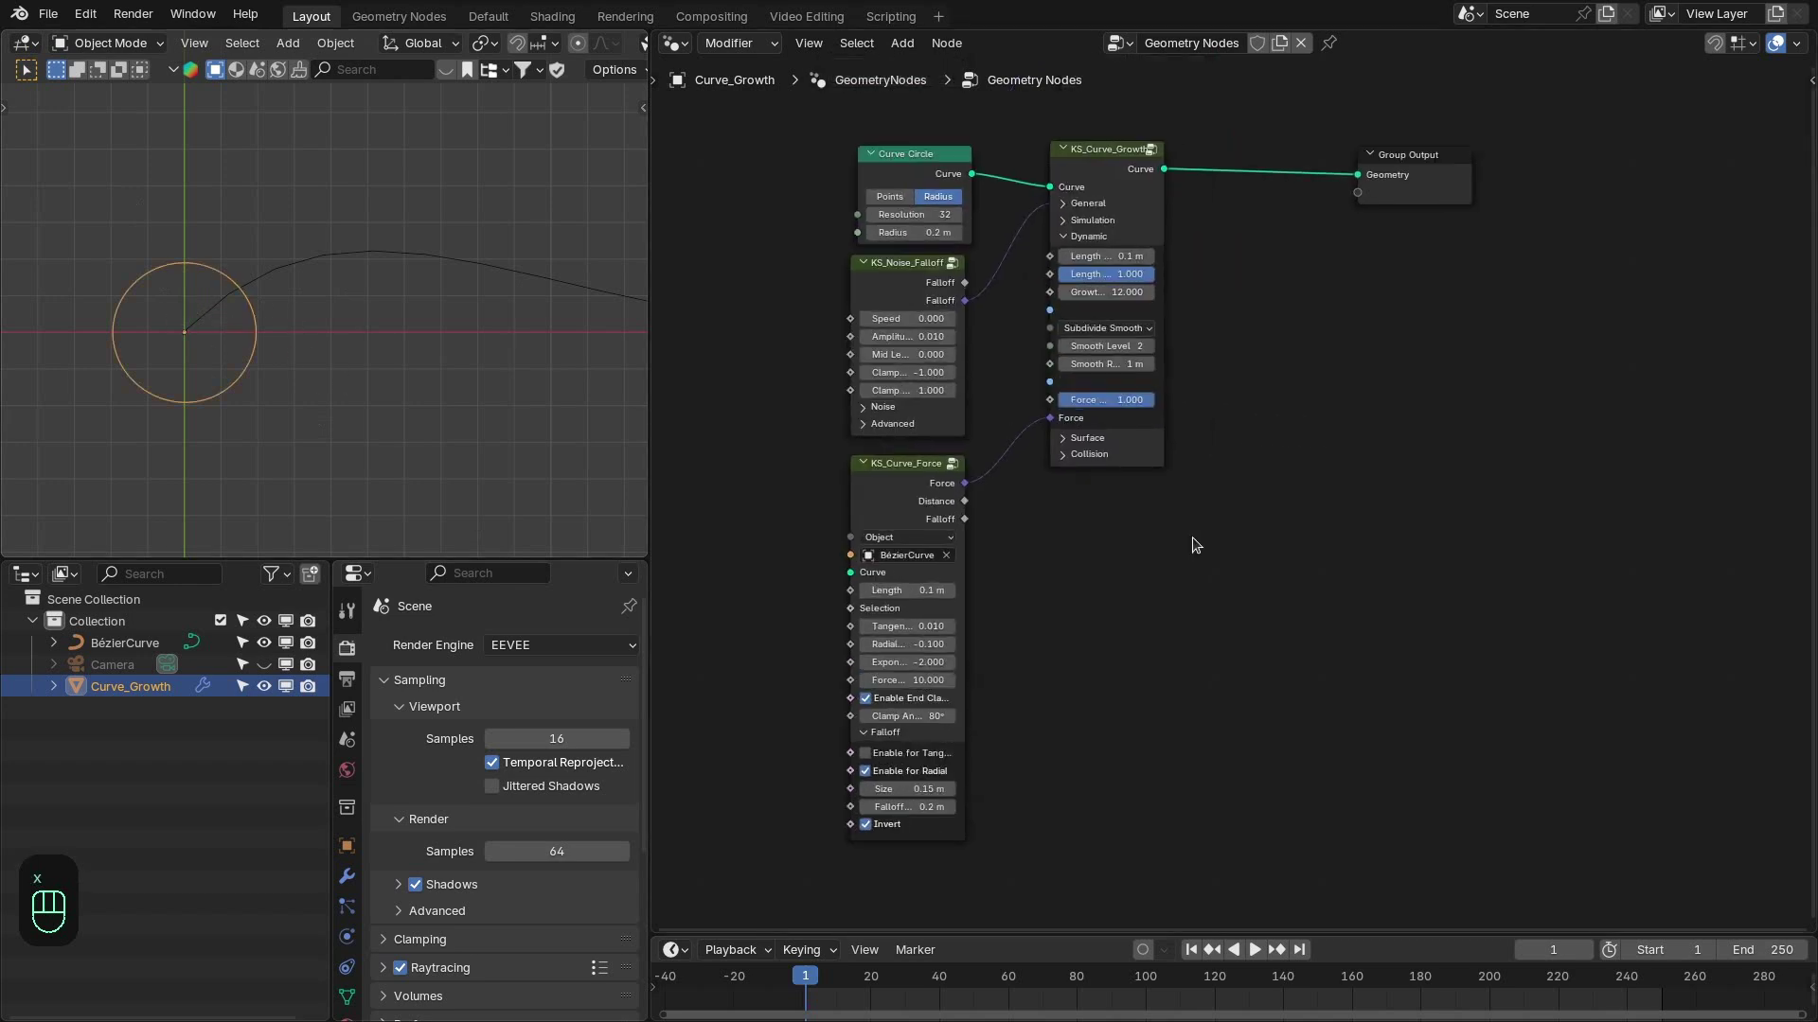
Replay the growth several times to watch it stretch rightward along the Bézier path.
key("space")
left_click_drag(348, 344, 253, 366)
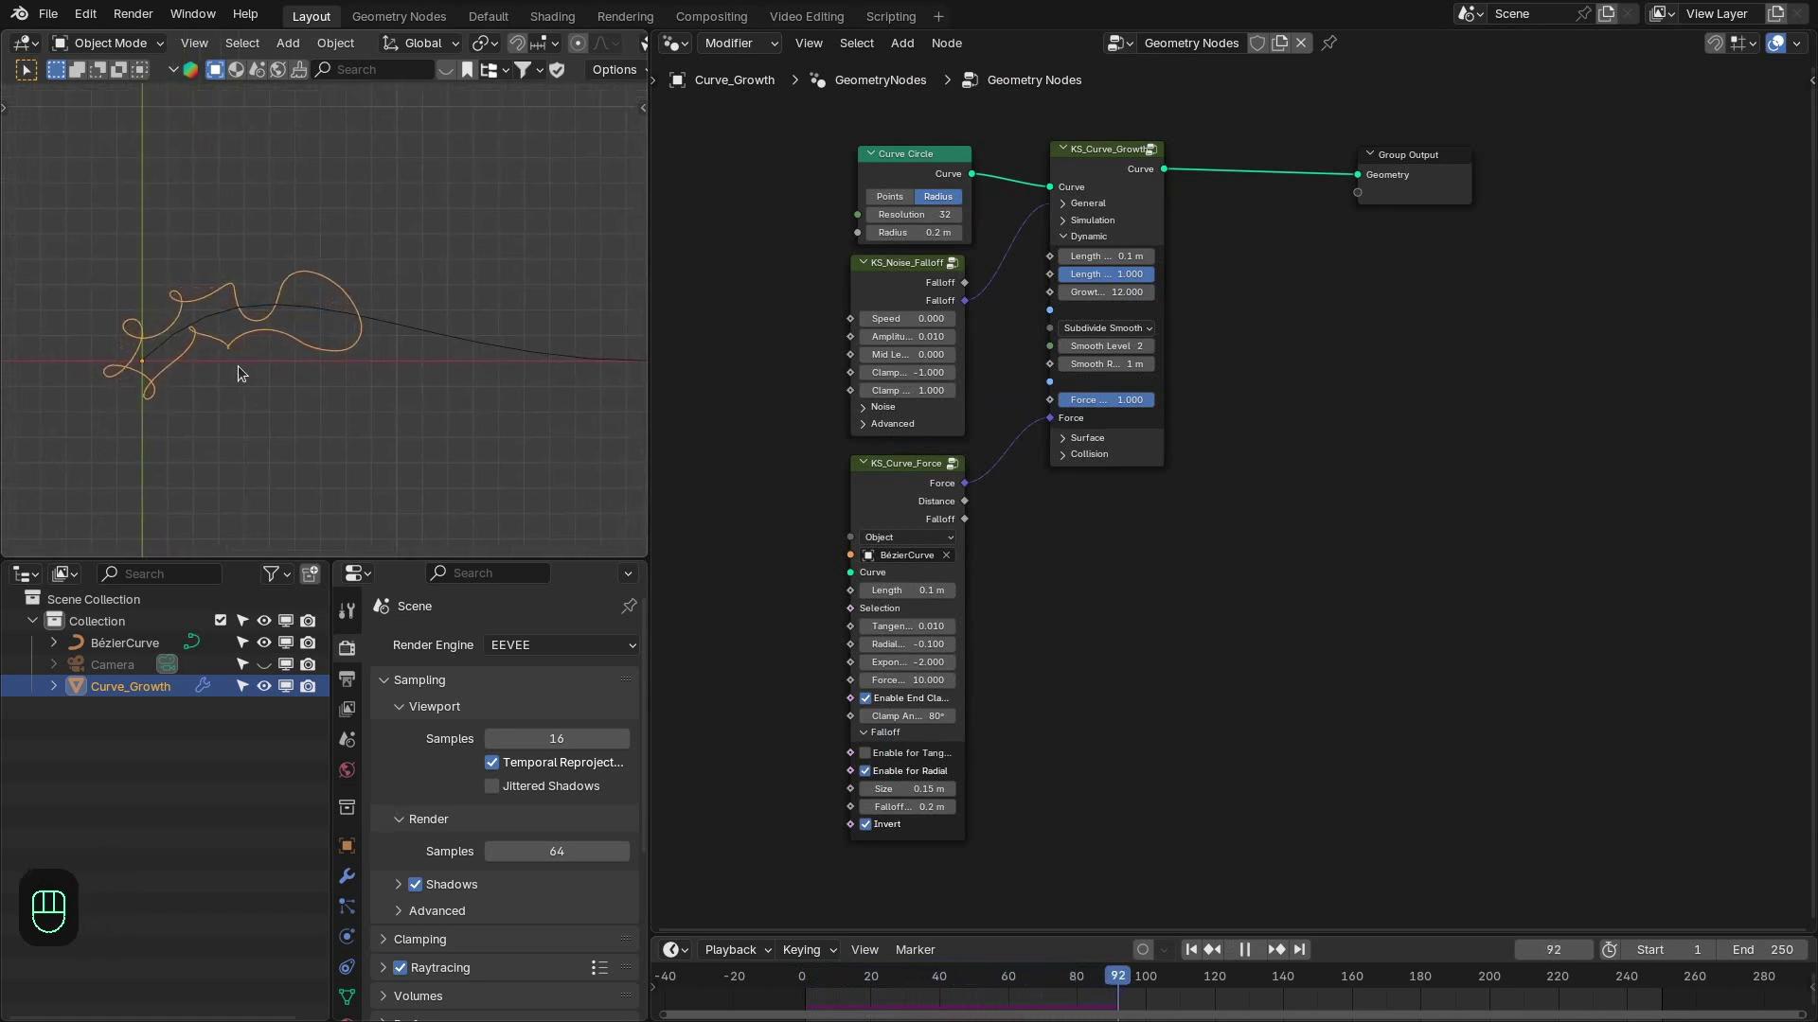
key("space")
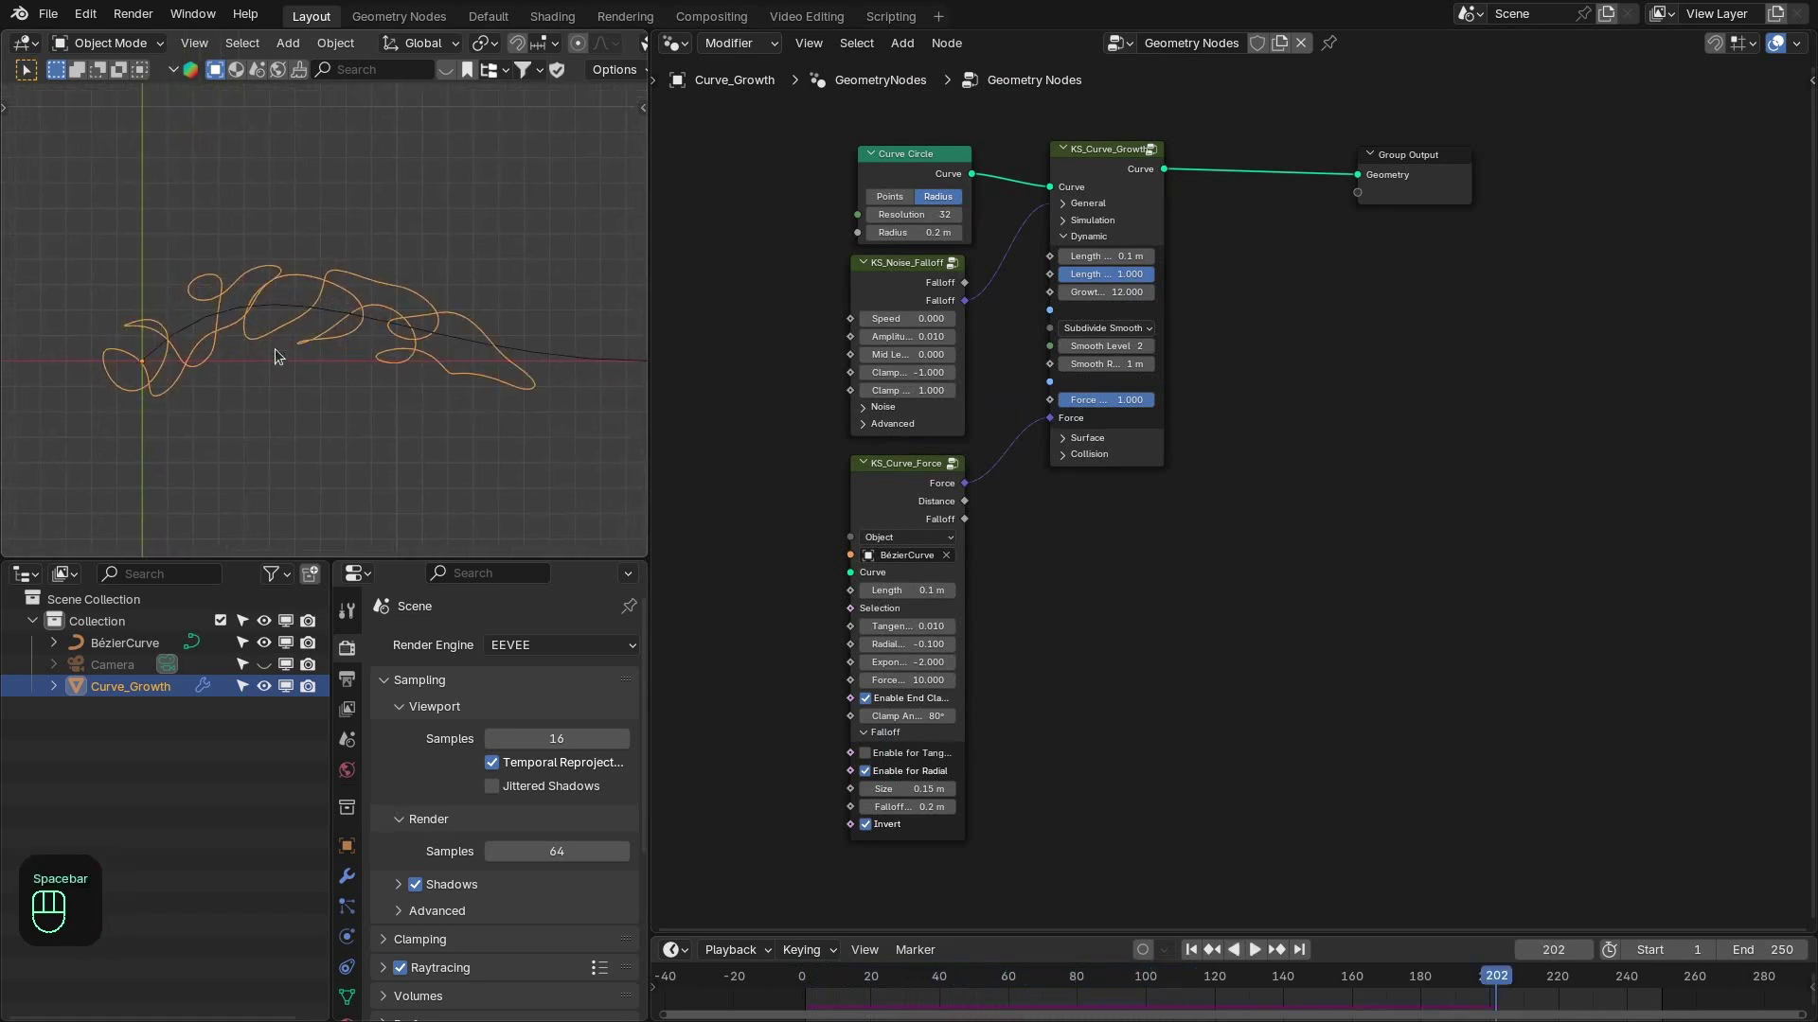
key("space")
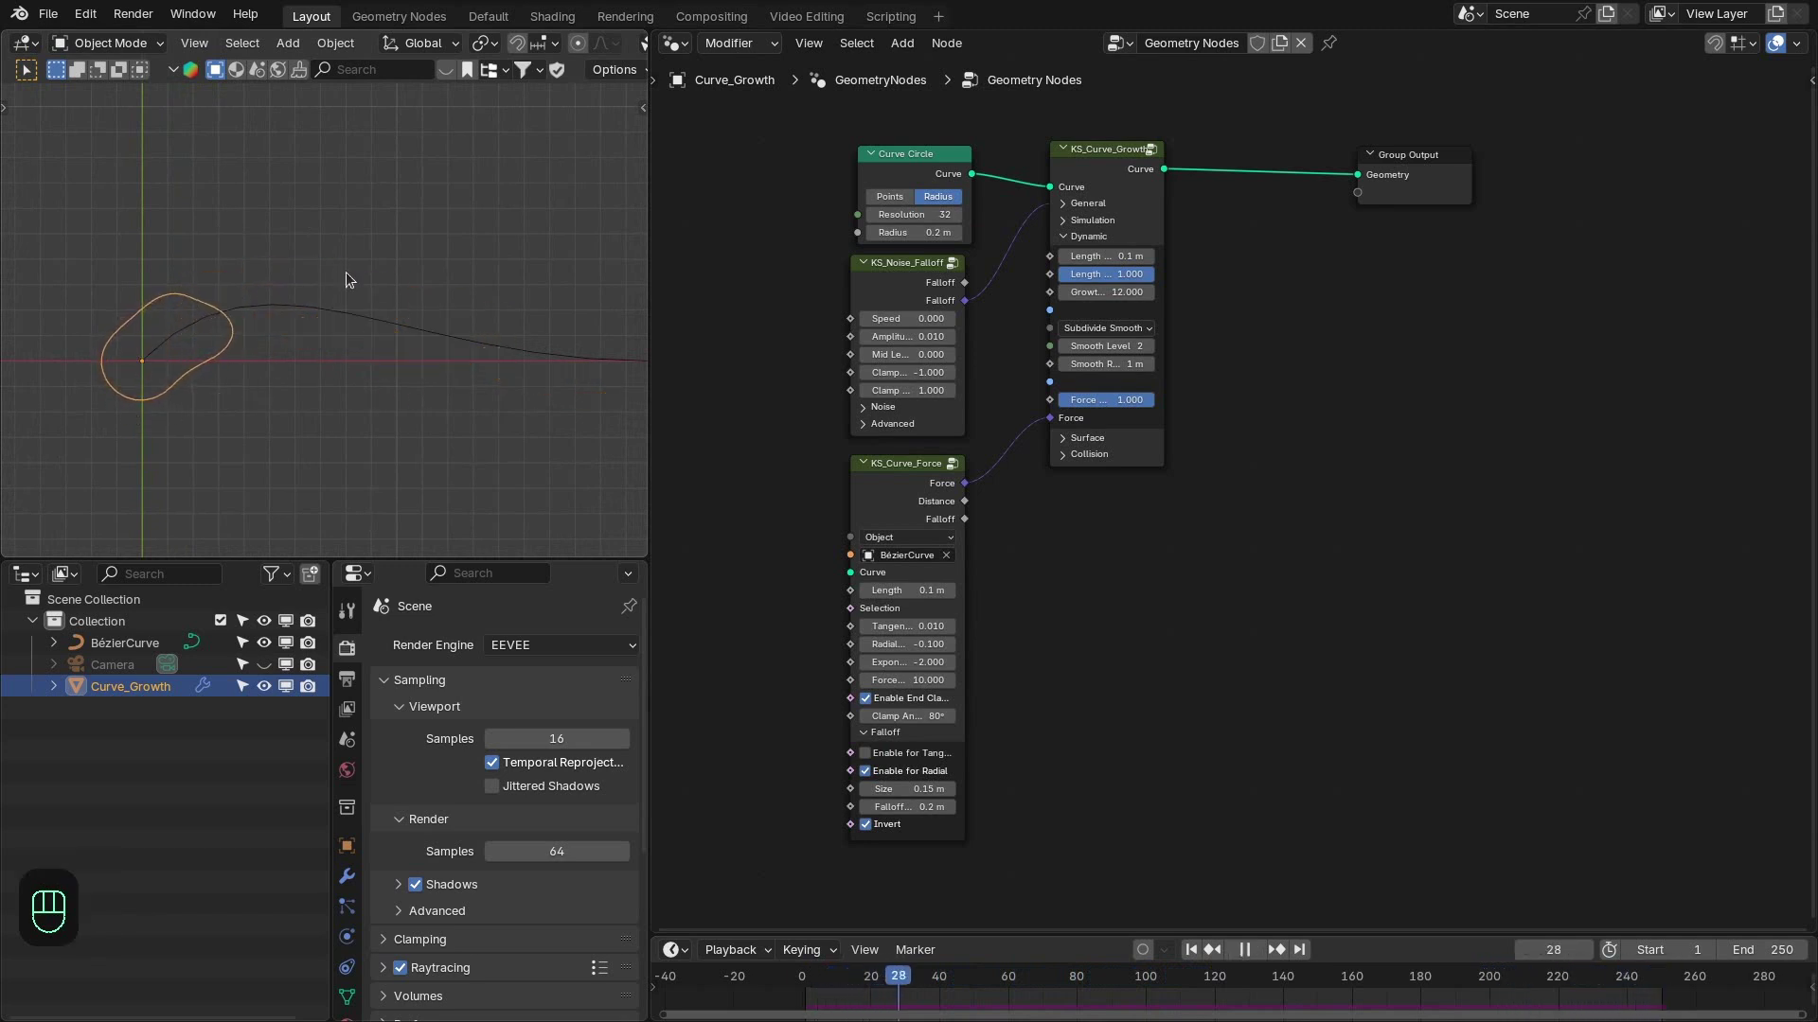
key("space")
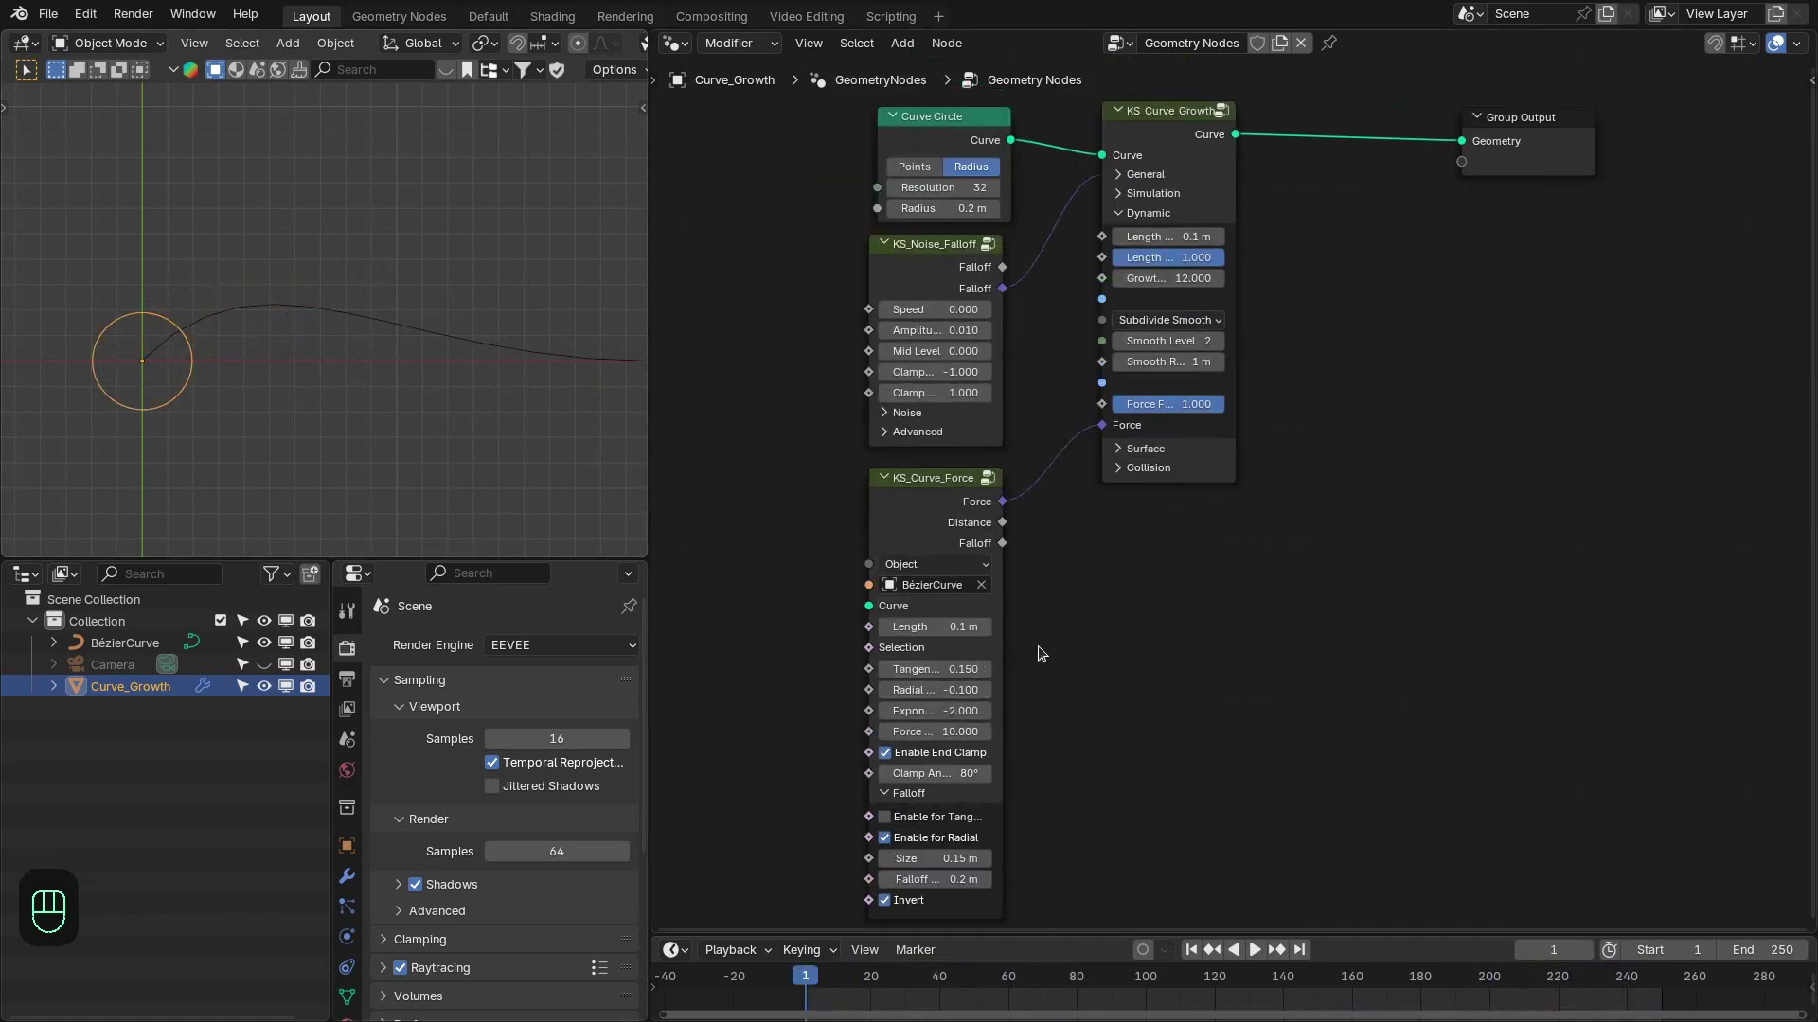
key("space")
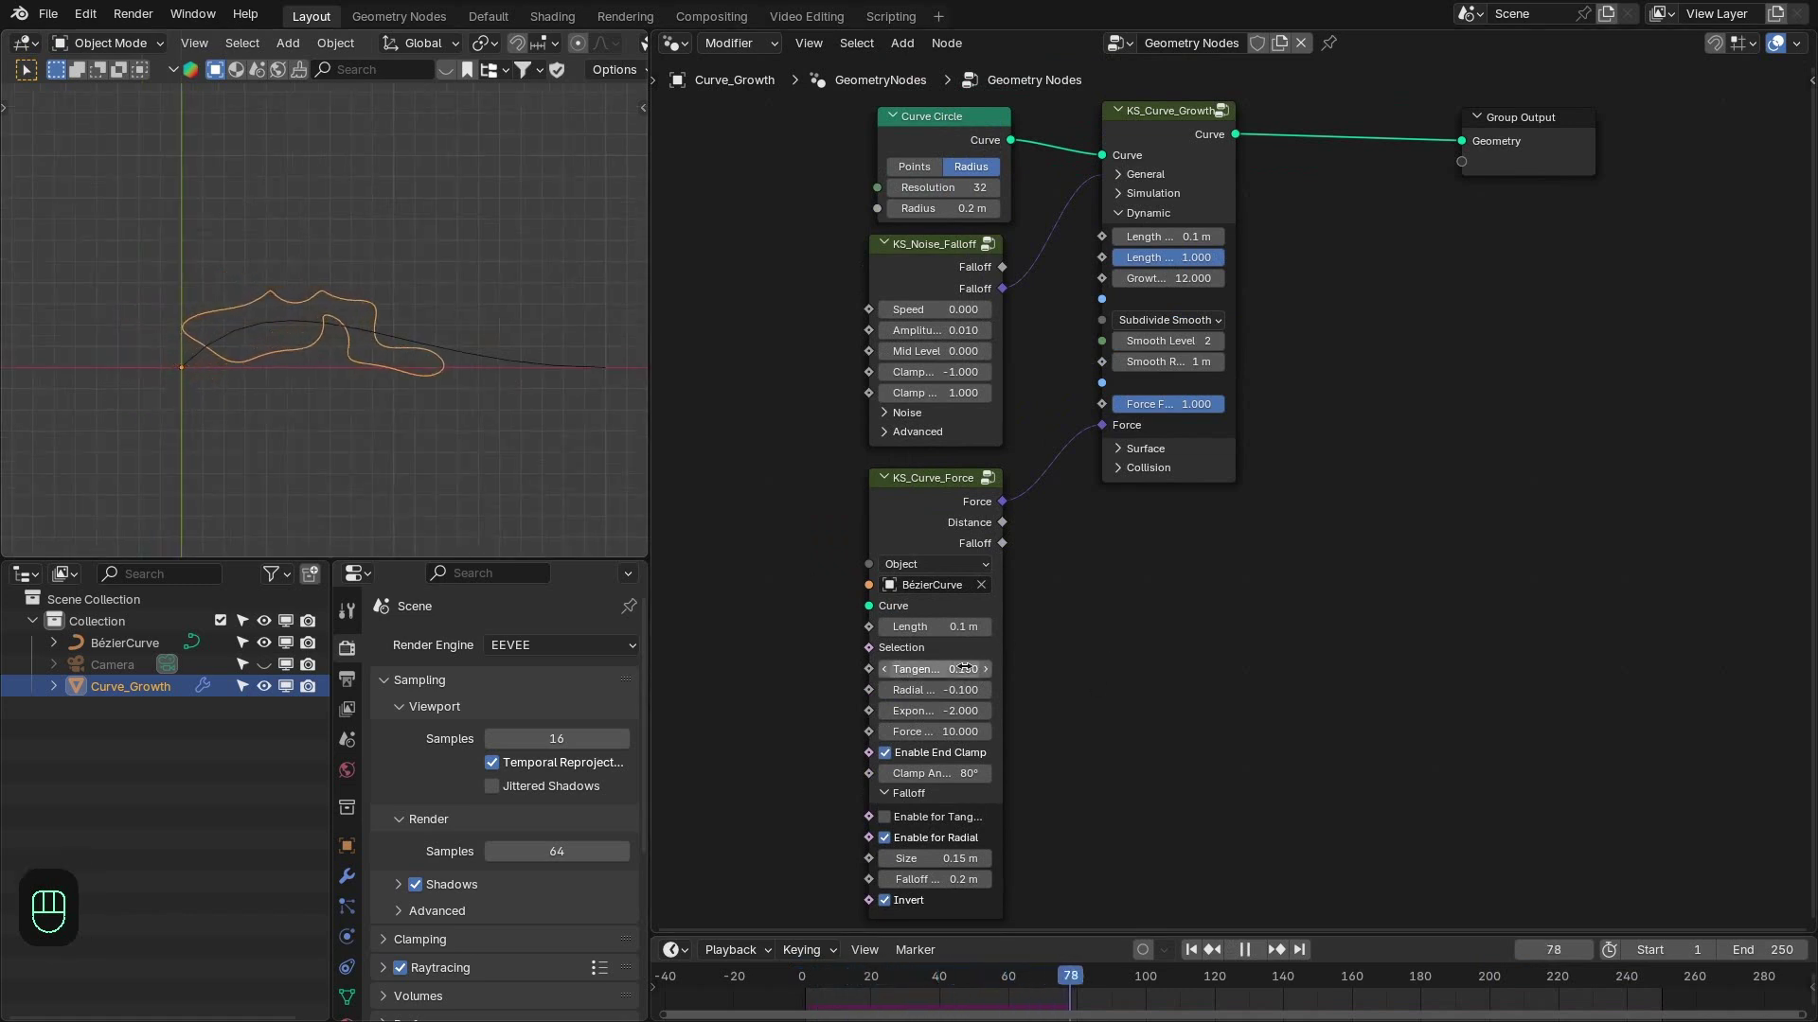
middle_click(408, 345)
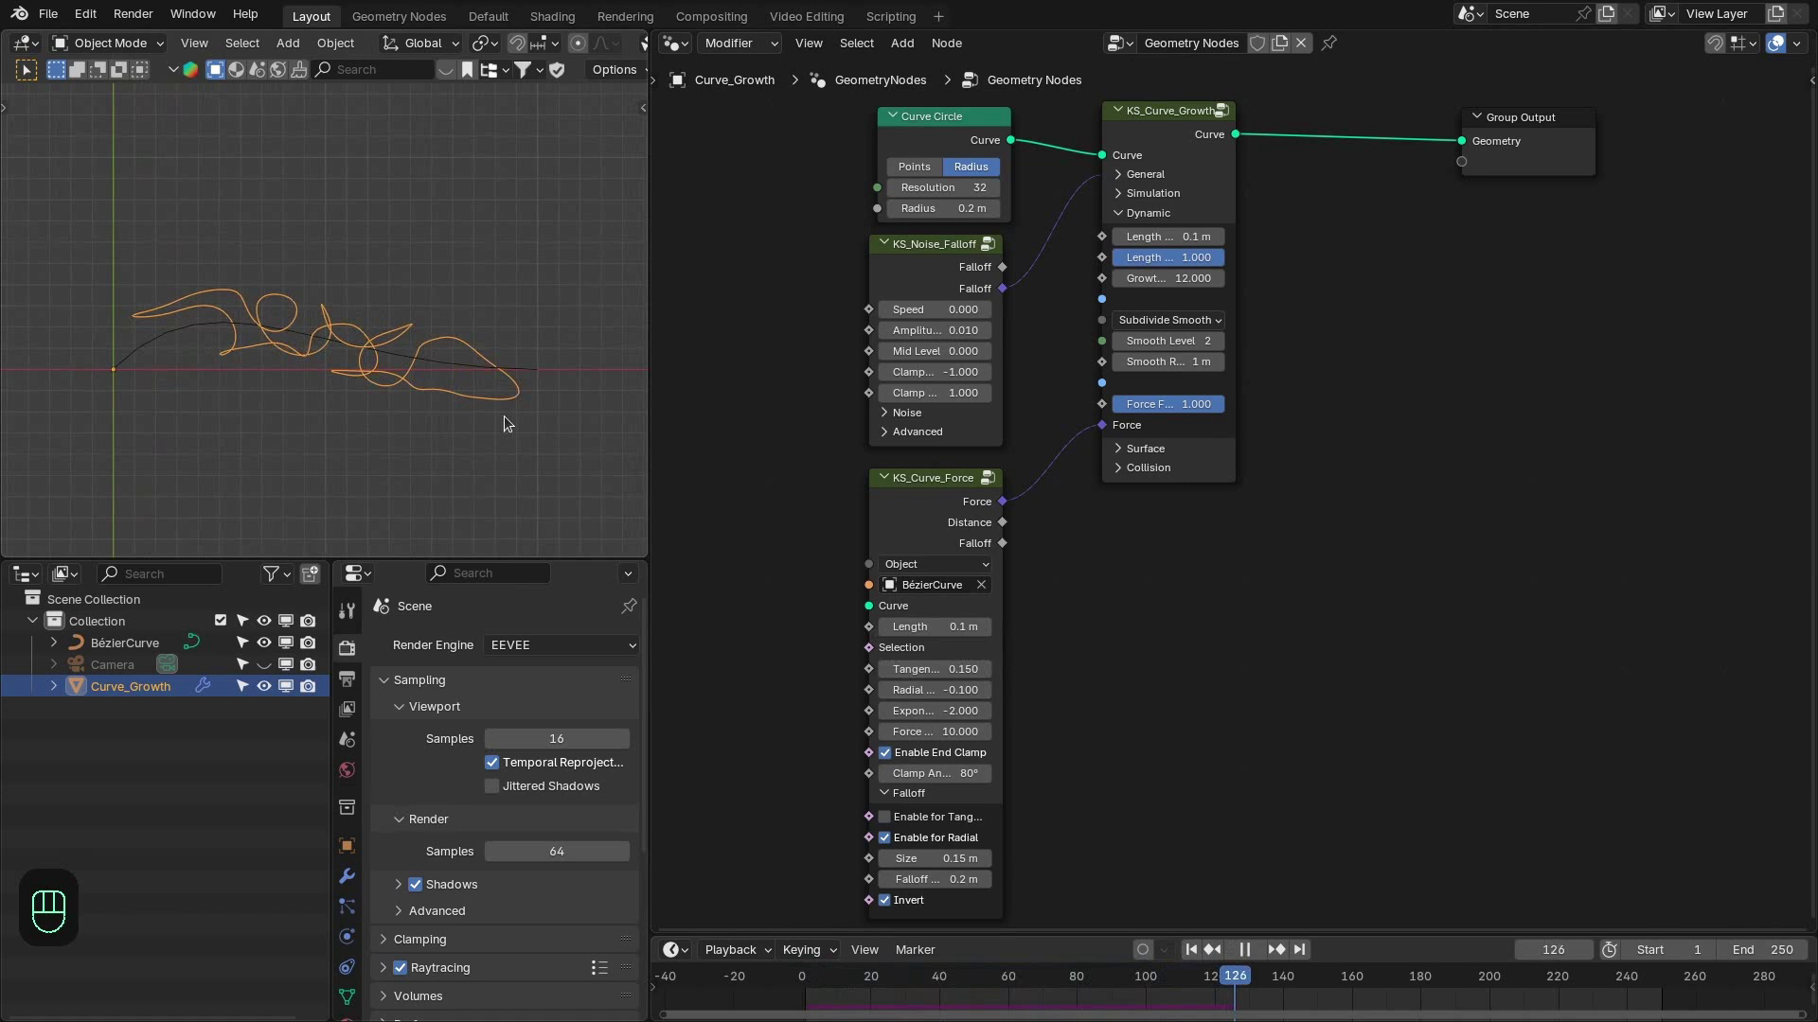
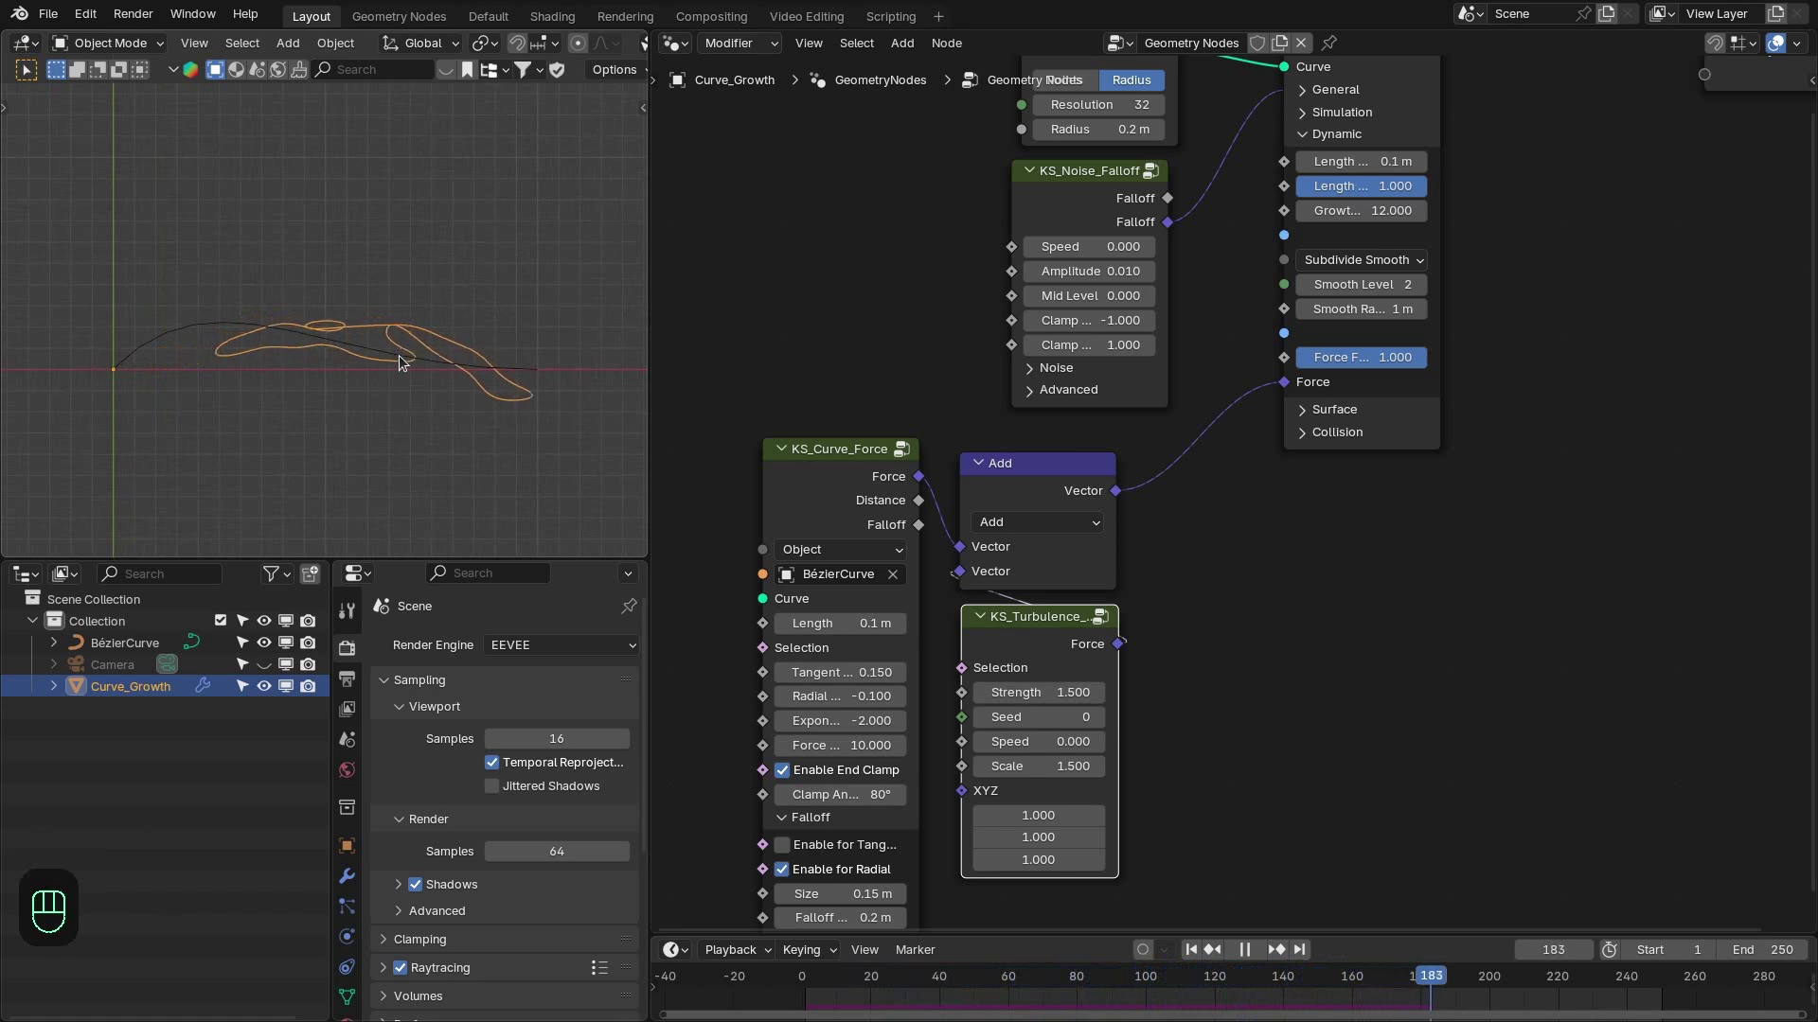
Replay the wavier turbulence-driven growth and set the step length to 0.065 m.
key("space")
key("shift+Left")
key("space")
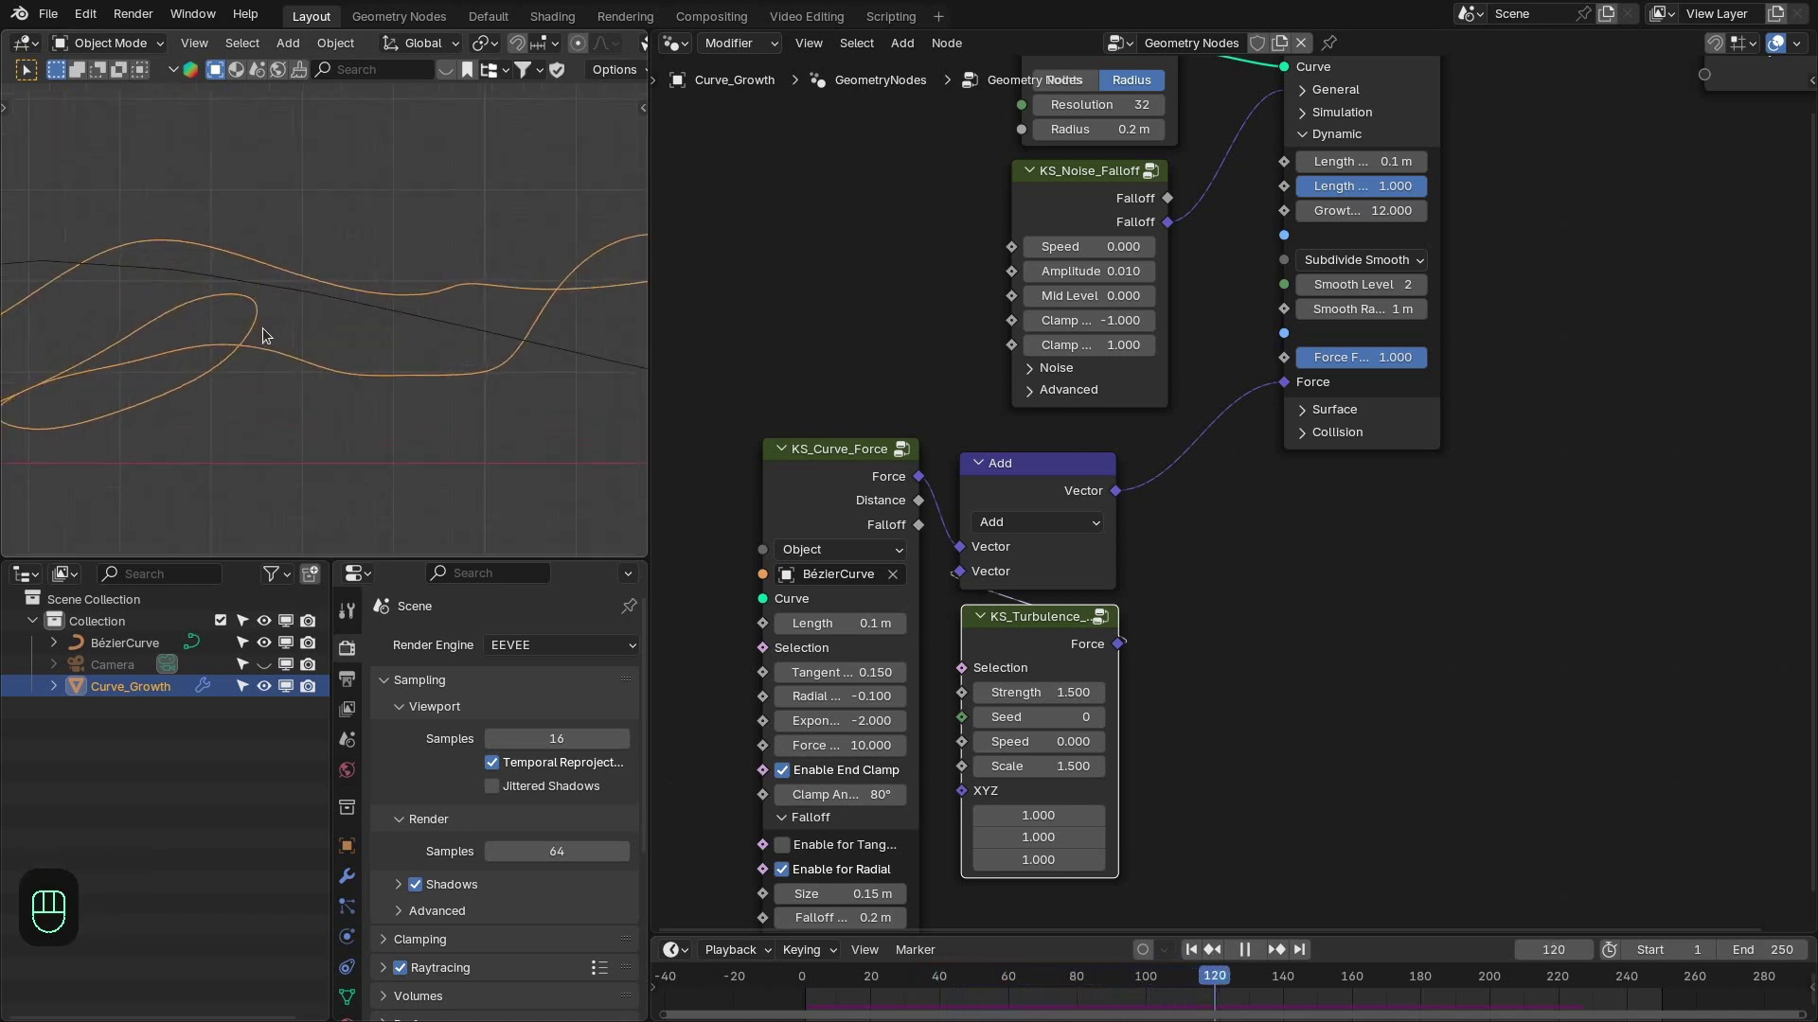
key("space")
left_click(1398, 489)
middle_click(1343, 610)
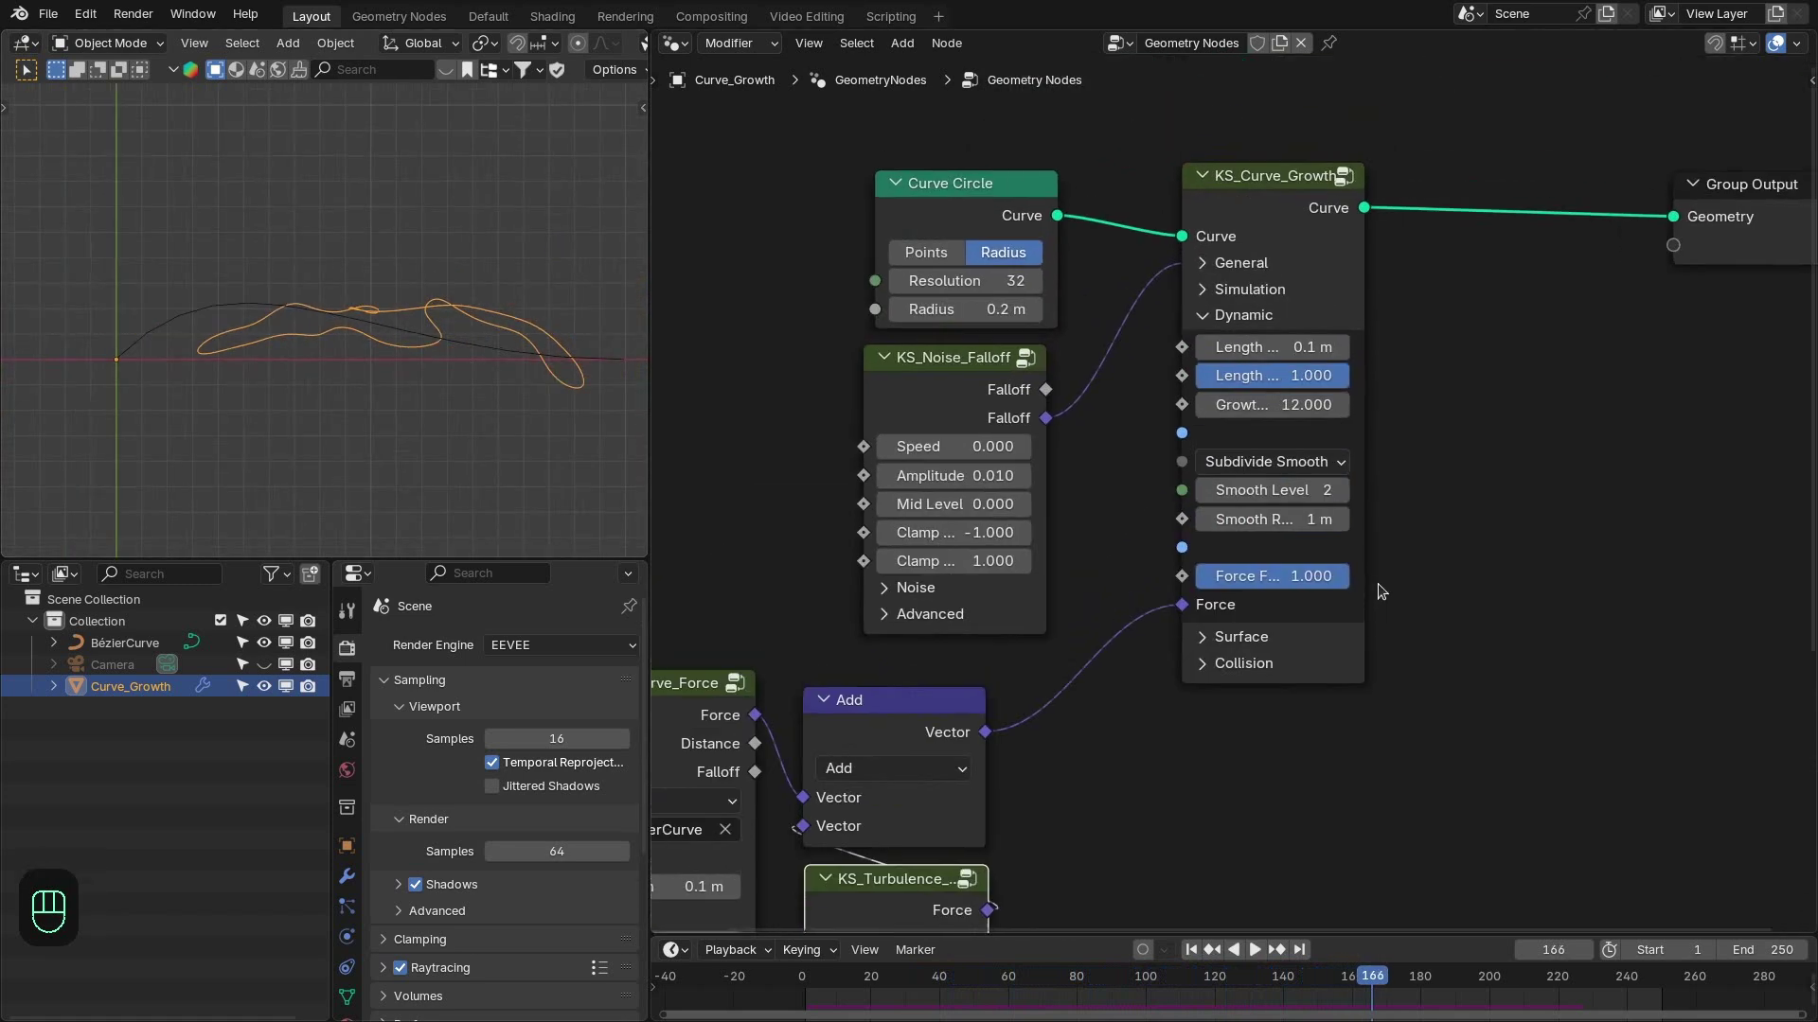
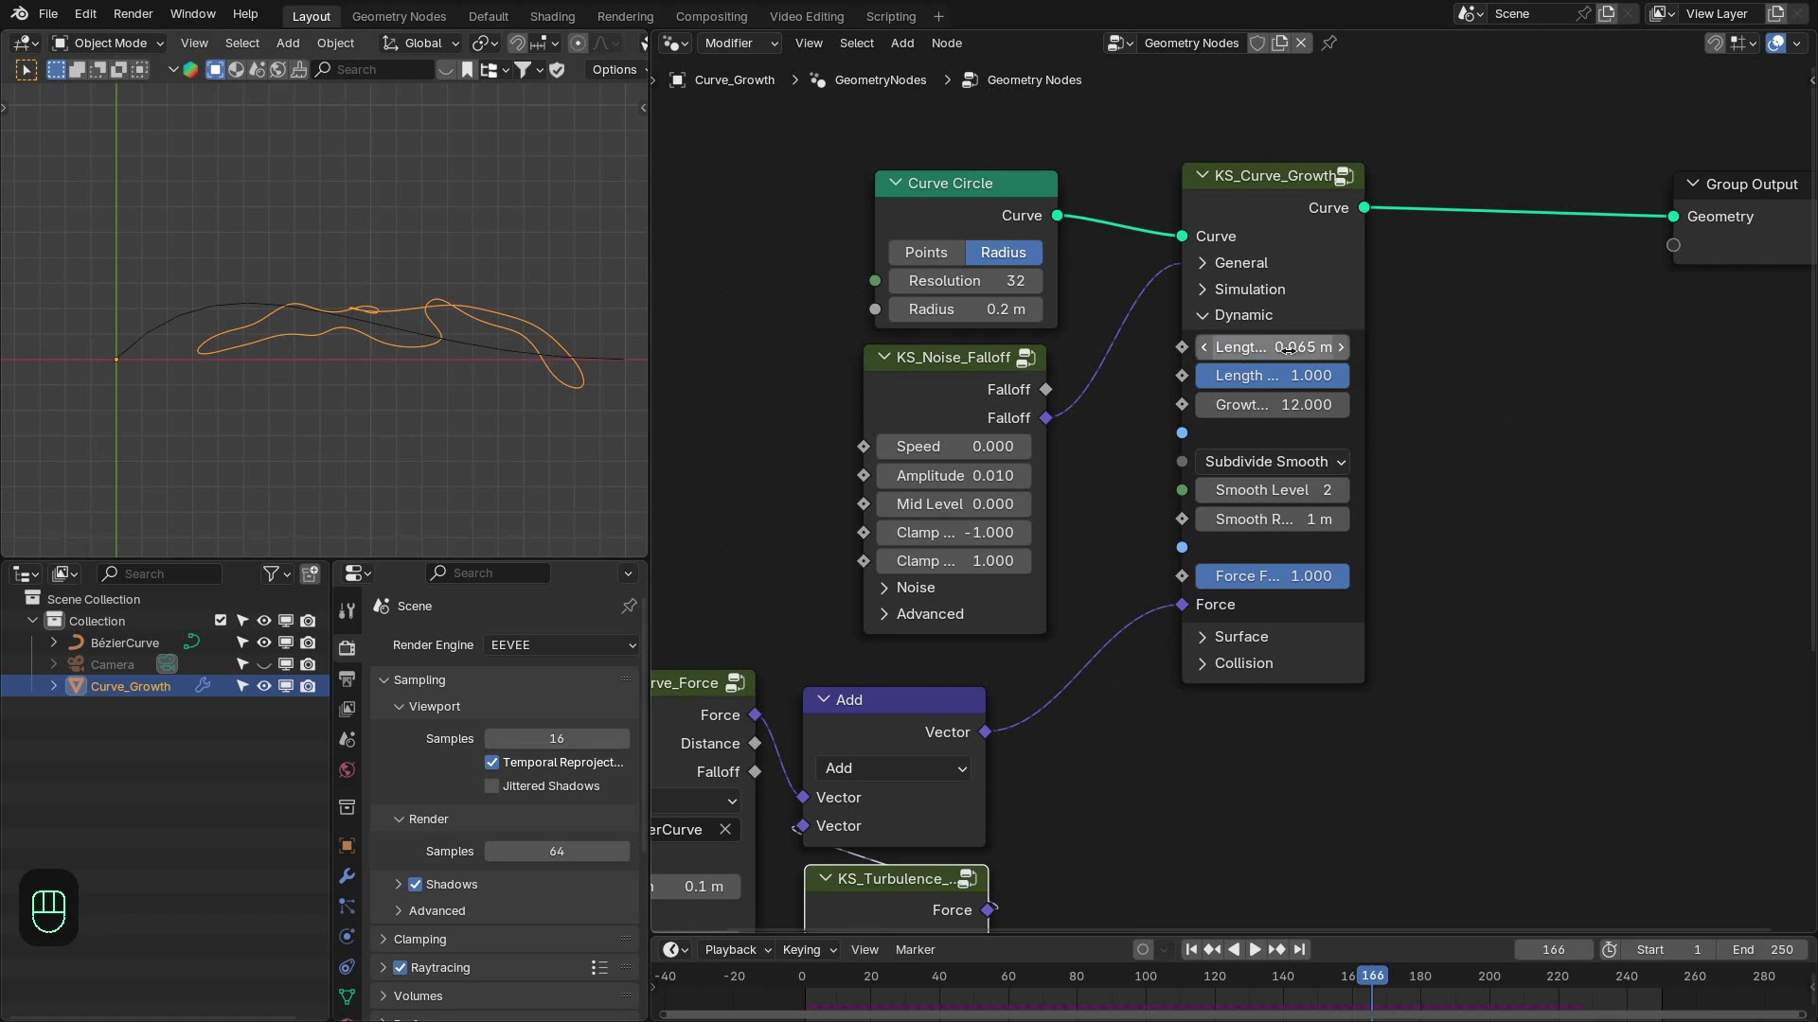
Set General Subdivide Smooth to None so the grown curve turns angular.
double_click(1229, 285)
left_click(1226, 268)
left_click_drag(1259, 378, 1222, 436)
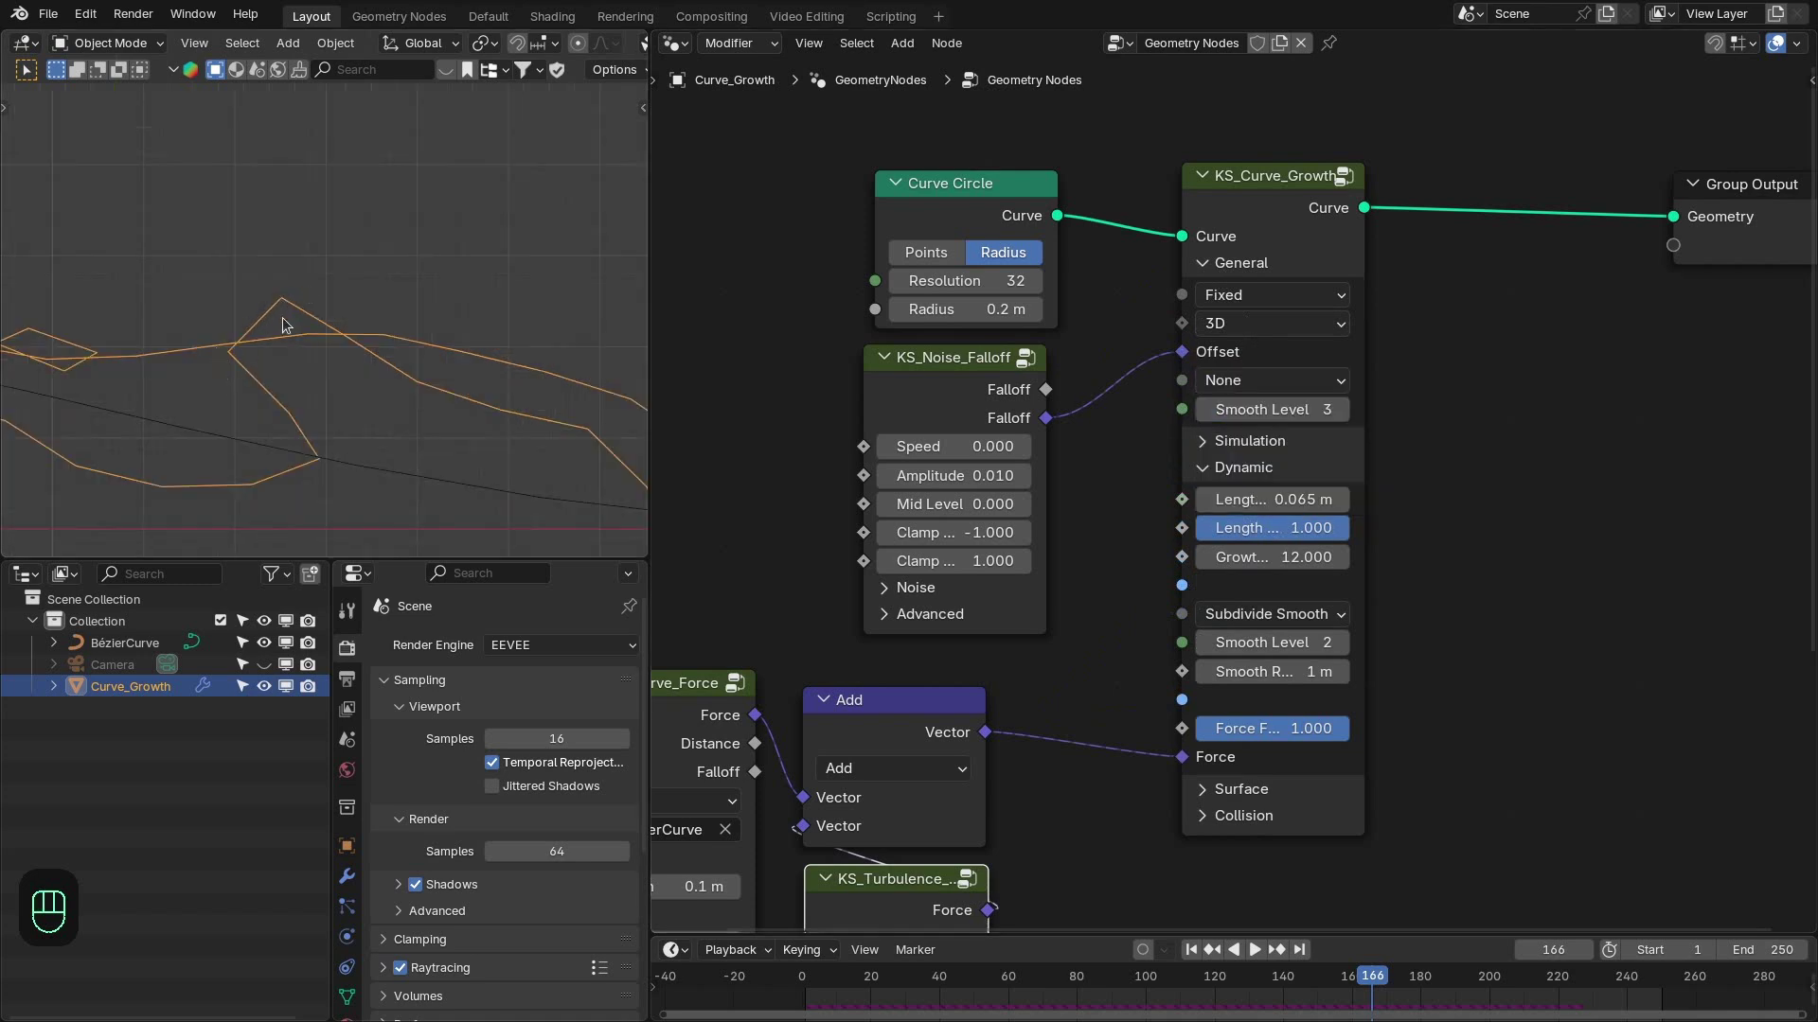
left_click(324, 388)
left_click(1229, 265)
Review the Simulation settings (frames 1–250, 5 sub steps) and replay the angular loop.
left_click(1252, 294)
key("shift+Right")
key("shift+Left")
key("space")
left_click_drag(247, 365, 328, 353)
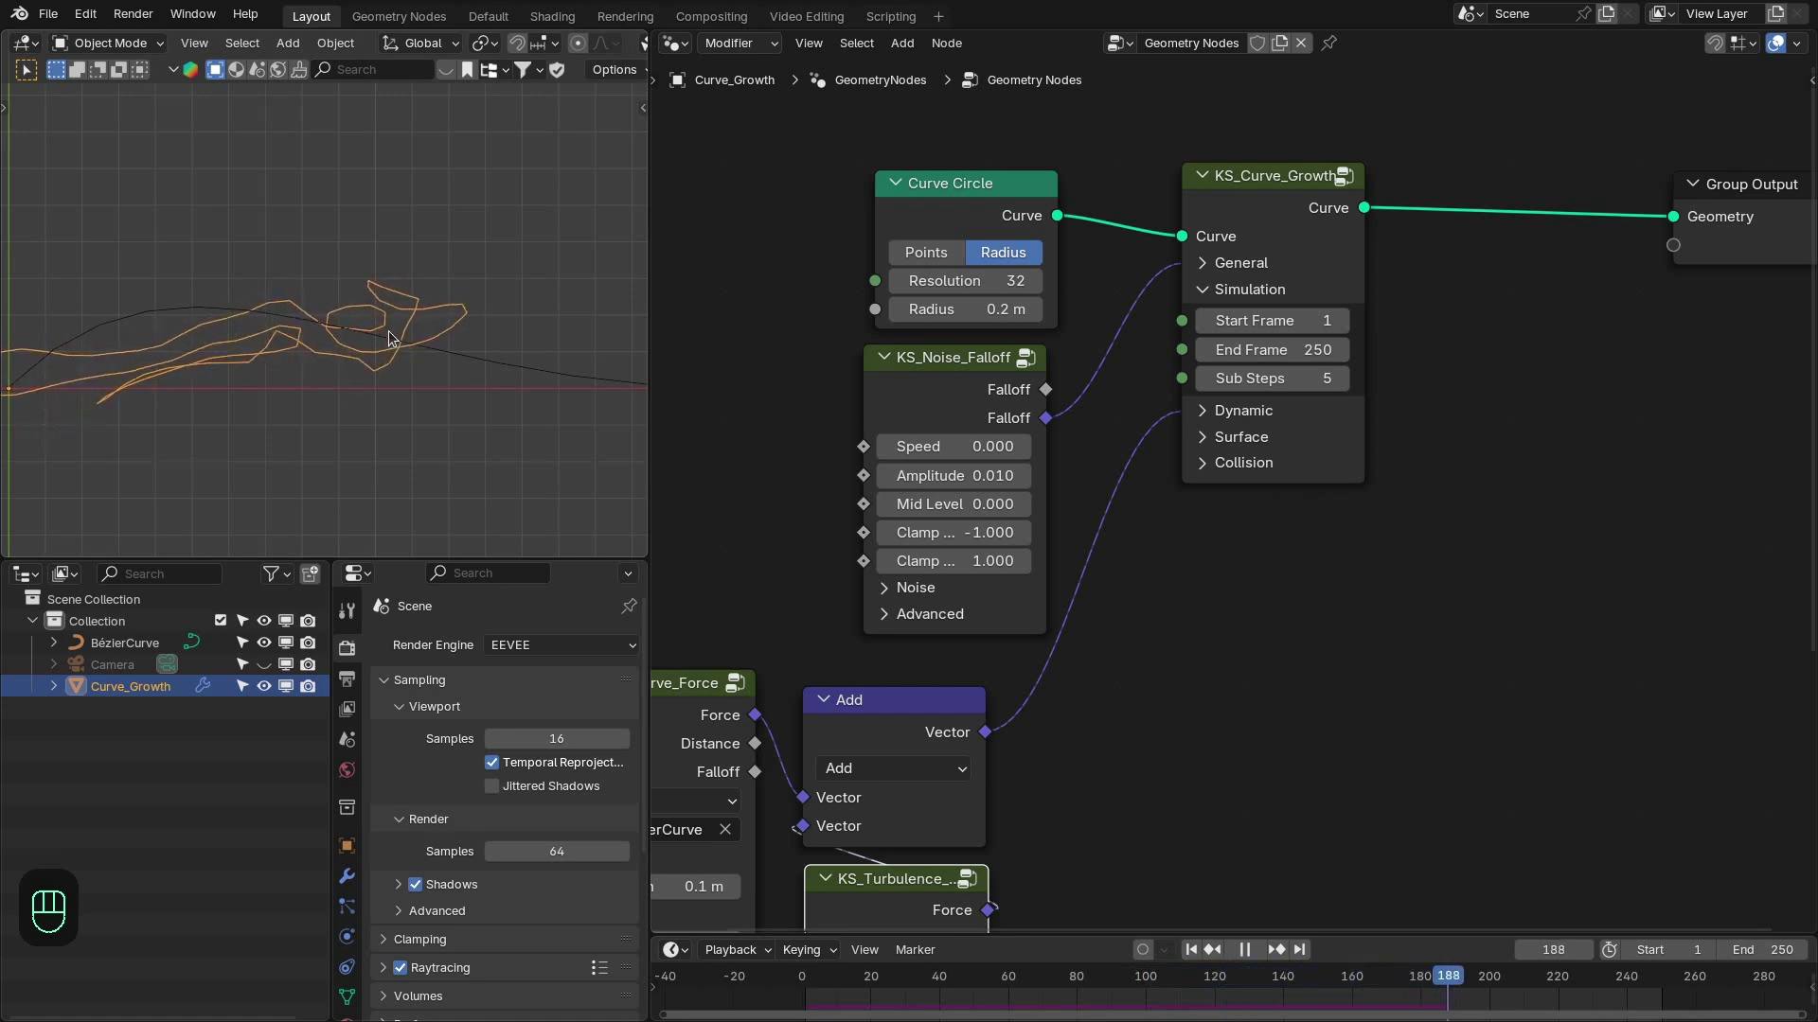
Replay the growth from the first frame to judge its current smoothness.
middle_click(371, 342)
key("space")
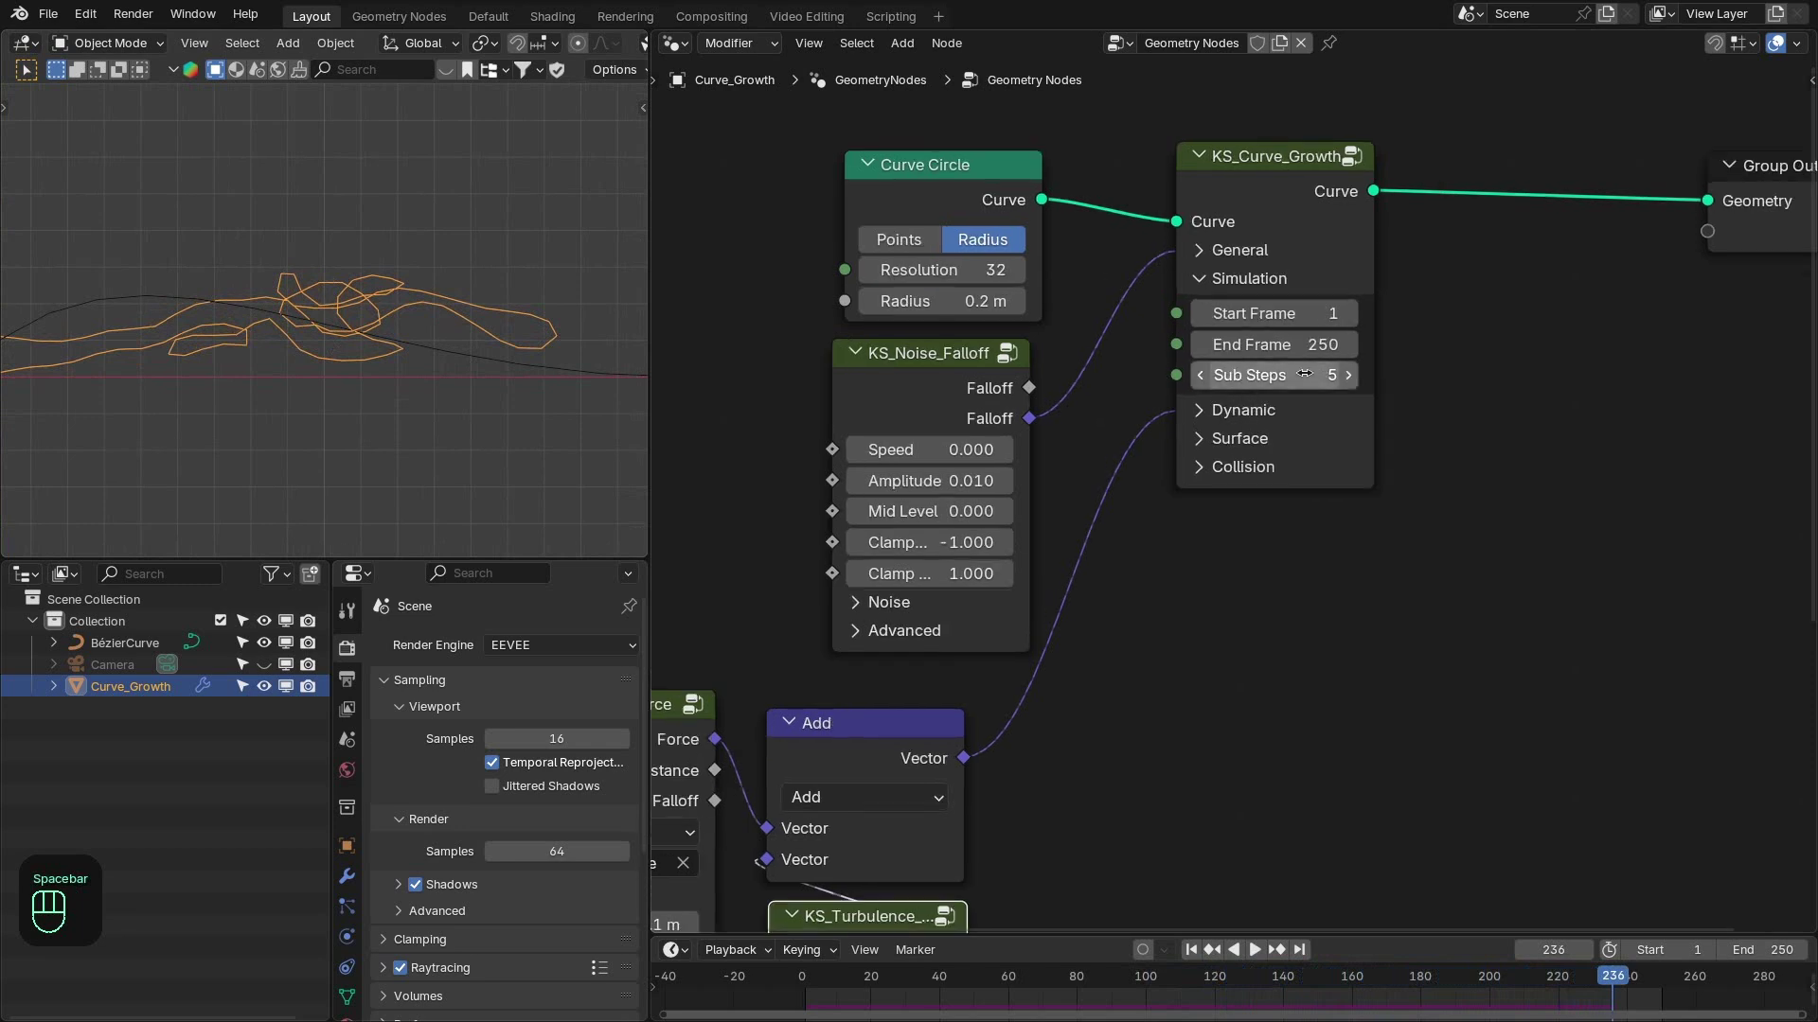
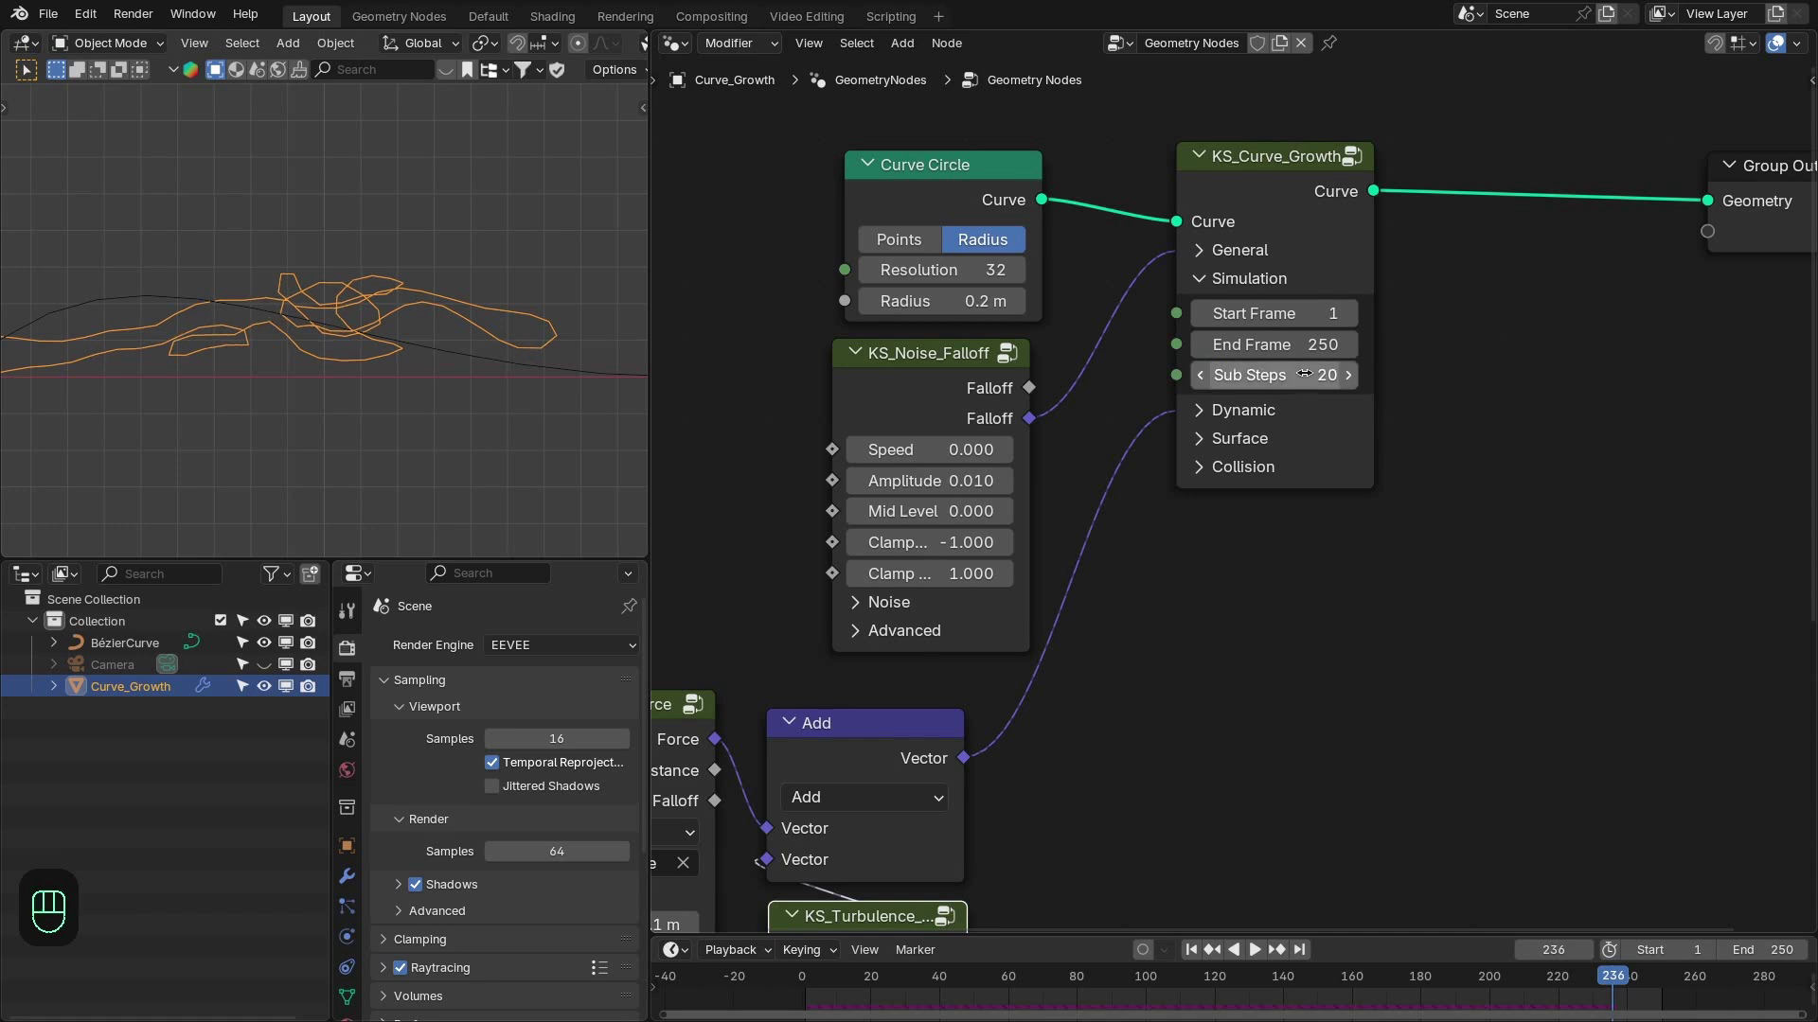
key("shift+Right")
key("shift+Left")
key("space")
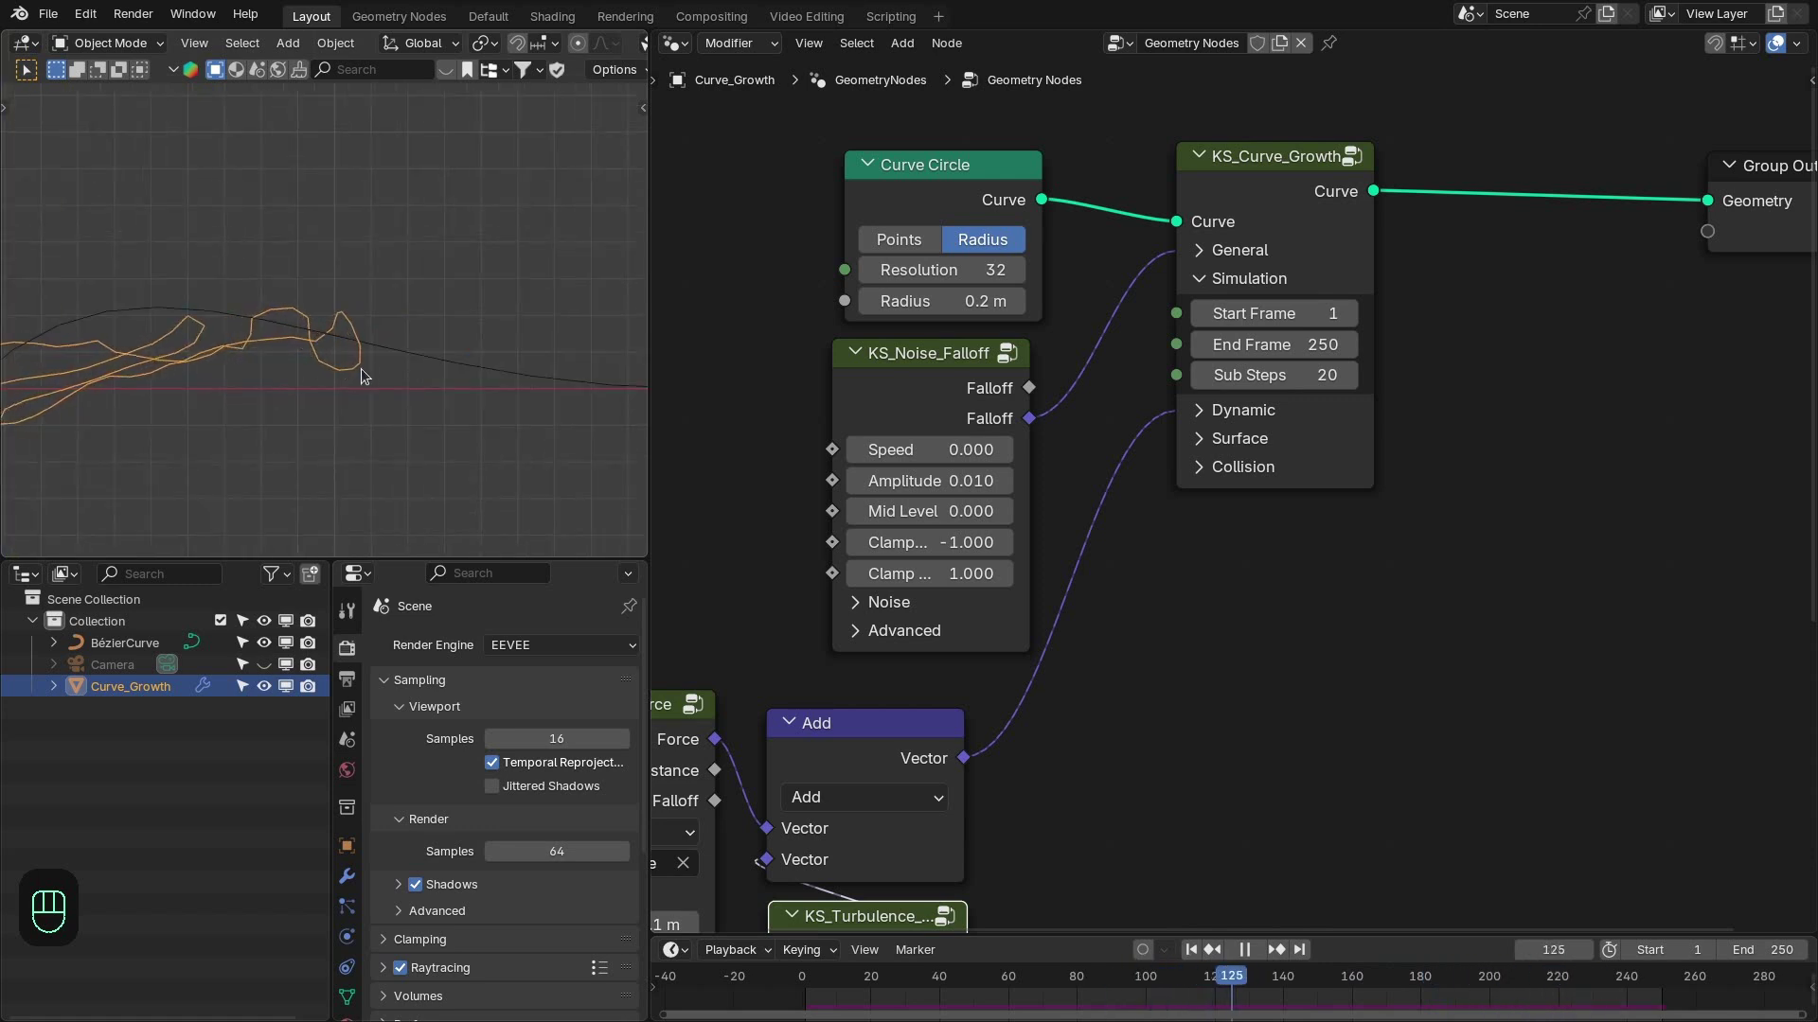
key("space")
Raise simulation Sub Steps to 20, collapse the panels and replay the smoother curve.
left_click(1253, 246)
left_click_drag(1227, 381, 1289, 469)
left_click(1217, 257)
left_click(929, 996)
key("space")
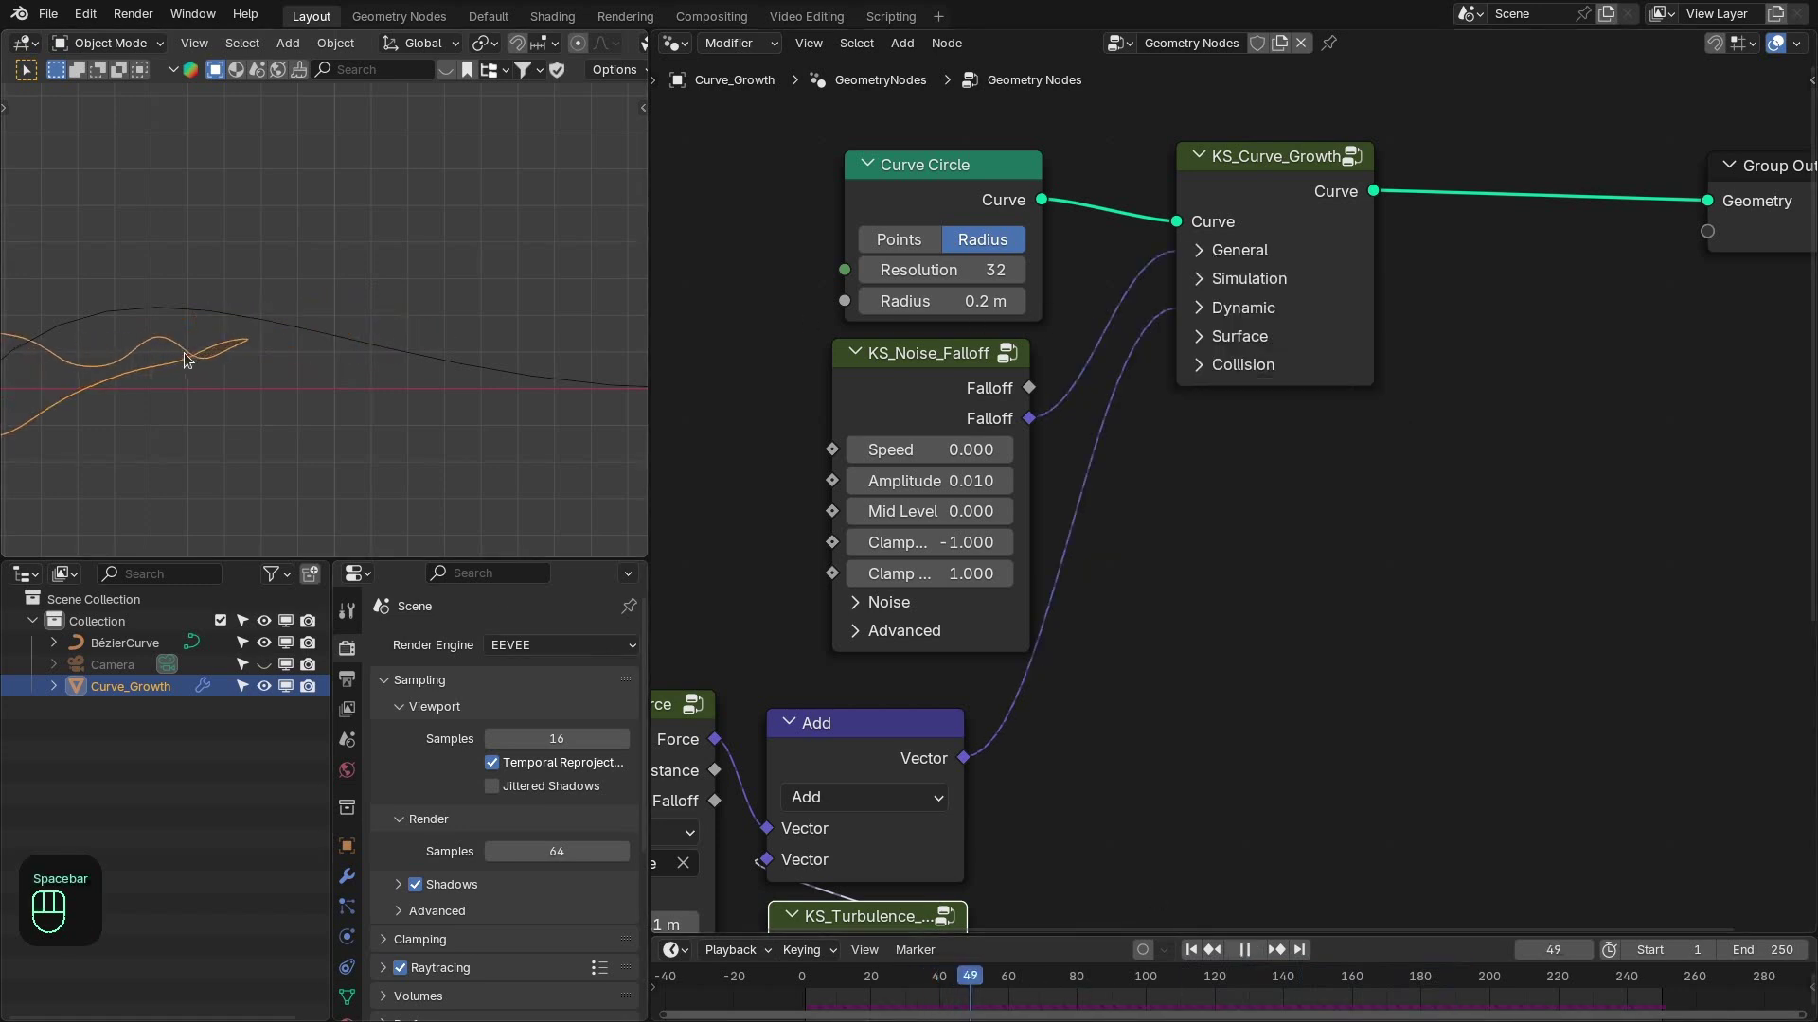
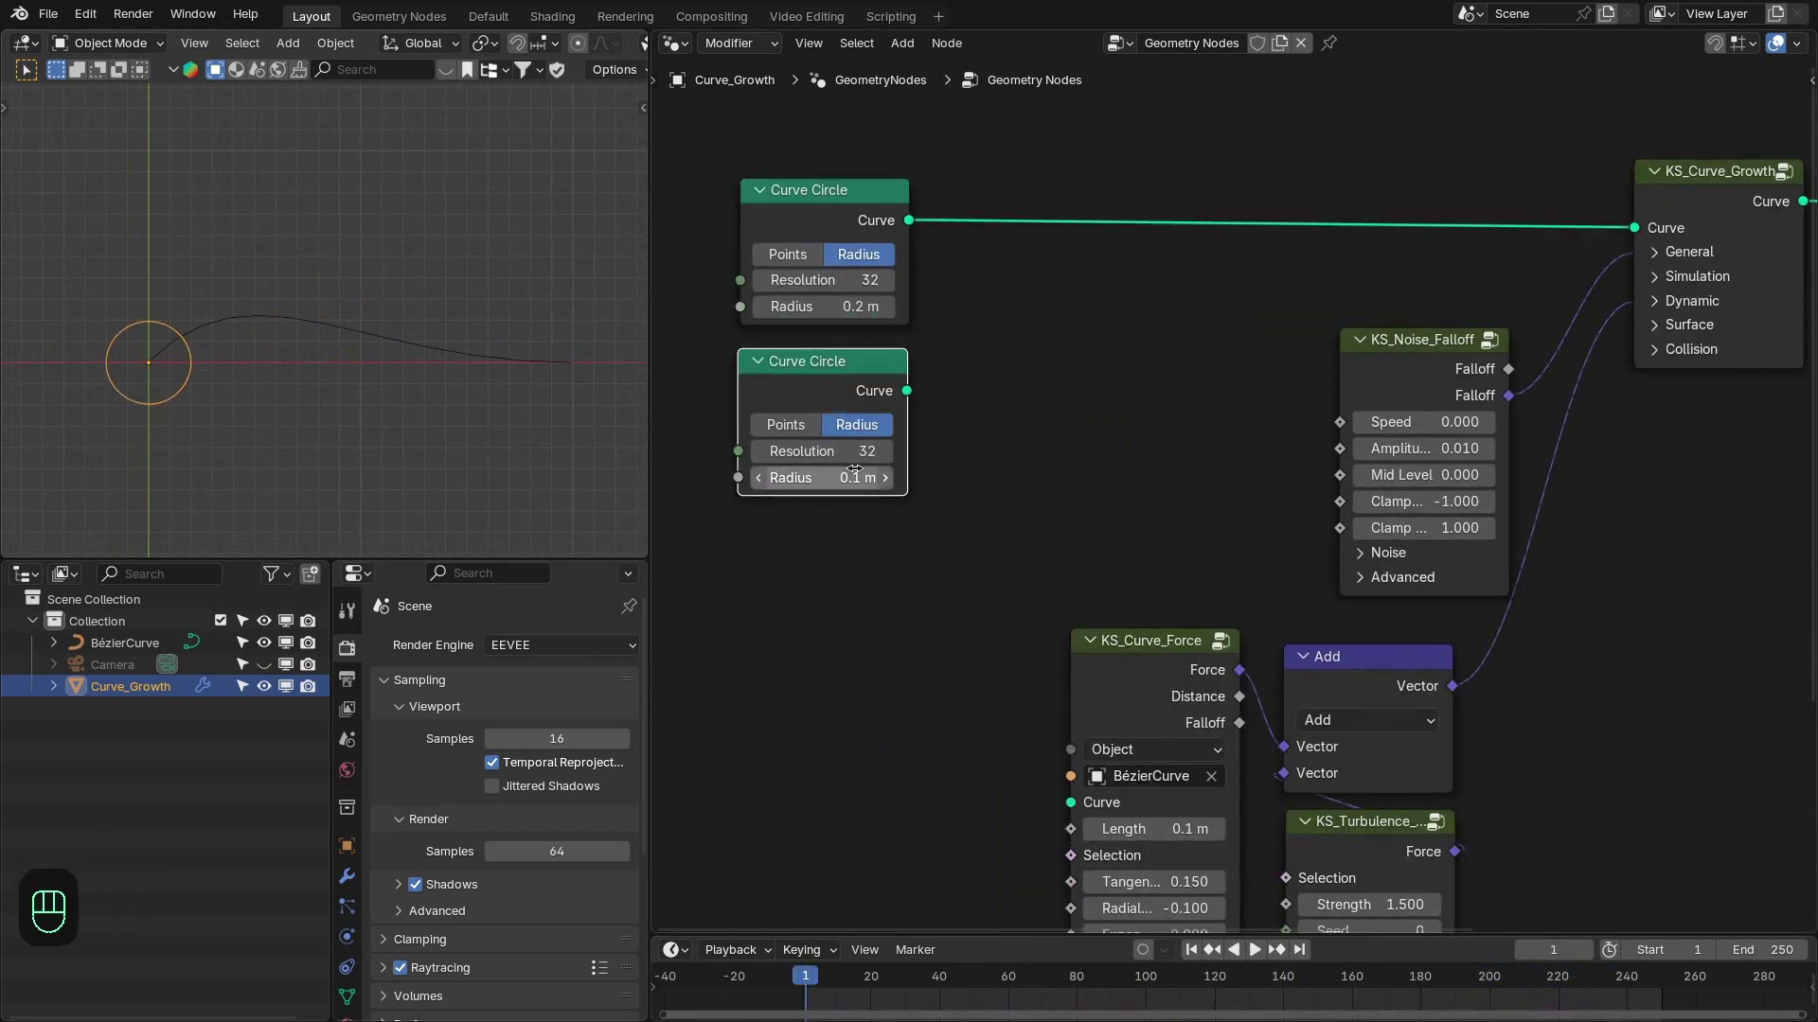
Set the duplicated Curve Circle to 0.1 m radius and join it with the 0.2 m circle via Join Geometry.
left_click(847, 334)
left_click(1104, 273)
key("space")
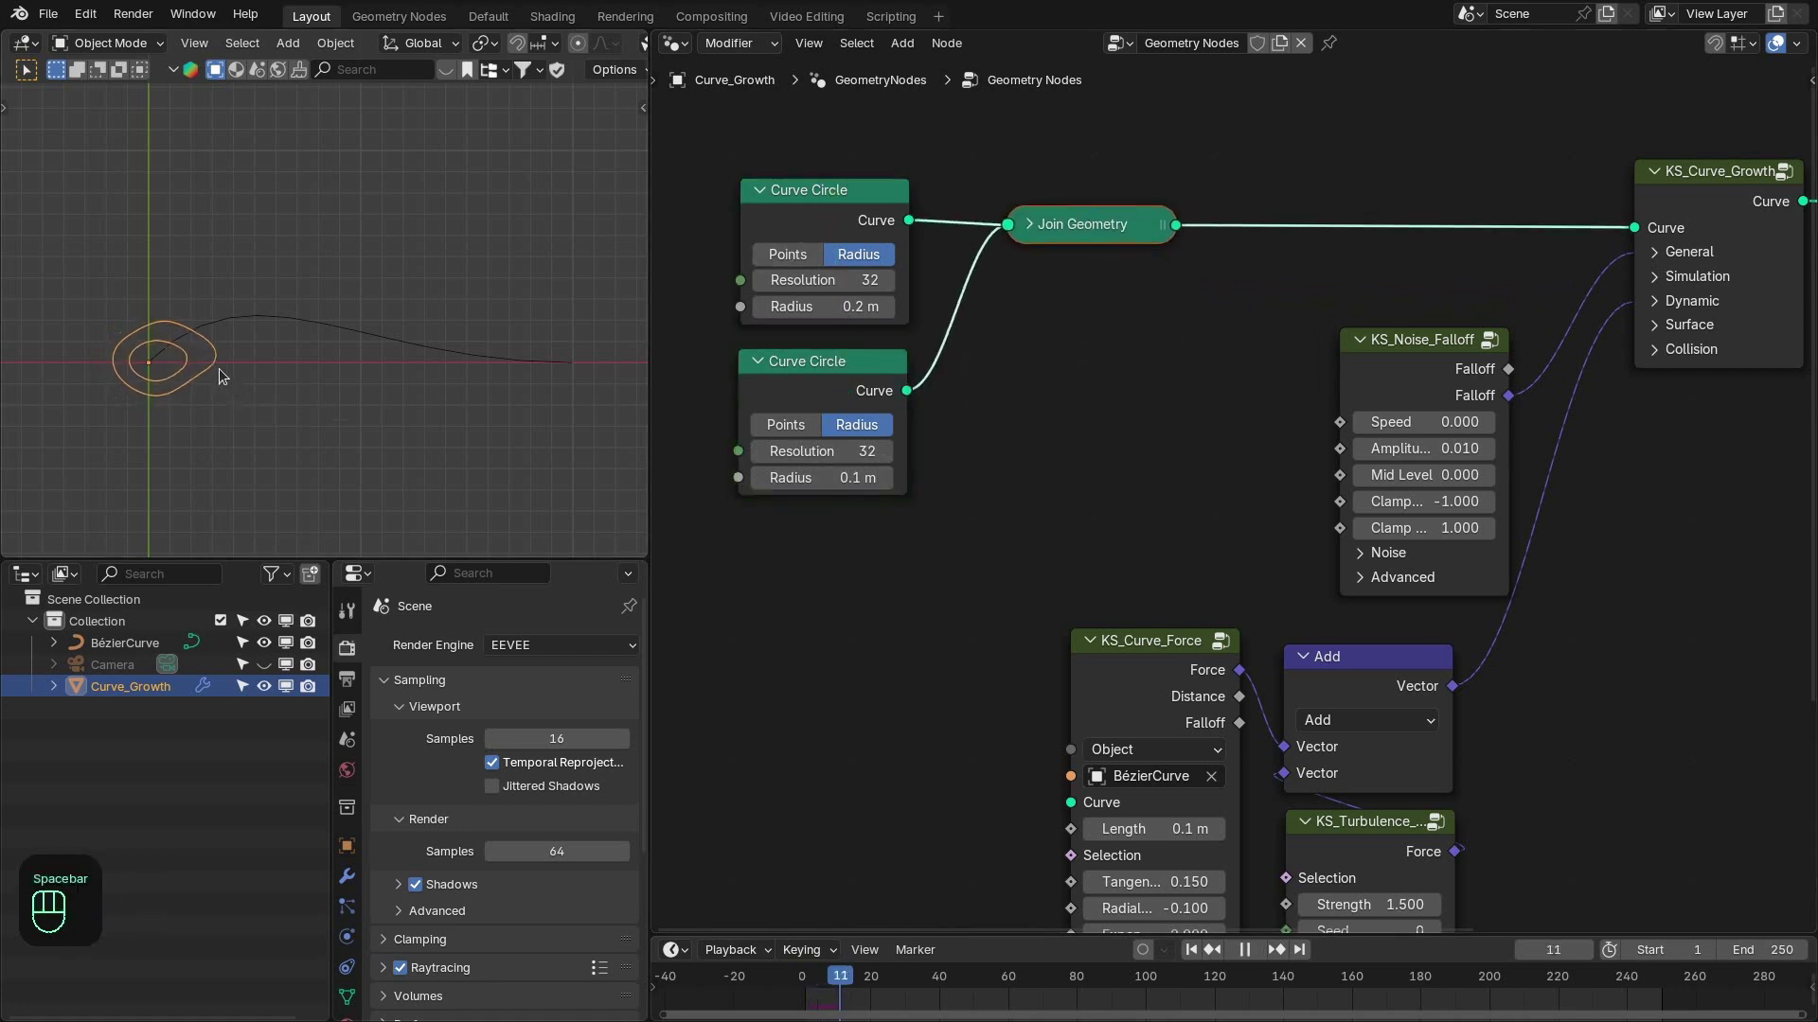
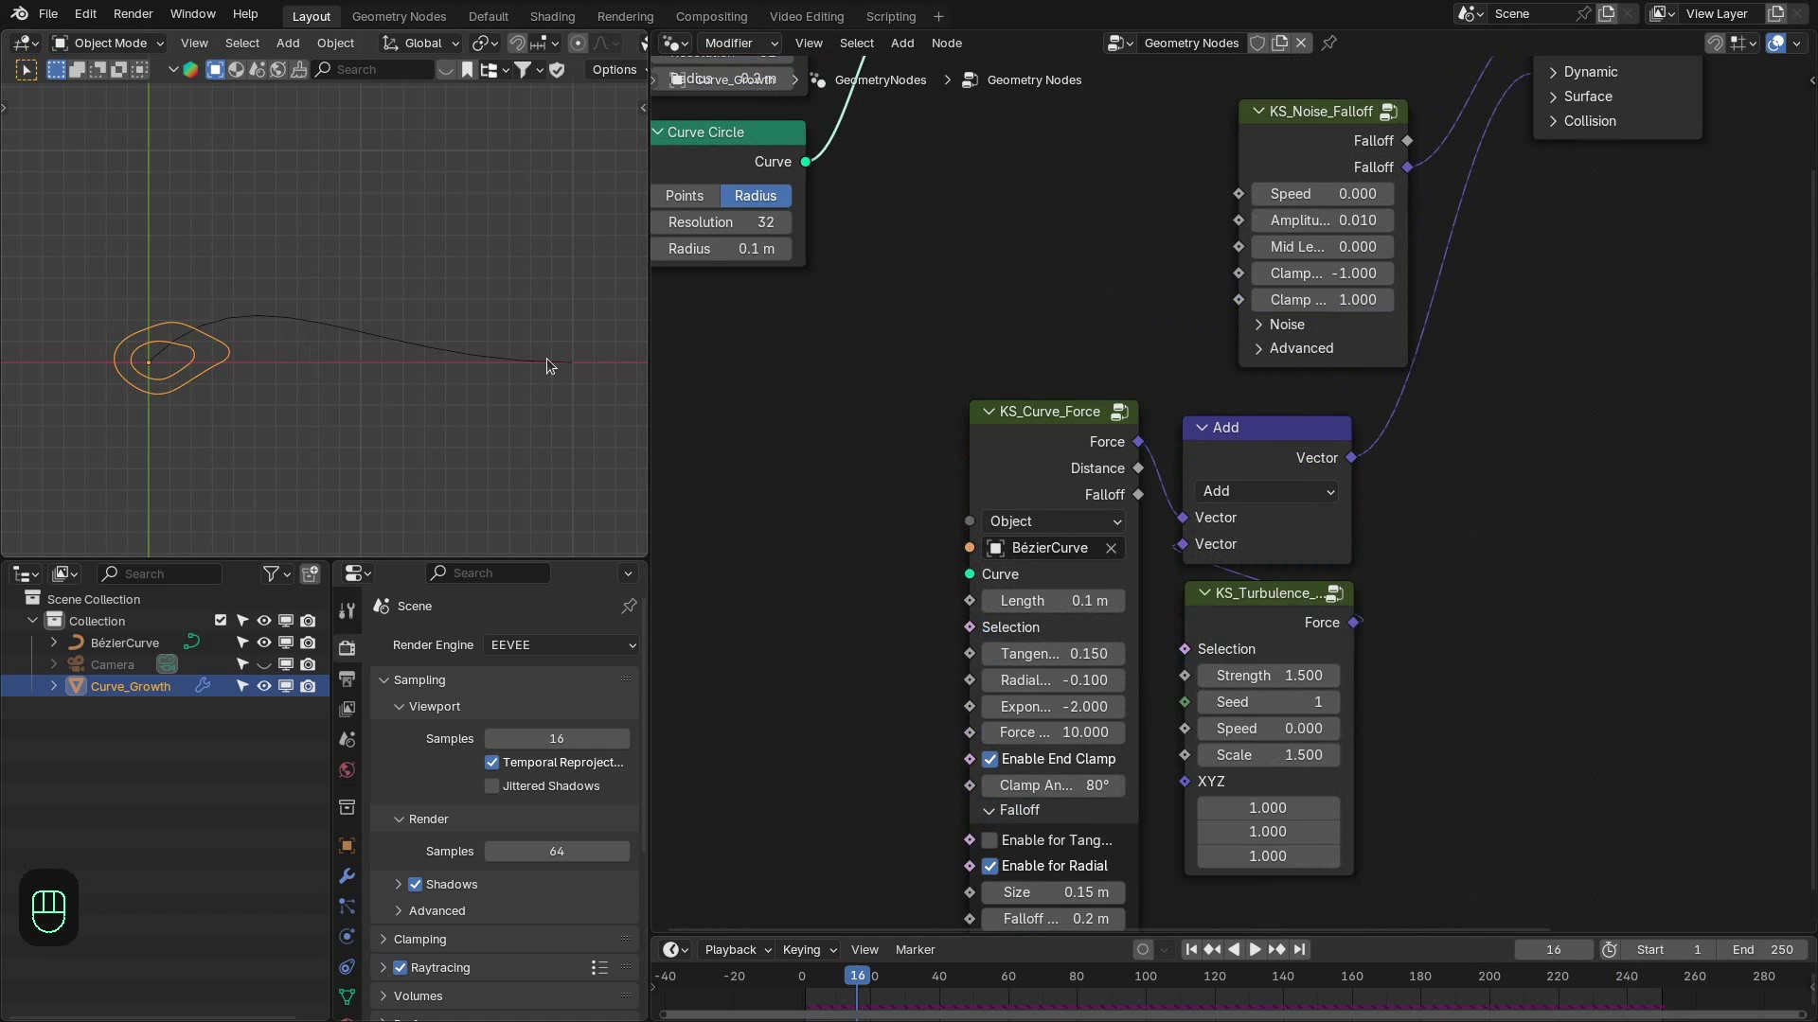
Play back the growth of both circles, fit the nodes in view and return to frame 1.
key("shift+Right")
key("shift+Left")
key("space")
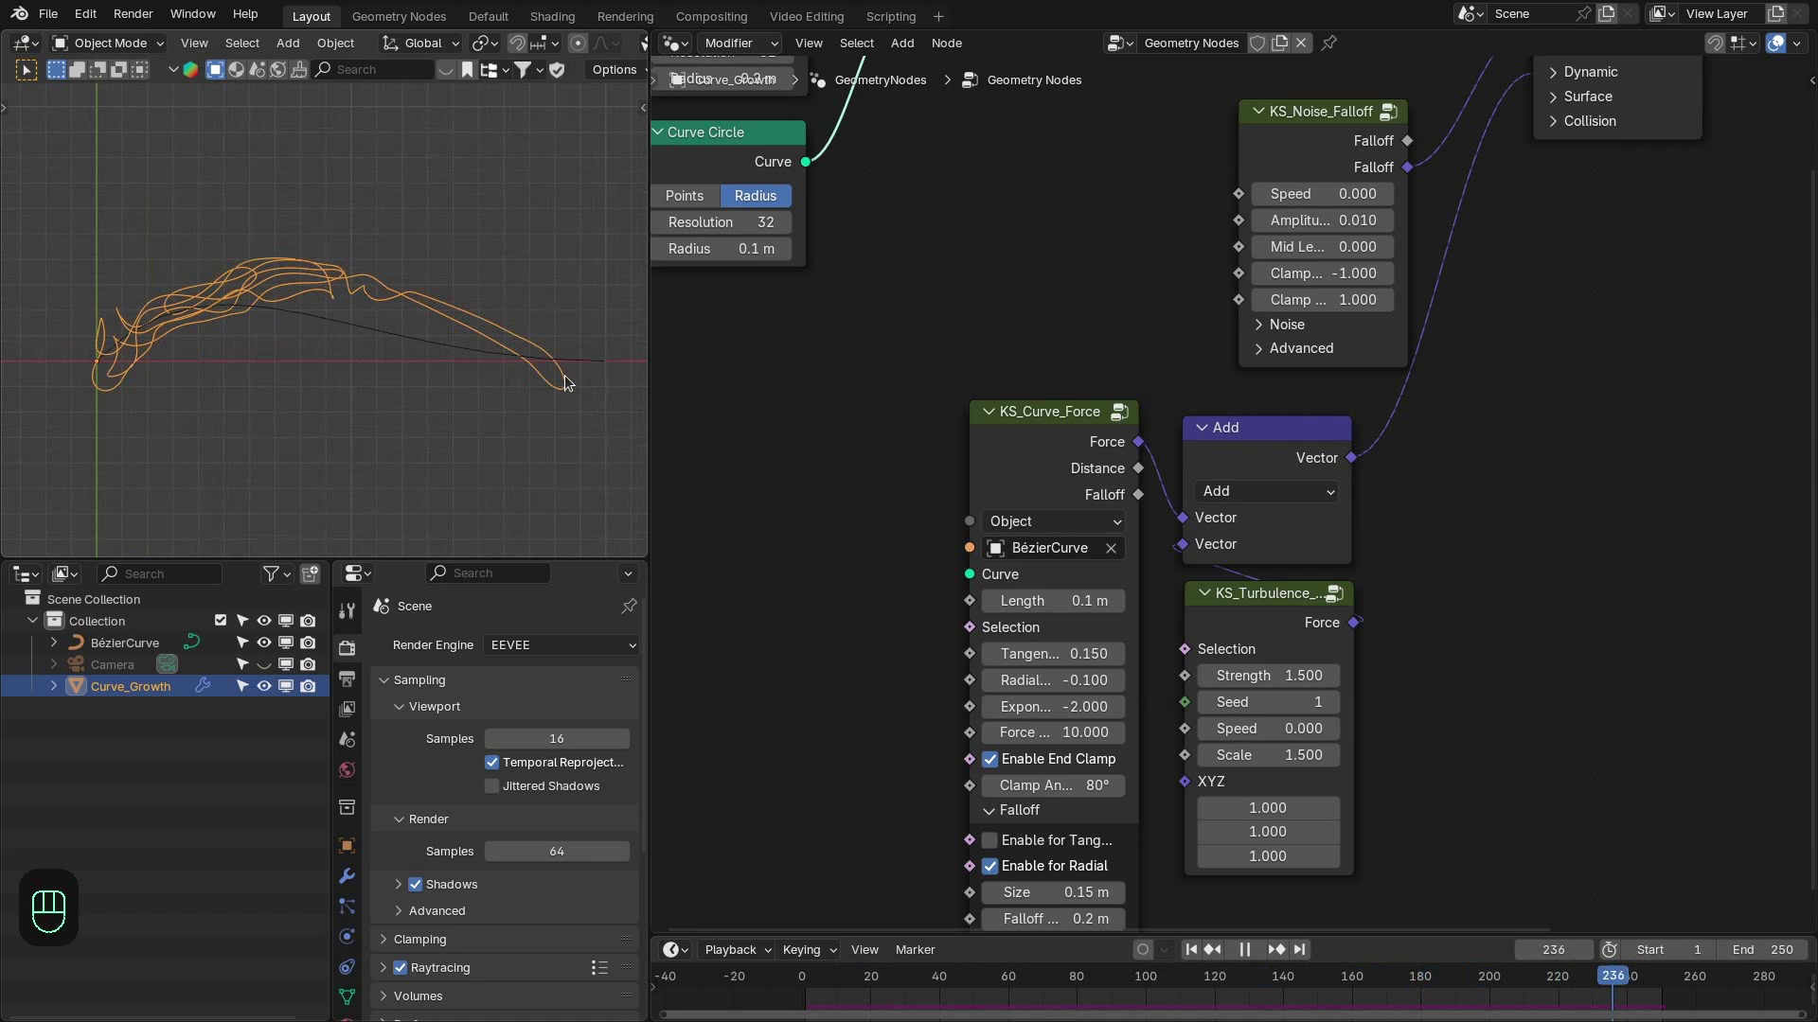
key("space")
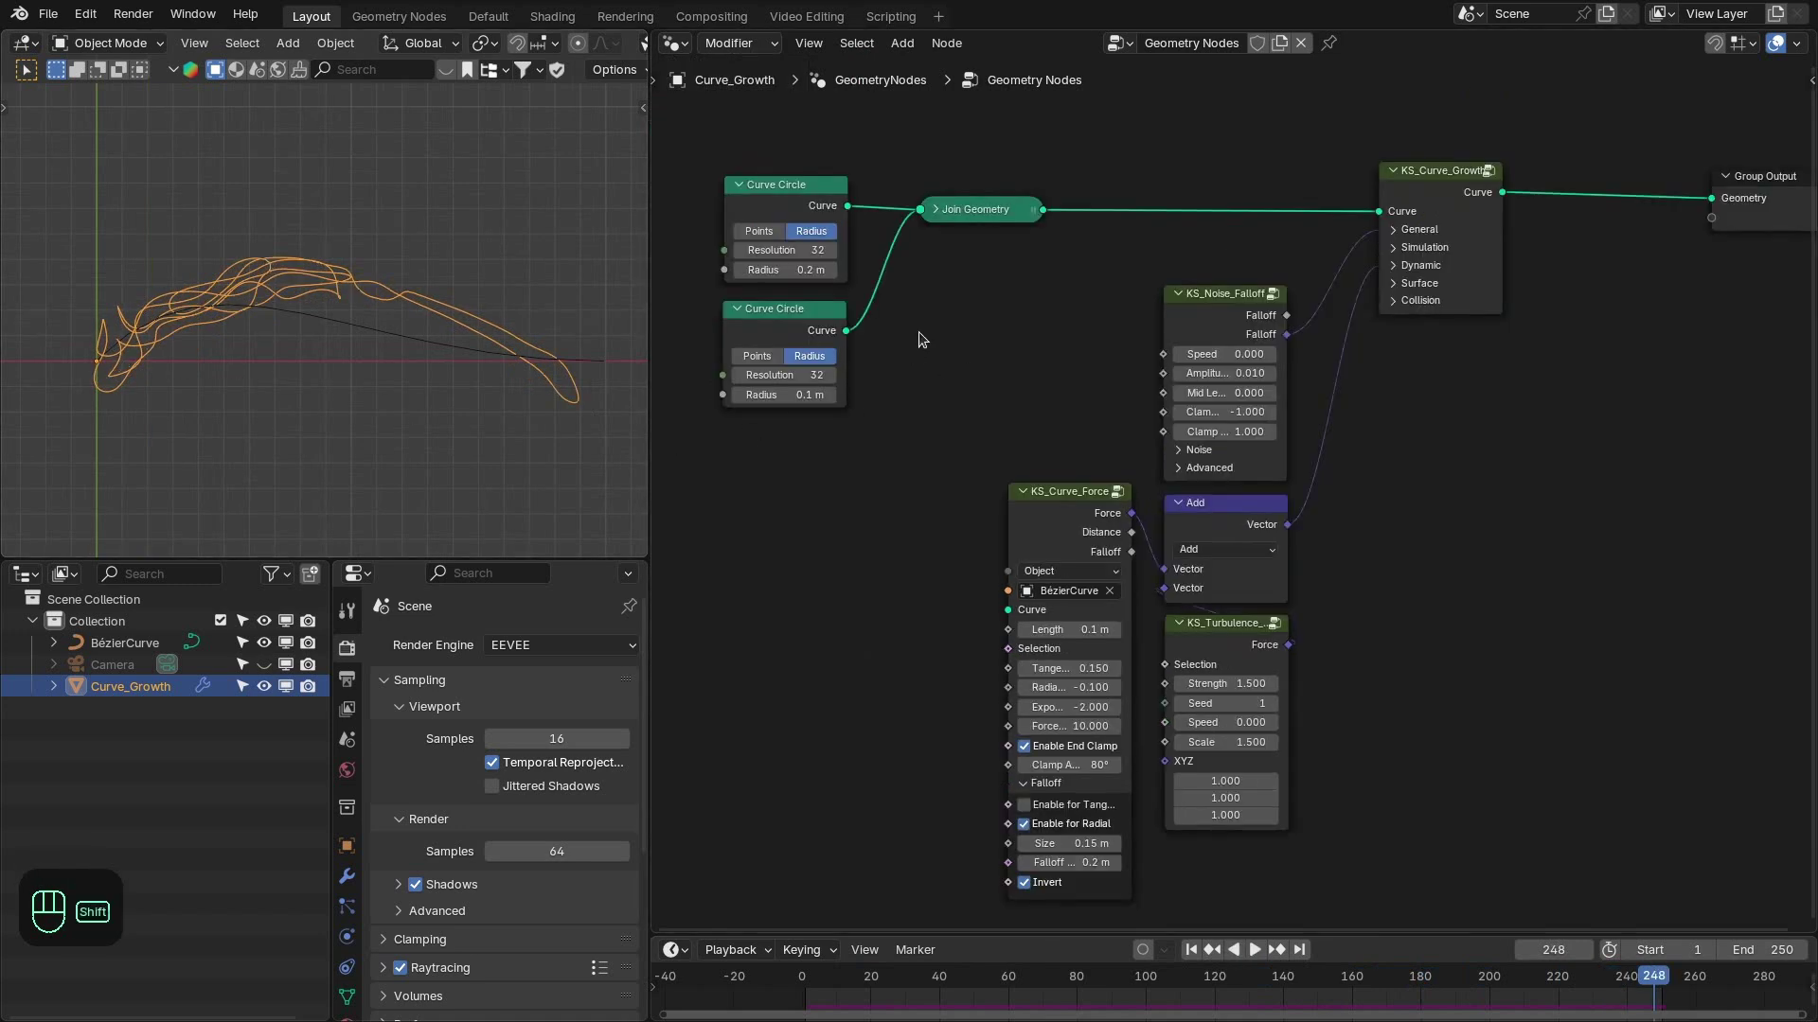
key("shift+Left")
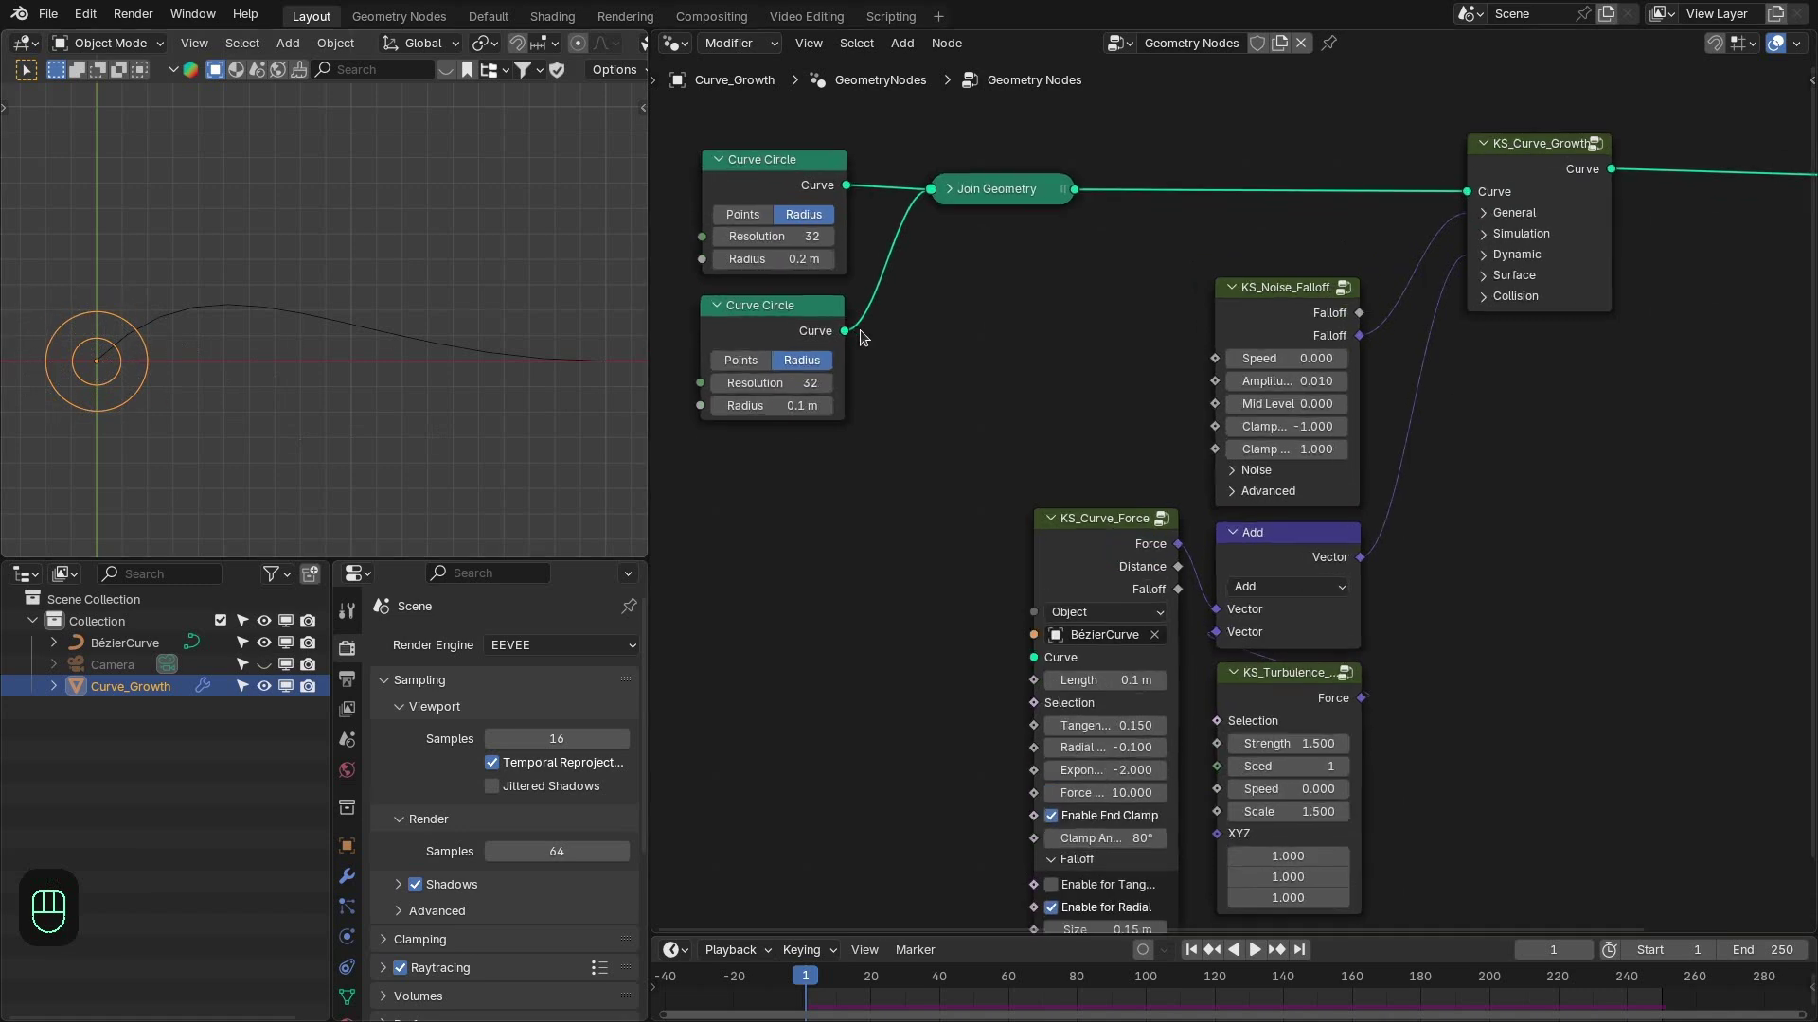
Add a Store Named Attribute node beside the 0.1 m Curve Circle for the mask.
middle_click(865, 333)
key("shift+a")
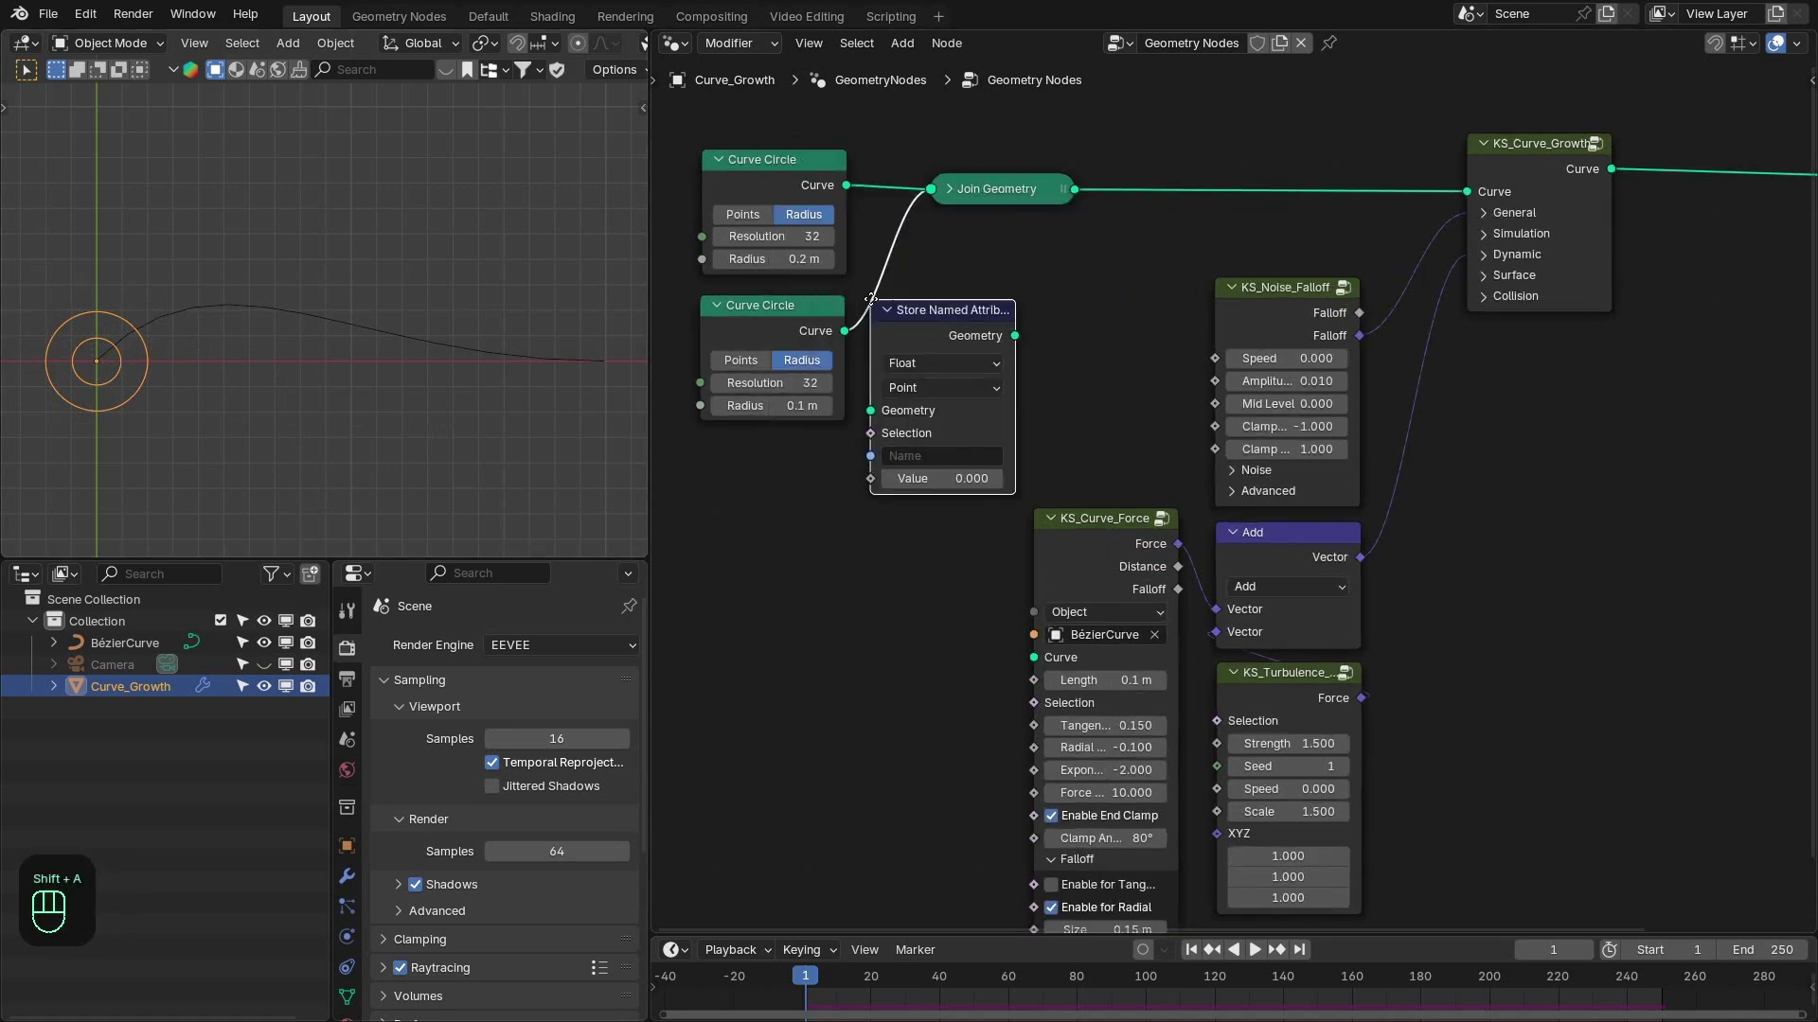
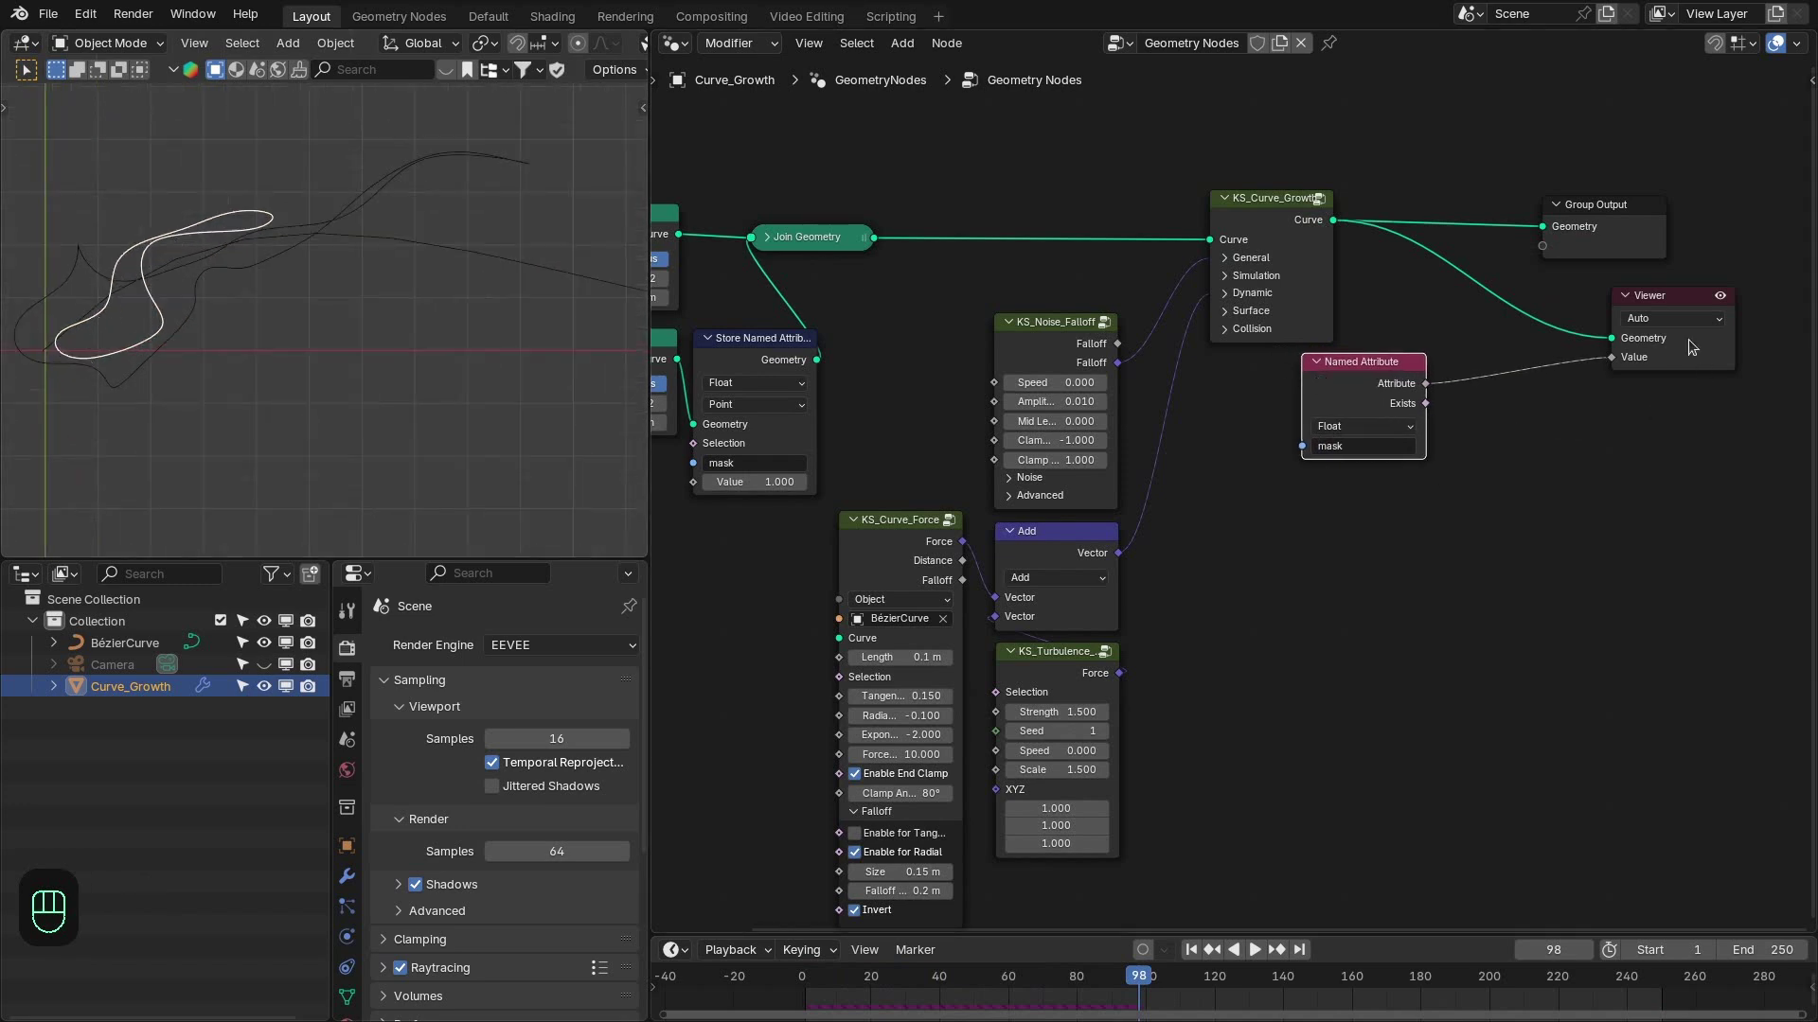
Delete the mask preview nodes and add KS_Curve_to_Mesh before Group Output, then replay the growth as tubes.
left_click_drag(1683, 330, 1625, 353)
key("x")
key("x")
key("shift+a")
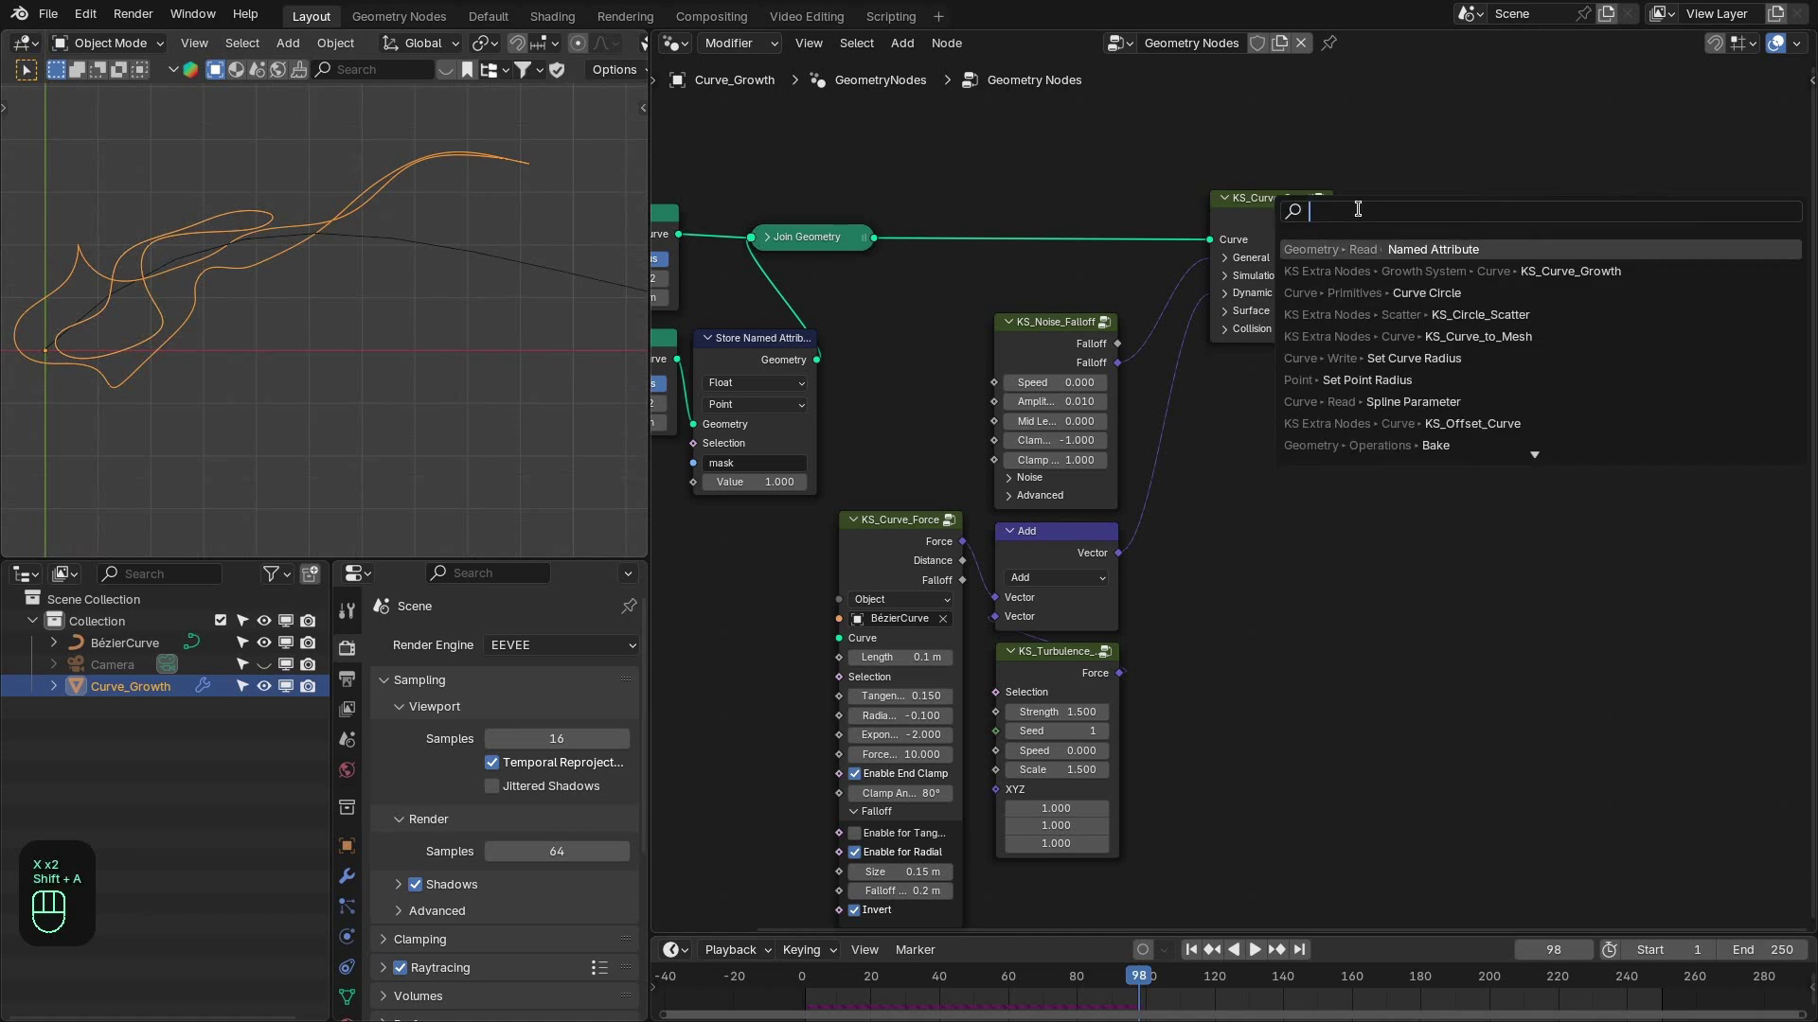
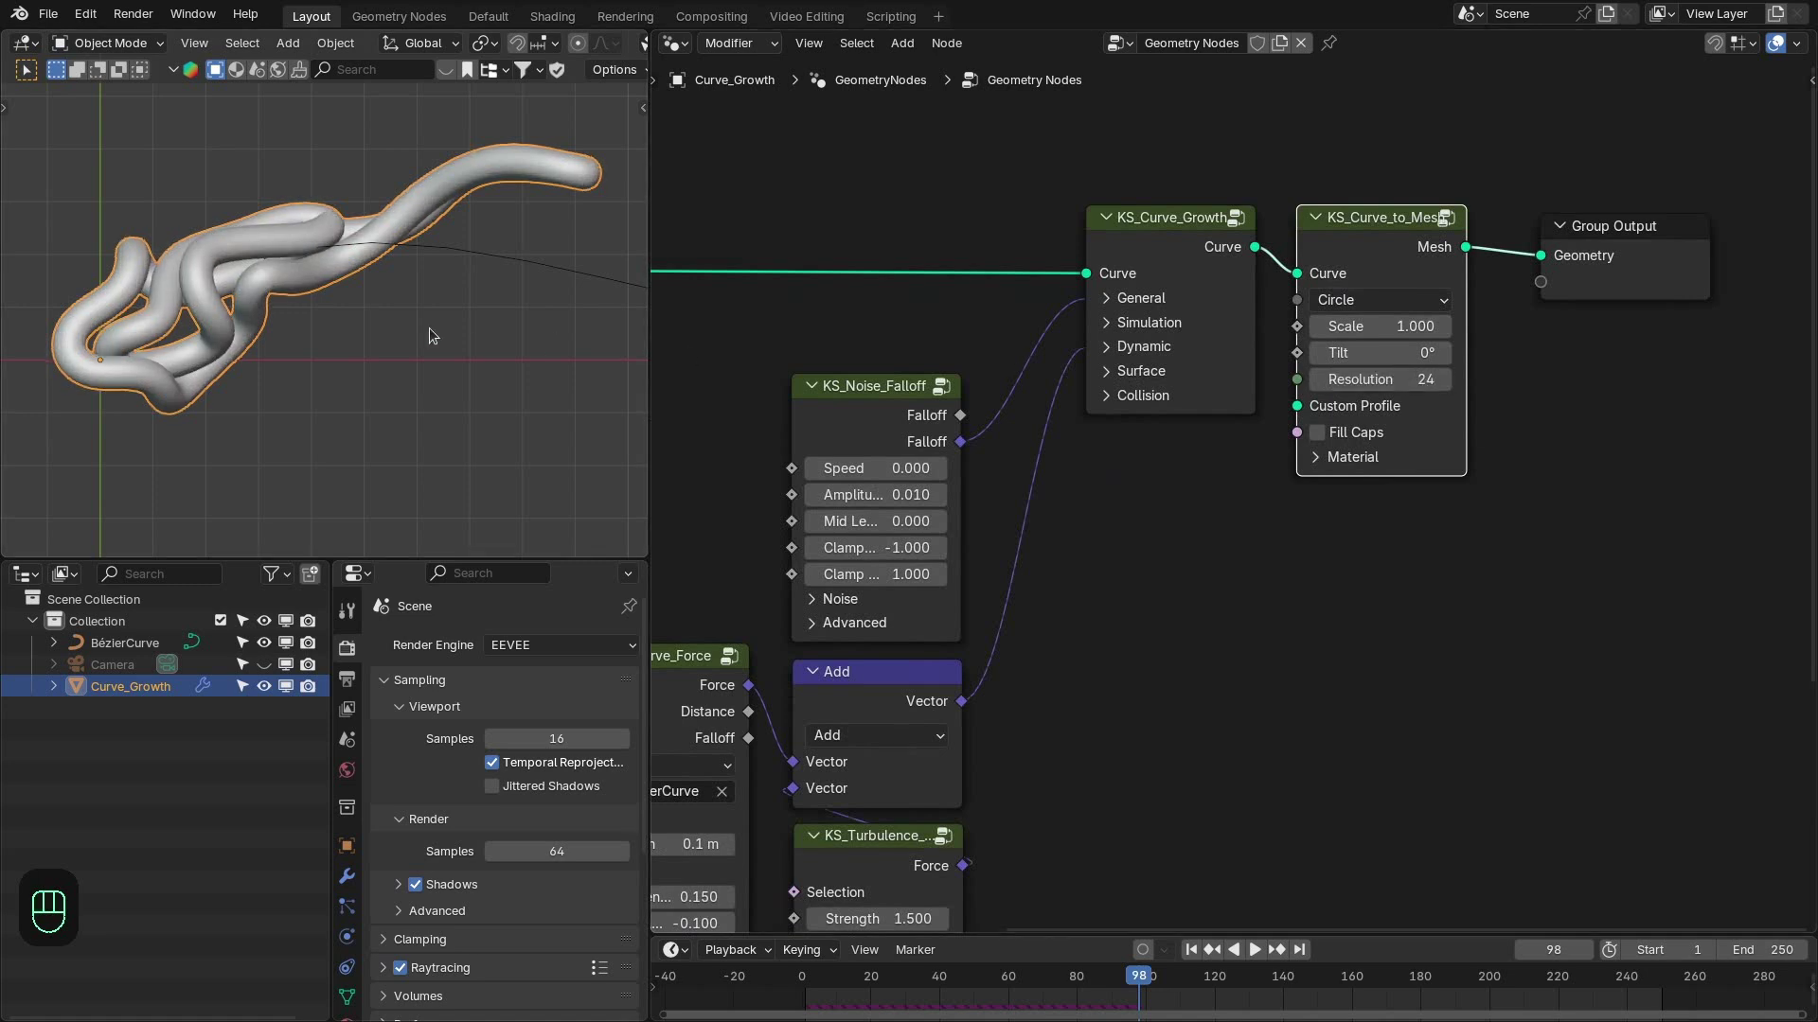
key("space")
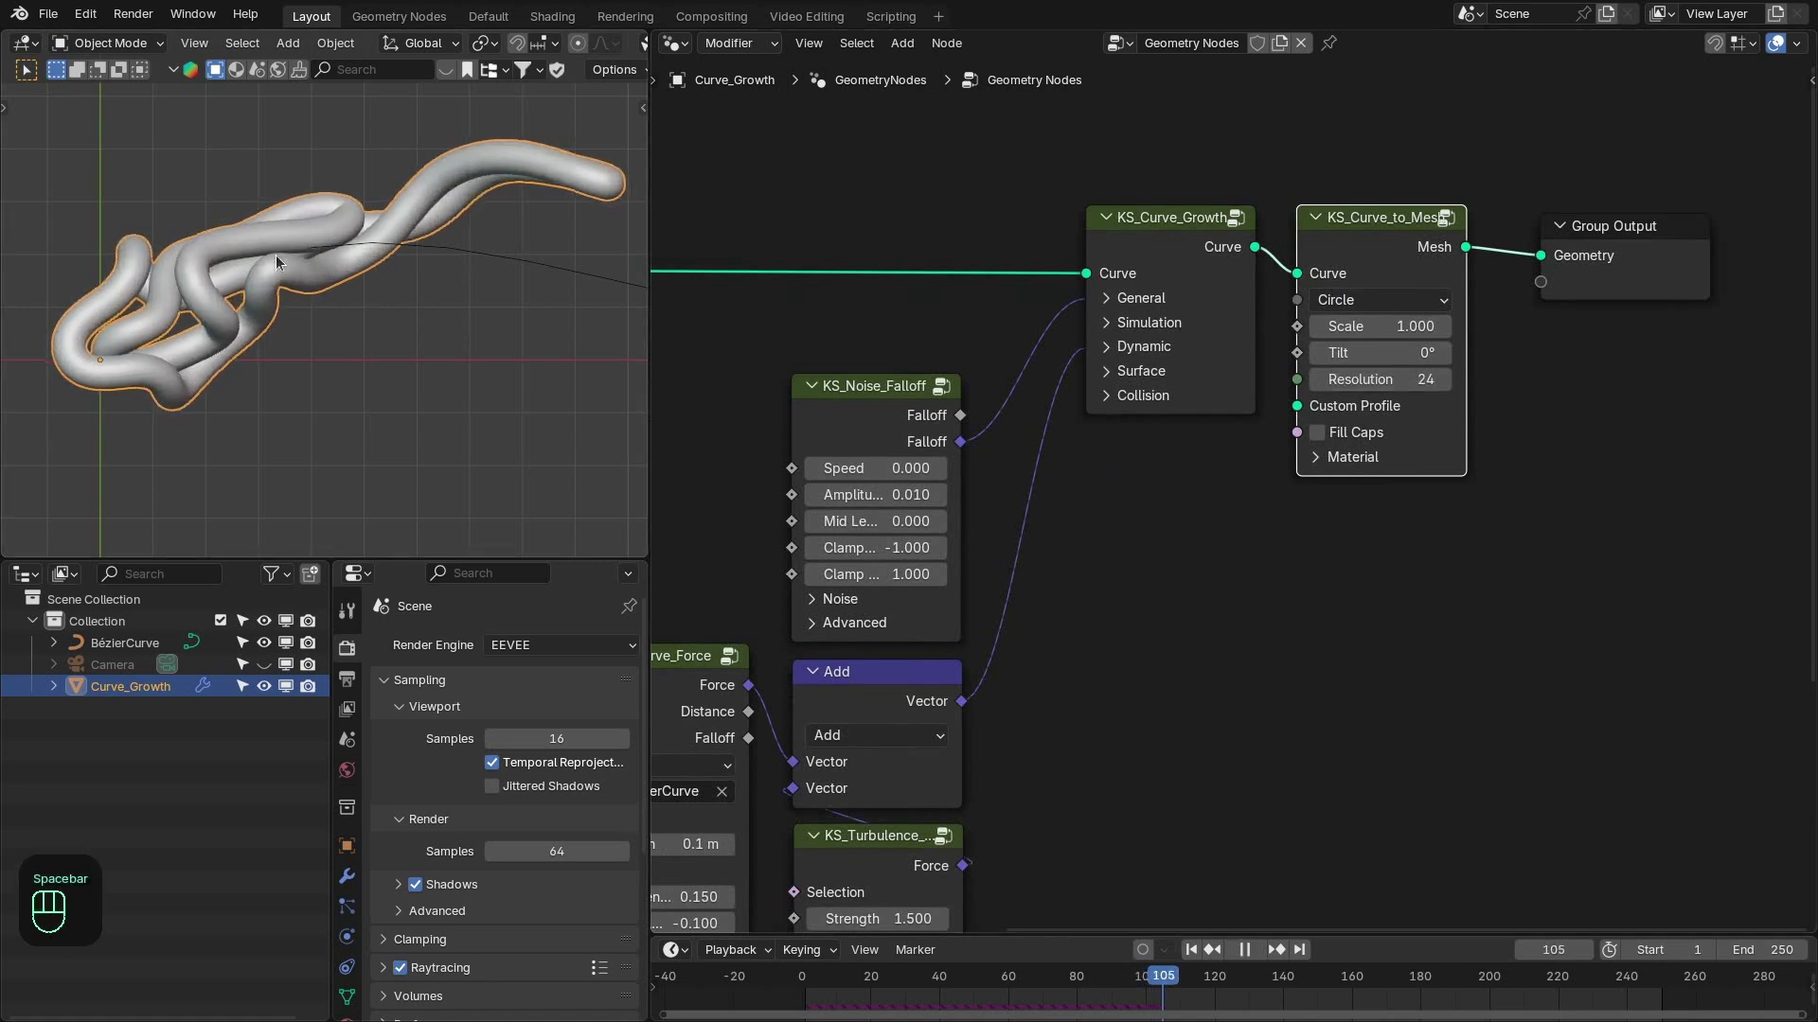
middle_click(249, 300)
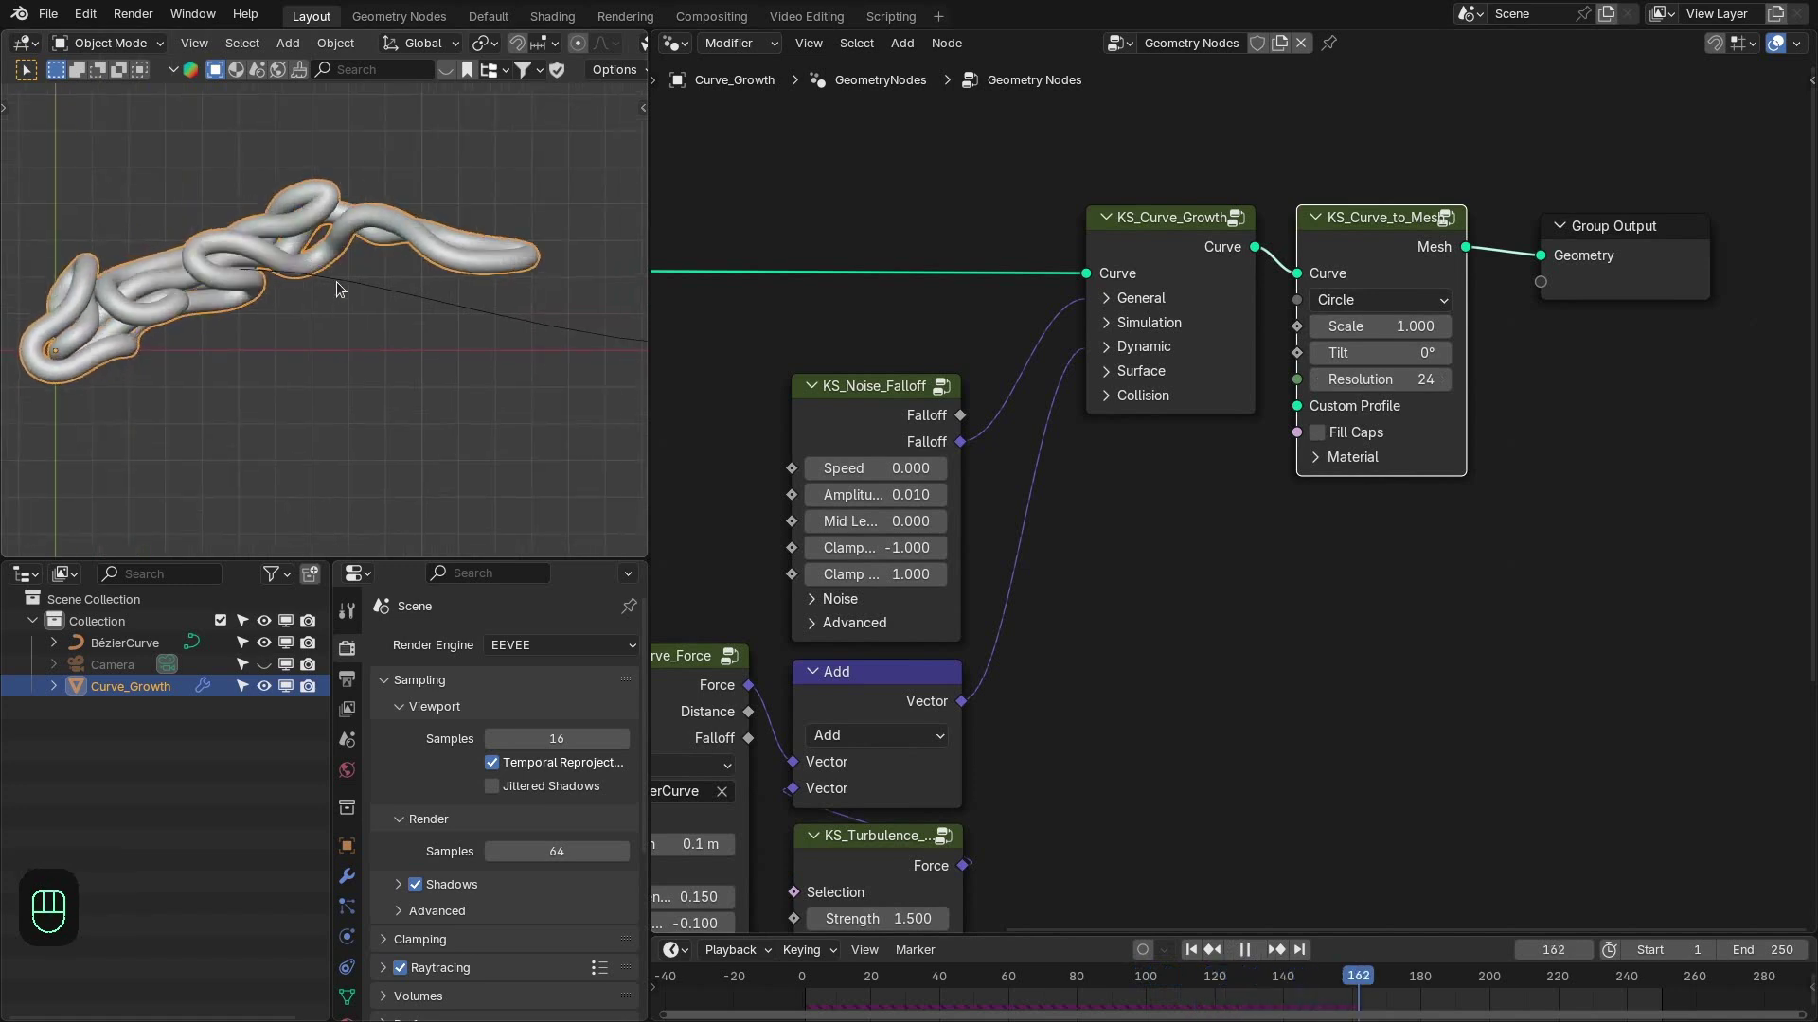
Assign a new material 'Material' to the KS_Curve_to_Mesh tubes and bring up its shader nodes.
key("space")
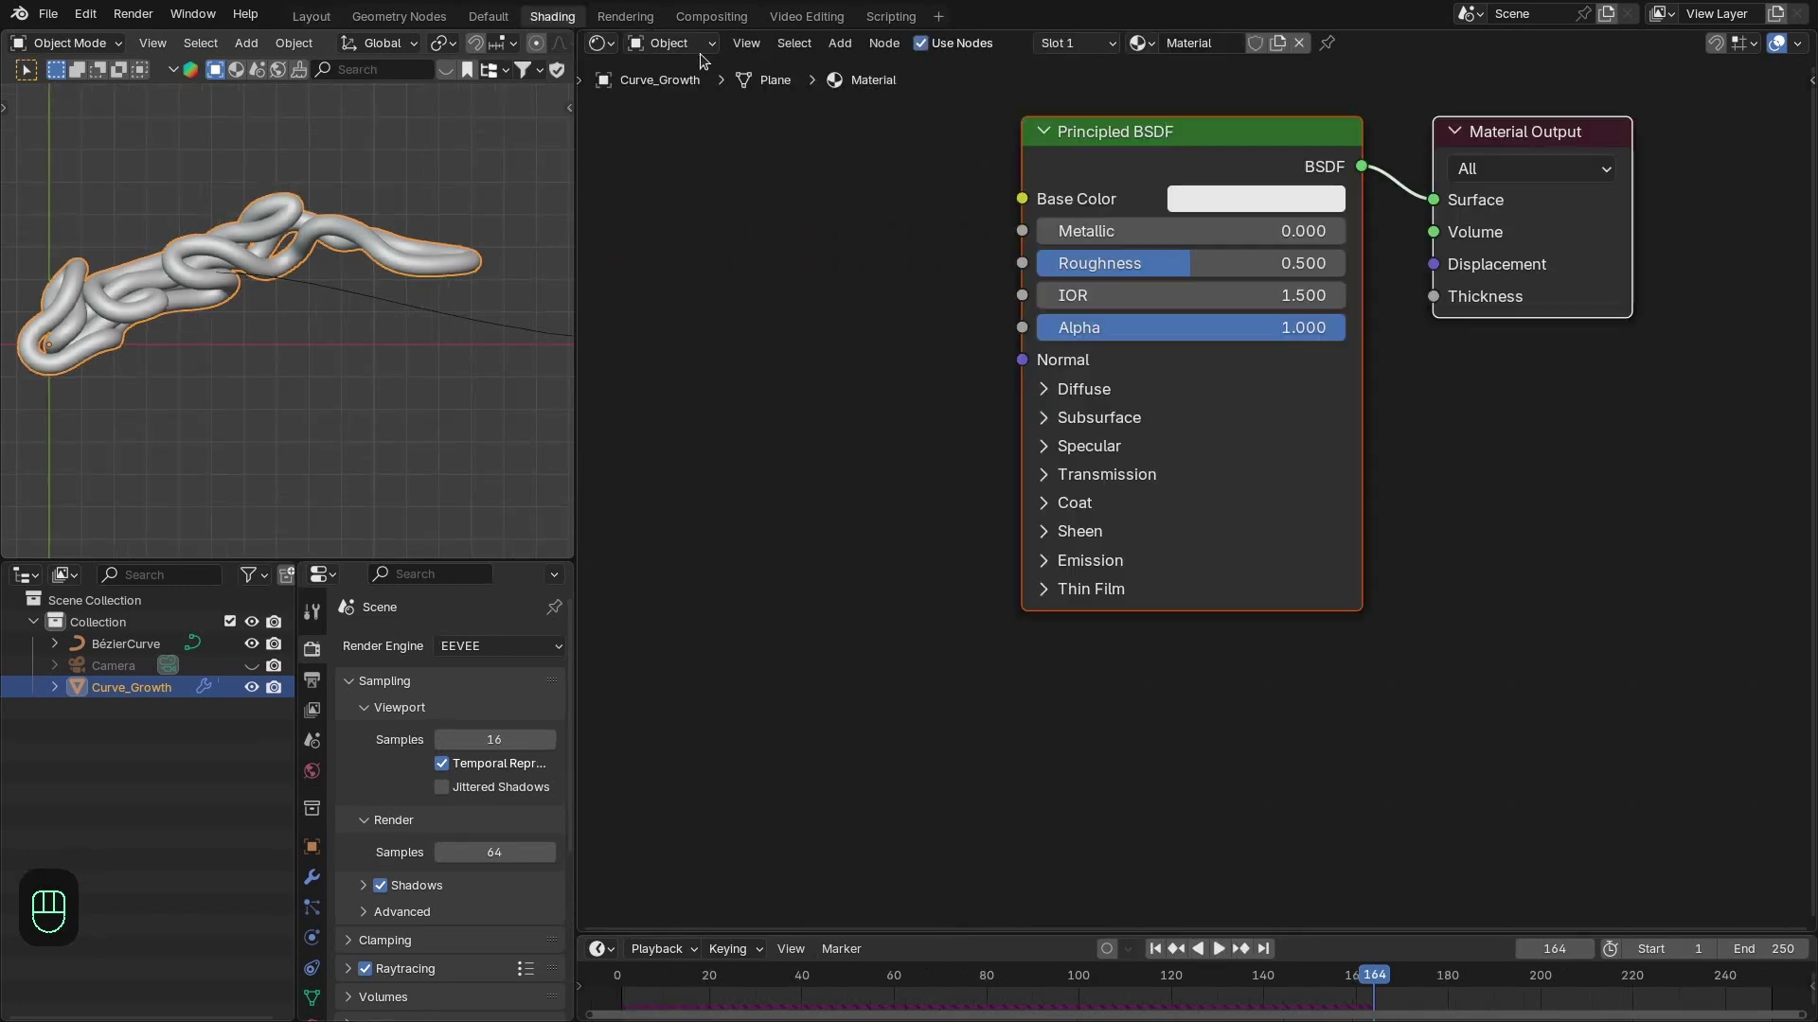
left_click_drag(1379, 538, 1340, 517)
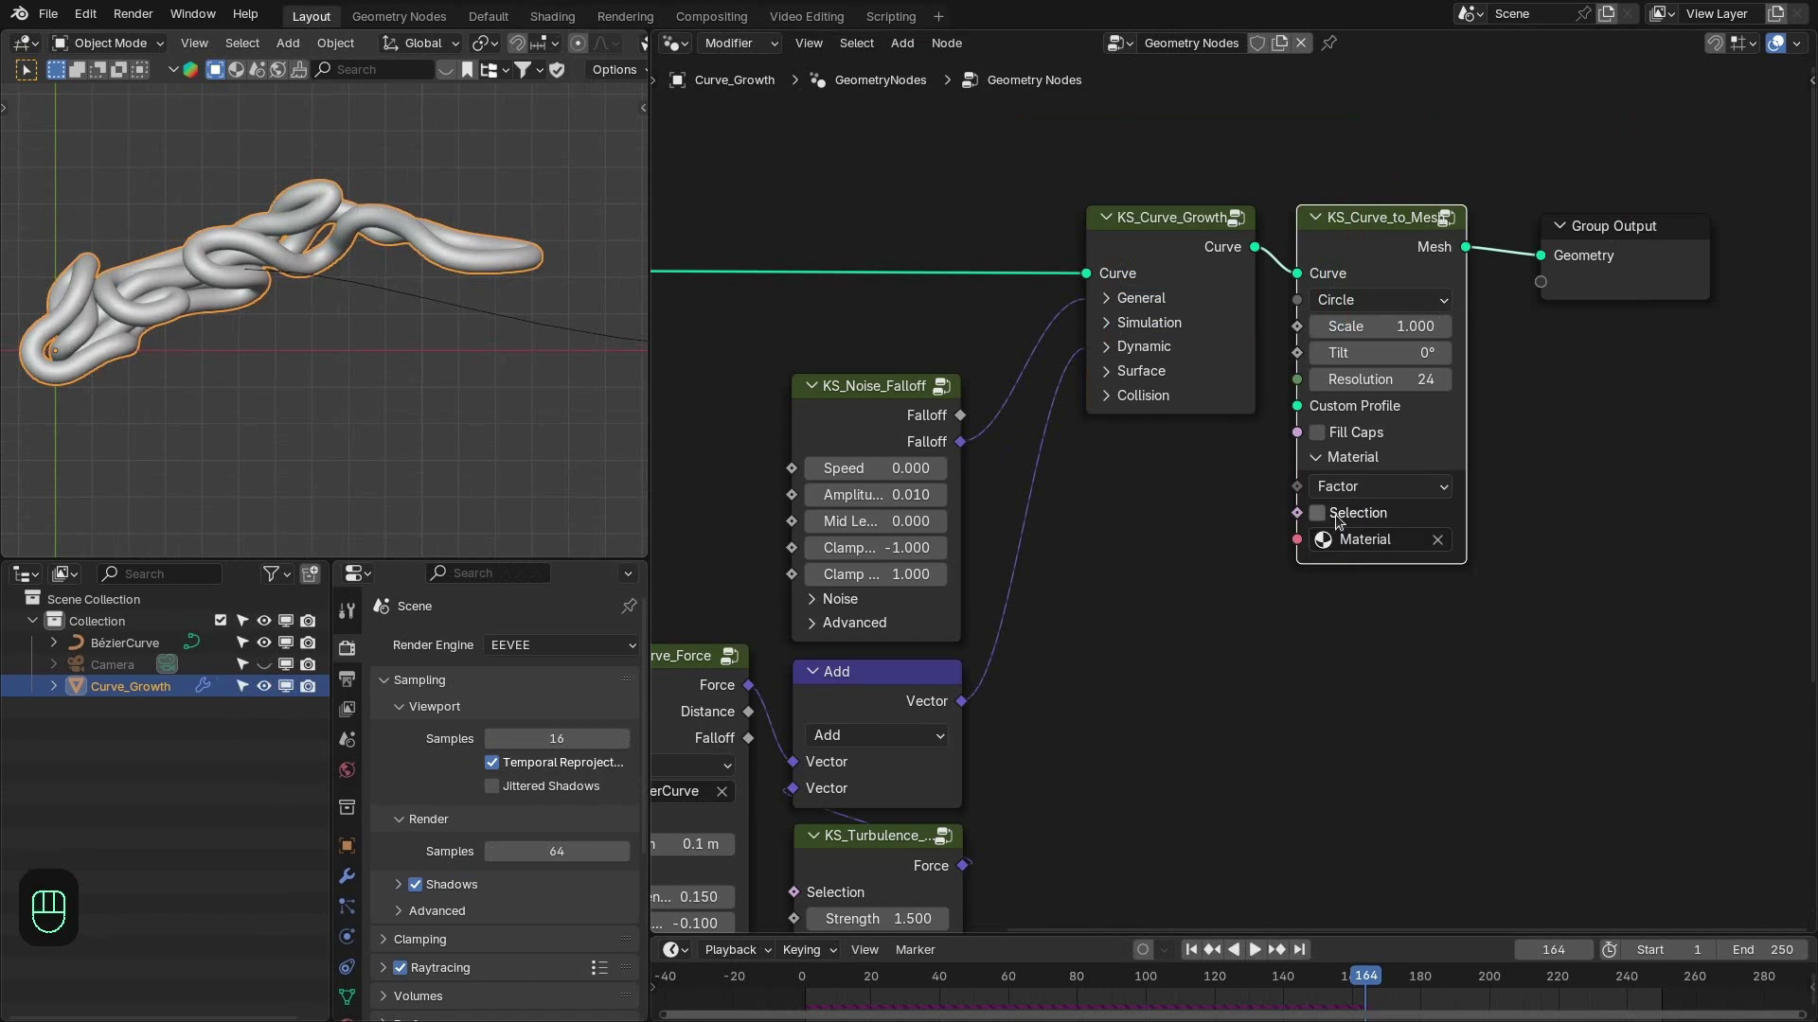
key("z")
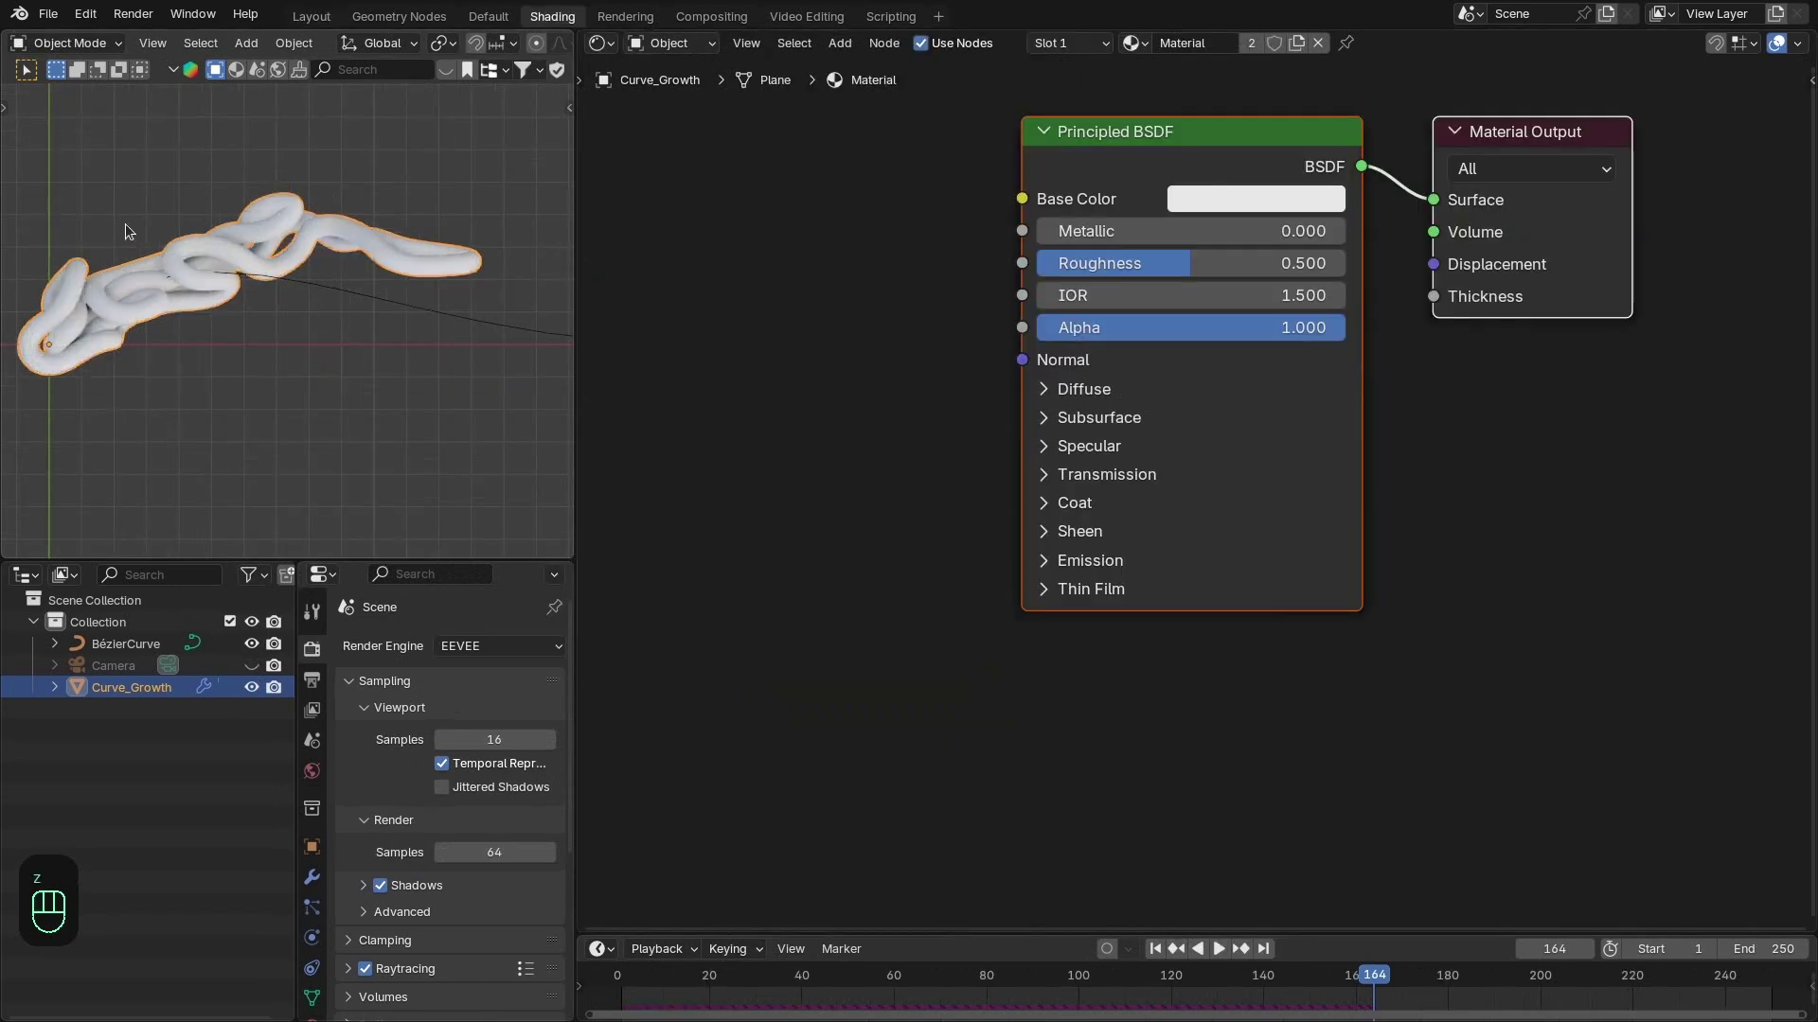
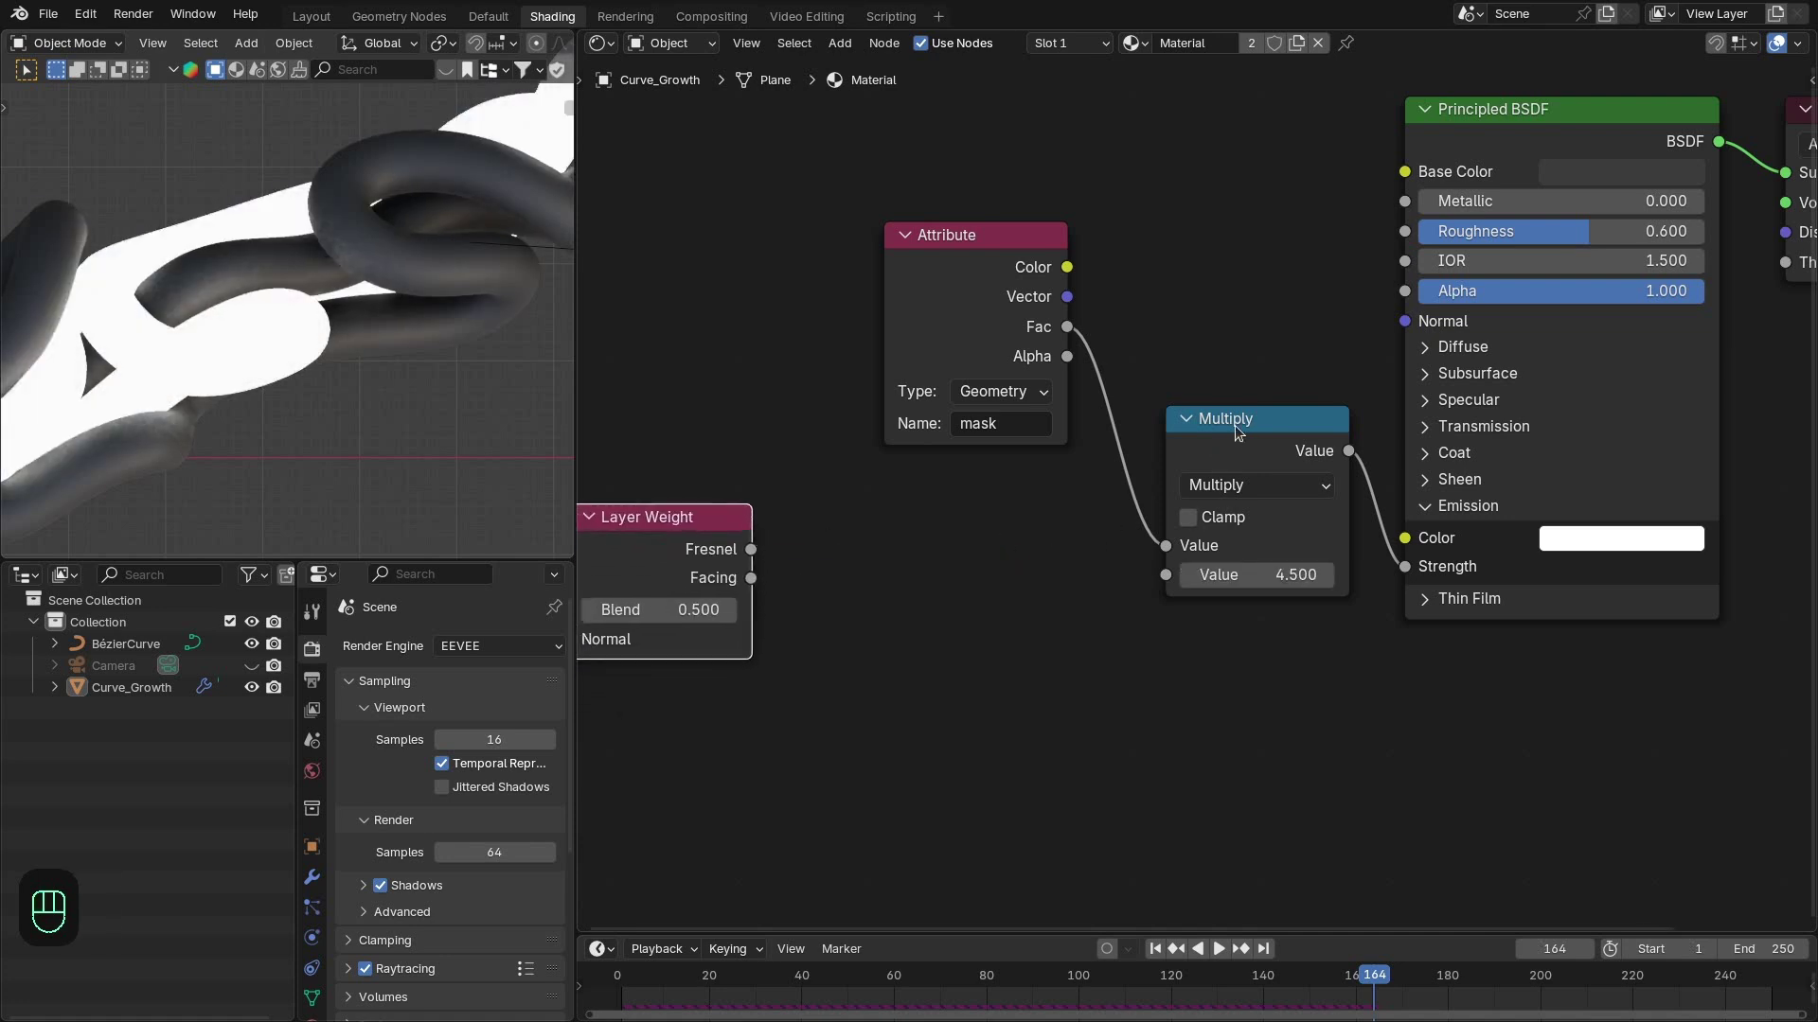
Multiply the mask attribute by the facing-weight ramp into Emission Strength, then return to the Default layout.
key("shift+d")
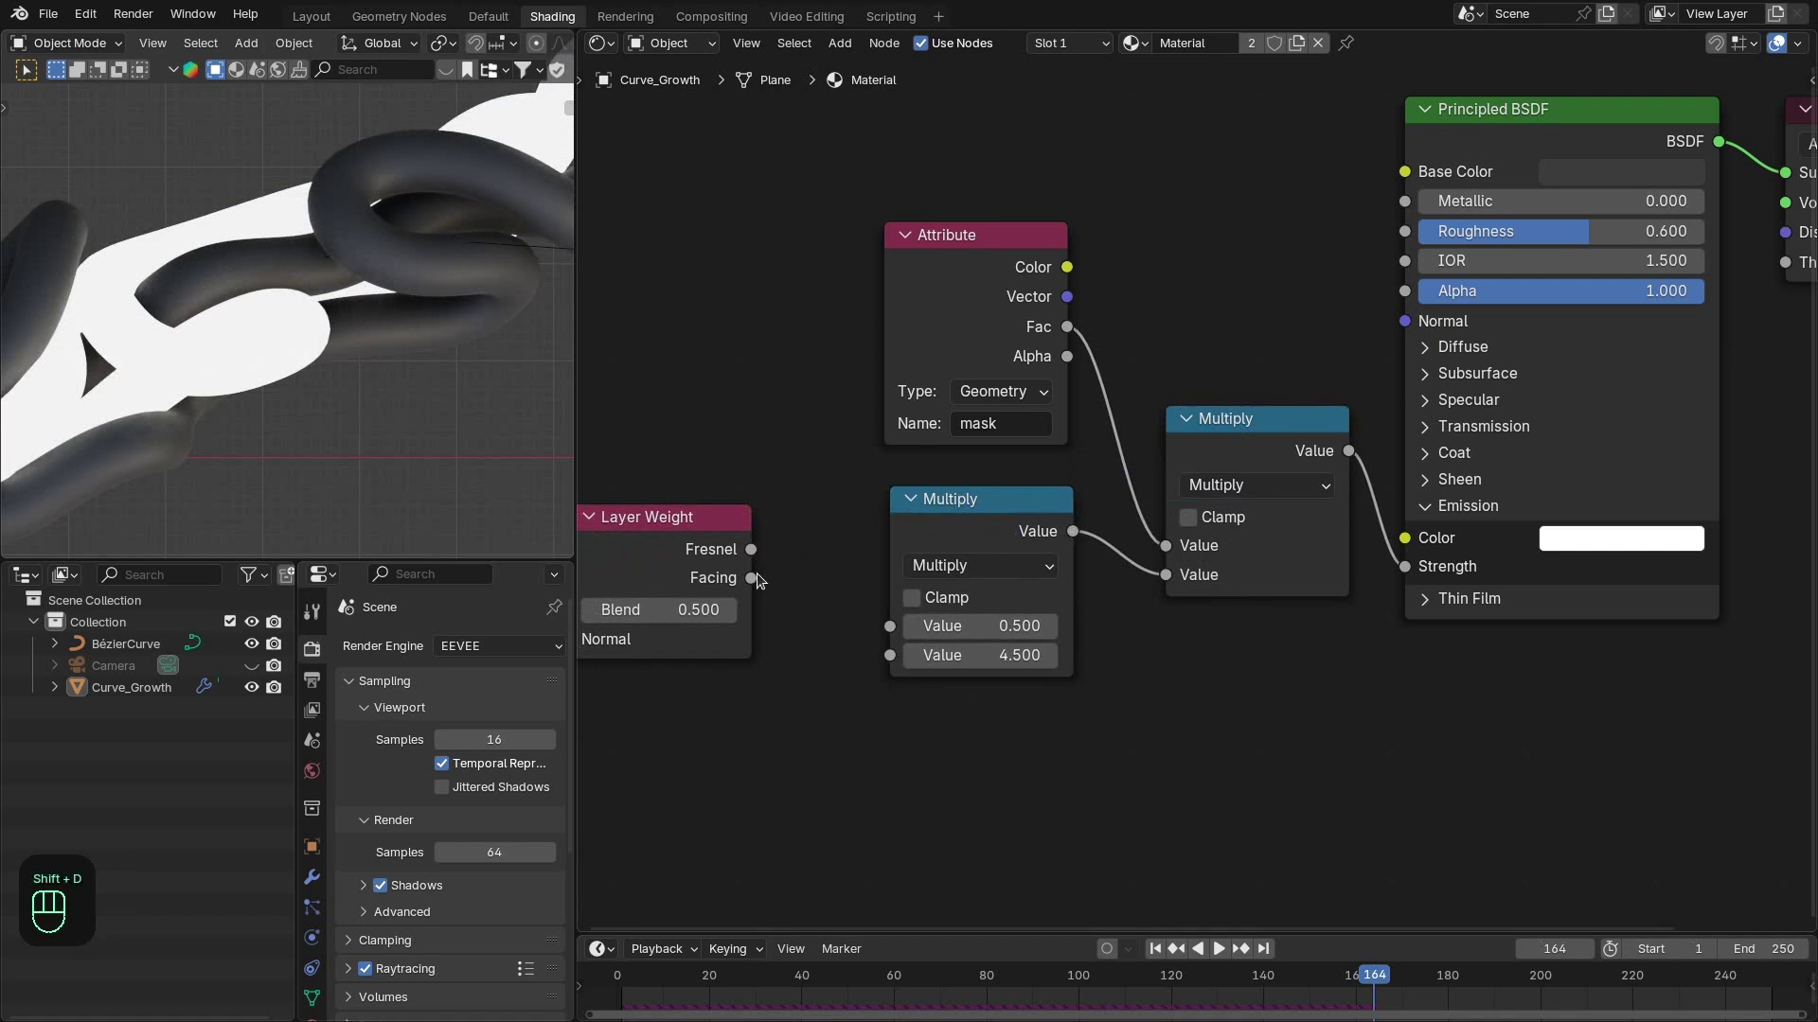
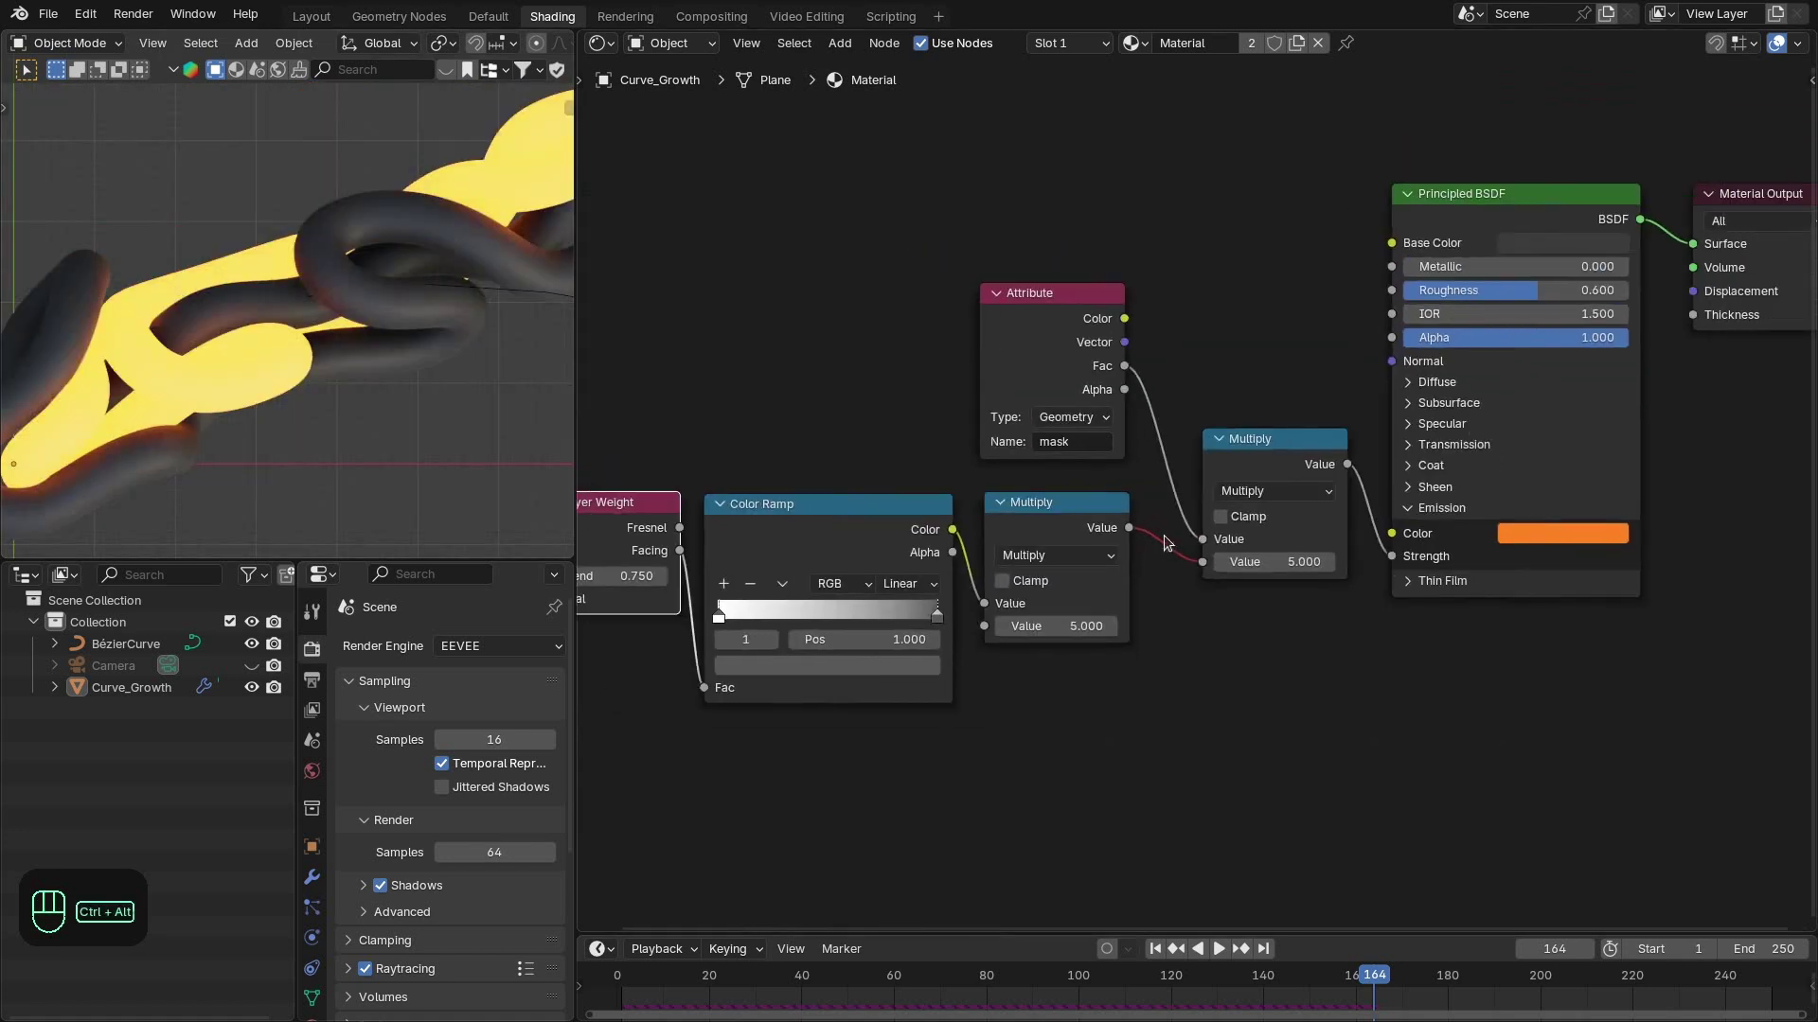
left_click(1168, 534)
left_click_drag(202, 390, 678, 36)
left_click_drag(679, 36, 362, 235)
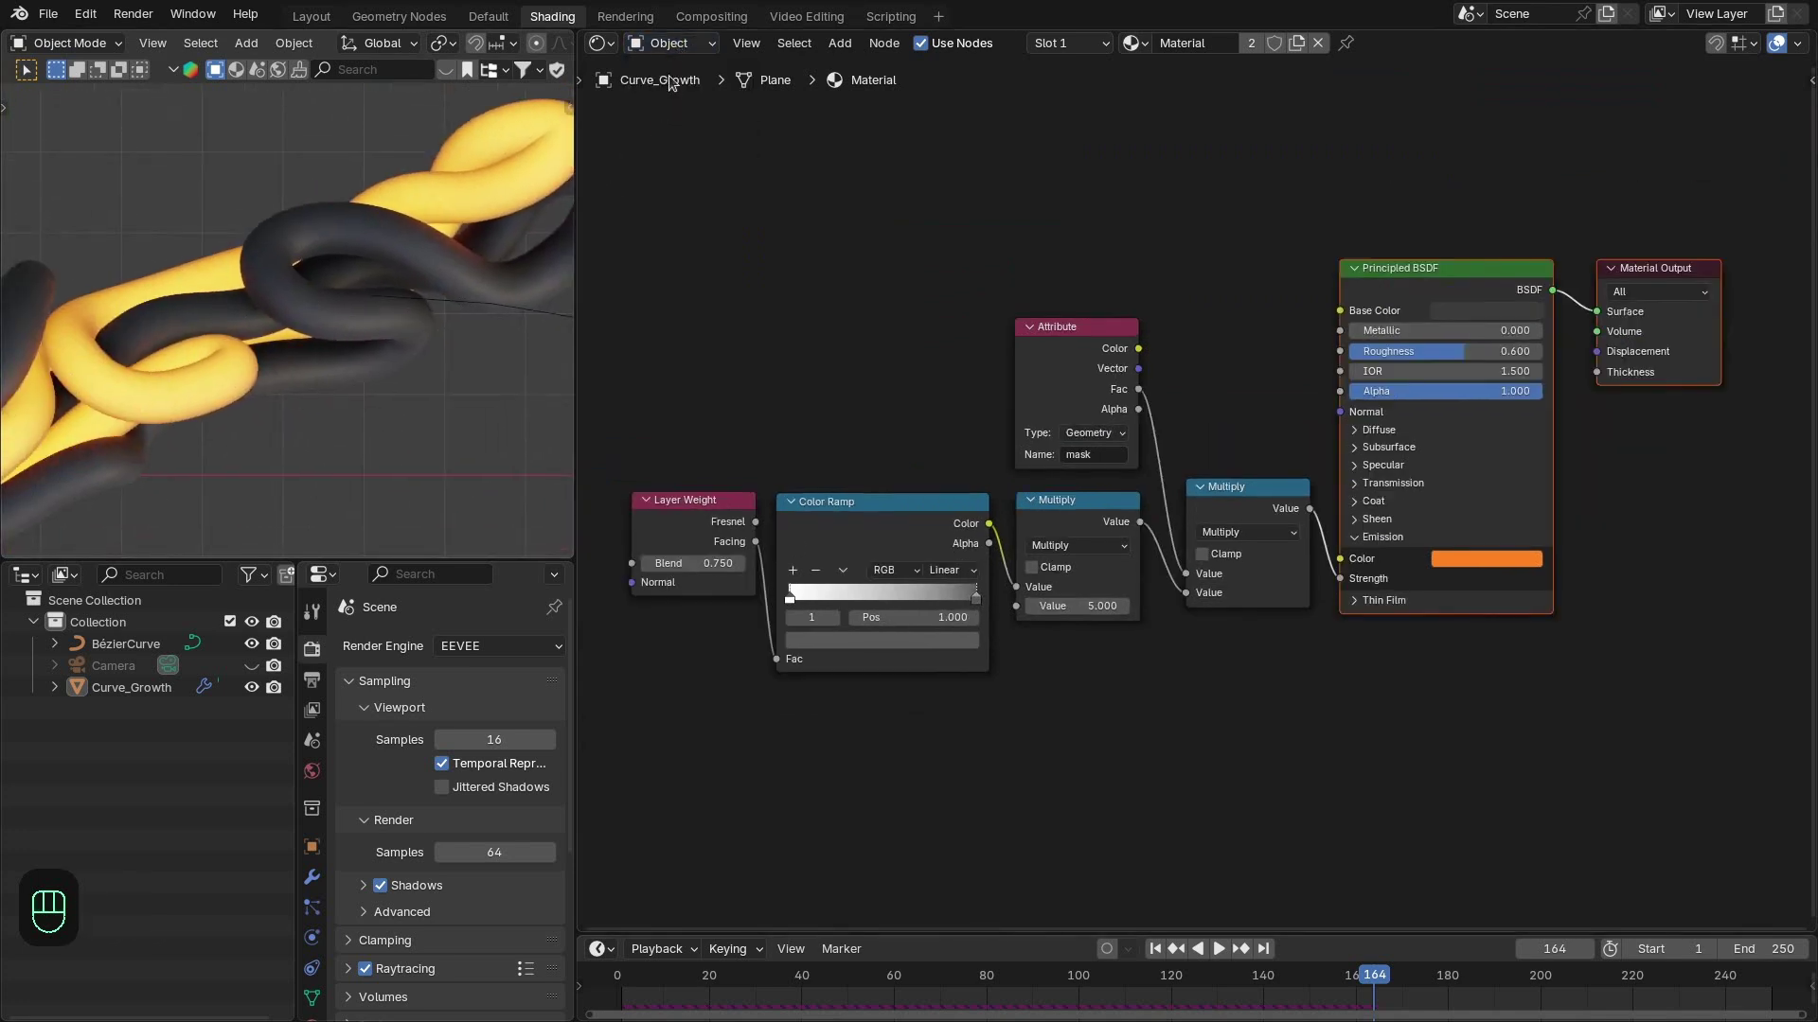
left_click(677, 48)
left_click_drag(692, 486, 718, 476)
Frame the tube growth and orbit the viewport around it.
key("KP_Decimal")
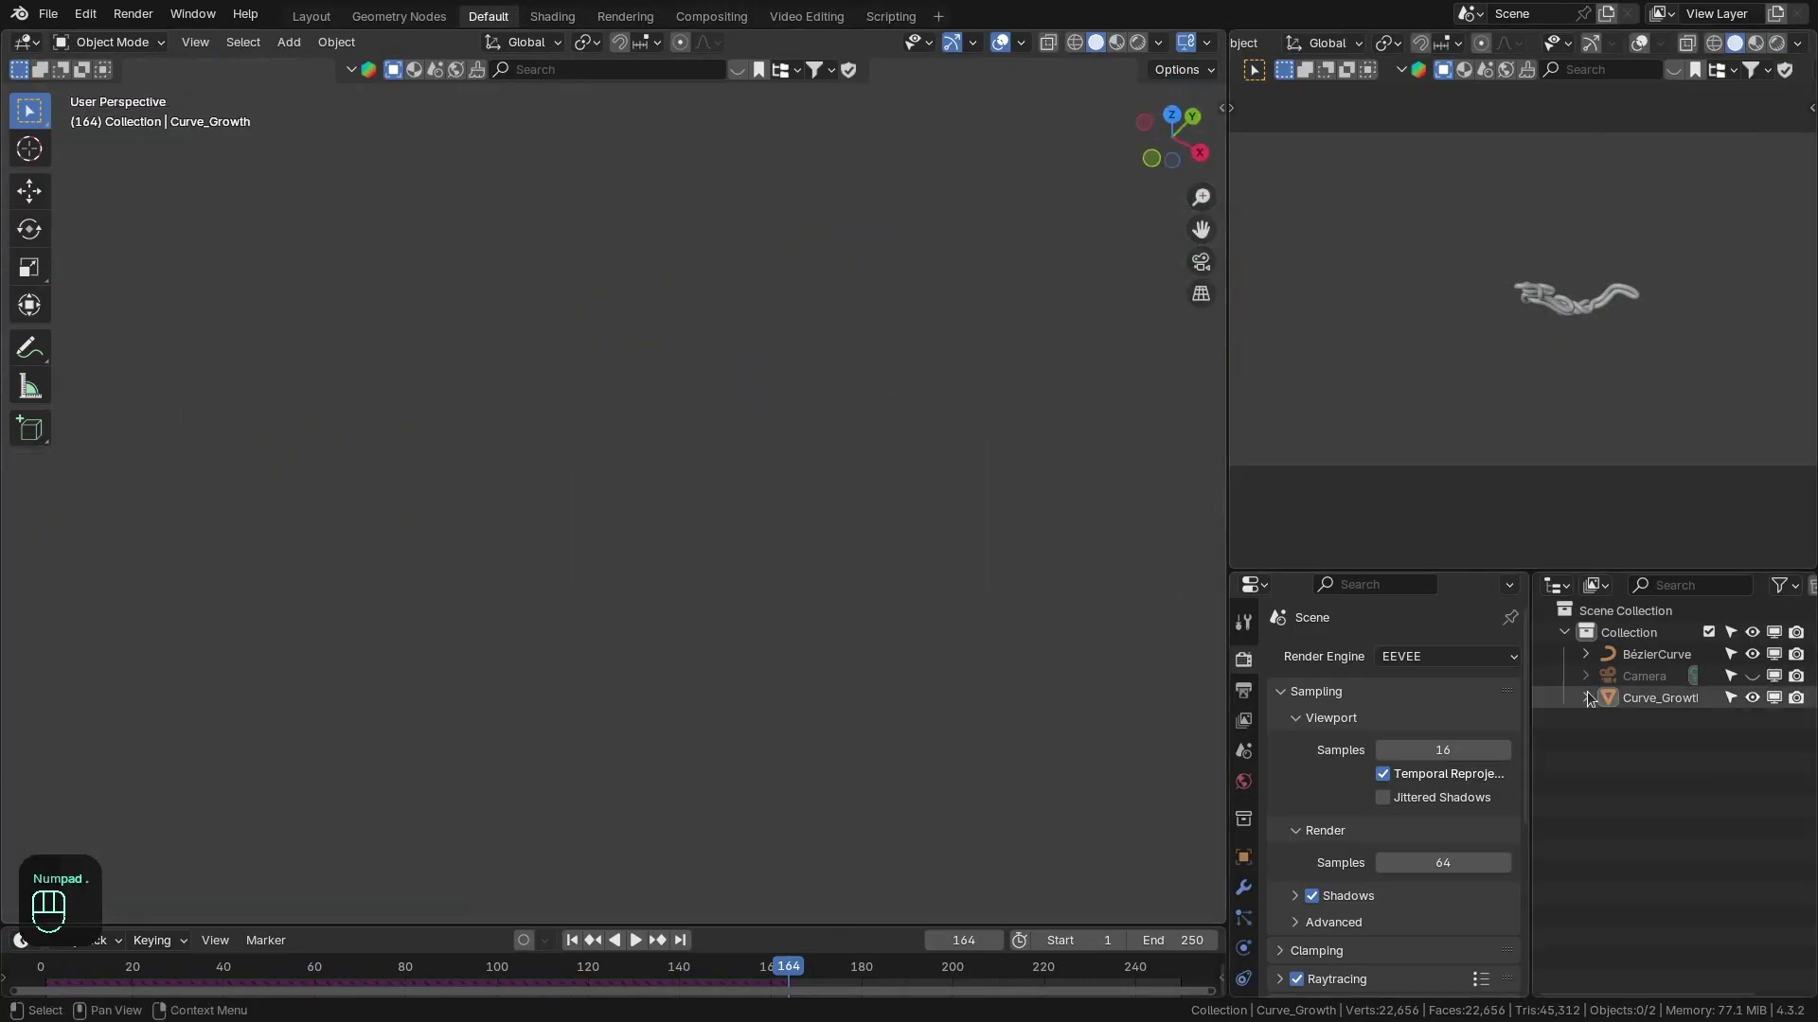
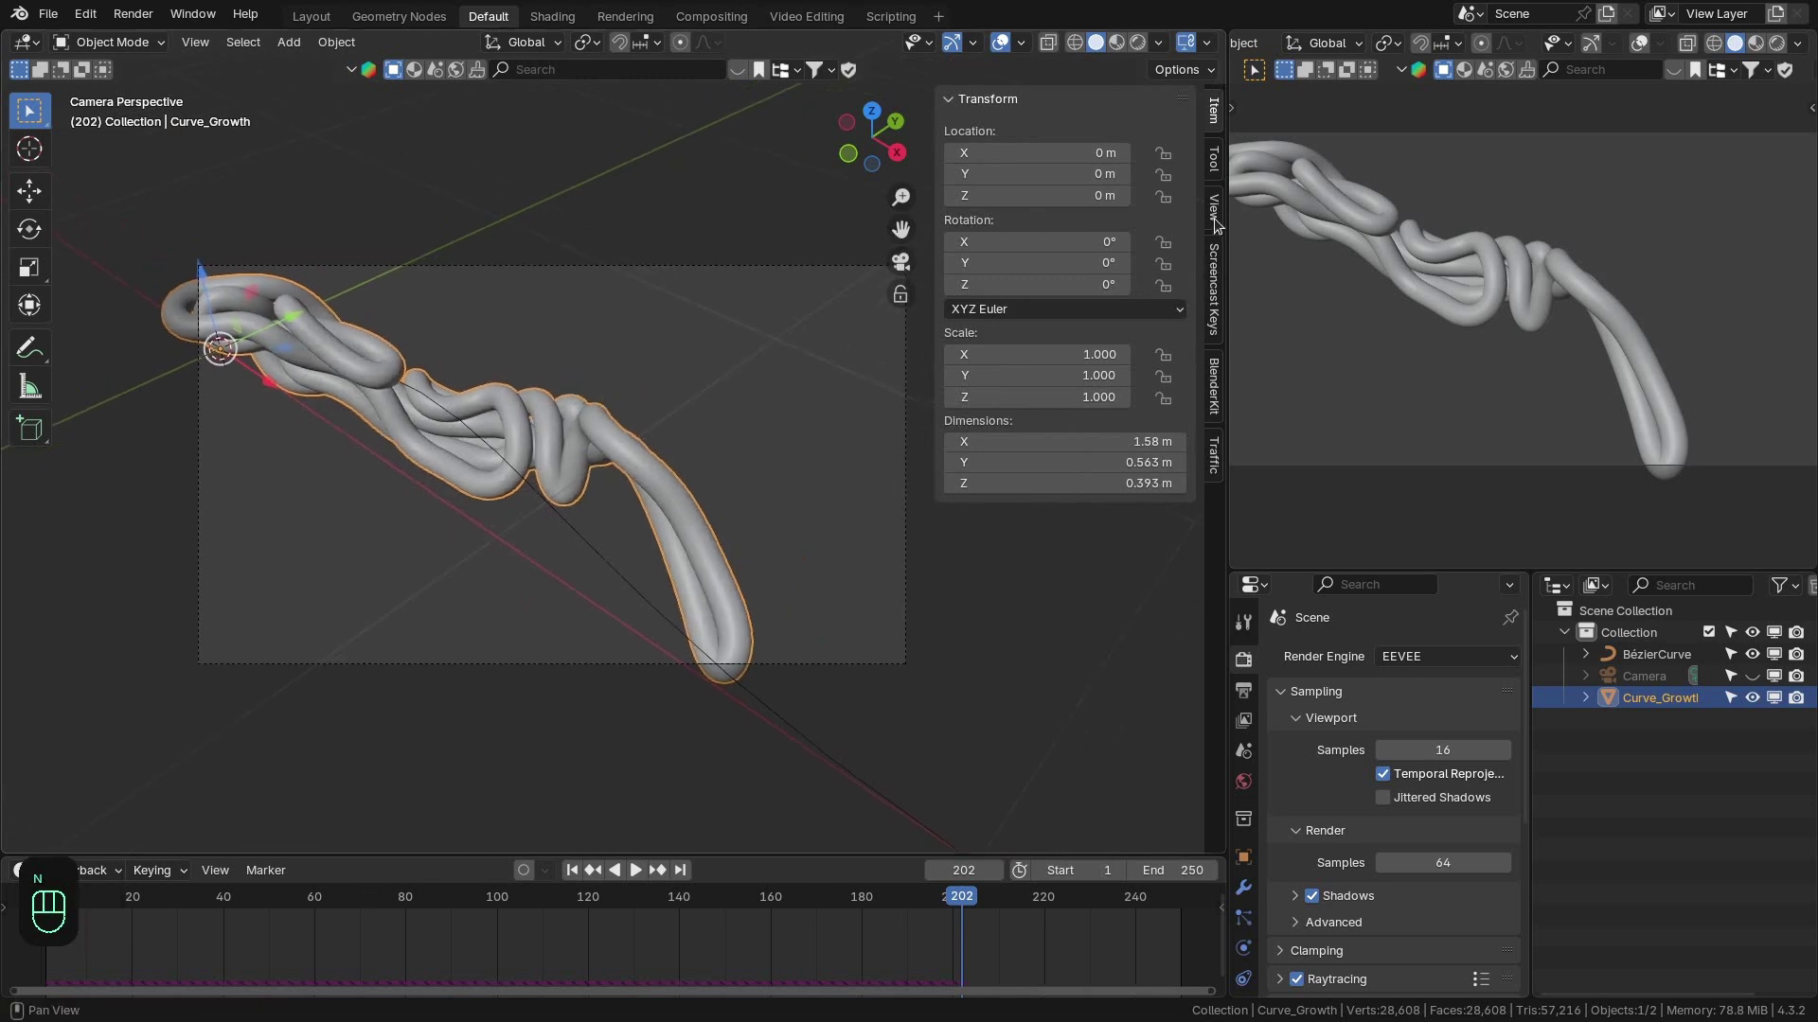
middle_click(648, 480)
middle_click(670, 472)
middle_click(618, 530)
left_click_drag(682, 488, 551, 485)
left_click_drag(552, 486, 1480, 337)
Leave the camera view, hide the N sidebar and add an Area light above the tubes.
key("z")
middle_click(648, 456)
left_click(688, 418)
key("n")
left_click(577, 403)
key("shift+a")
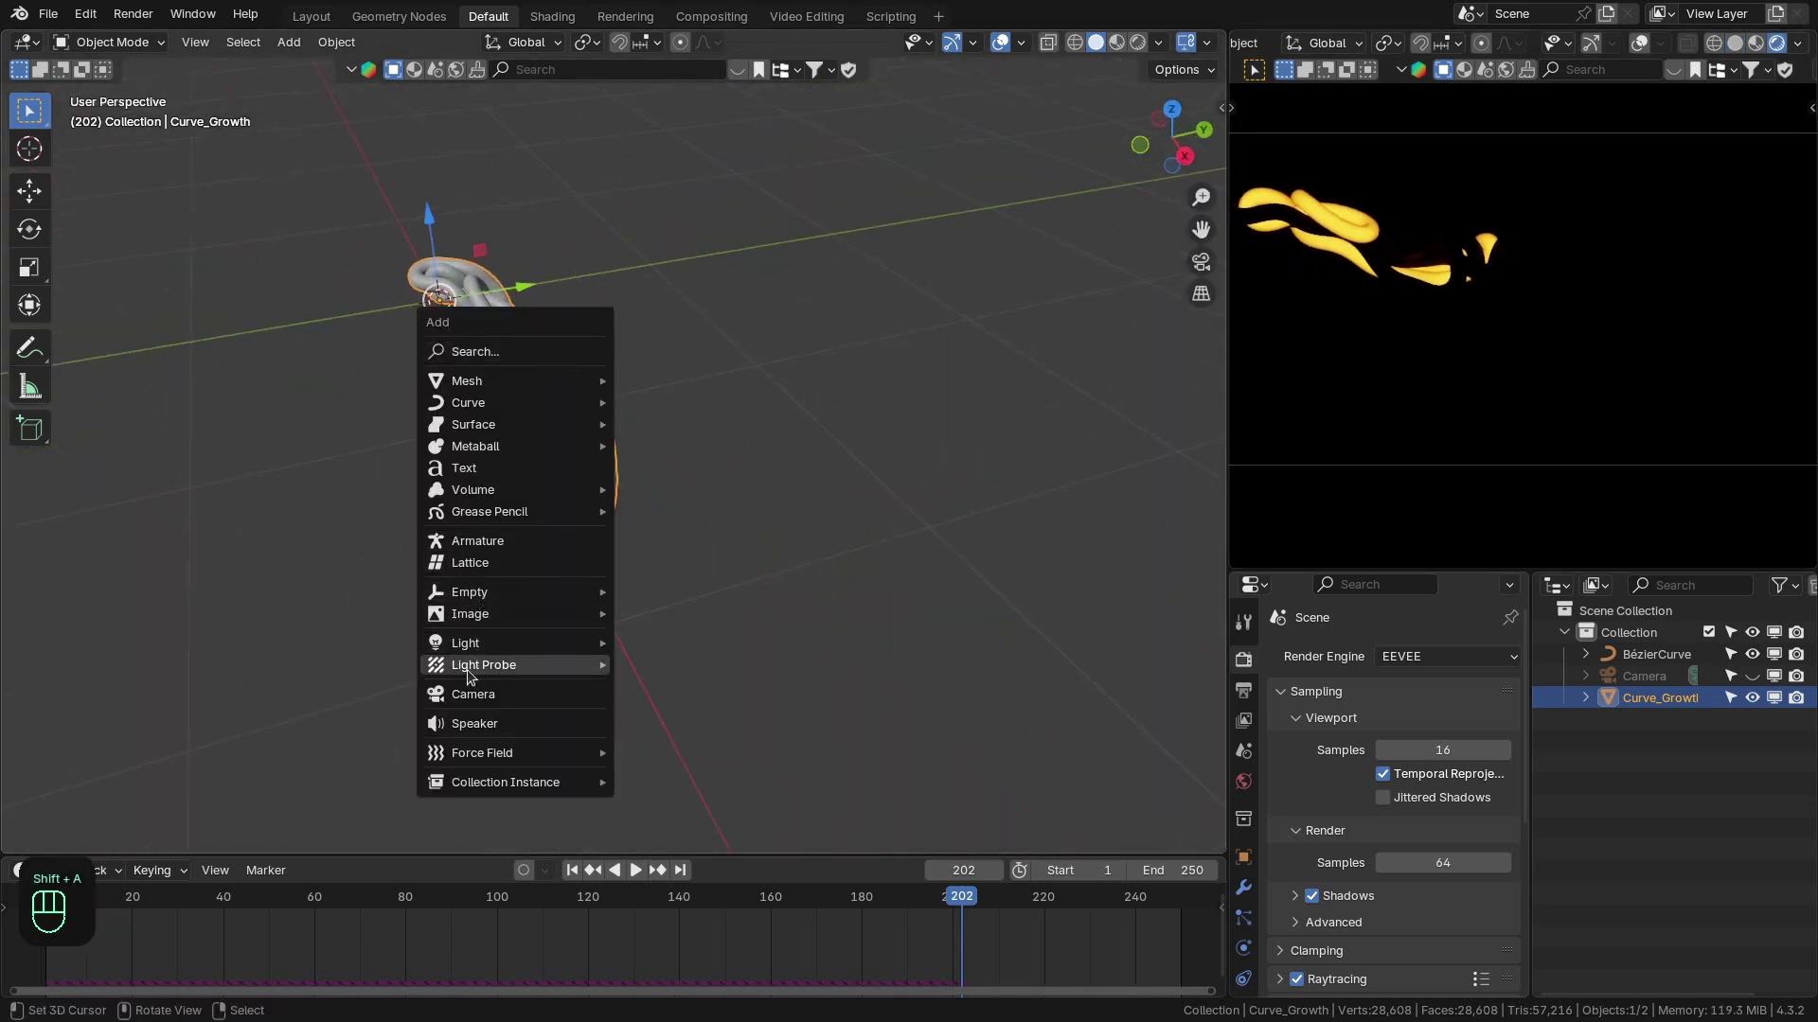
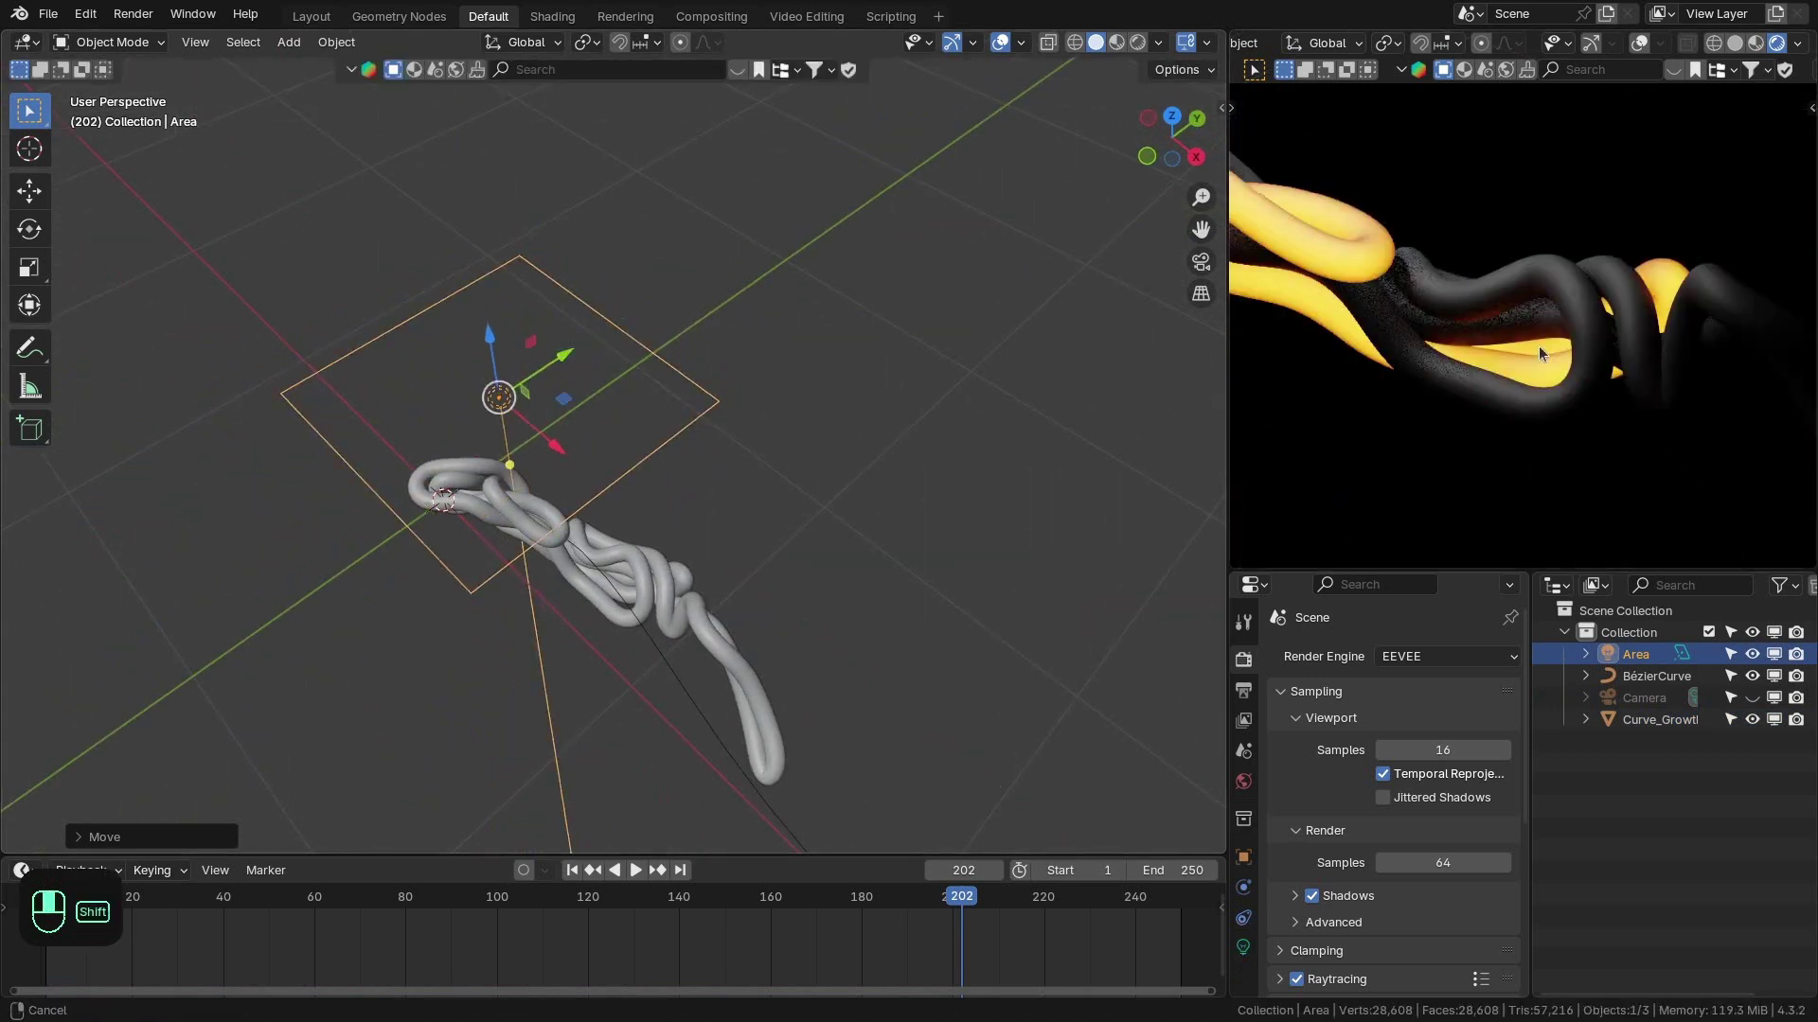
Duplicate the area light into four more copies, moving and rotating each toward the tubes.
left_click_drag(647, 380, 553, 375)
middle_click(697, 384)
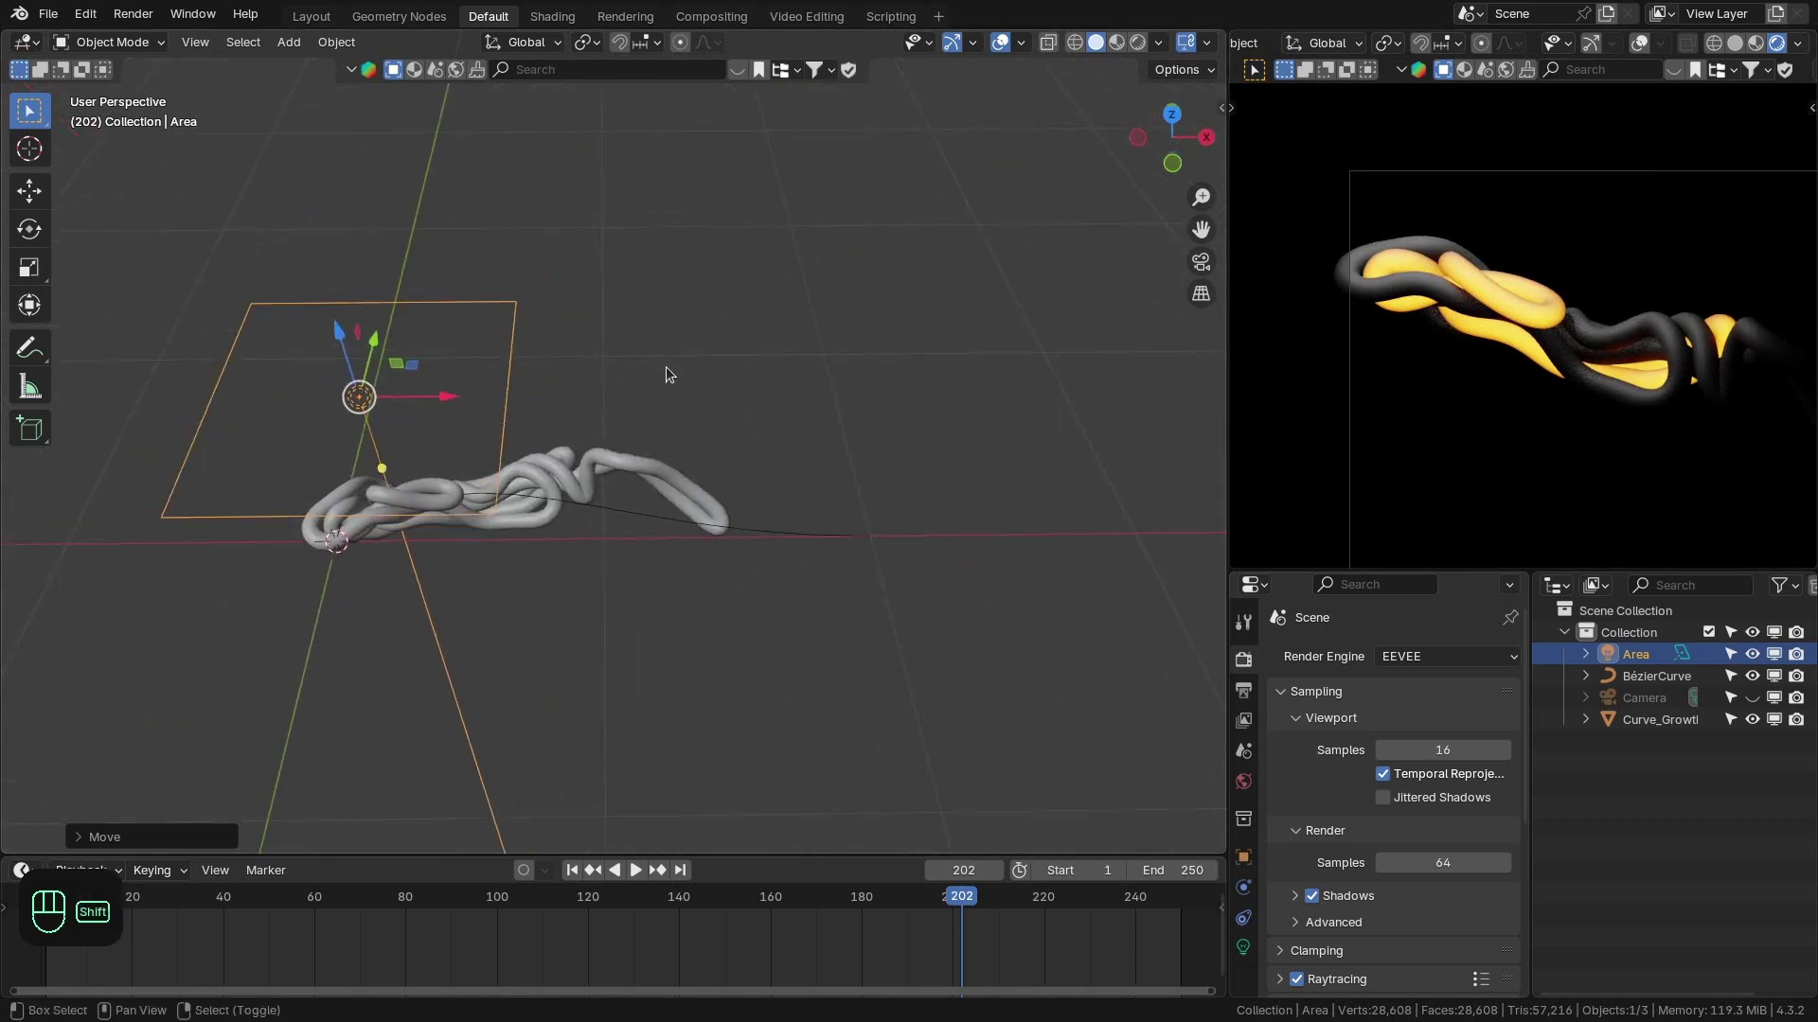
key("shift+d")
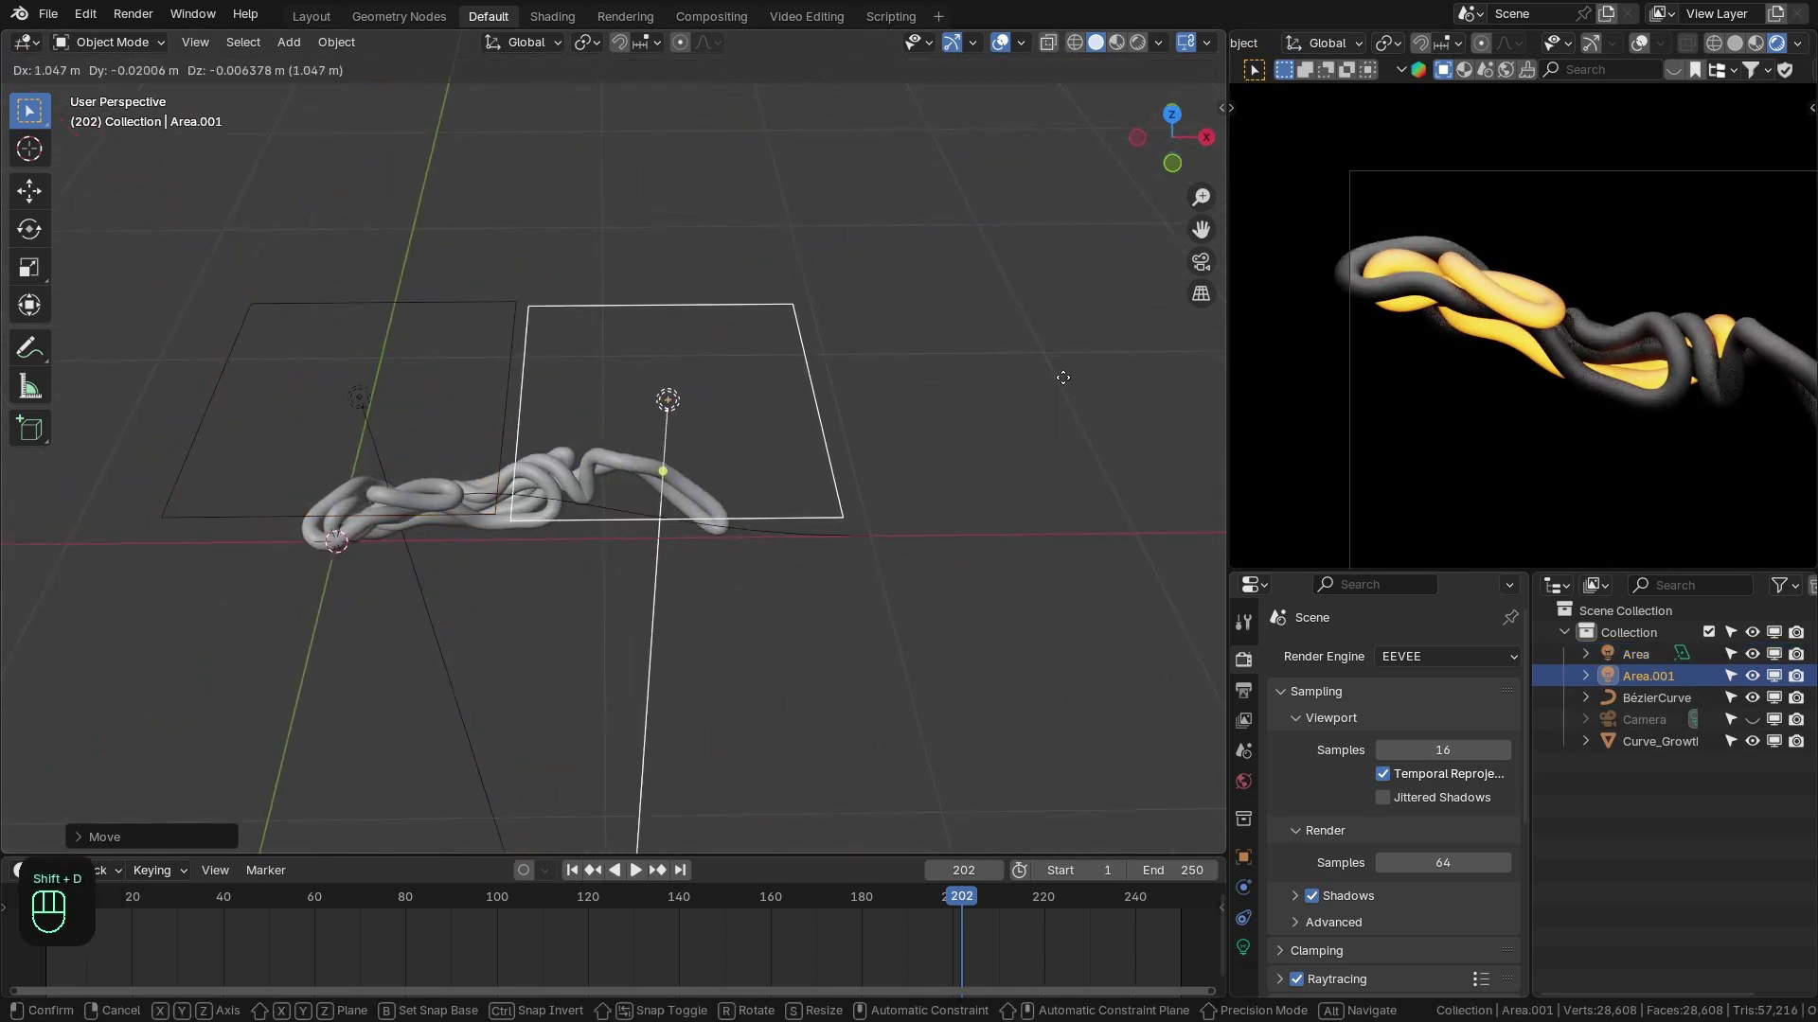
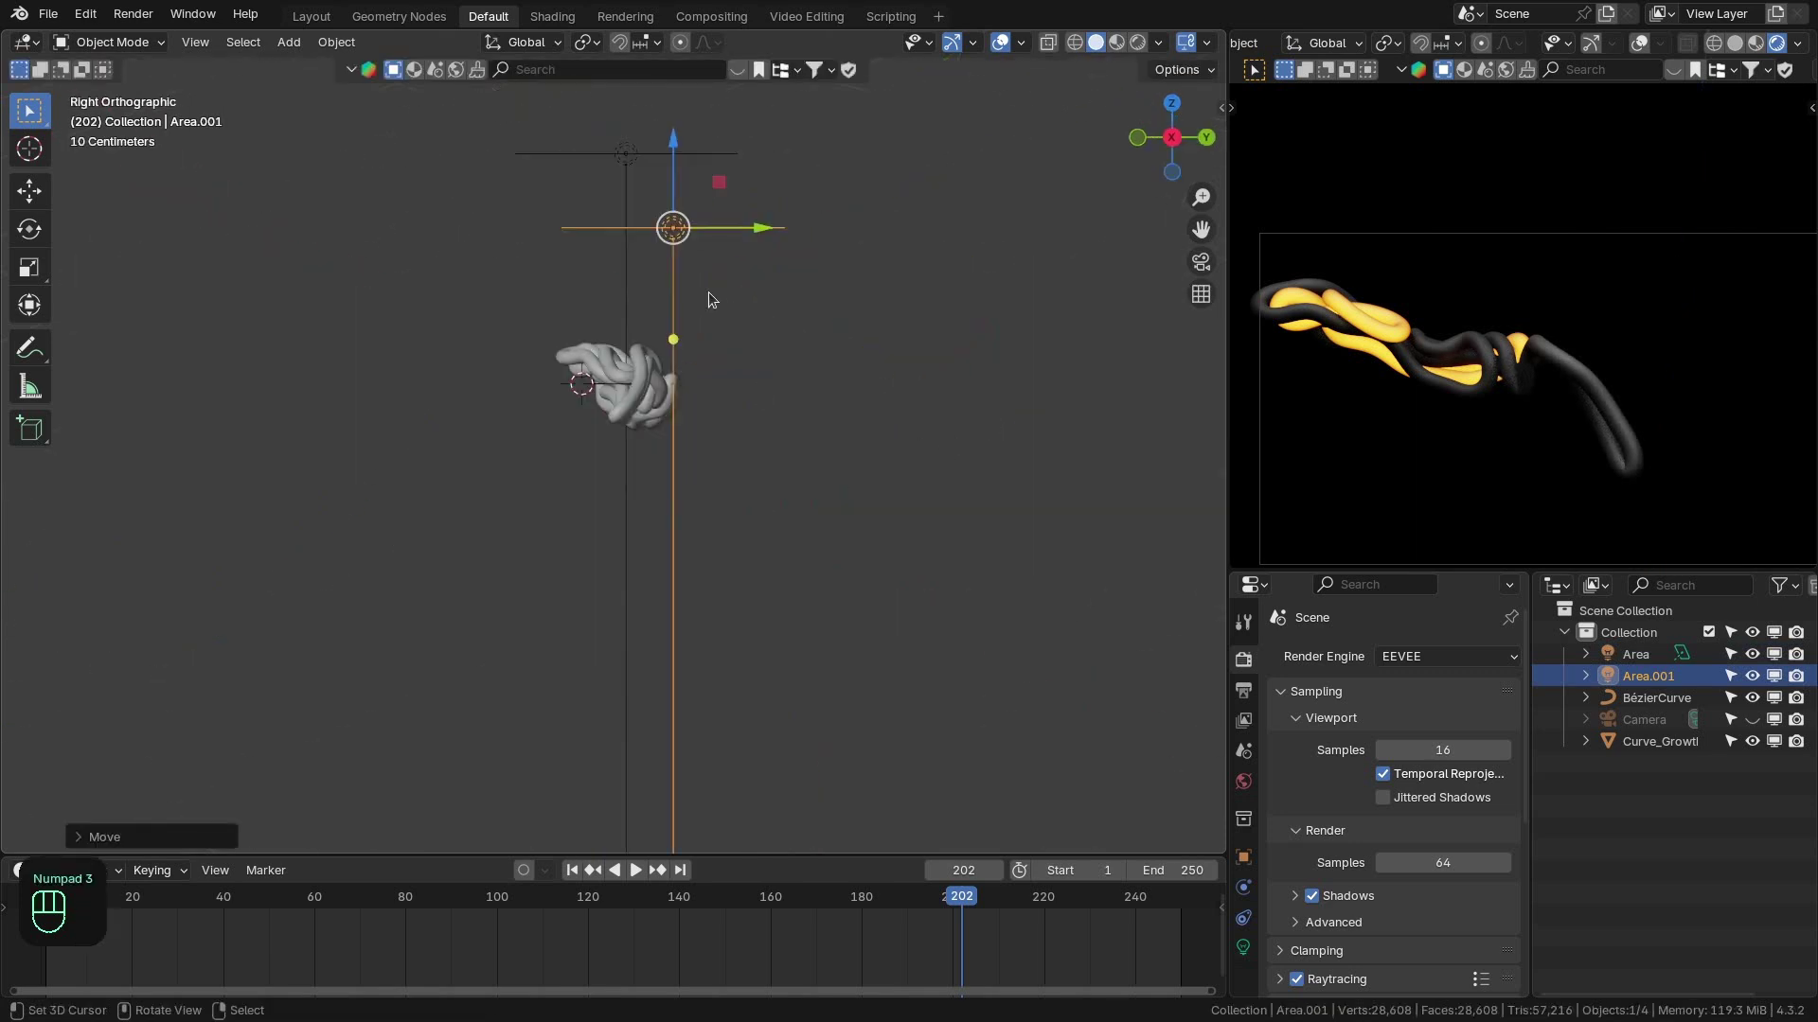
key("shift+d")
key("r")
key("g")
middle_click(1593, 482)
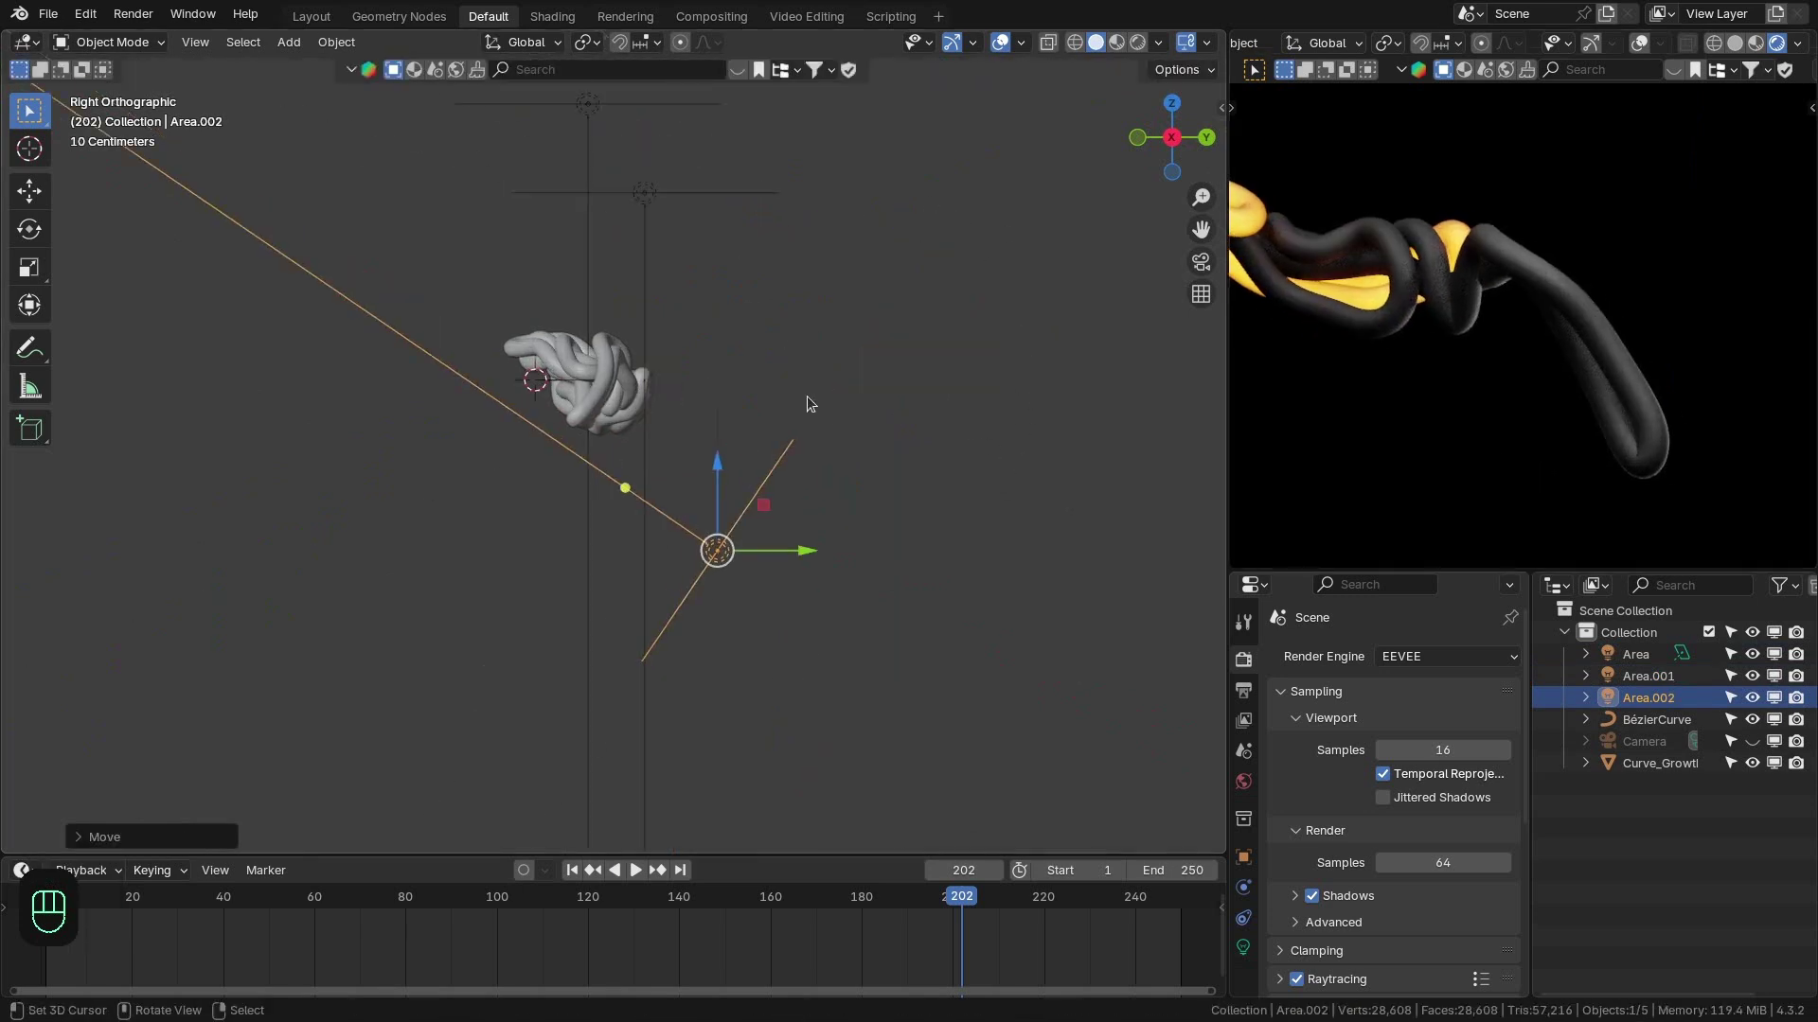
key("r")
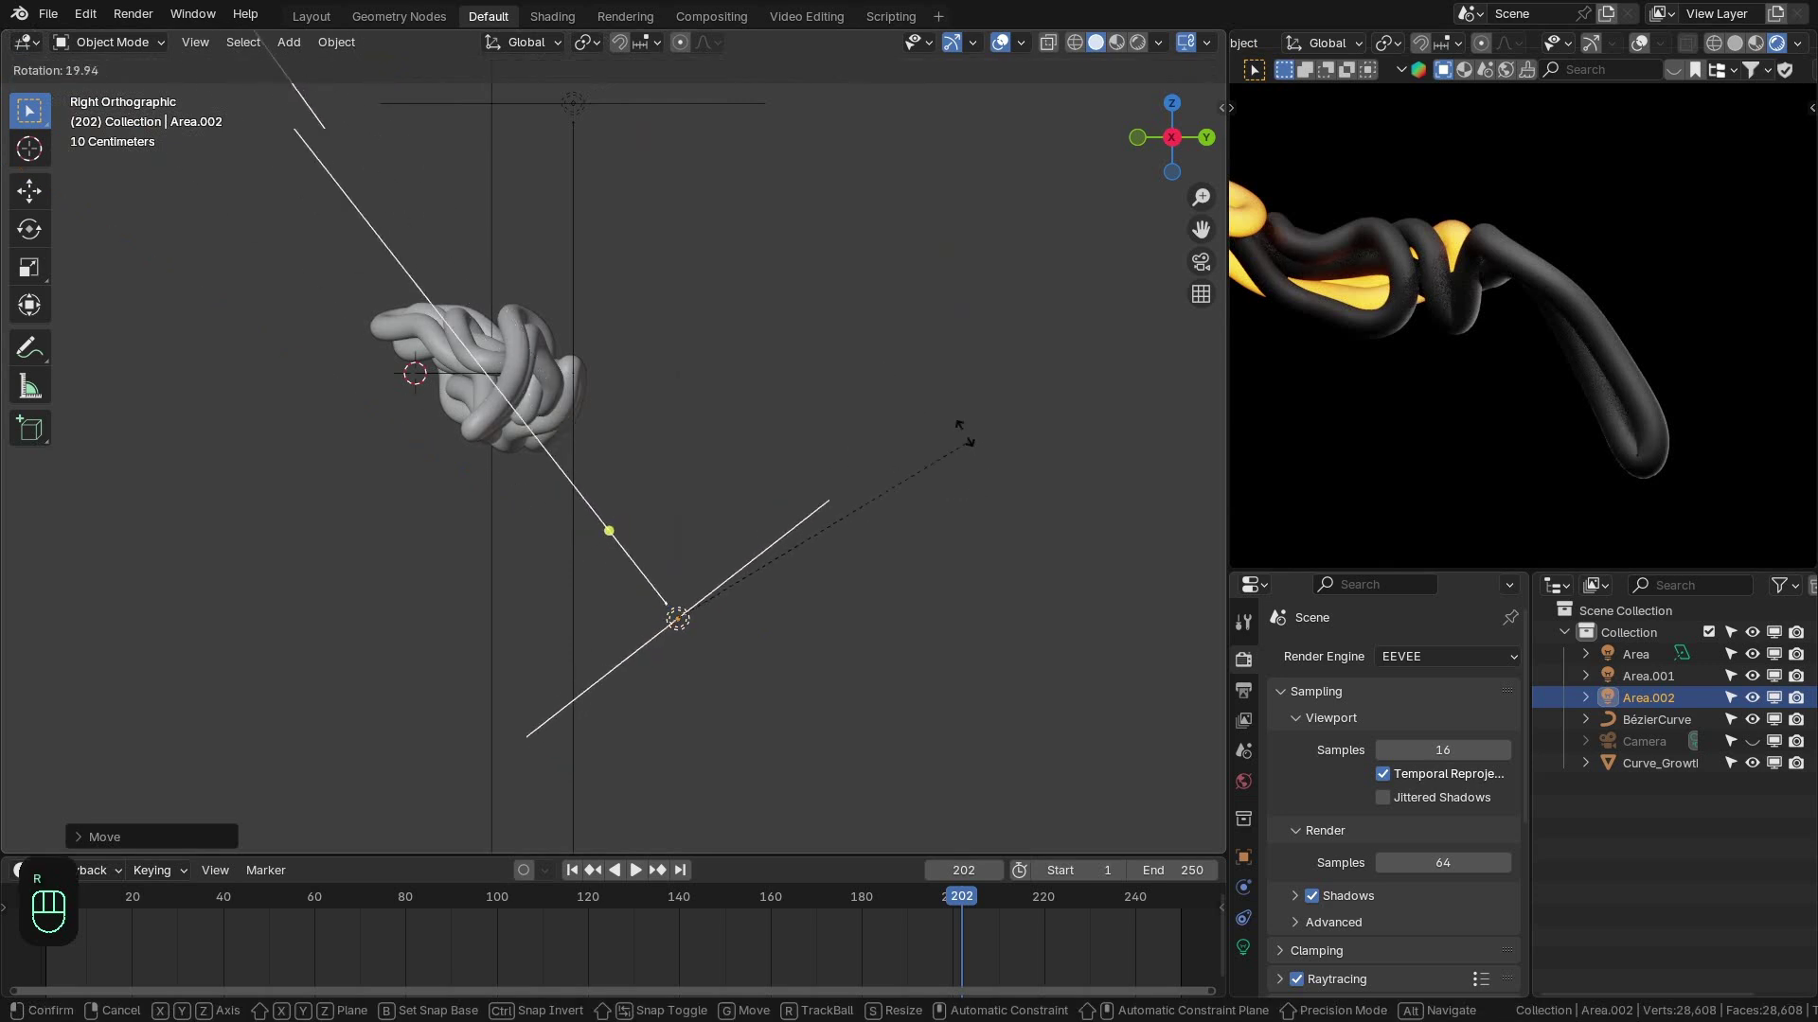
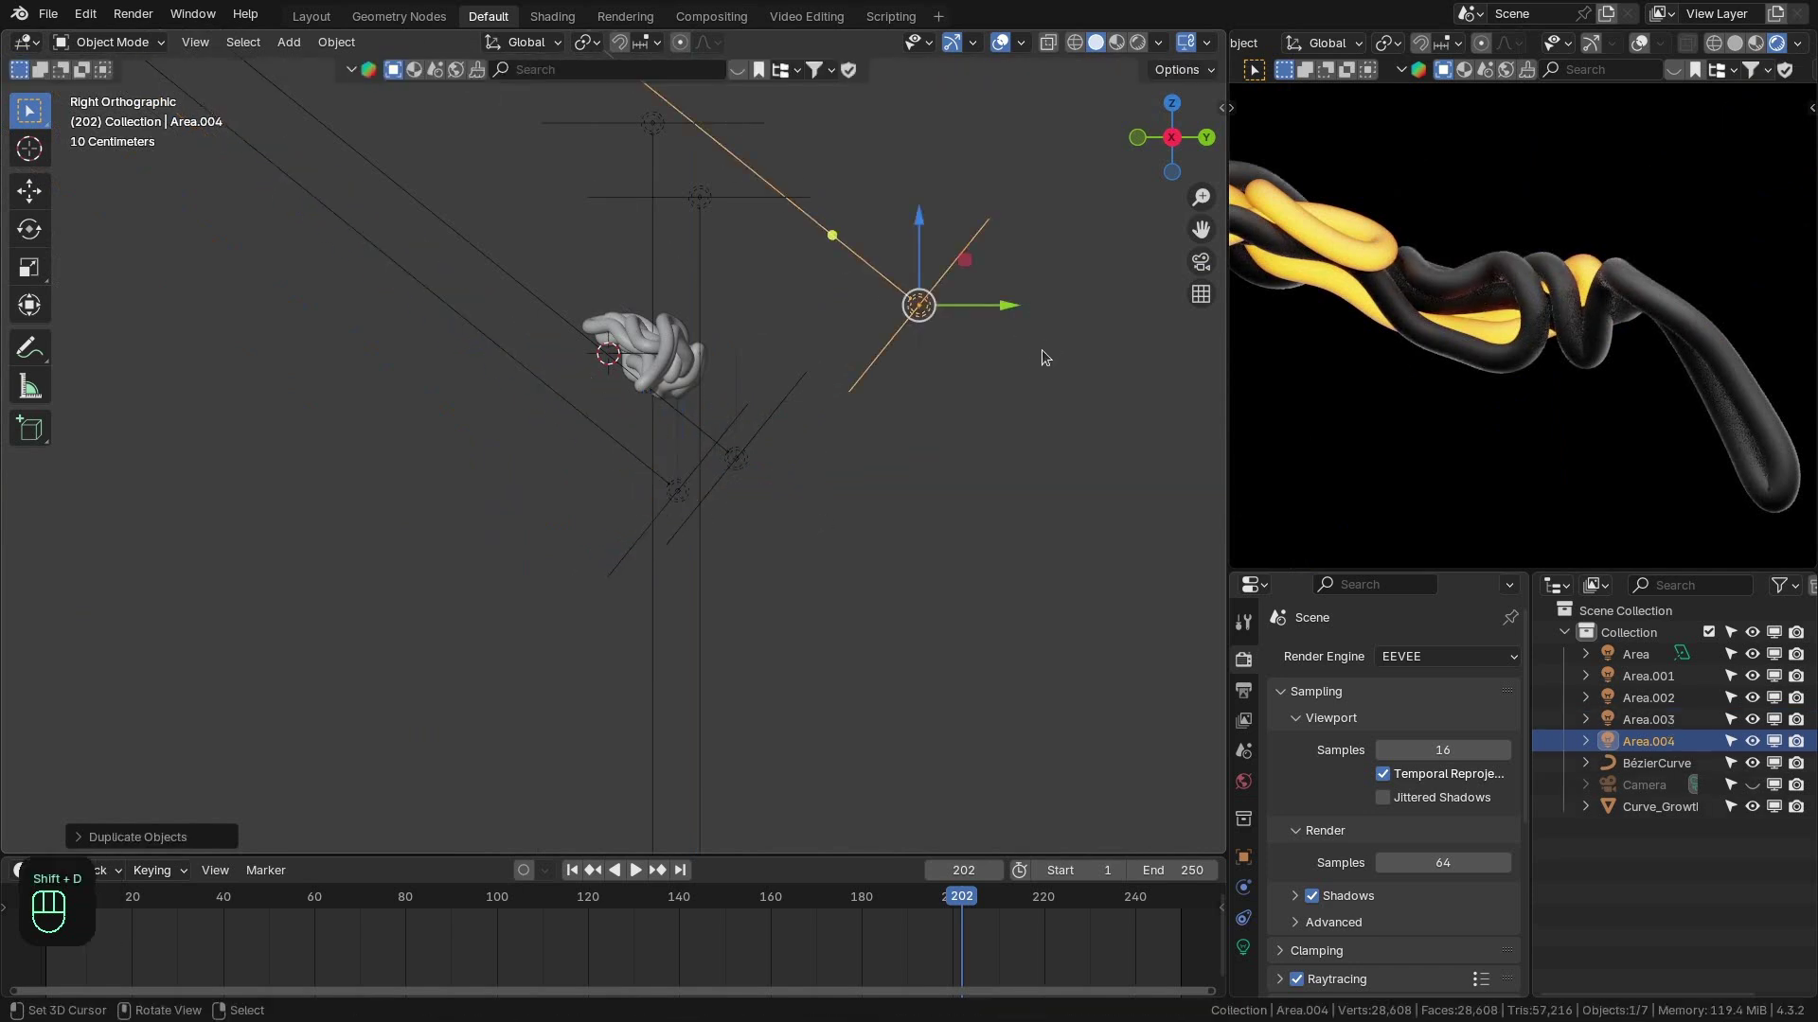
key("r")
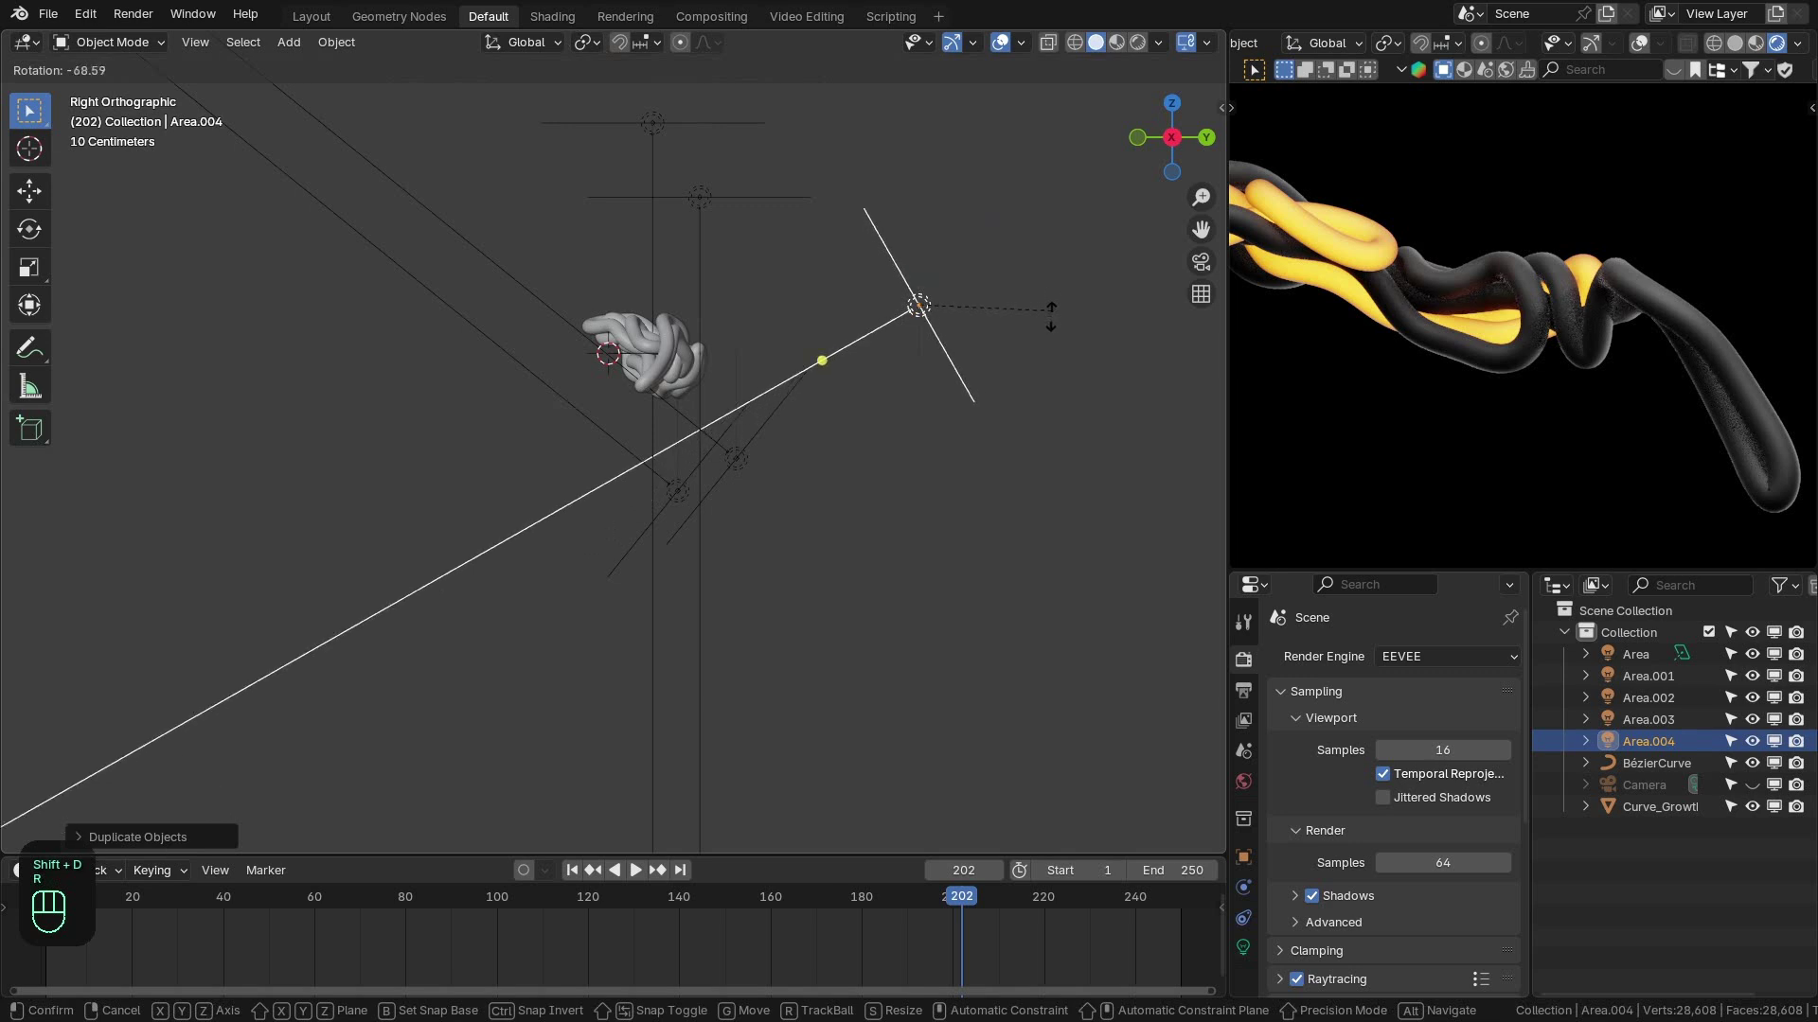
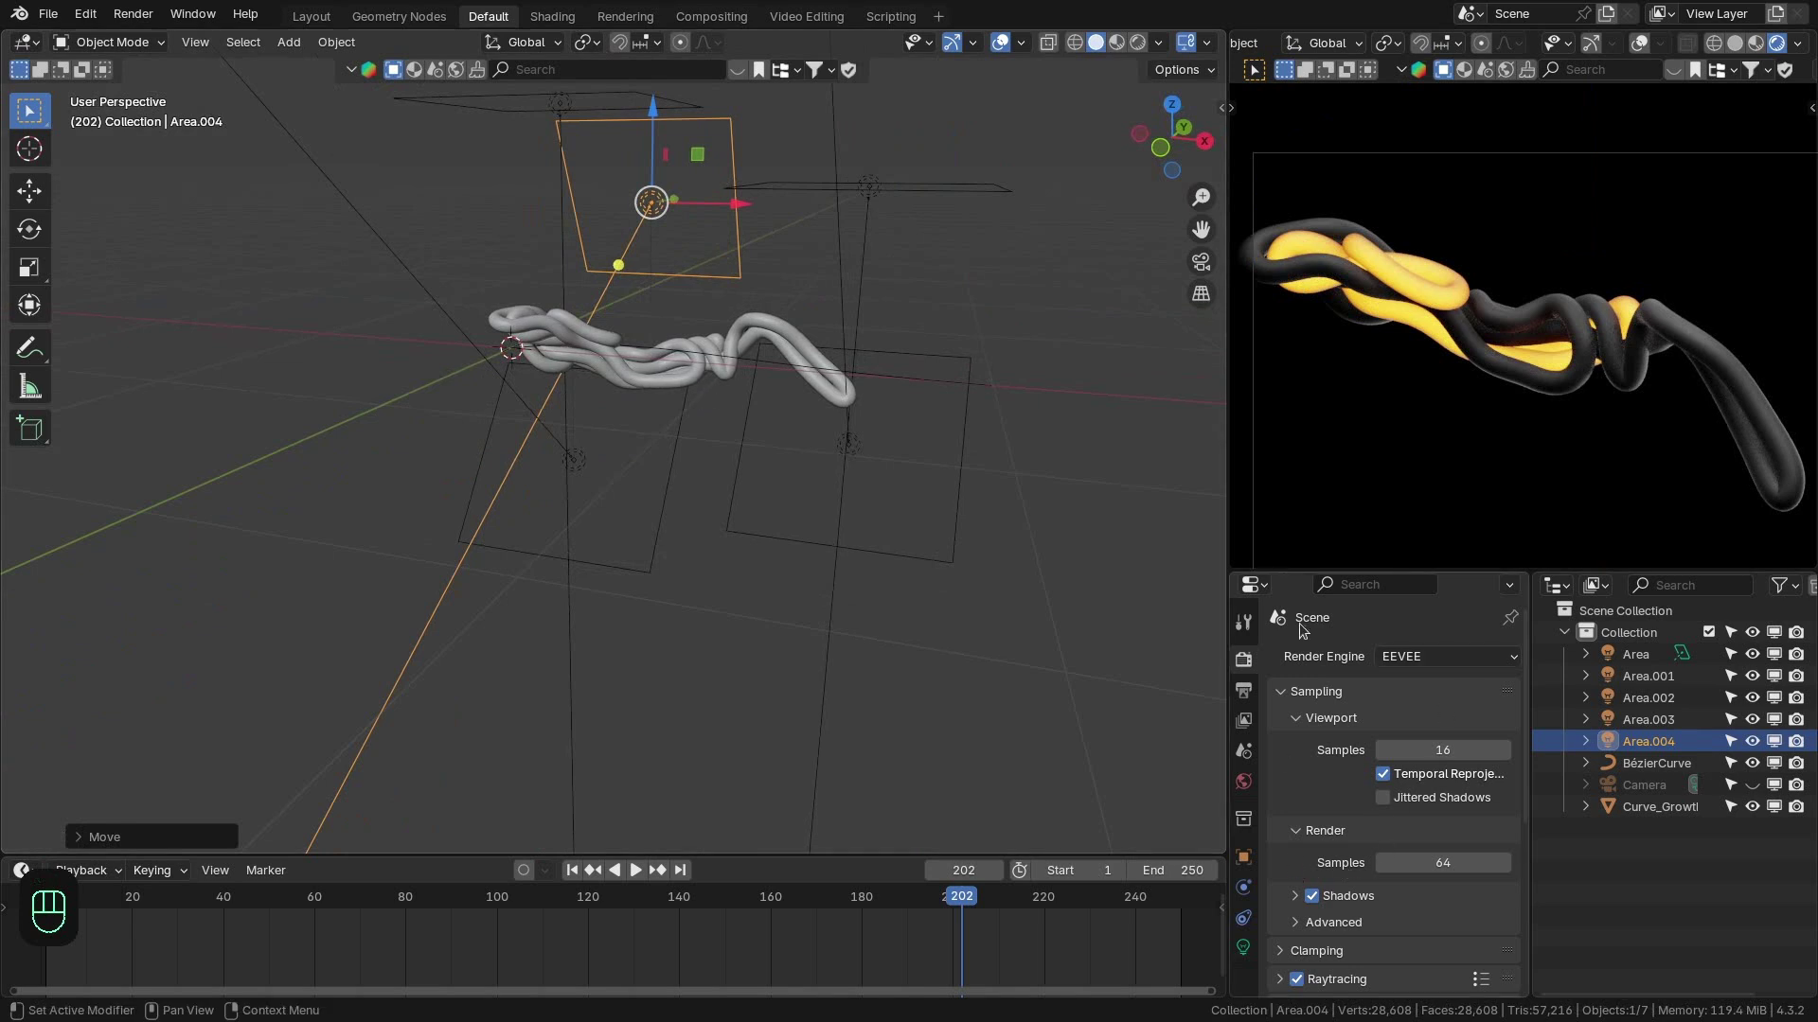
Check the overhead area light, then add a Plain Axes empty among the tubes.
left_click(1190, 343)
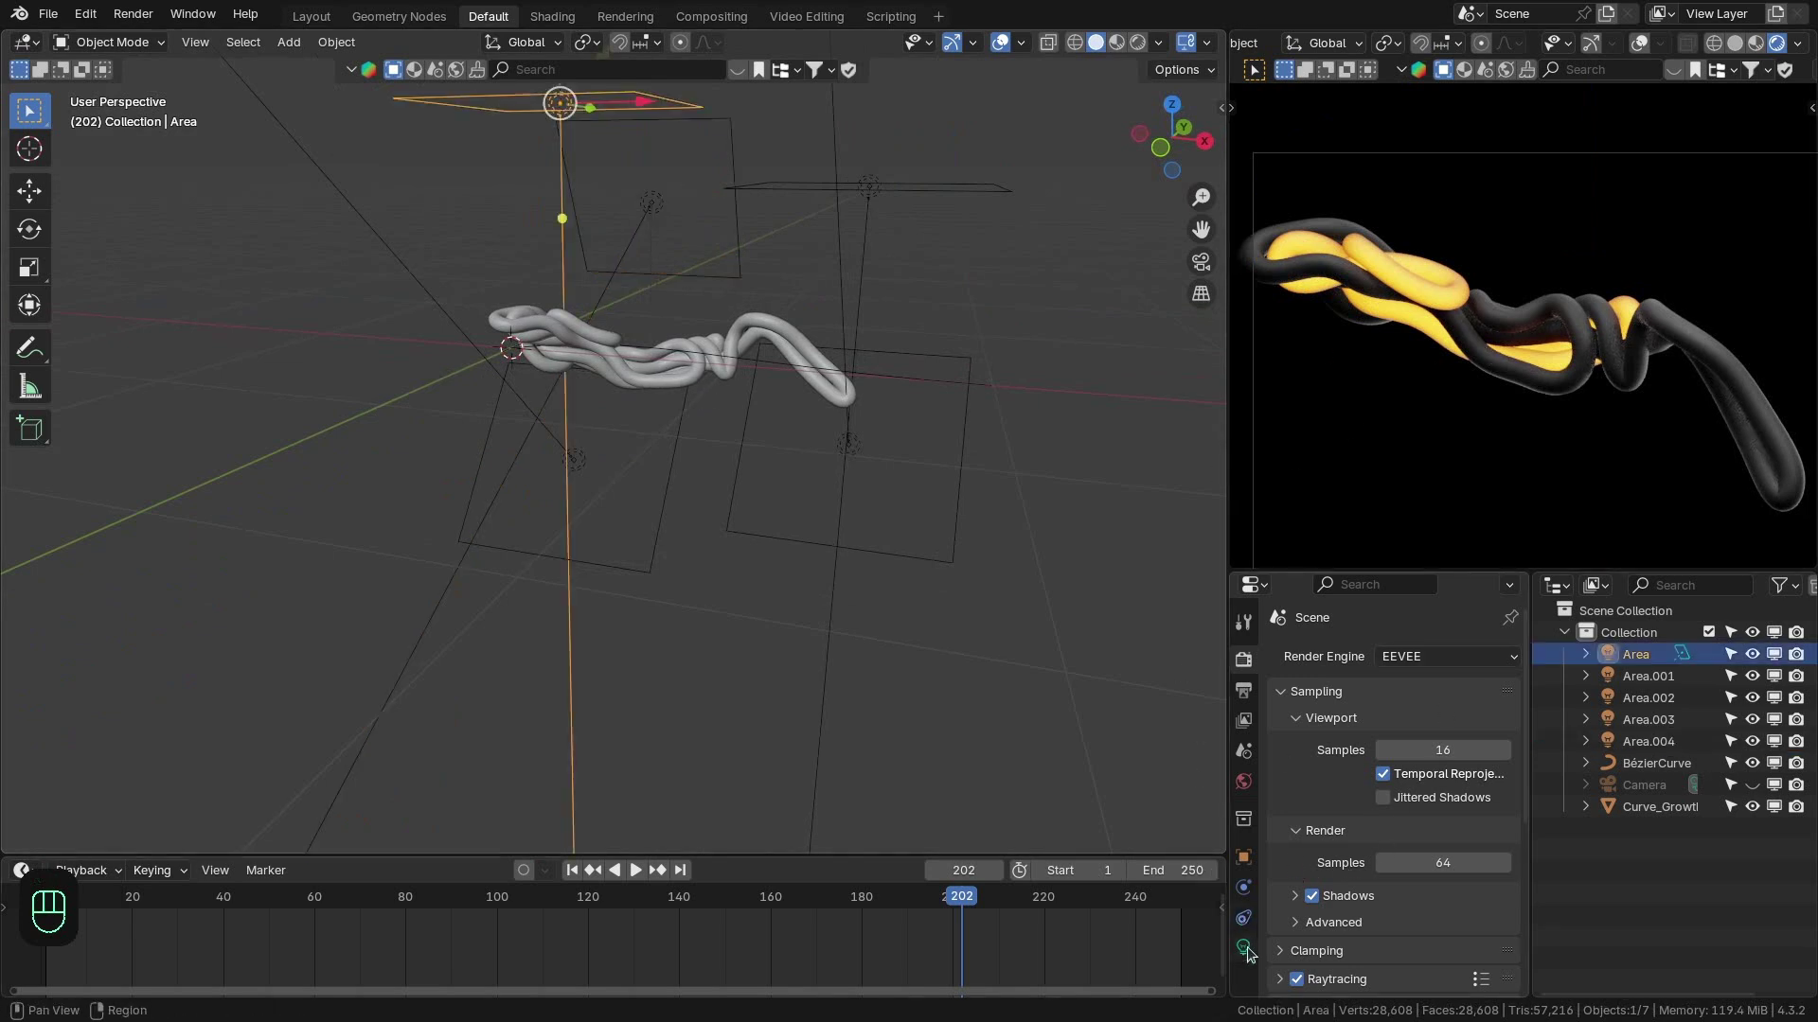
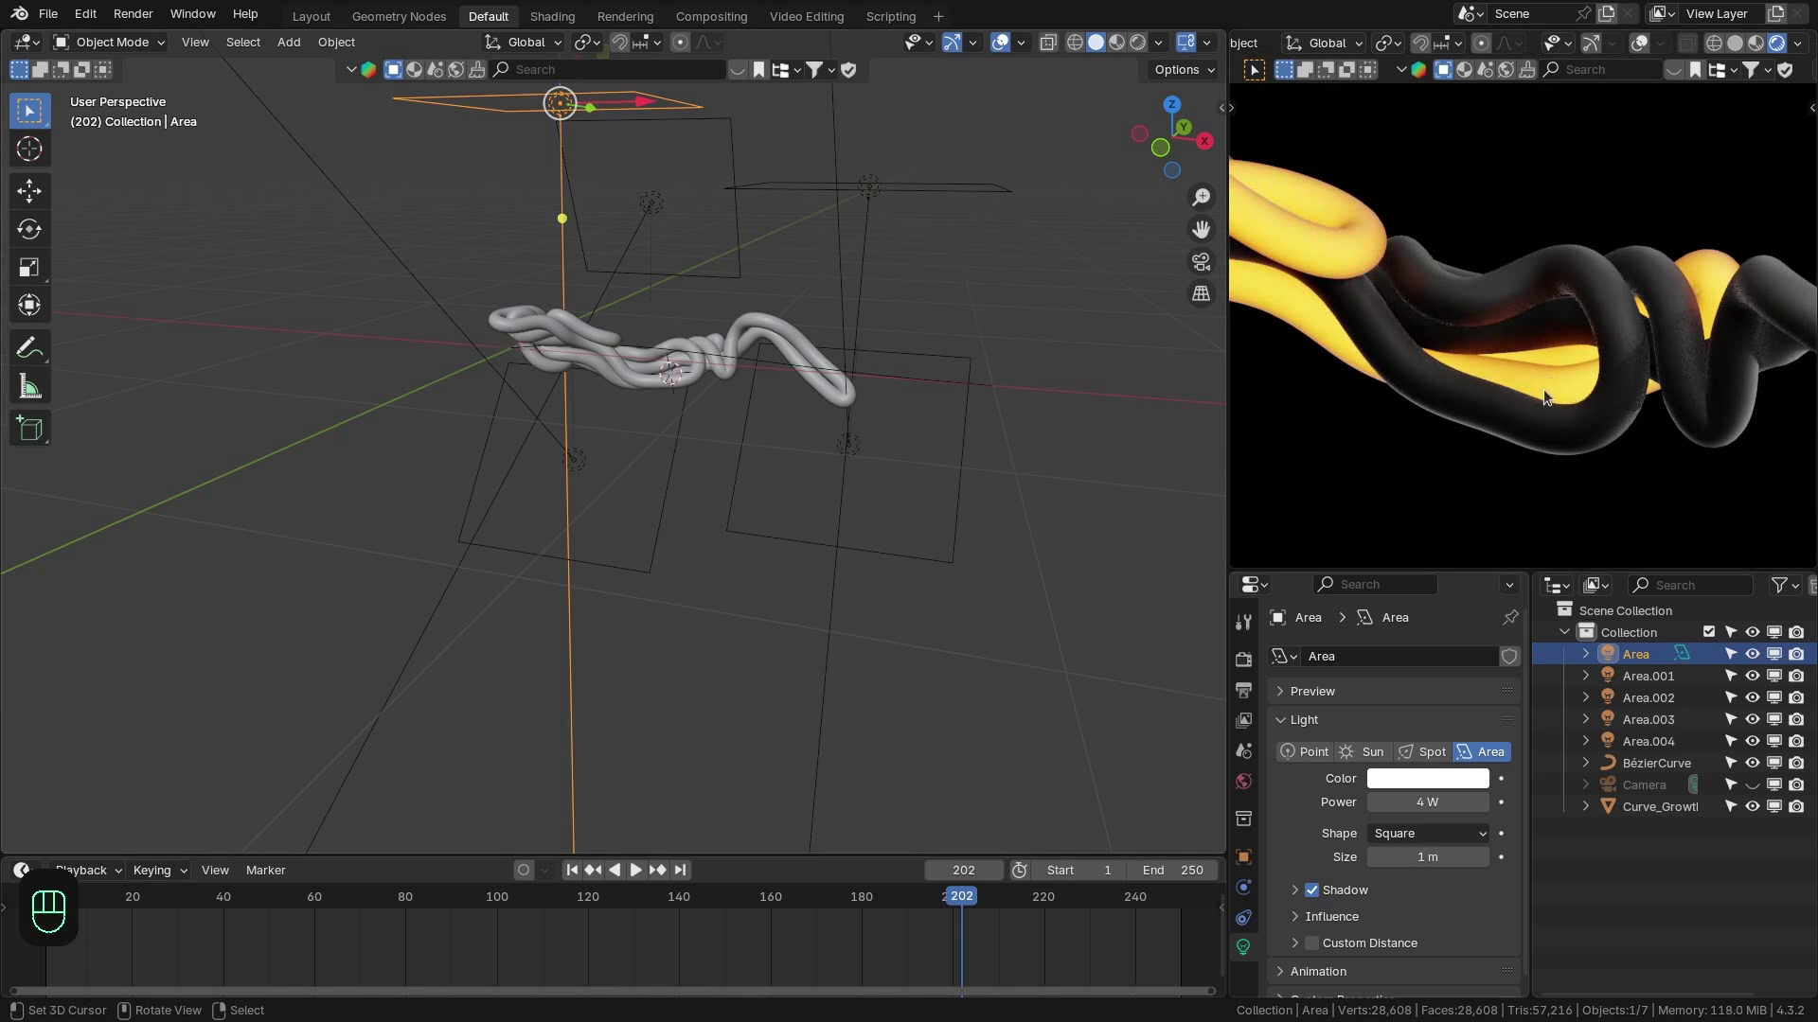
key("shift+a")
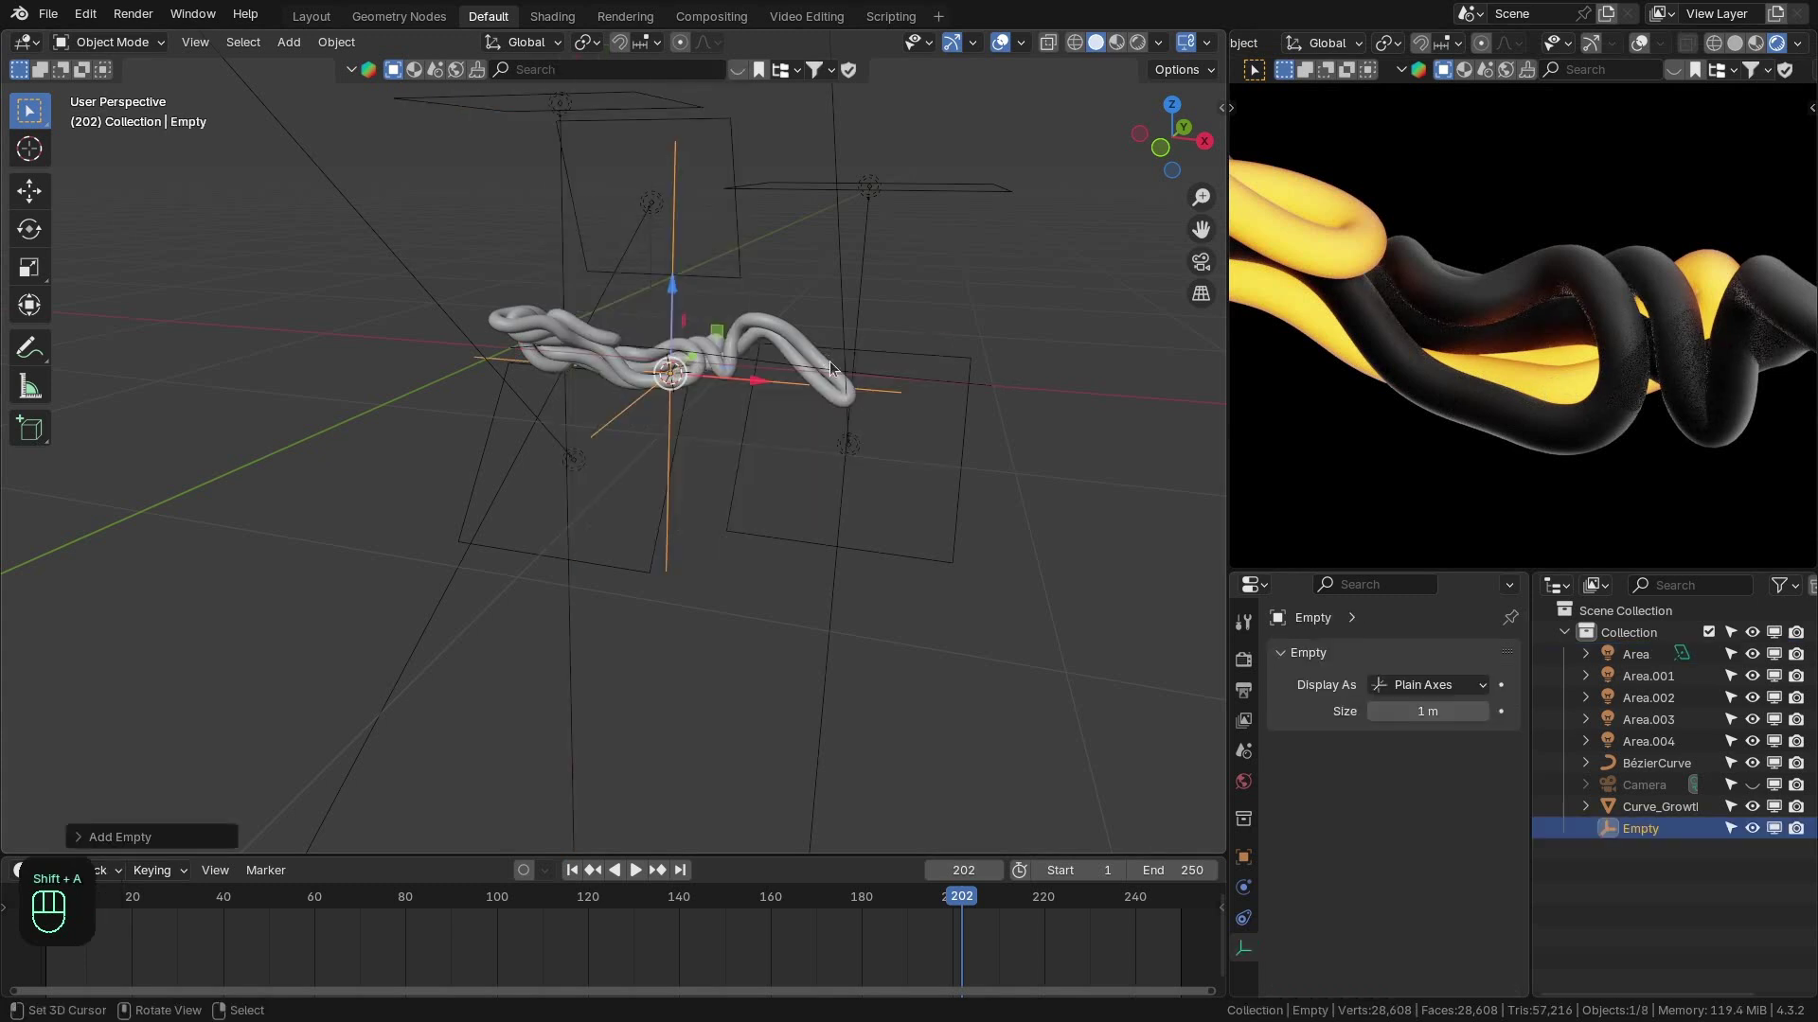
Rename the empty to Focus and enable the camera's Depth of Field with Focus as its target.
left_click(633, 445)
key("F2")
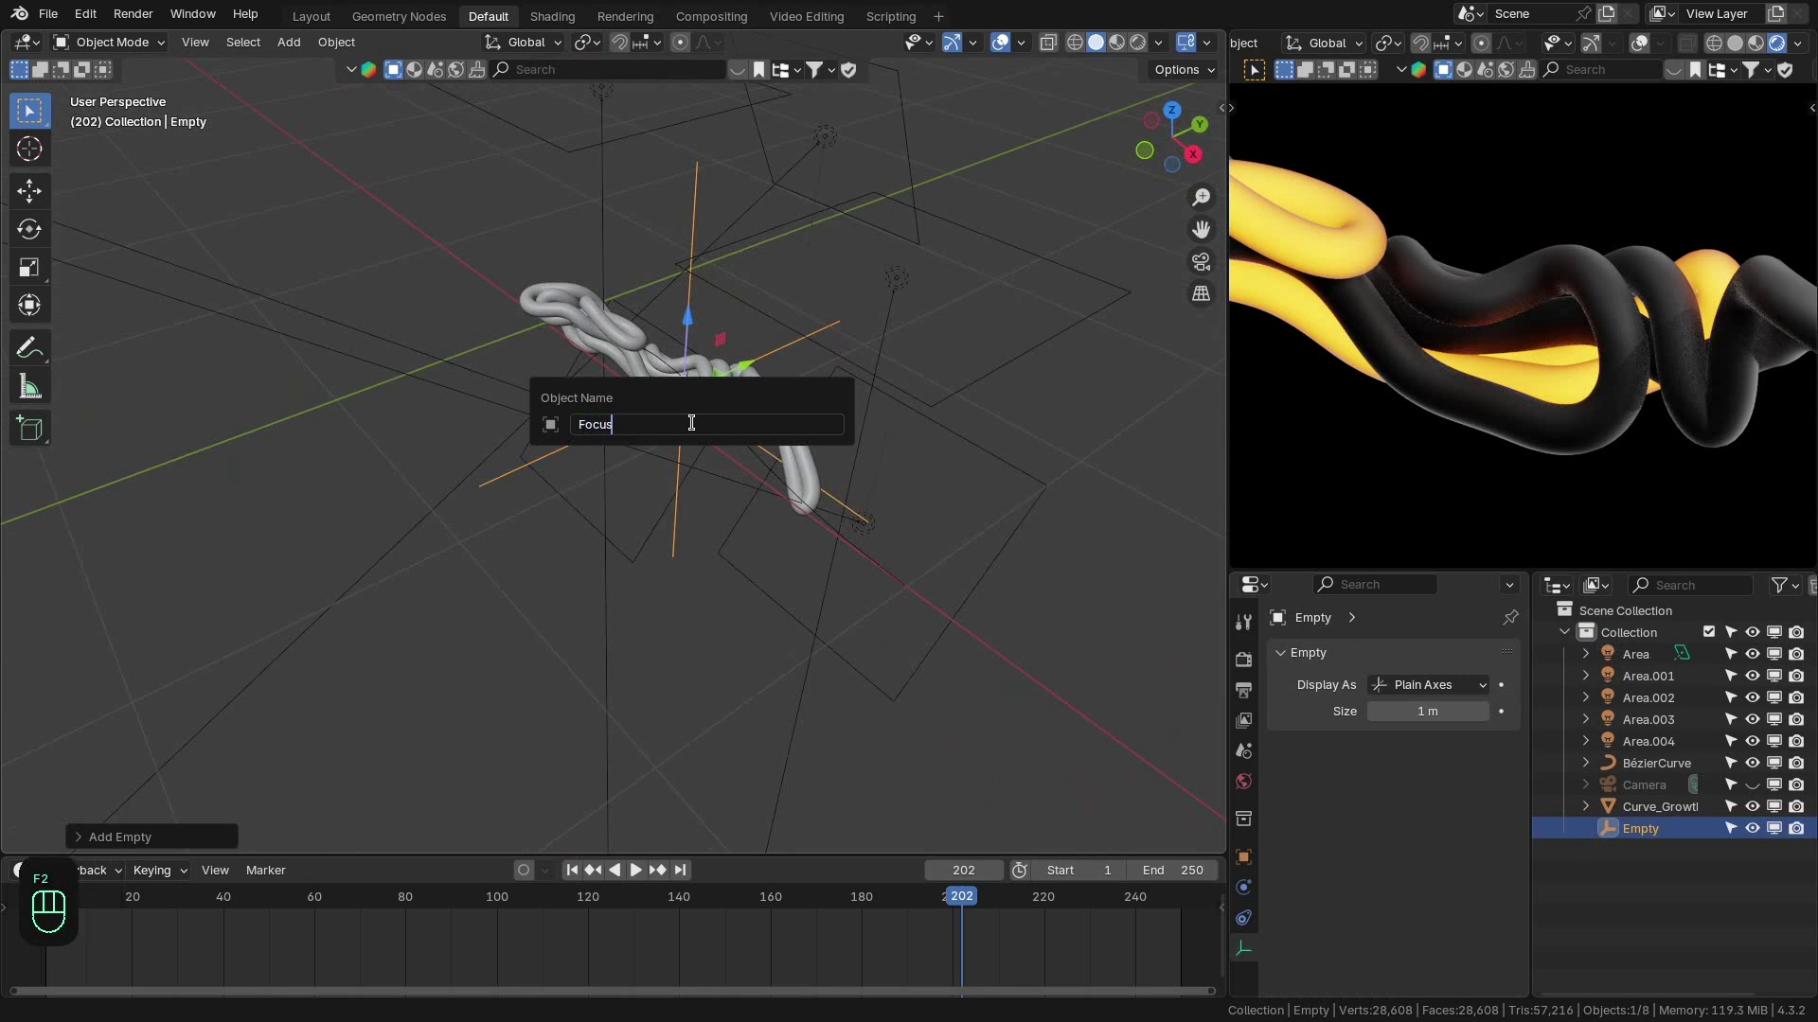
left_click(1666, 785)
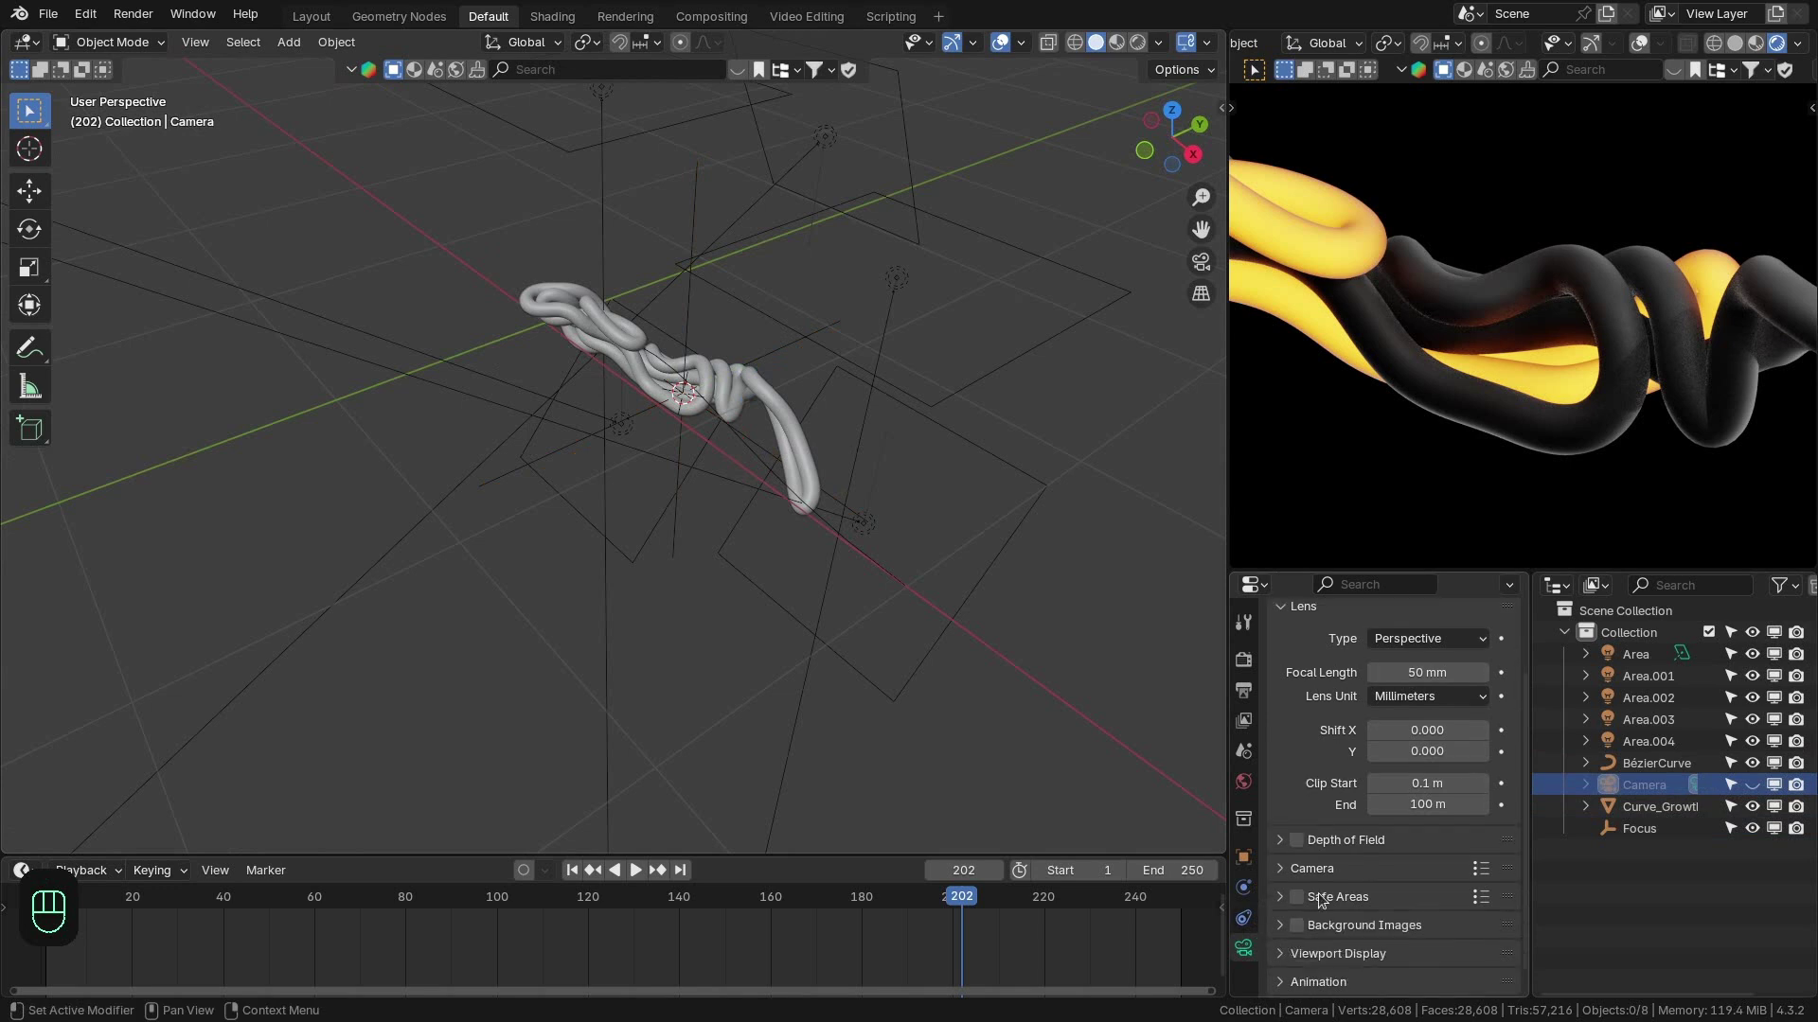
left_click(1285, 840)
left_click_drag(1300, 841, 1388, 863)
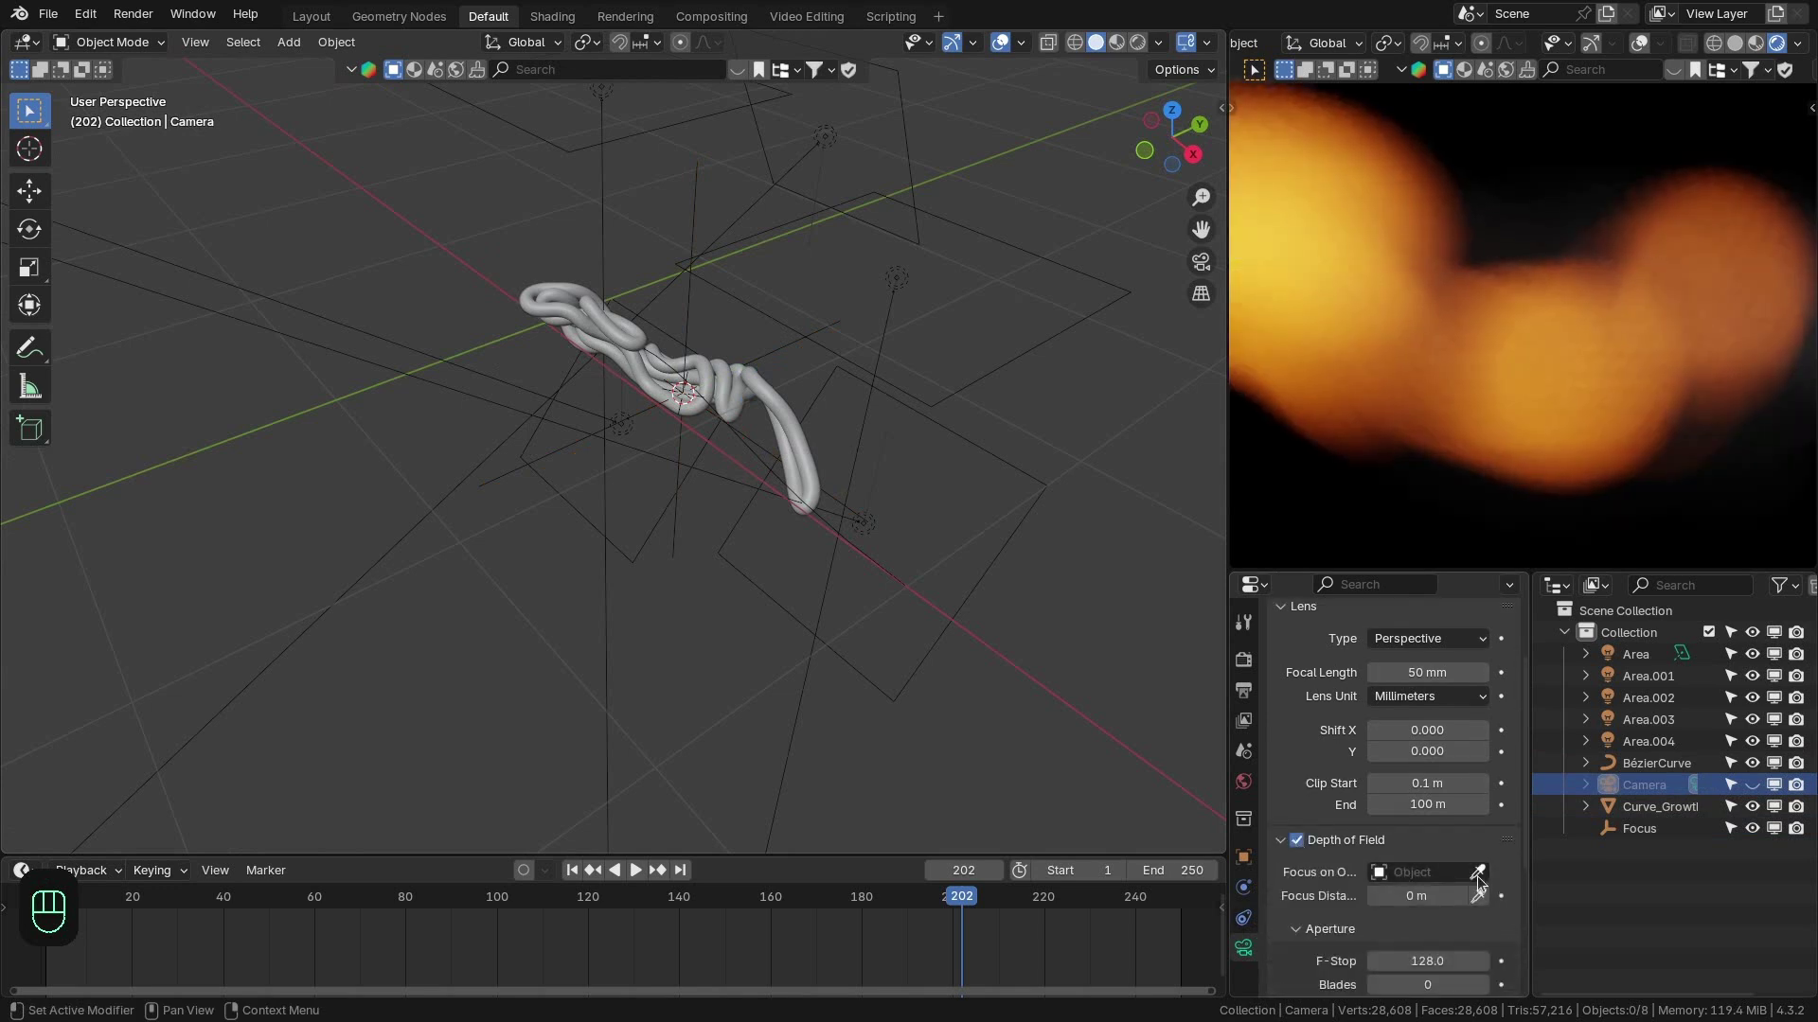
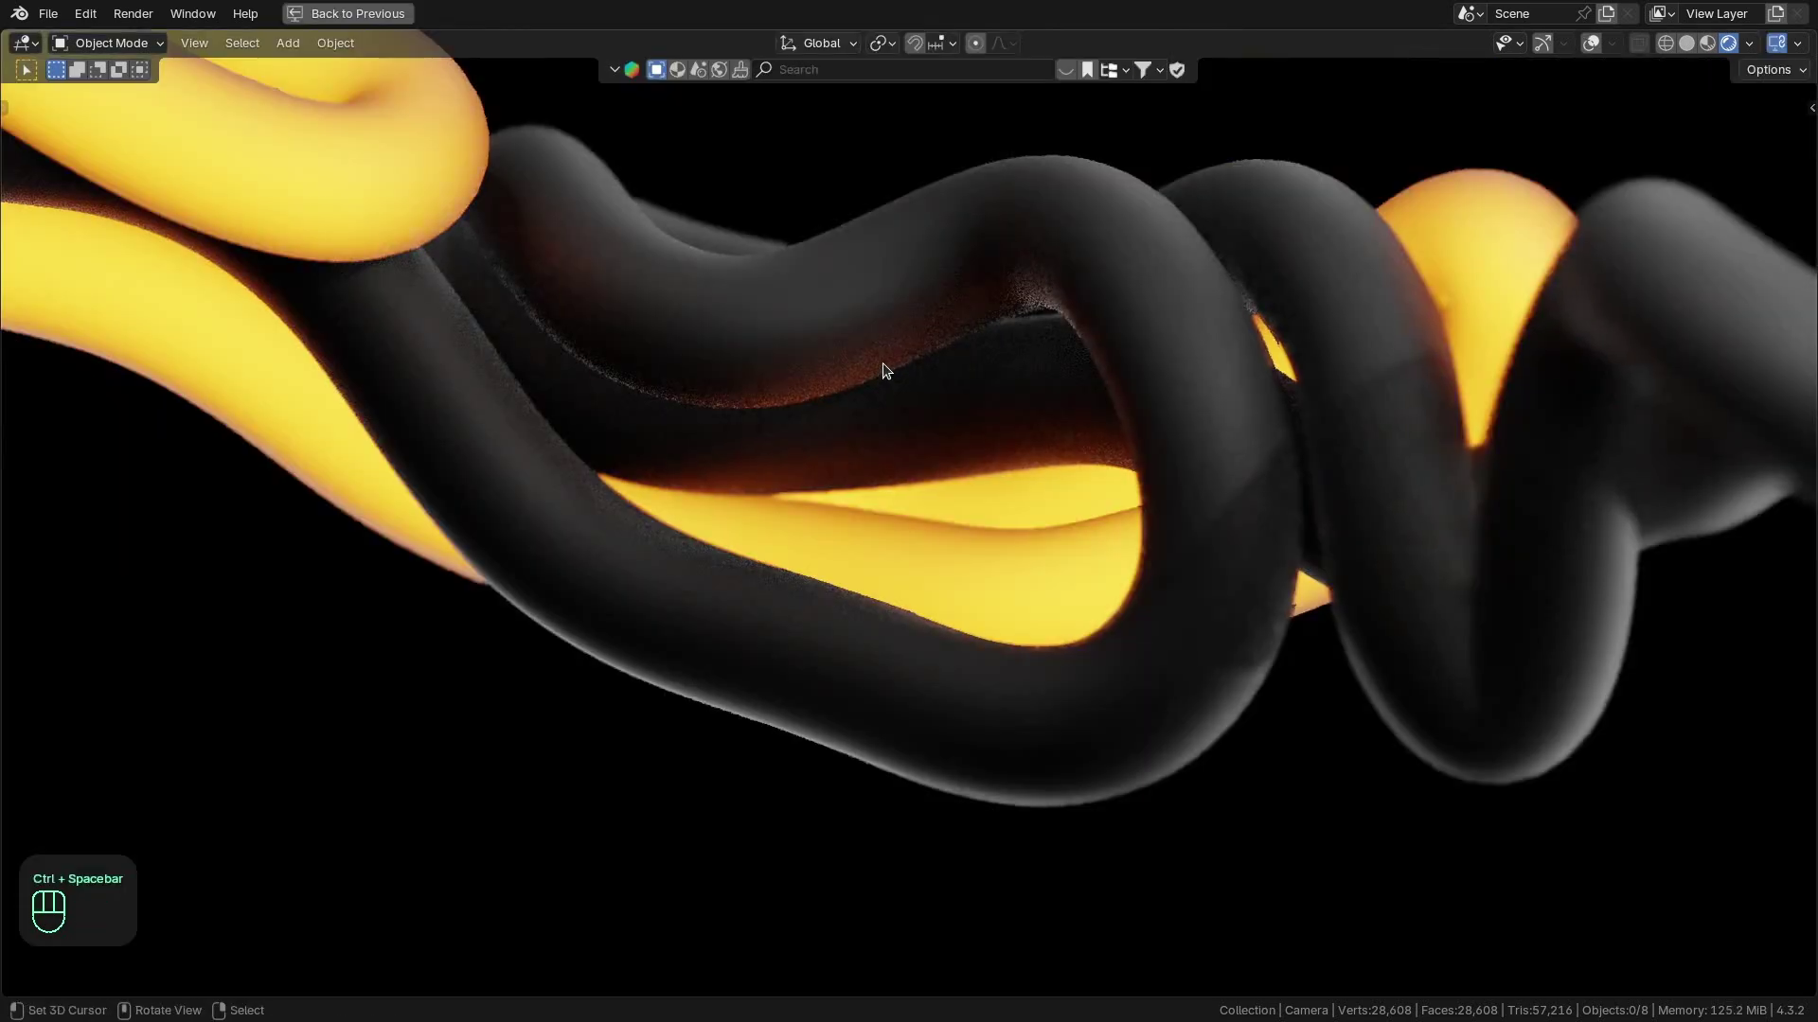
Toggle the render preview full screen and back, framing the glowing tubes more closely.
left_click(887, 366)
key("Home")
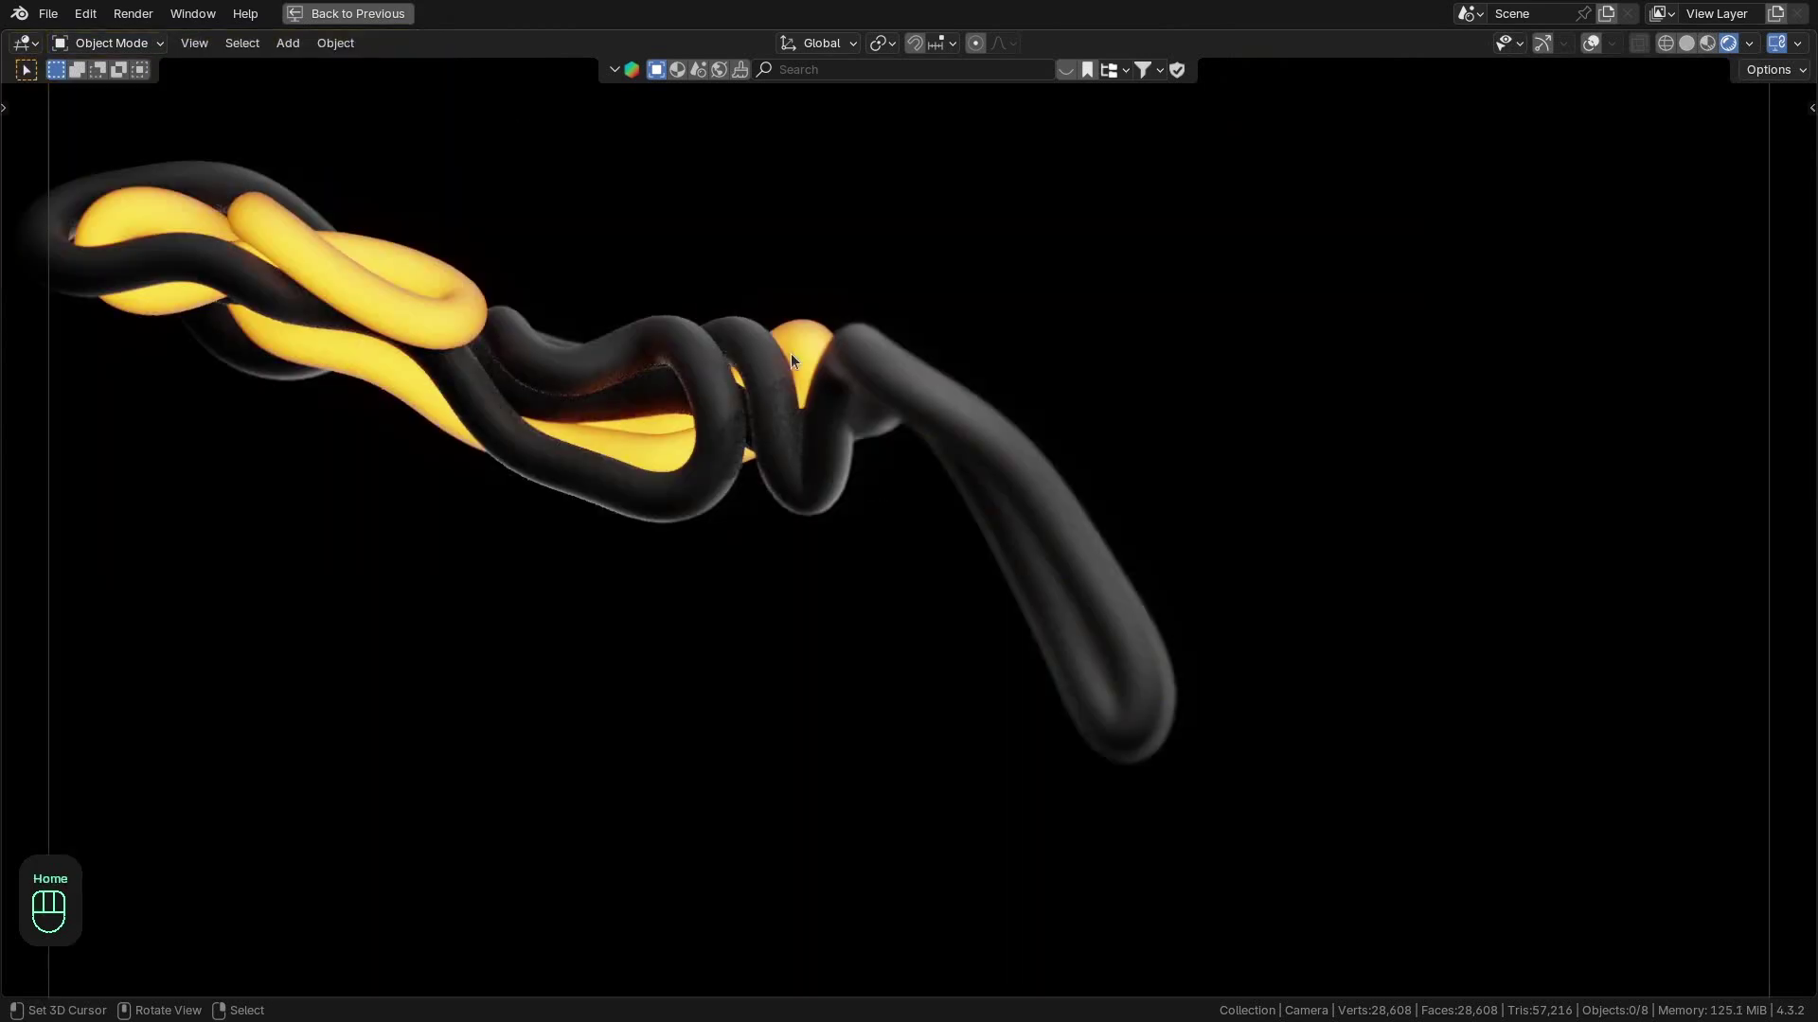
key("ctrl+space")
key("KP_0")
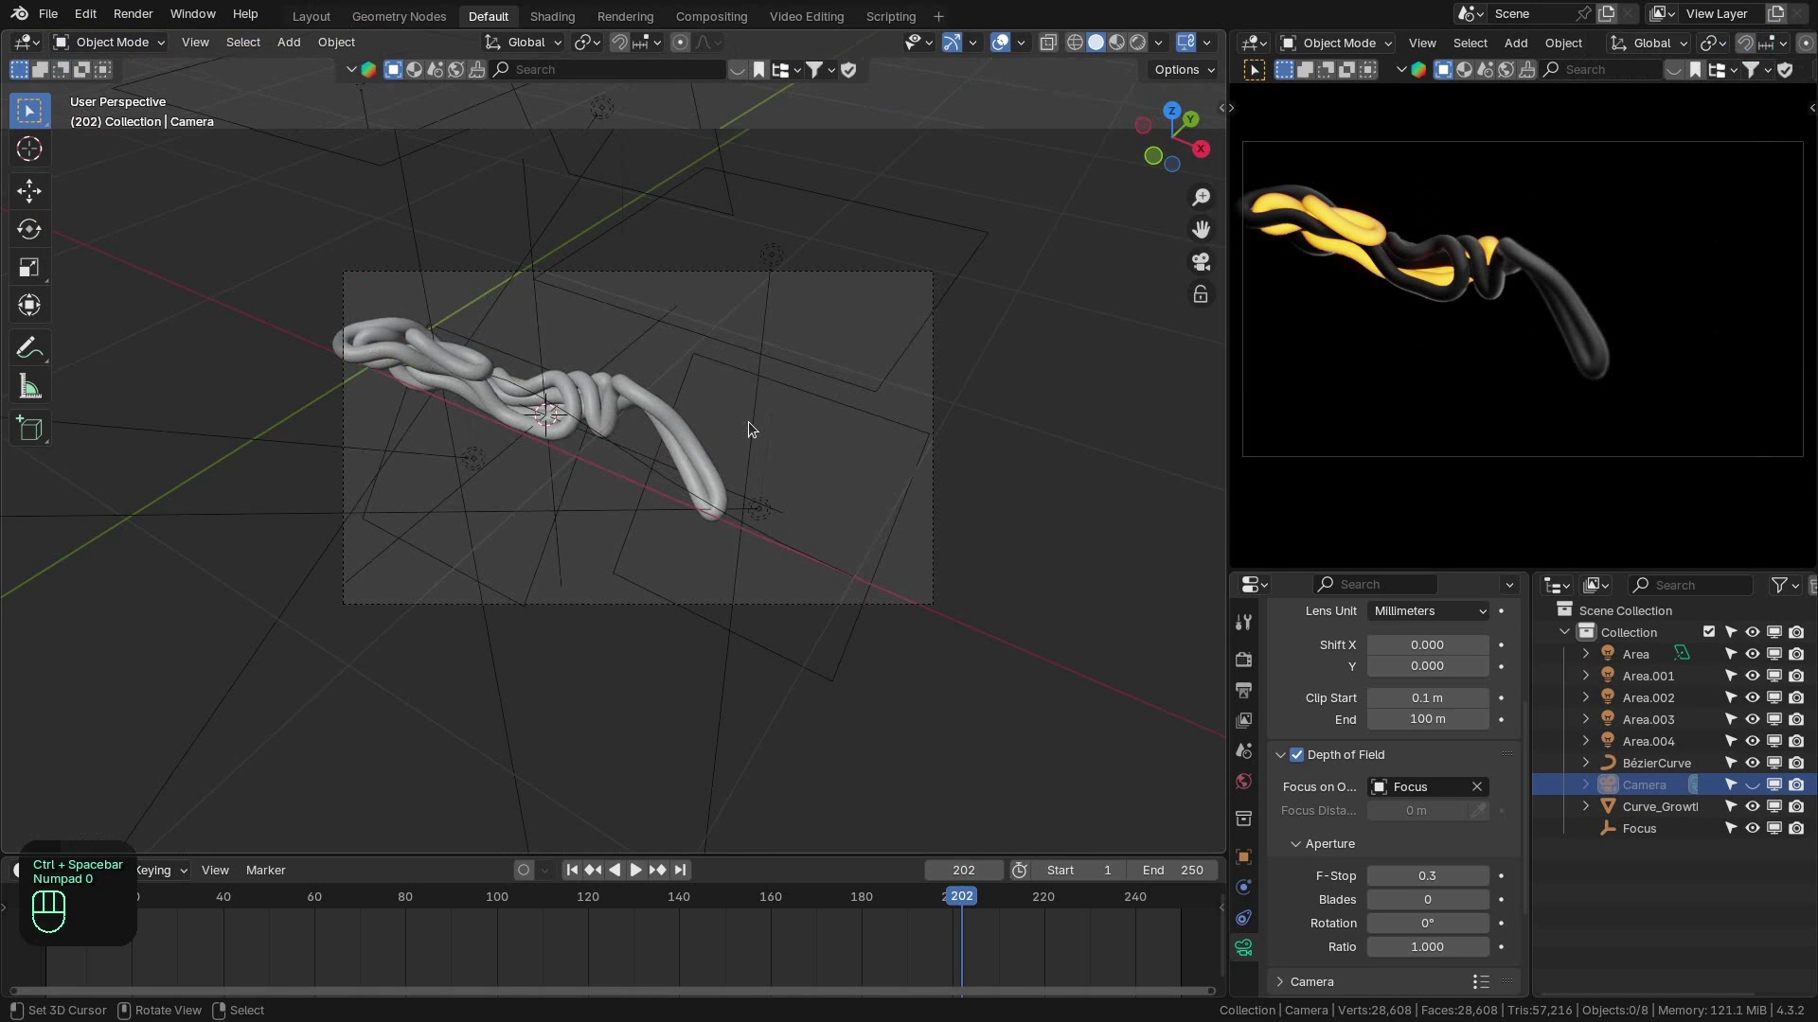
left_click_drag(686, 379, 1028, 467)
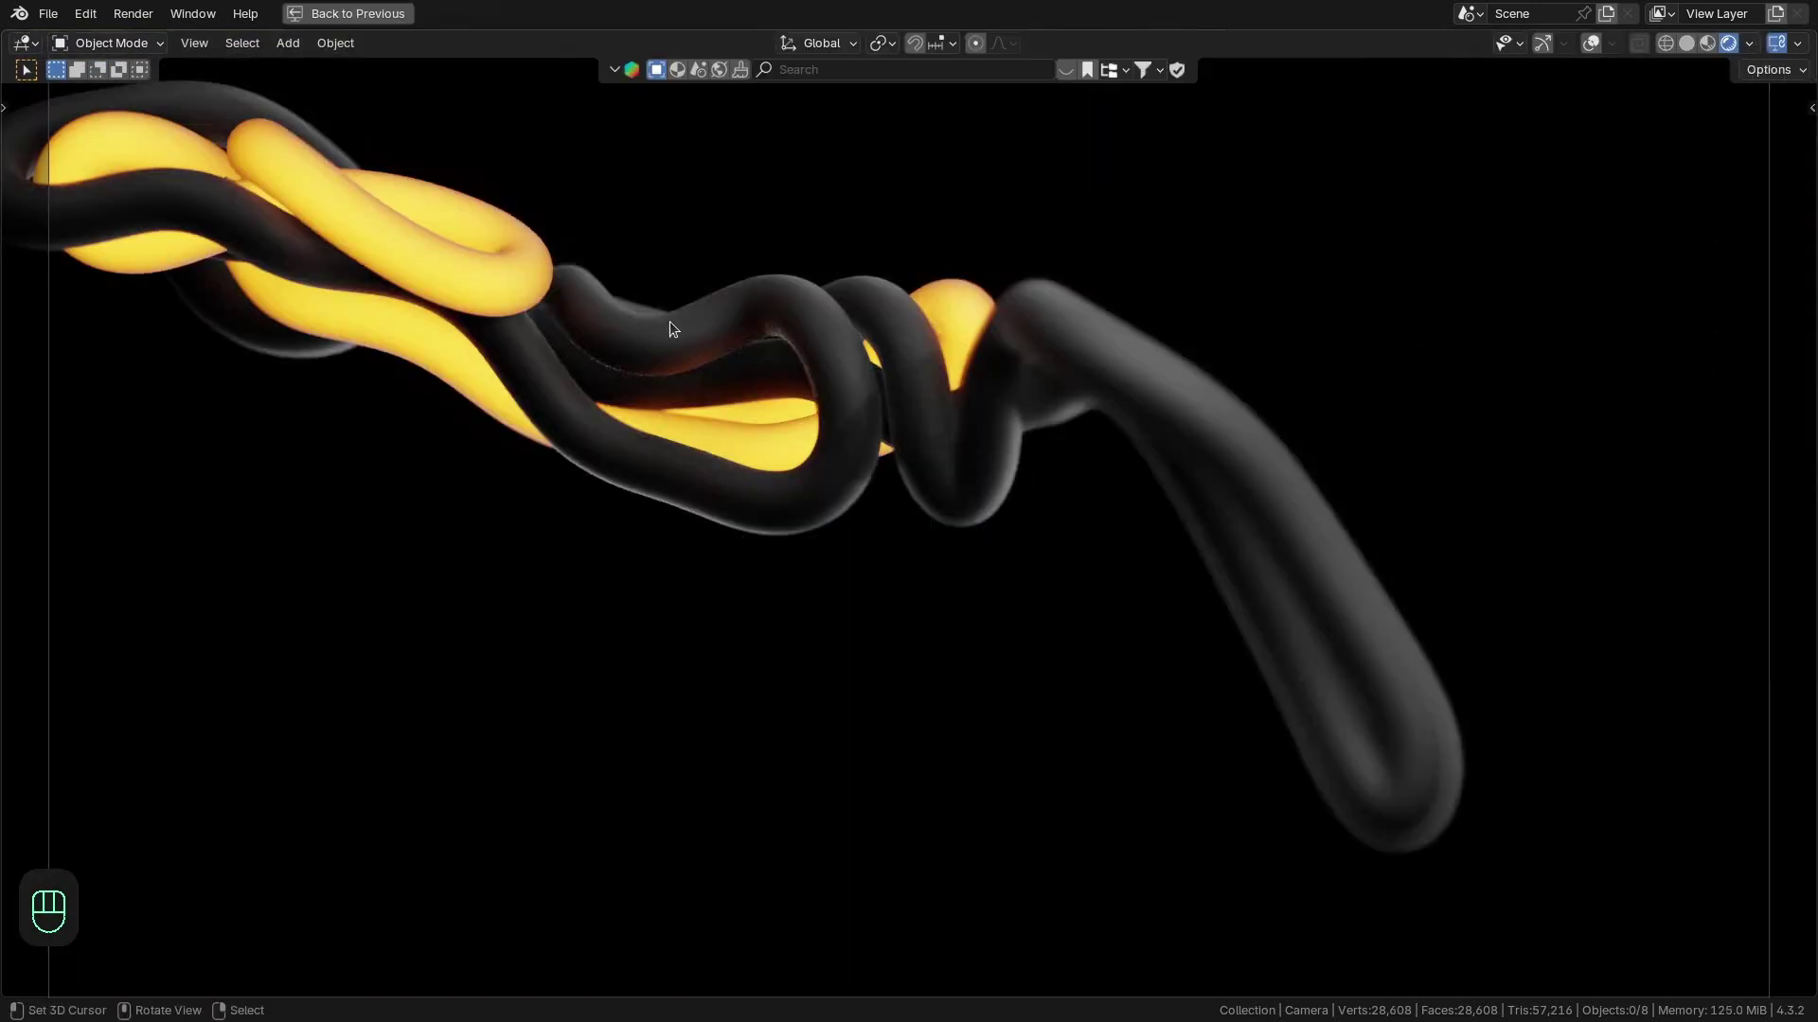
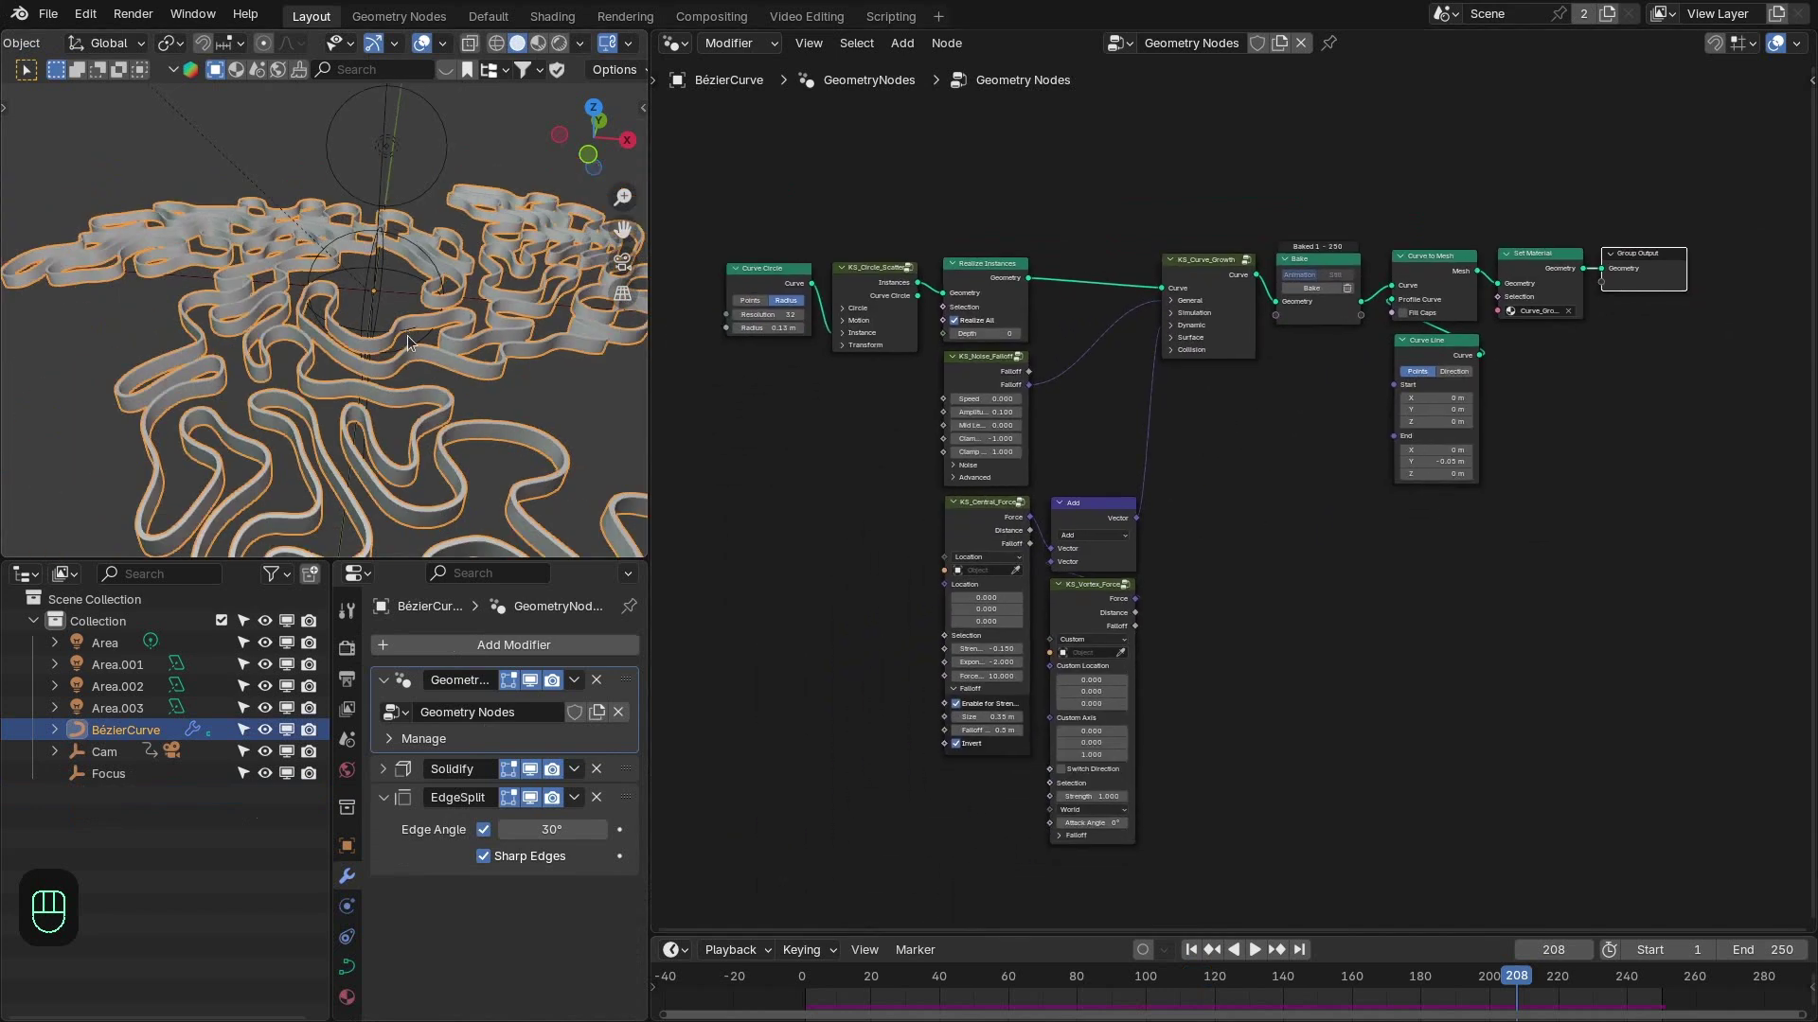
Look straight down on the curves and preview the central force falloff in the viewport.
key("space")
left_click(817, 981)
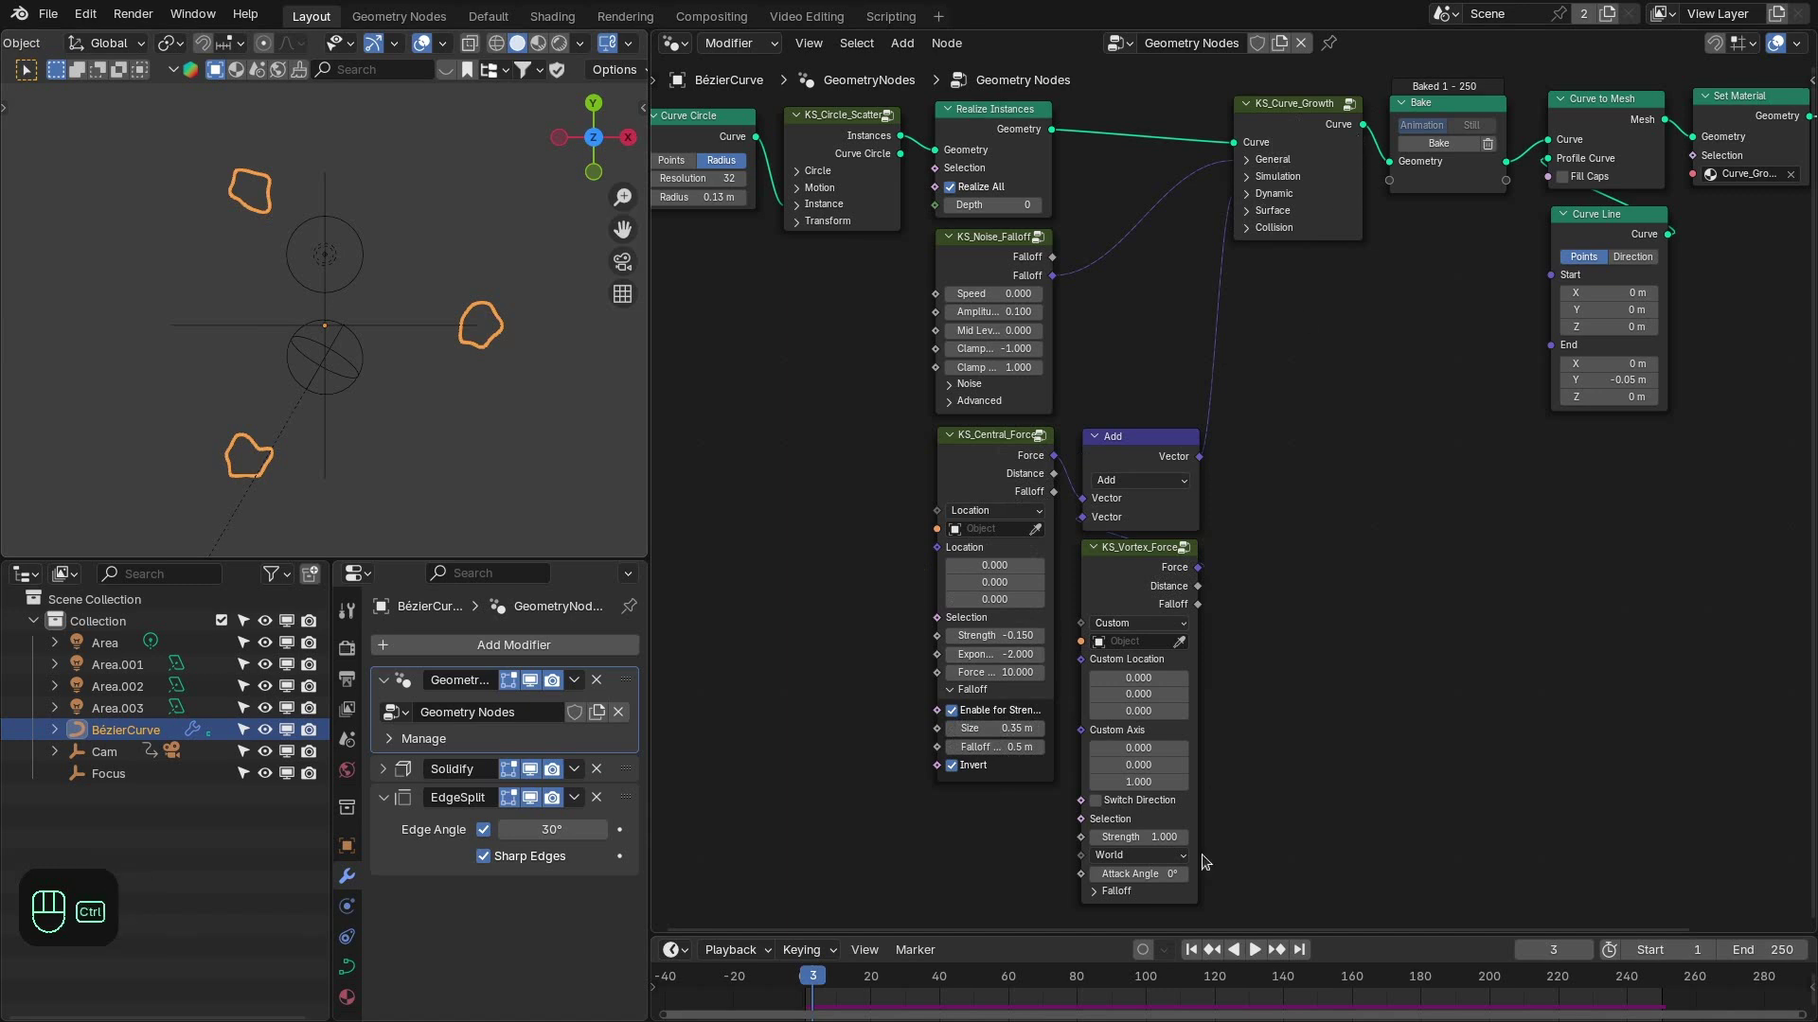
left_click(1295, 997)
left_click(1305, 187)
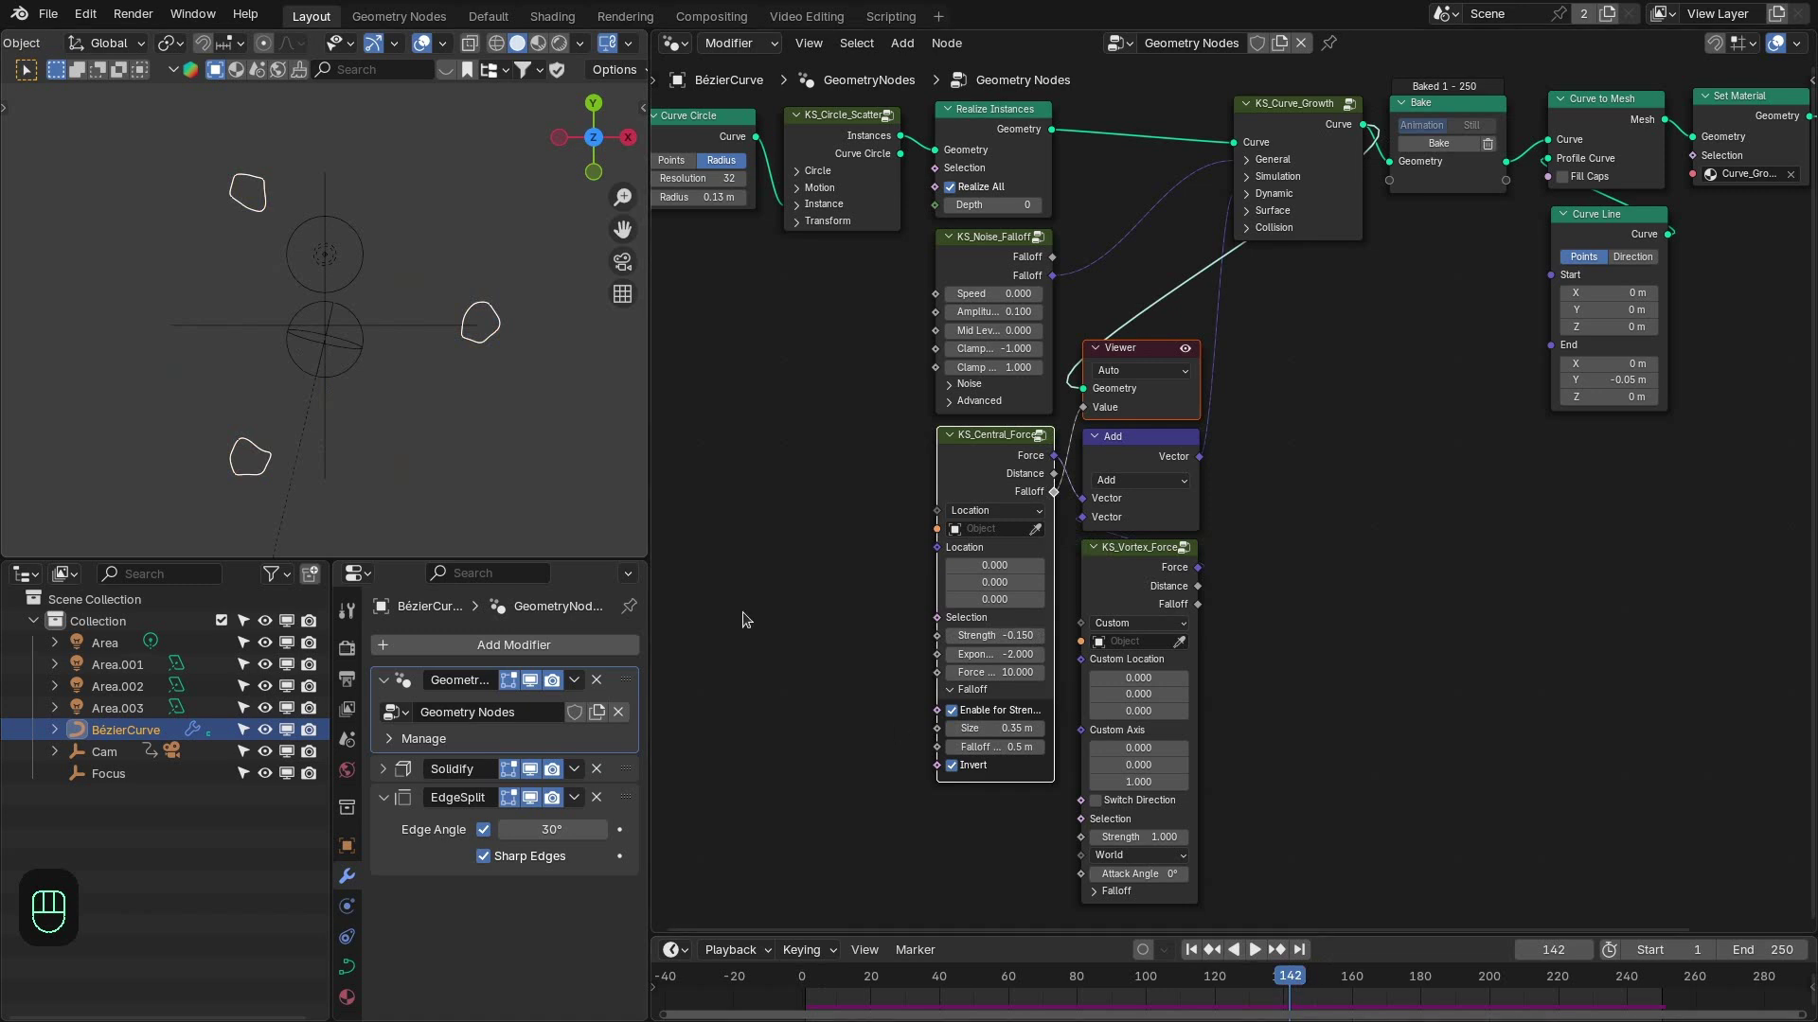
left_click(1496, 172)
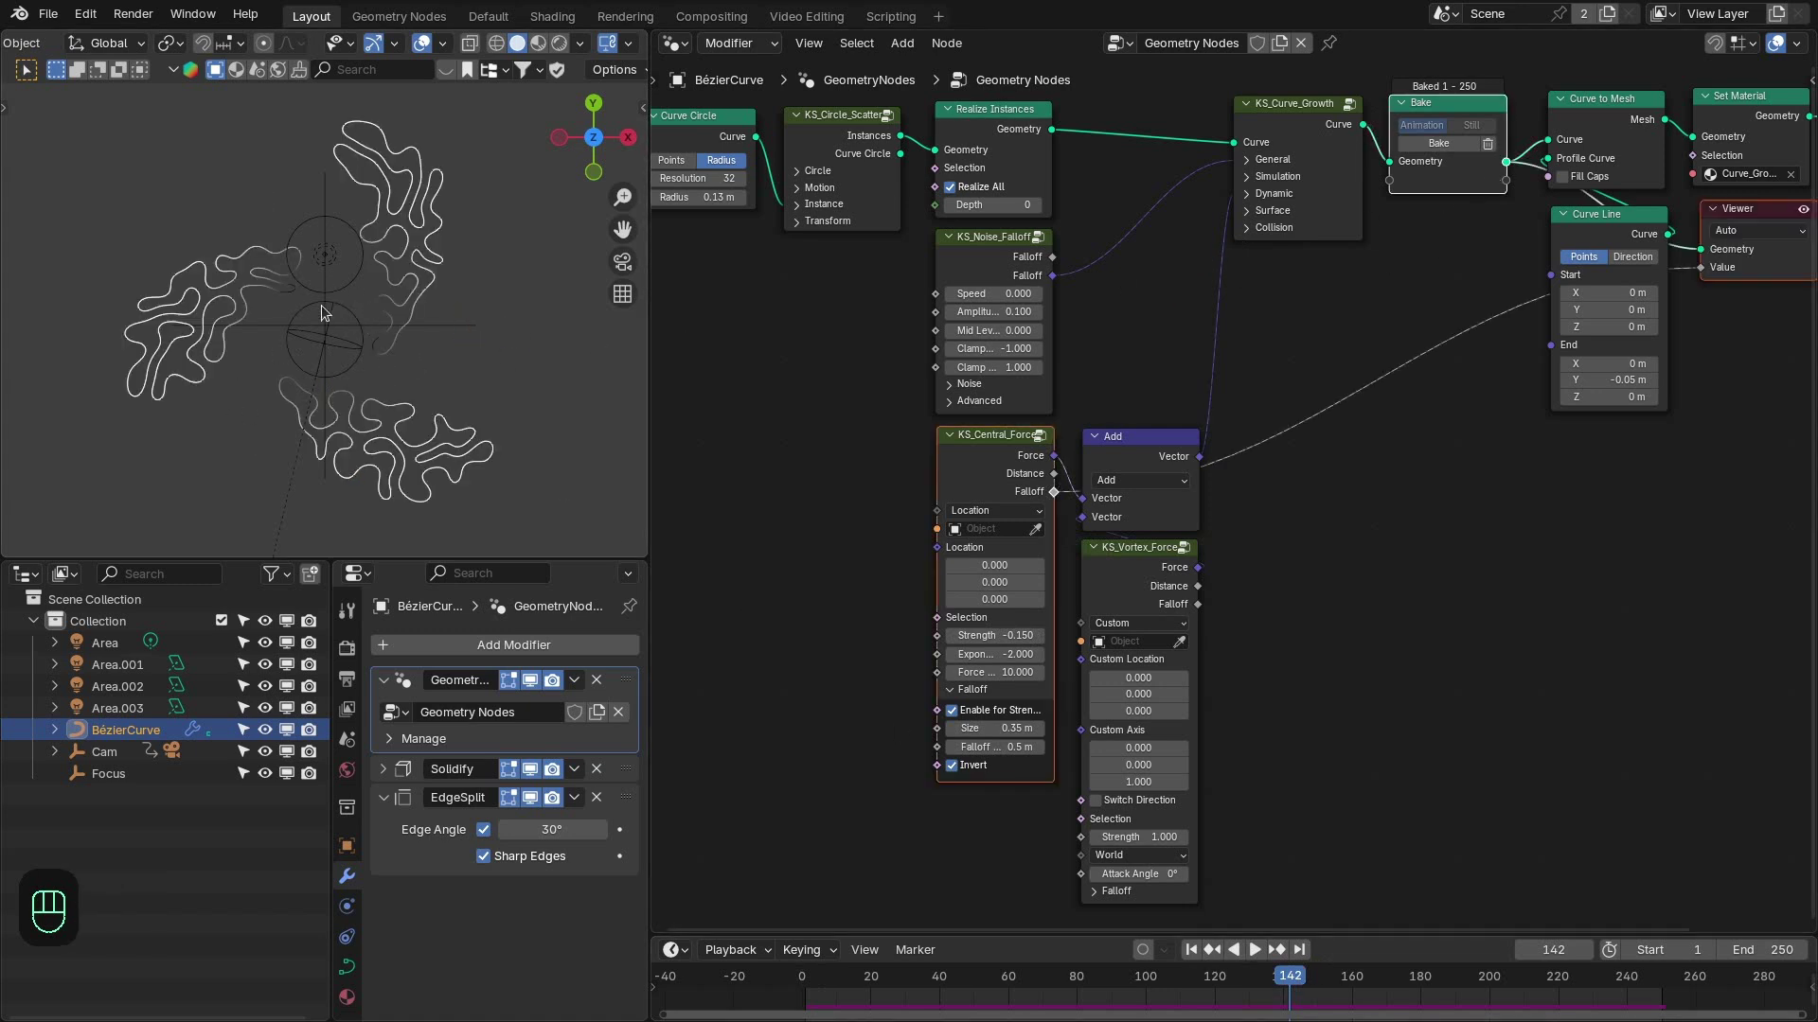
Scrub the timeline and reveal KS_Curve_Growth's general and simulation settings (frames 1-250, 5 sub steps).
key("z")
key("z")
key("x")
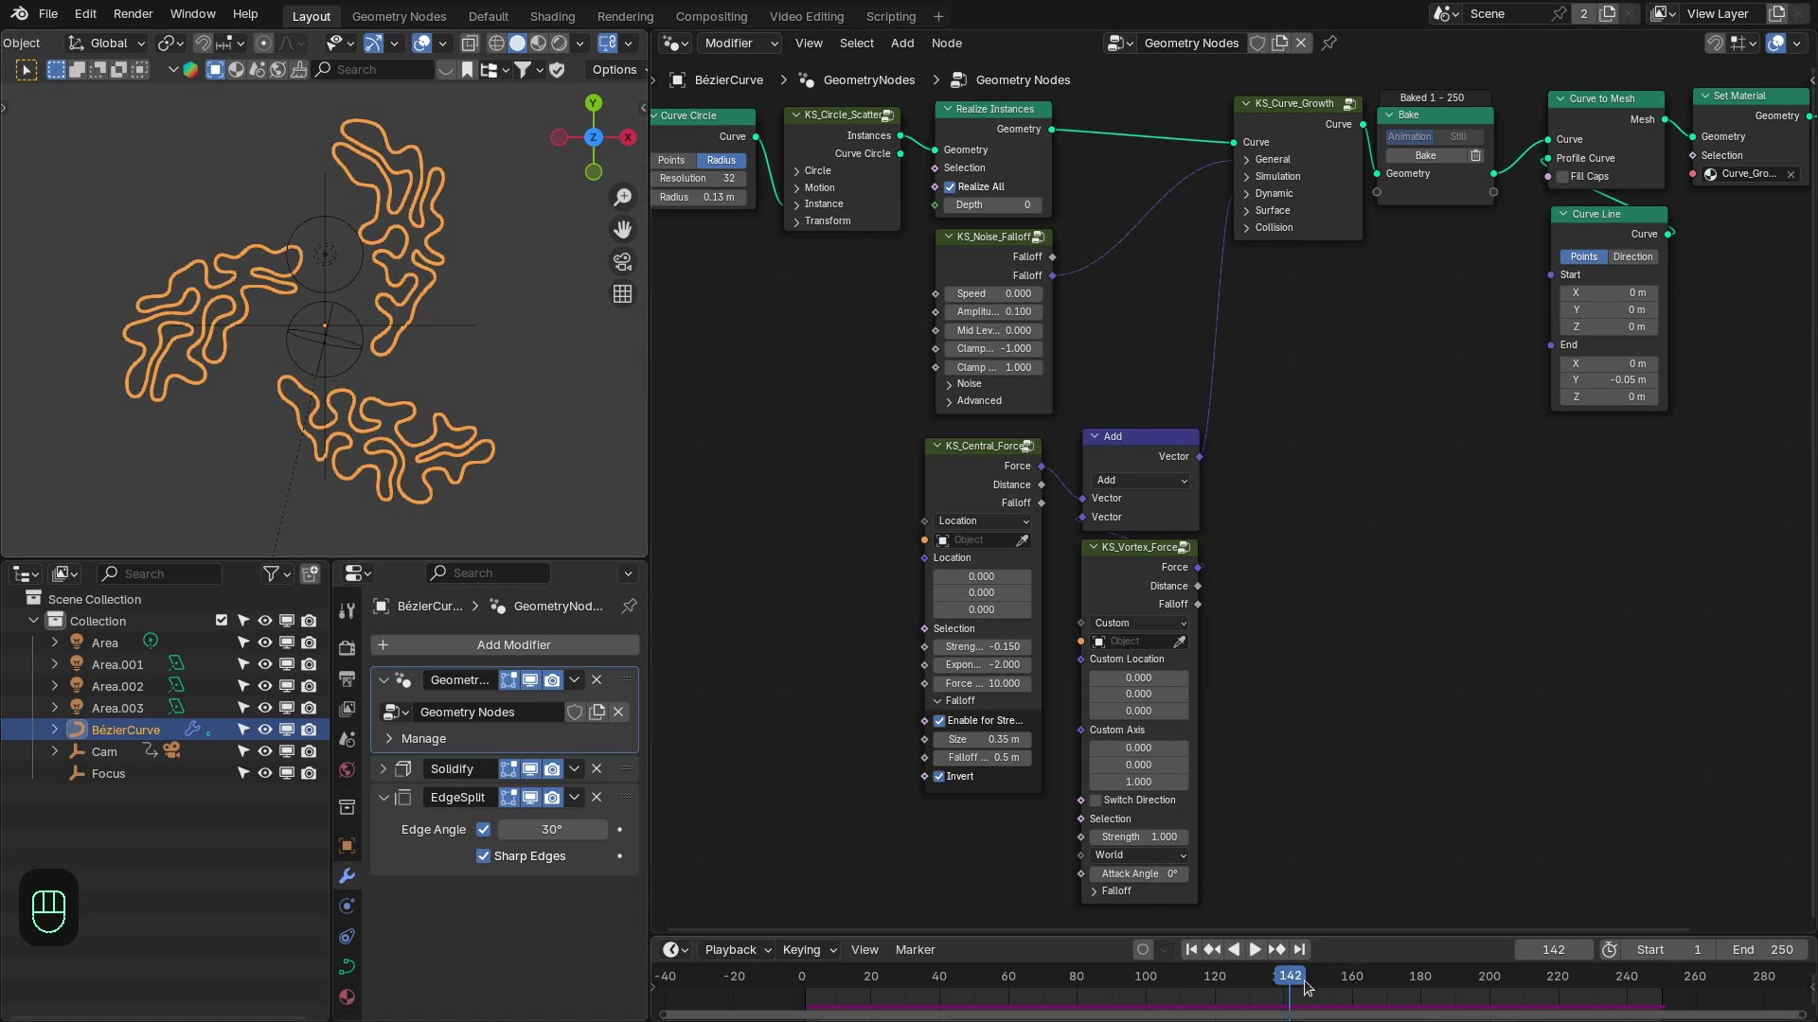
left_click_drag(1065, 987, 1304, 224)
left_click(1272, 165)
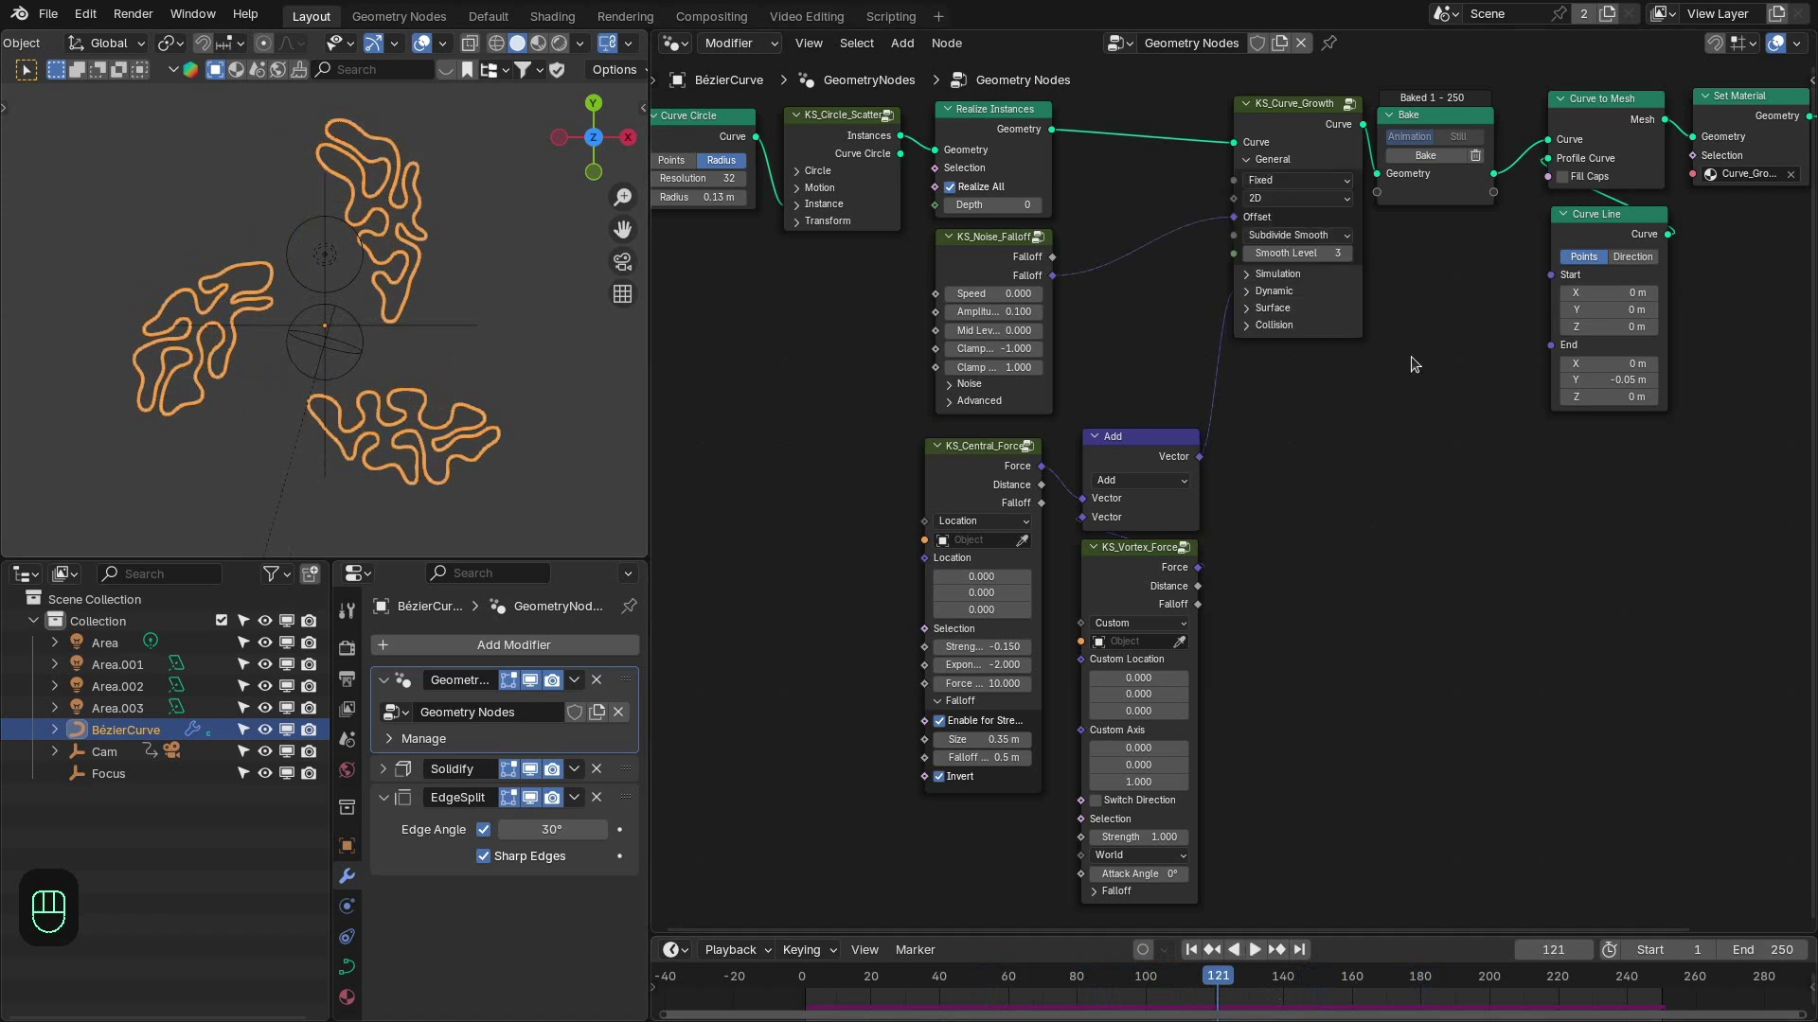